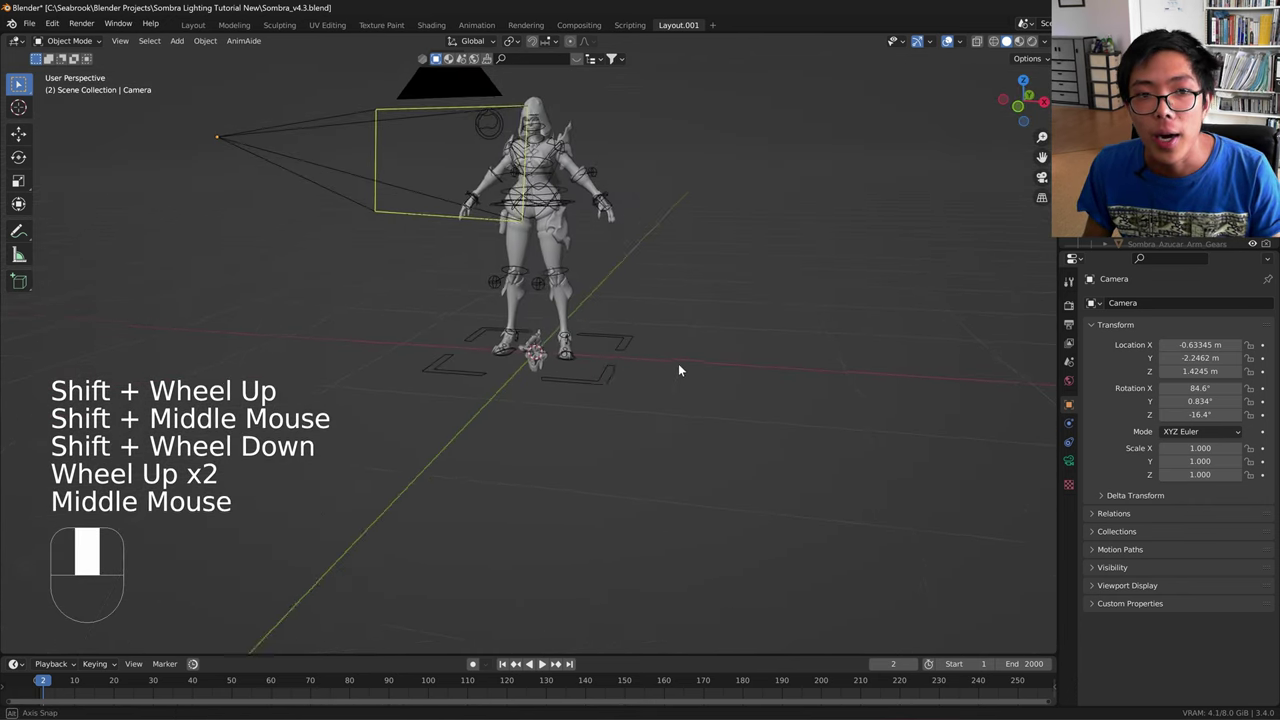
- Frame the whole Sombra character in the viewport and select its armature
{"action": "left_click_drag", "start_coordinate": [700, 311], "coordinate": [773, 341]}
{"action": "left_click_drag", "start_coordinate": [747, 346], "coordinate": [727, 327]}
{"action": "middle_click", "coordinate": [683, 418]}
{"action": "left_click_drag", "start_coordinate": [658, 369], "coordinate": [641, 414]}
{"action": "scroll", "scroll_direction": "up", "scroll_amount": 3}
{"action": "middle_click", "coordinate": [619, 418]}
{"action": "left_click_drag", "start_coordinate": [73, 46], "coordinate": [84, 66]}
{"action": "scroll", "scroll_direction": "down", "scroll_amount": 3}
{"action": "left_click", "coordinate": [784, 370]}
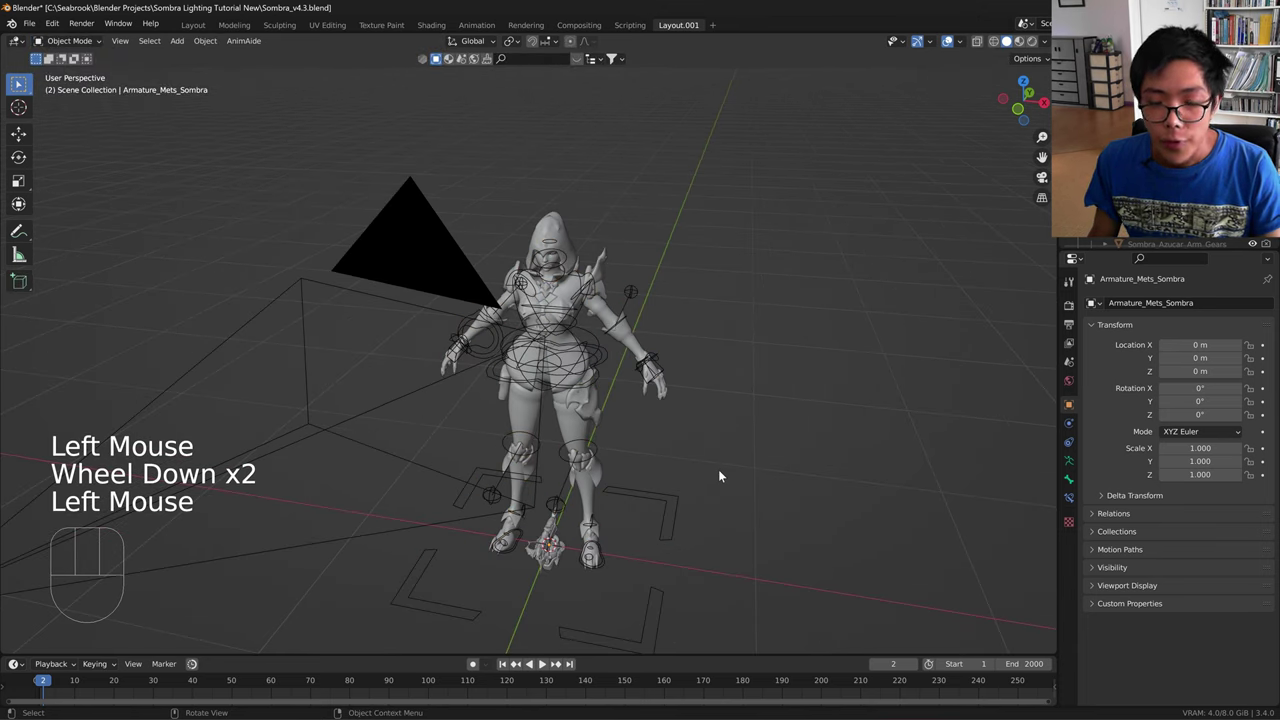
- Show the rig's add-on panel in the sidebar with its Outfits and Rig Layers controls
{"action": "key", "text": "n"}
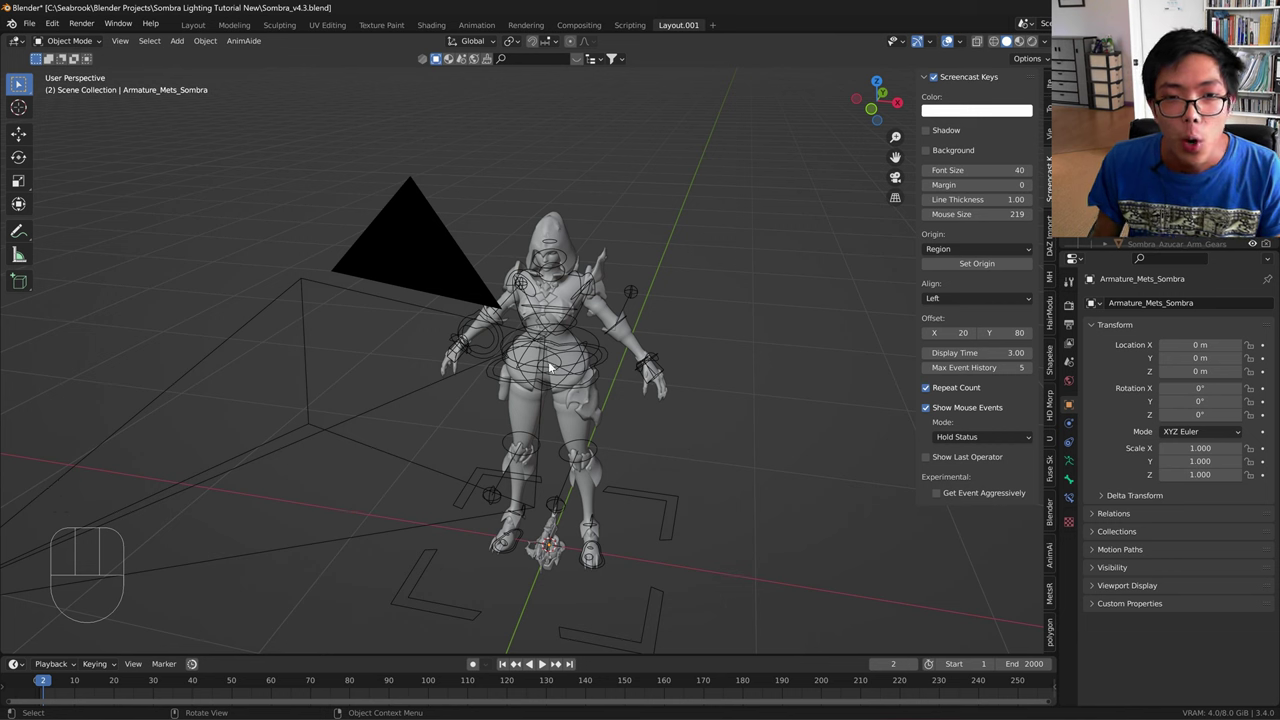
{"action": "left_click", "coordinate": [560, 370]}
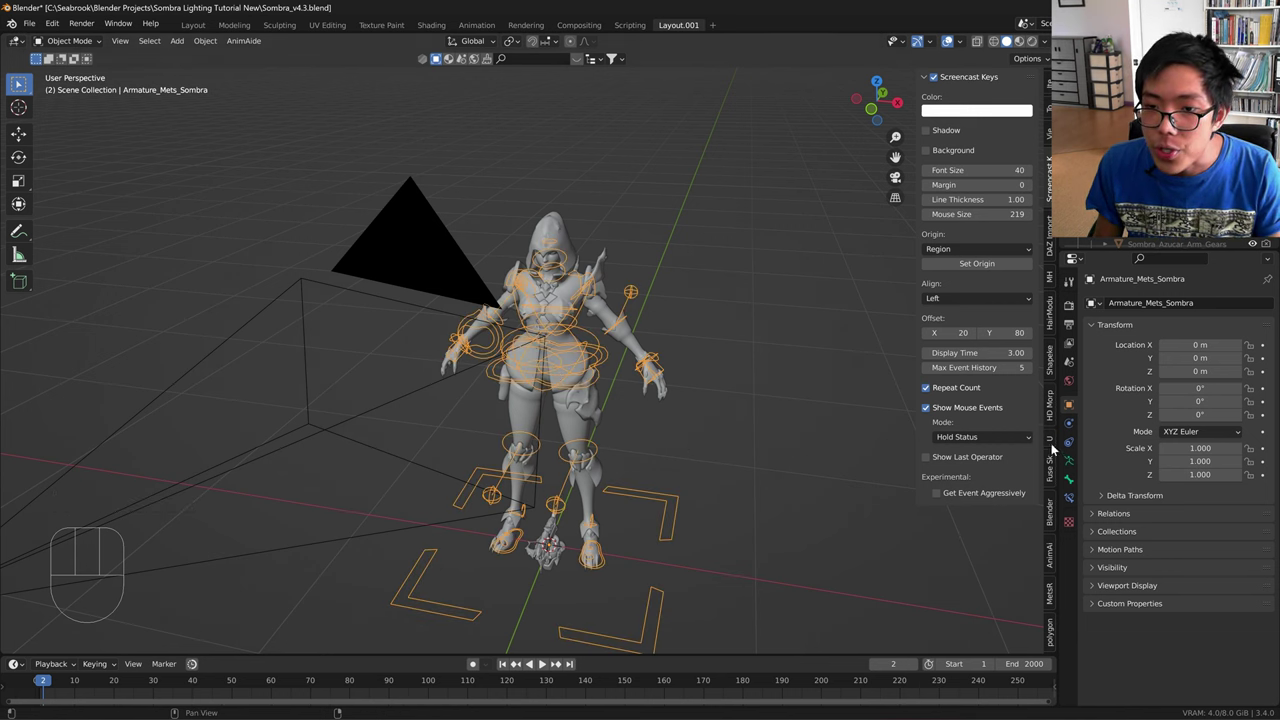
{"action": "left_click", "coordinate": [1056, 444]}
{"action": "left_click", "coordinate": [1057, 623]}
{"action": "left_click", "coordinate": [1057, 595]}
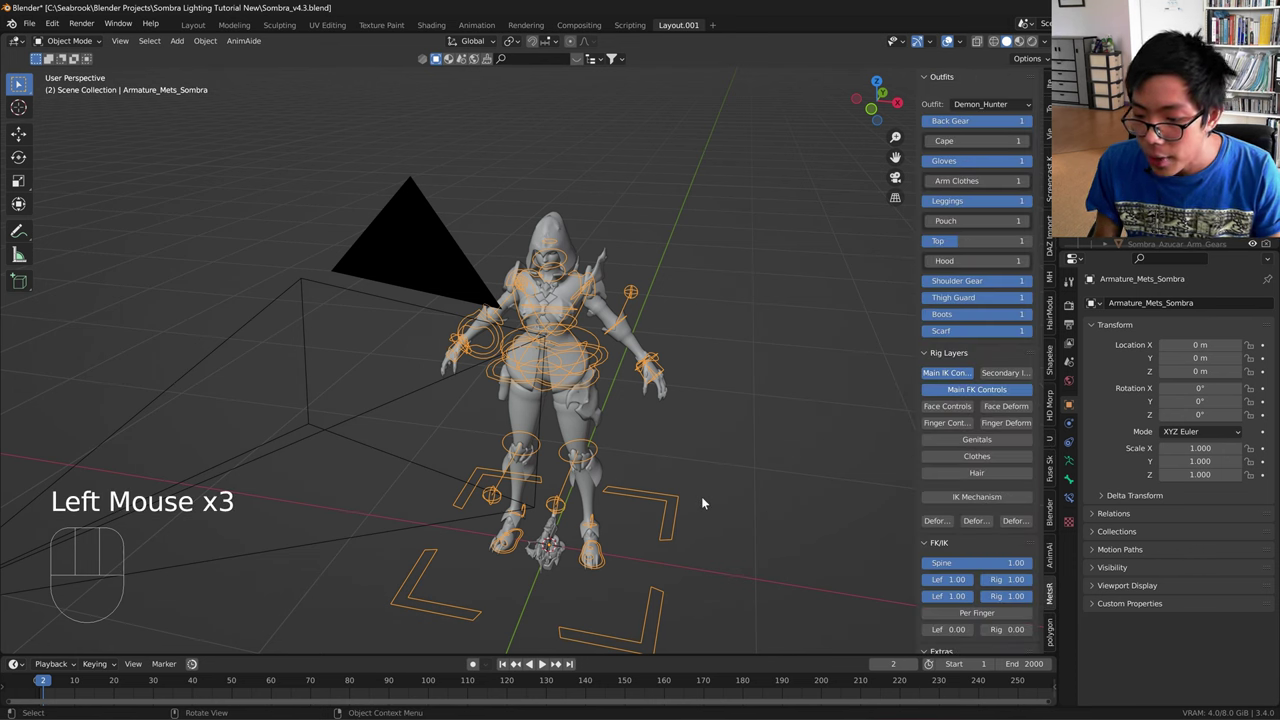
{"action": "key", "text": "n"}
- Reselect the rig, review the outfit and layer options unchanged, and hide the sidebar
{"action": "left_click", "coordinate": [748, 498]}
{"action": "left_click", "coordinate": [677, 500]}
{"action": "key", "text": "n"}
{"action": "left_click", "coordinate": [1049, 555]}
{"action": "double_click", "coordinate": [1054, 598]}
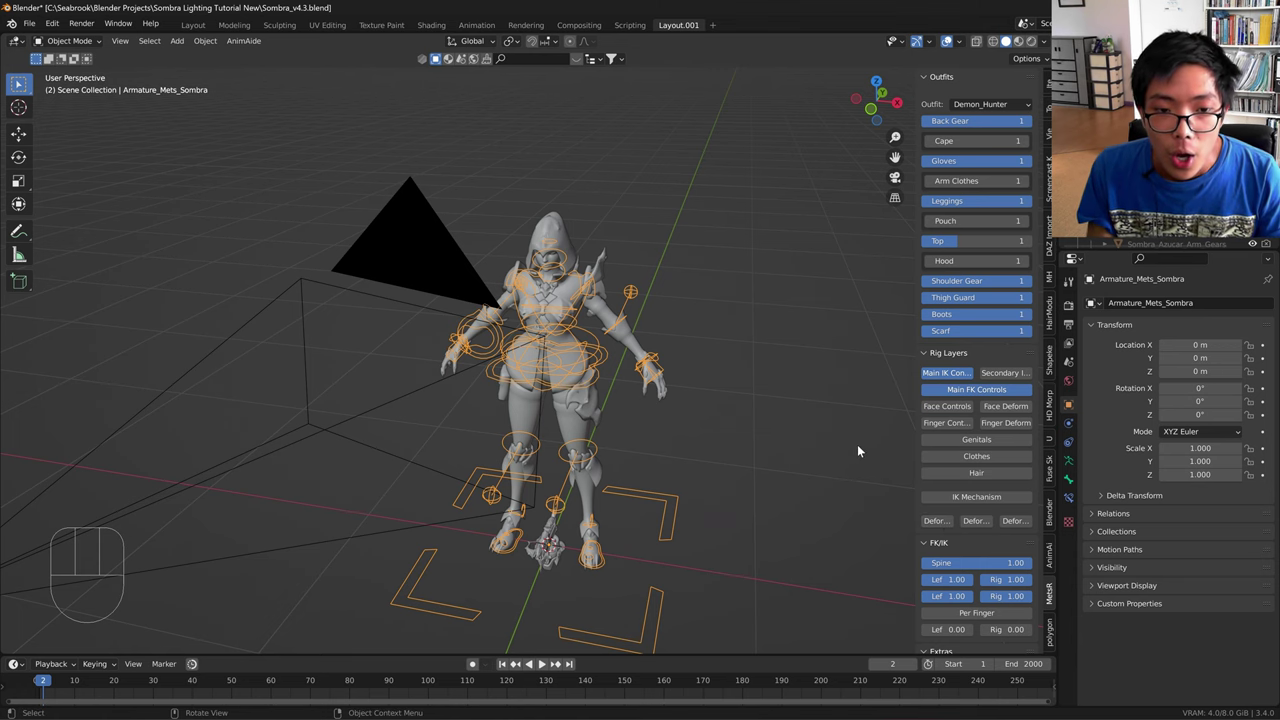
{"action": "key", "text": "n"}
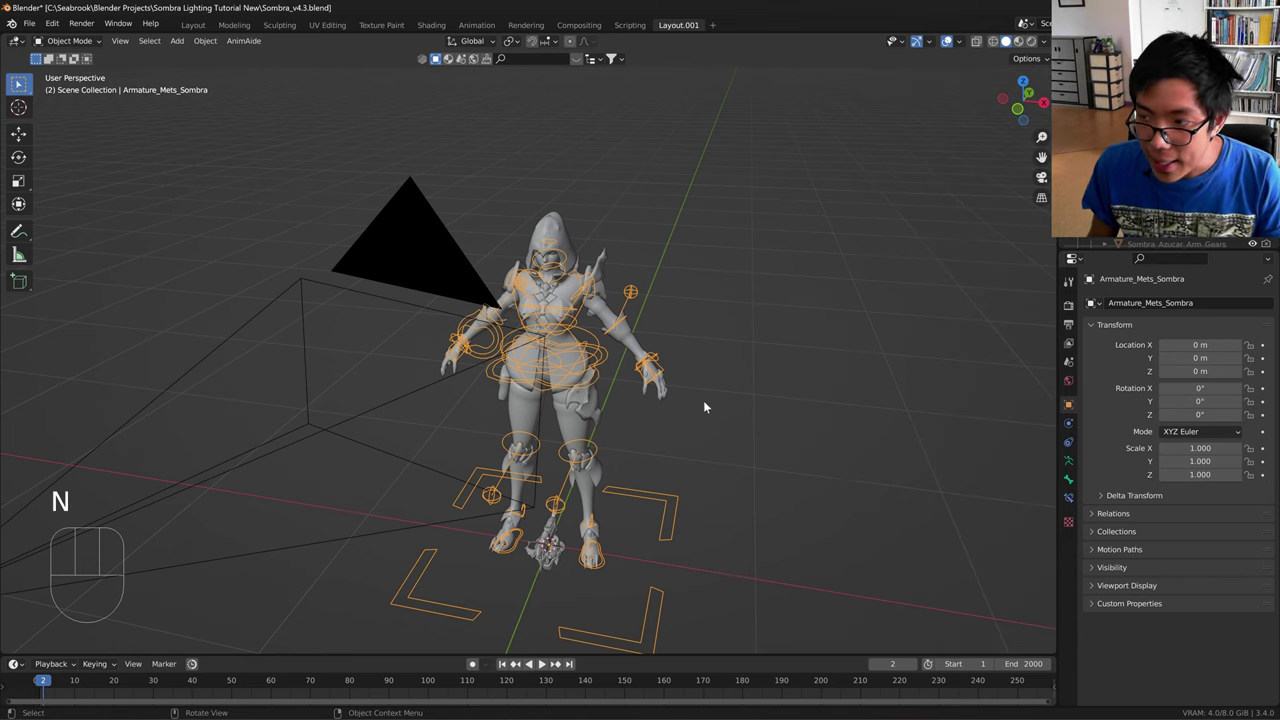
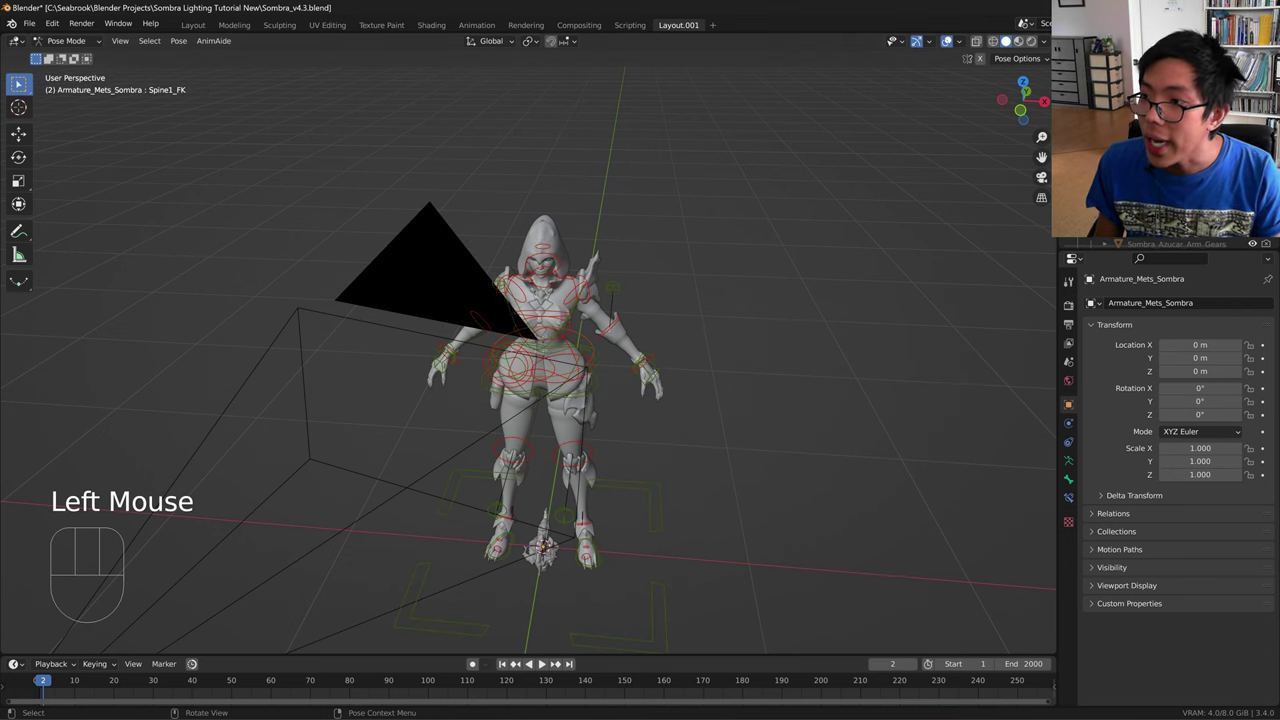
- Select the camera, clear its location, and orbit the view to face the character
{"action": "scroll", "scroll_direction": "up", "scroll_amount": 3}
{"action": "left_click", "coordinate": [447, 231]}
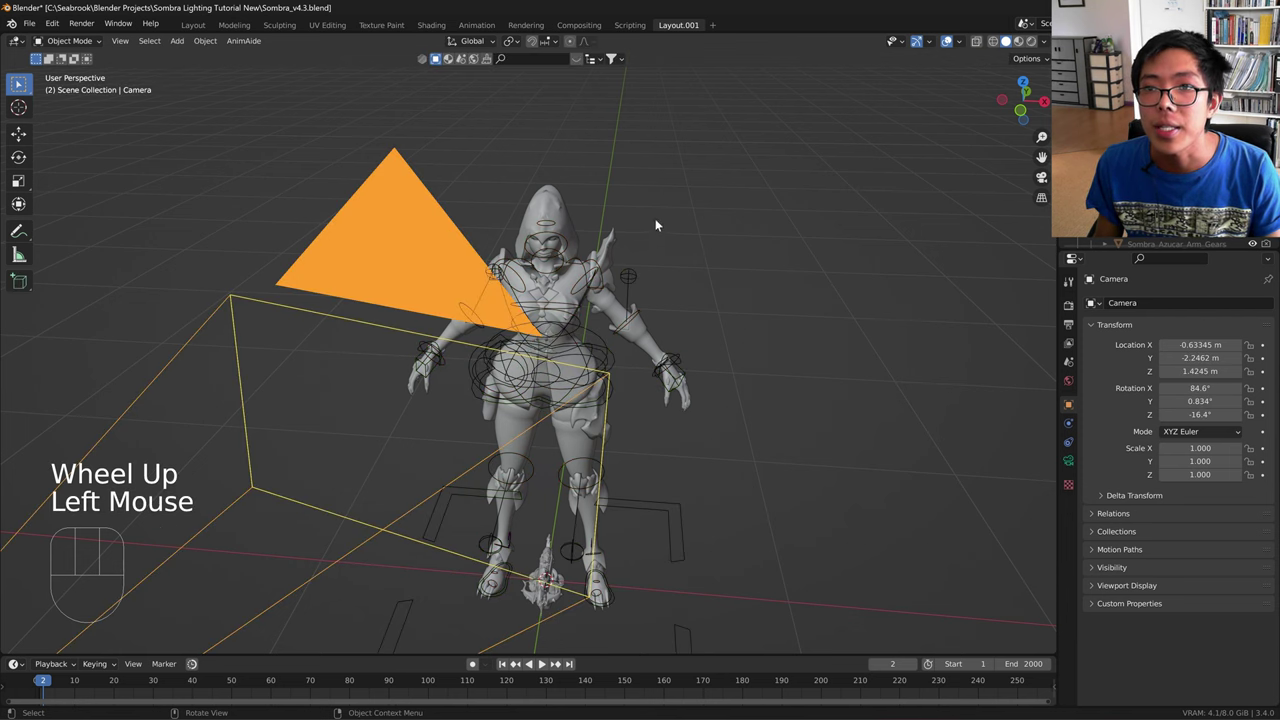
{"action": "key", "text": "Delete"}
{"action": "left_click_drag", "start_coordinate": [722, 333], "coordinate": [709, 310]}
{"action": "left_click_drag", "start_coordinate": [720, 486], "coordinate": [738, 486]}
{"action": "left_click_drag", "start_coordinate": [644, 536], "coordinate": [632, 531]}
{"action": "left_click_drag", "start_coordinate": [632, 478], "coordinate": [668, 386]}
{"action": "left_click_drag", "start_coordinate": [656, 440], "coordinate": [662, 445]}
- Reframe the view on the character, undoing an accidental move
{"action": "key", "text": "shift+a"}
{"action": "left_click", "coordinate": [157, 169]}
{"action": "left_click", "coordinate": [255, 332]}
{"action": "key", "text": "shift+a"}
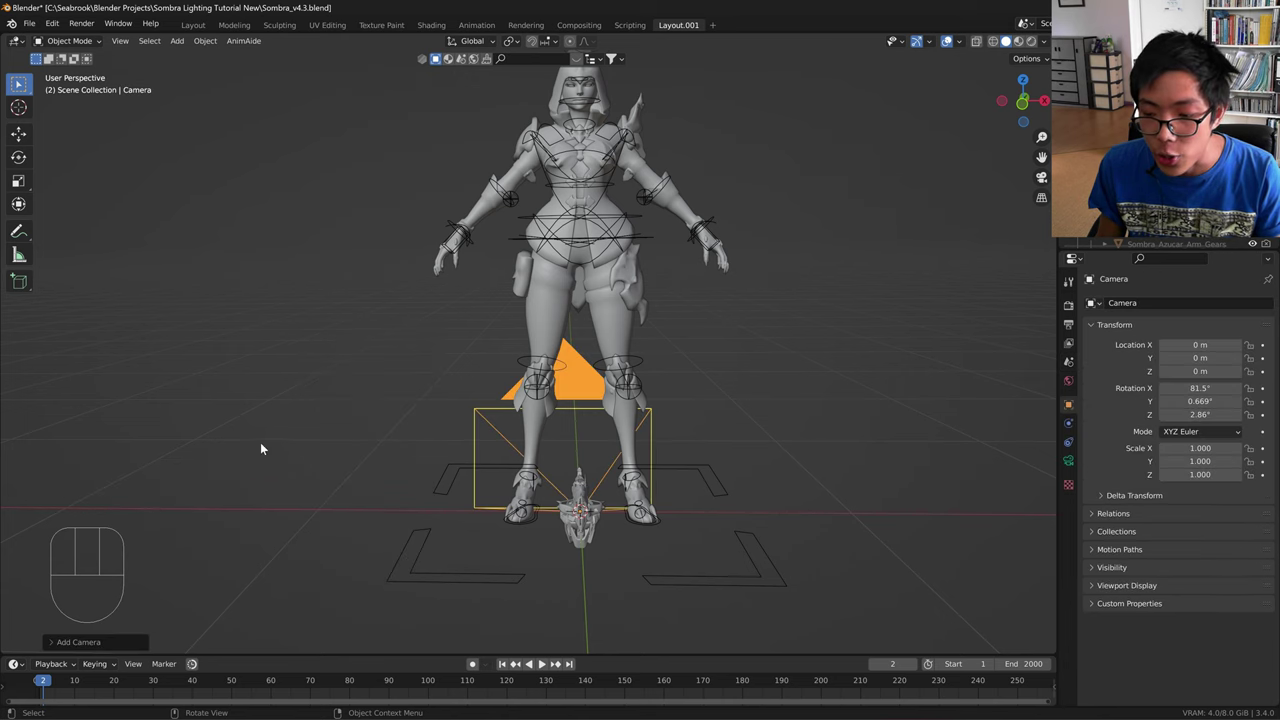
{"action": "left_click_drag", "start_coordinate": [587, 476], "coordinate": [488, 462]}
{"action": "key", "text": "g"}
{"action": "key", "text": "ctrl+z"}
- Centre the view on the torso and arm, then align the camera to this view
{"action": "left_click_drag", "start_coordinate": [697, 400], "coordinate": [765, 402]}
{"action": "left_click_drag", "start_coordinate": [675, 271], "coordinate": [559, 458]}
{"action": "middle_click", "coordinate": [620, 414]}
{"action": "left_click_drag", "start_coordinate": [658, 392], "coordinate": [699, 358]}
{"action": "middle_click", "coordinate": [690, 380]}
{"action": "left_click_drag", "start_coordinate": [745, 349], "coordinate": [729, 353]}
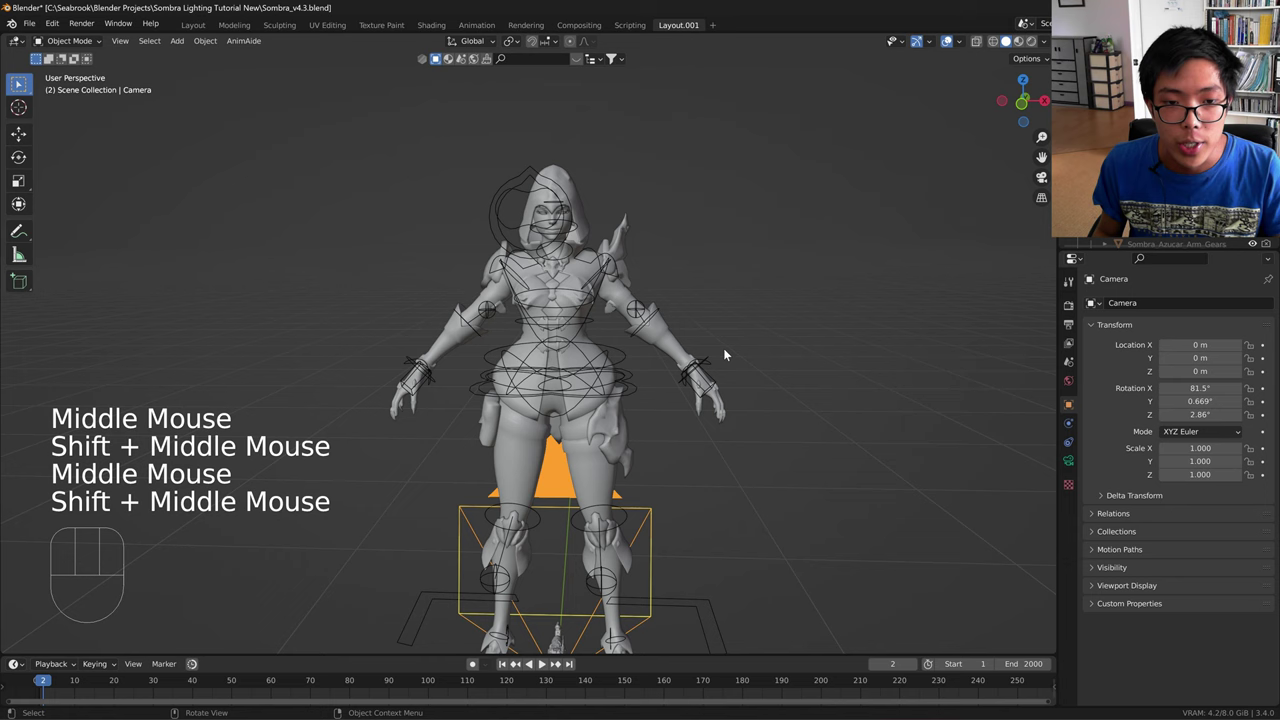
{"action": "key", "text": "ctrl+alt+KP_0"}
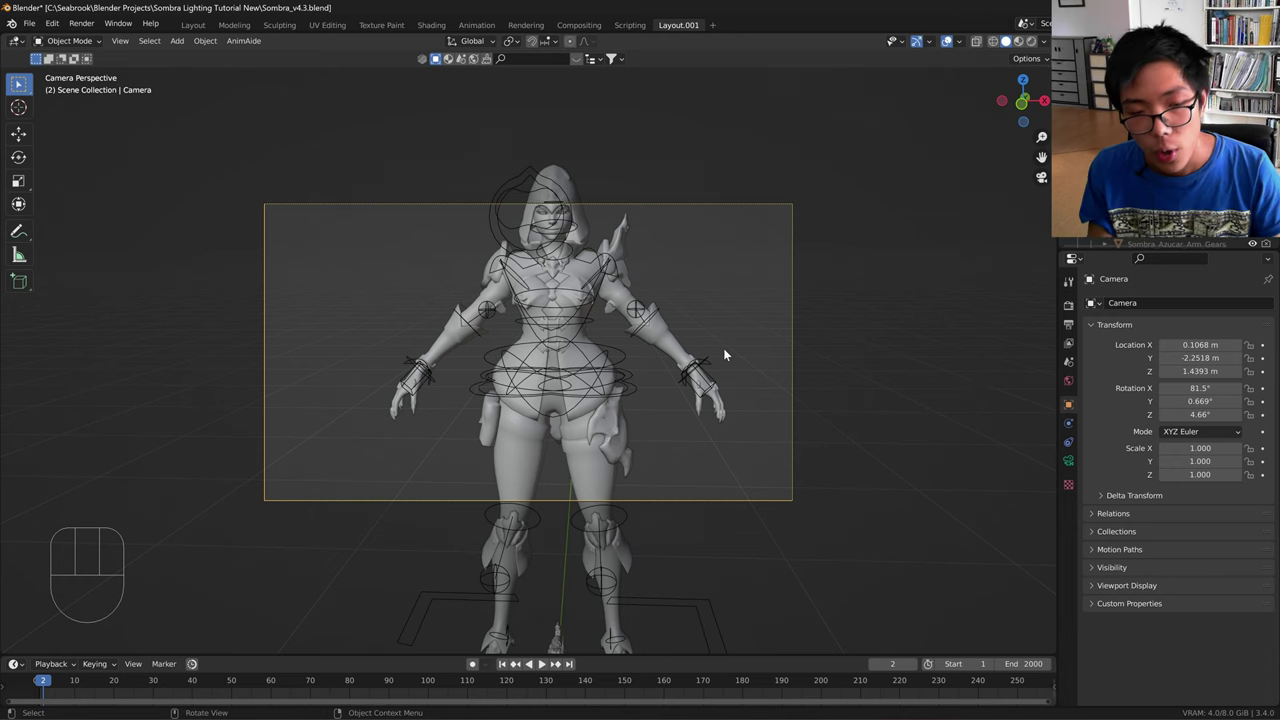
- Enable Lock Camera to View in the sidebar View settings and zoom so the camera frame fills the viewport
{"action": "key", "text": "n"}
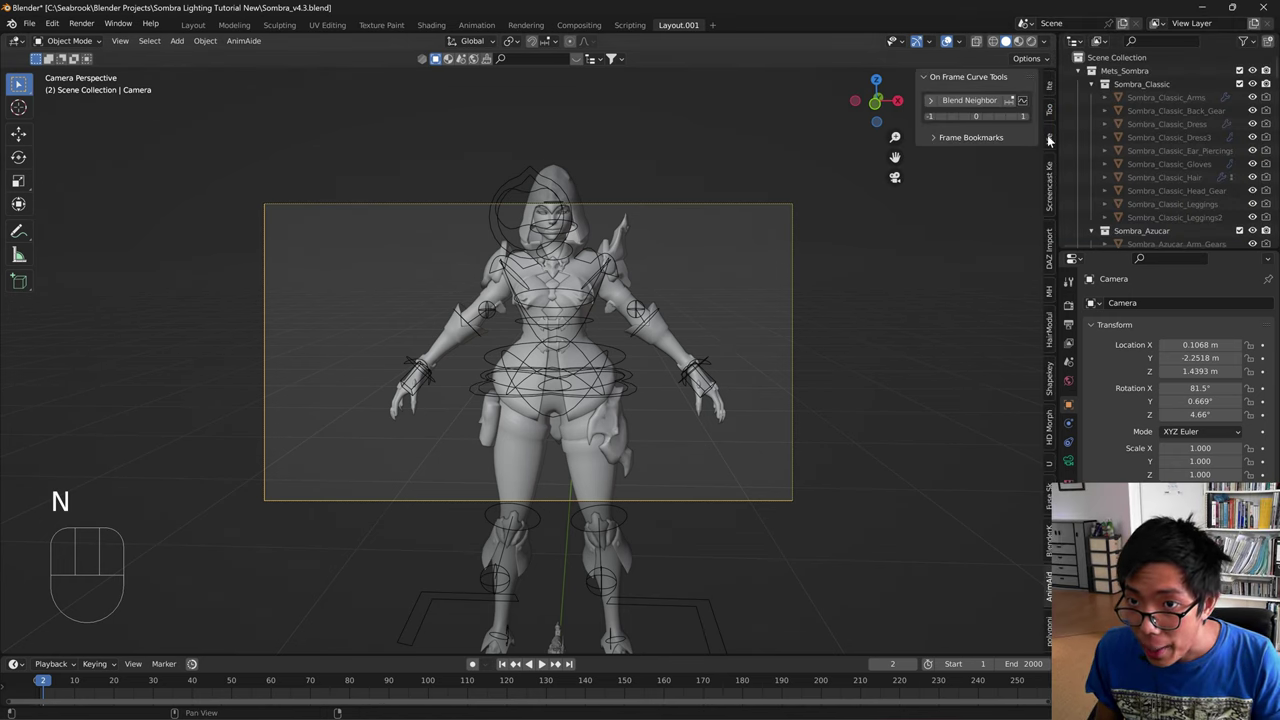
{"action": "left_click", "coordinate": [1049, 138]}
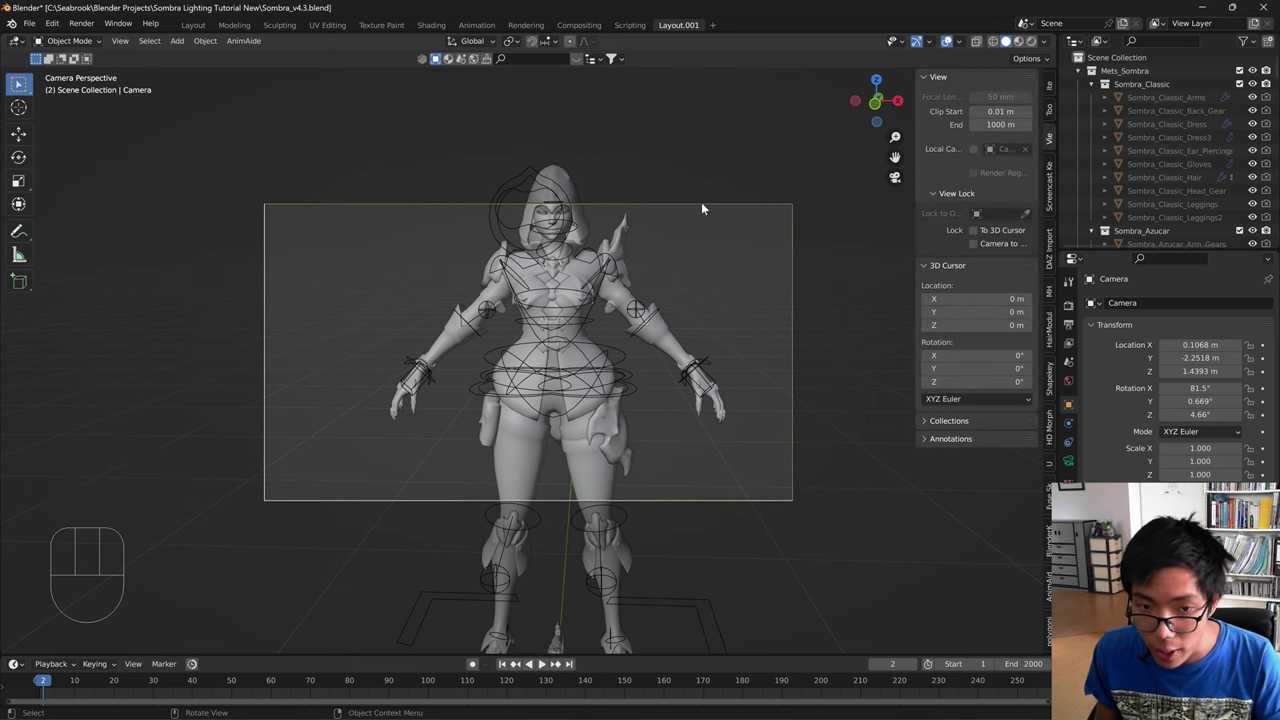
{"action": "key", "text": "n"}
{"action": "key", "text": "n"}
{"action": "key", "text": "n"}
{"action": "key", "text": "n"}
{"action": "key", "text": "n"}
{"action": "key", "text": "n"}
{"action": "left_click", "coordinate": [1056, 140]}
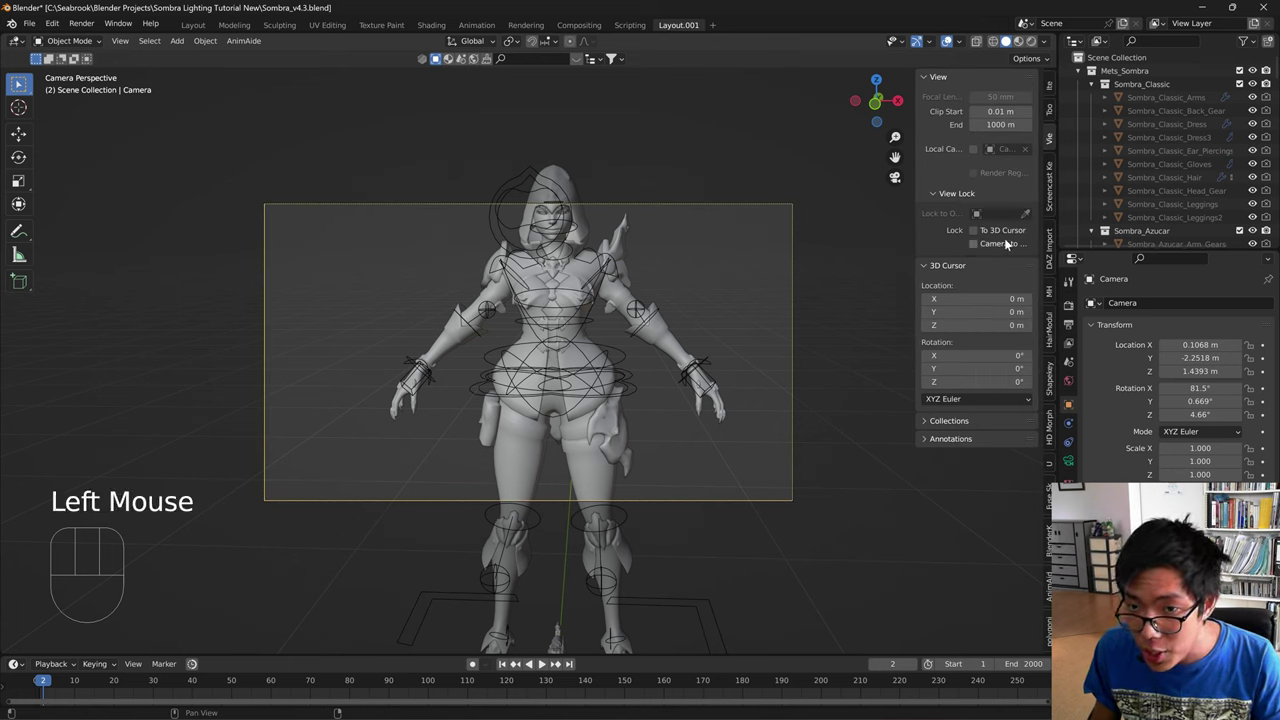
{"action": "left_click_drag", "start_coordinate": [820, 535], "coordinate": [728, 401]}
{"action": "middle_click", "coordinate": [642, 353]}
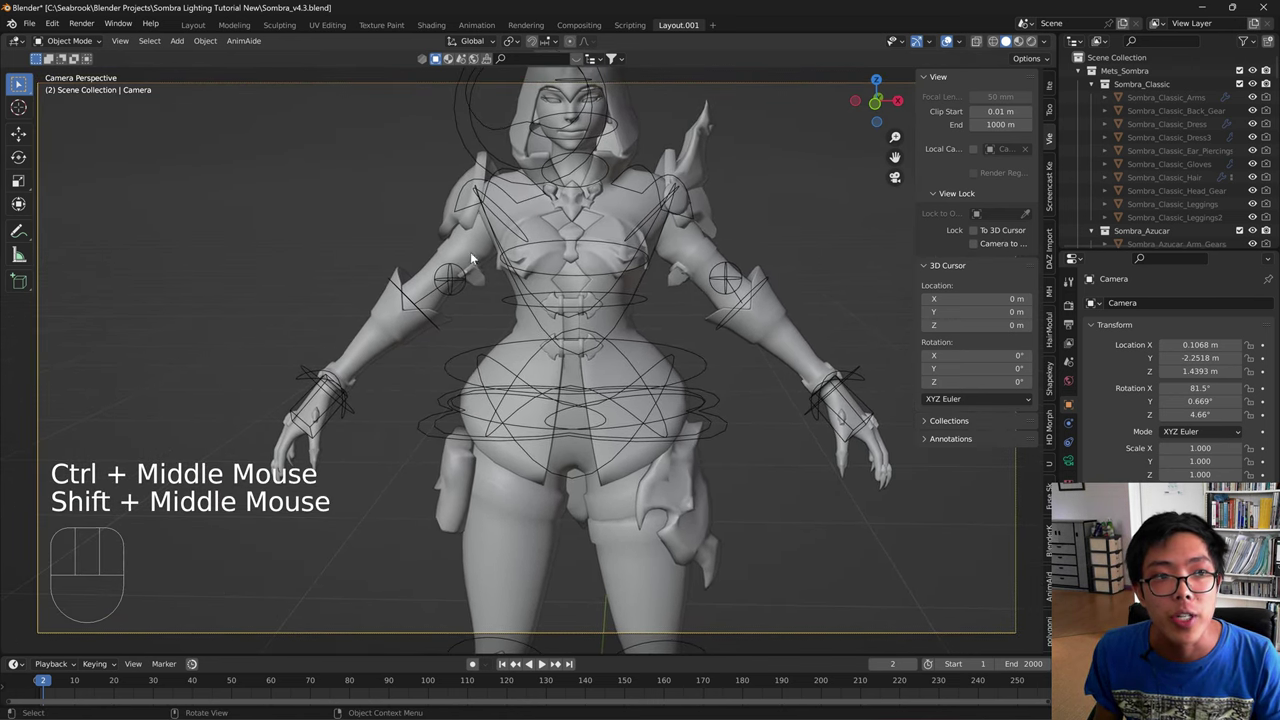
{"action": "key", "text": "n"}
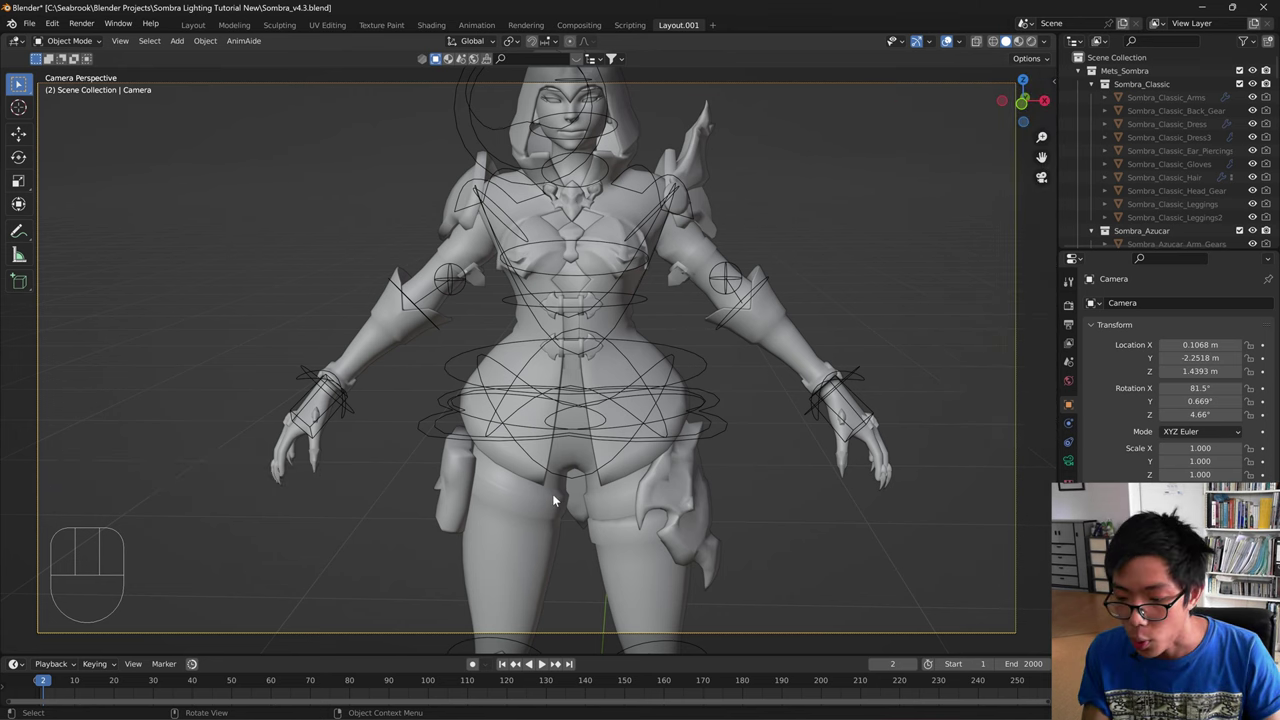
{"action": "key", "text": "n"}
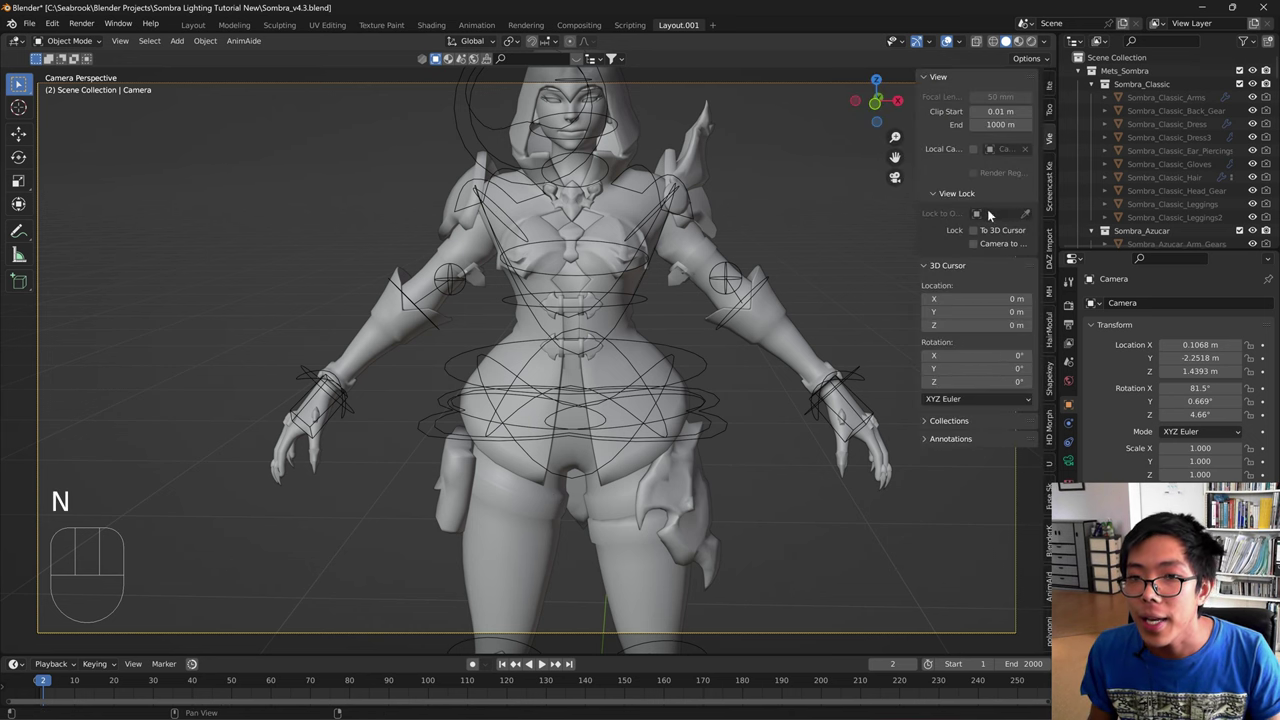
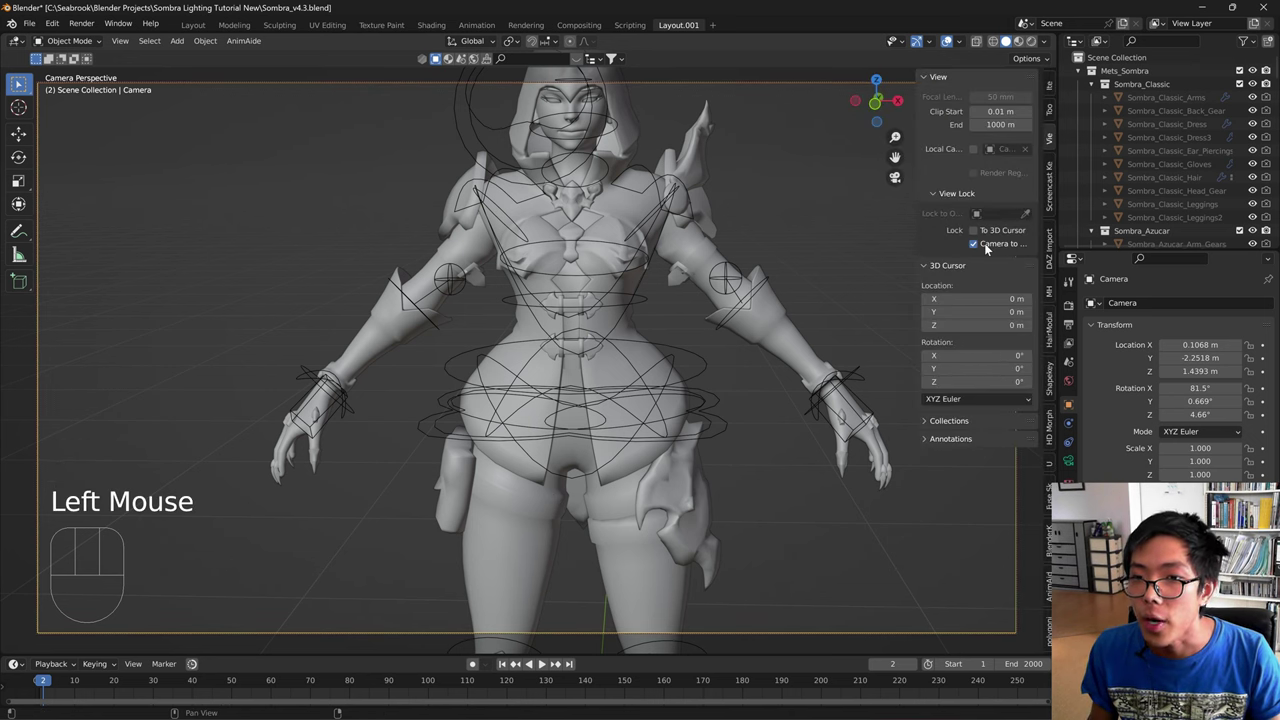
{"action": "key", "text": "n"}
- Navigate through the locked camera to frame the character's head, torso and arm
{"action": "left_click_drag", "start_coordinate": [870, 494], "coordinate": [824, 549]}
{"action": "middle_click", "coordinate": [766, 500]}
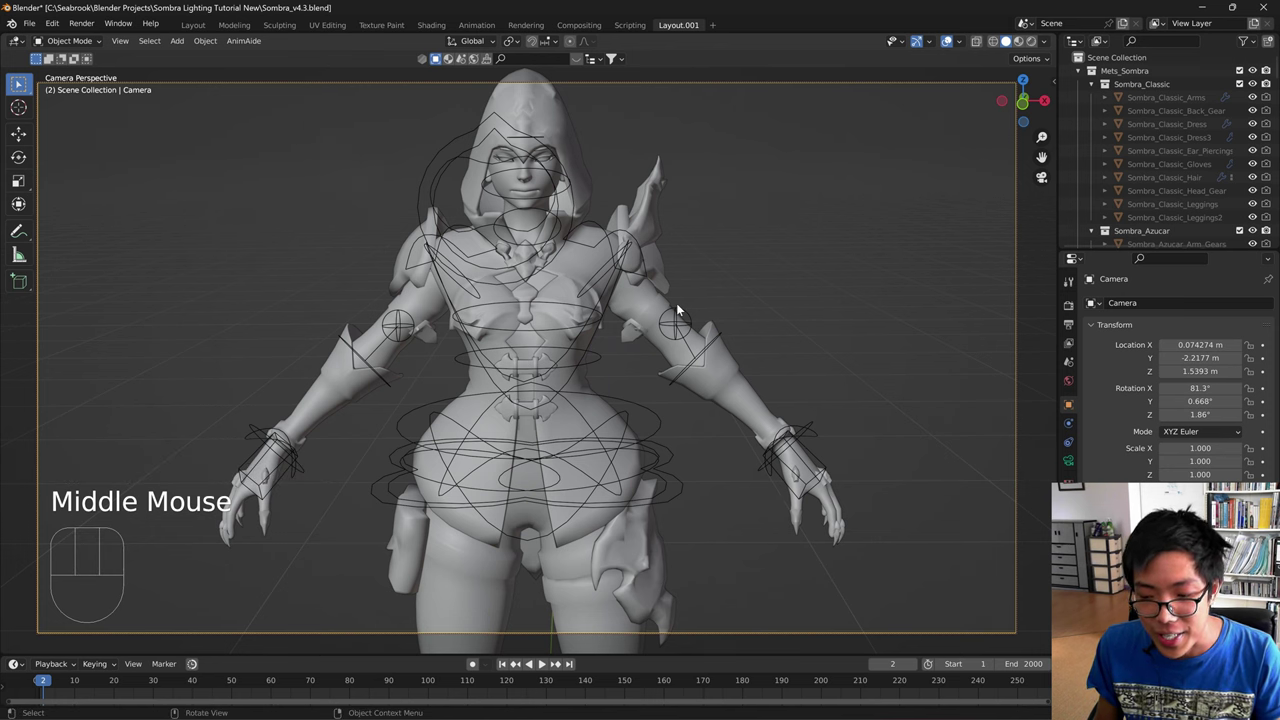
{"action": "left_click_drag", "start_coordinate": [684, 339], "coordinate": [689, 360]}
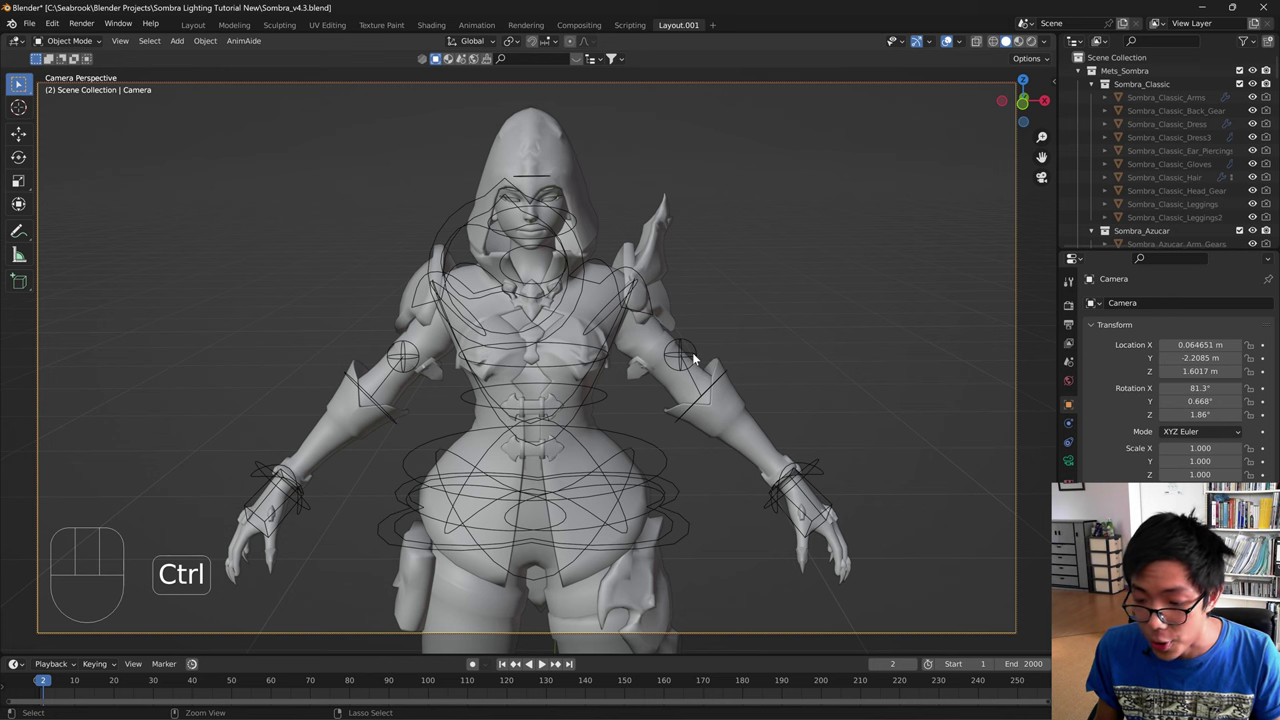
{"action": "left_click_drag", "start_coordinate": [698, 361], "coordinate": [703, 377]}
{"action": "middle_click", "coordinate": [697, 367]}
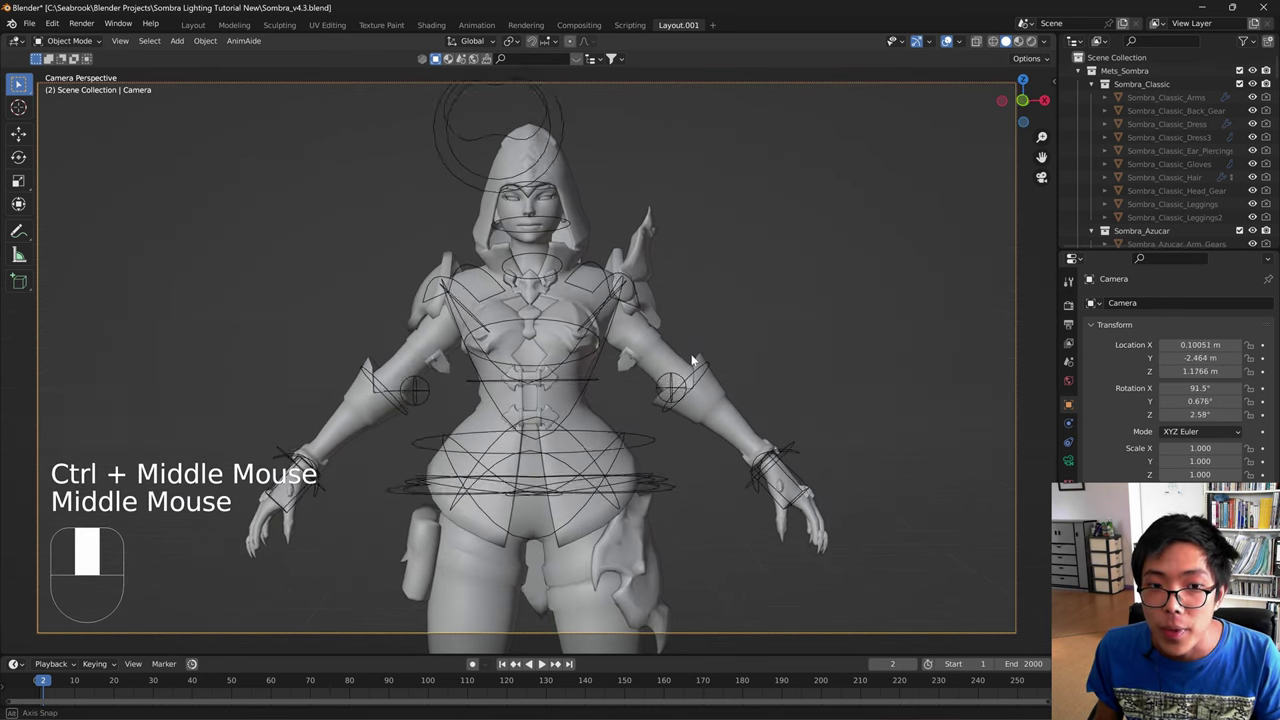
{"action": "left_click_drag", "start_coordinate": [703, 372], "coordinate": [699, 372]}
{"action": "middle_click", "coordinate": [703, 404]}
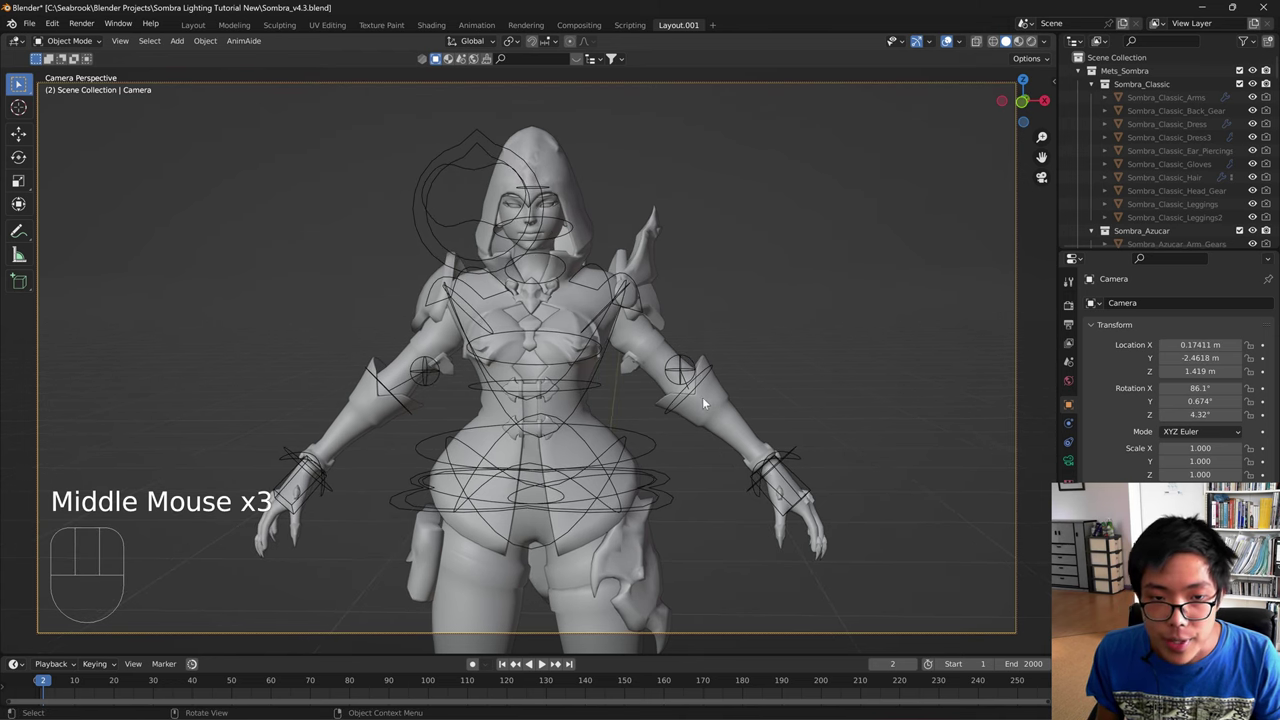
{"action": "left_click_drag", "start_coordinate": [689, 387], "coordinate": [670, 383]}
{"action": "left_click_drag", "start_coordinate": [671, 394], "coordinate": [681, 413]}
{"action": "middle_click", "coordinate": [668, 391]}
{"action": "middle_click", "coordinate": [685, 395]}
{"action": "left_click_drag", "start_coordinate": [692, 389], "coordinate": [701, 376]}
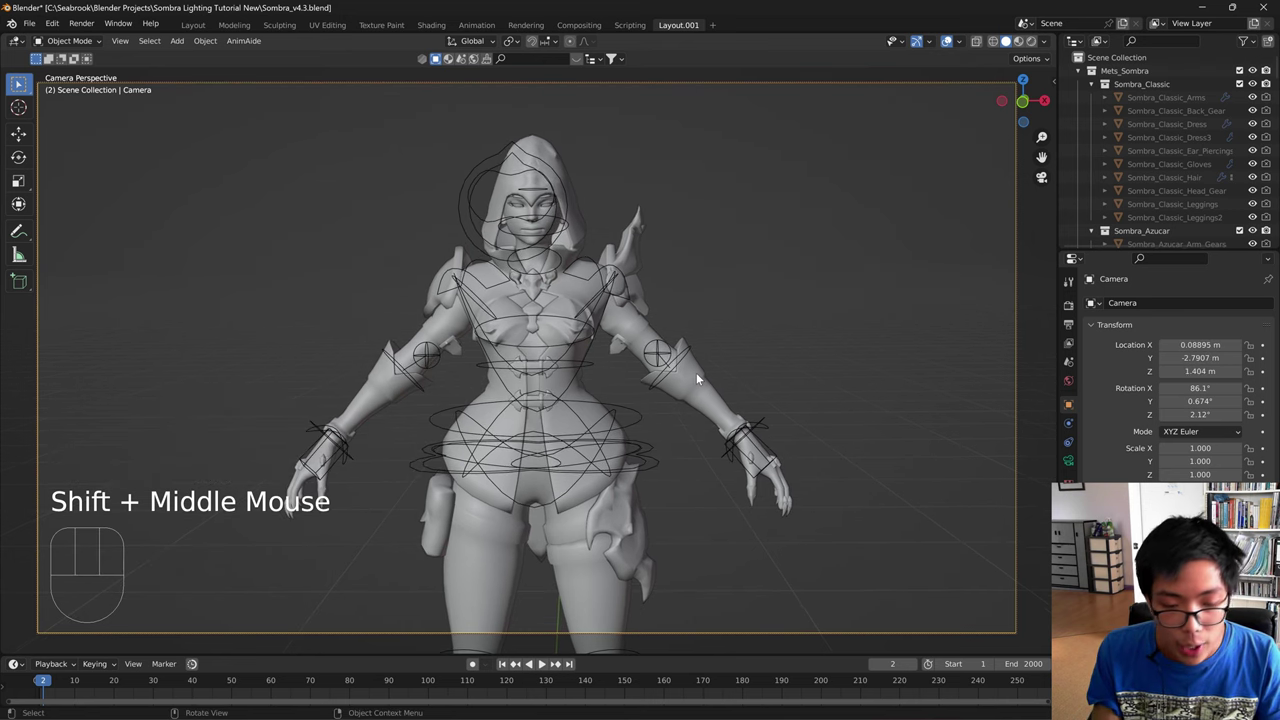
- Disable Lock Camera to View and select the Sombra rig for posing
{"action": "key", "text": "n"}
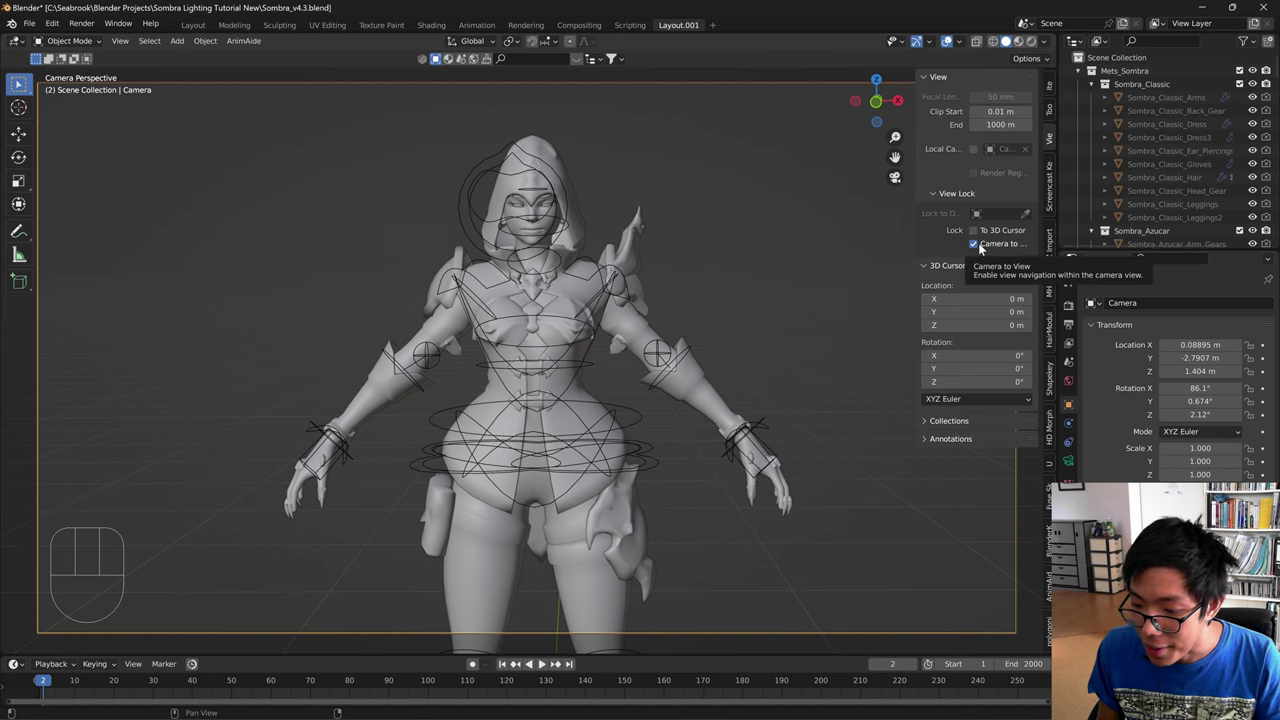
{"action": "left_click", "coordinate": [984, 247]}
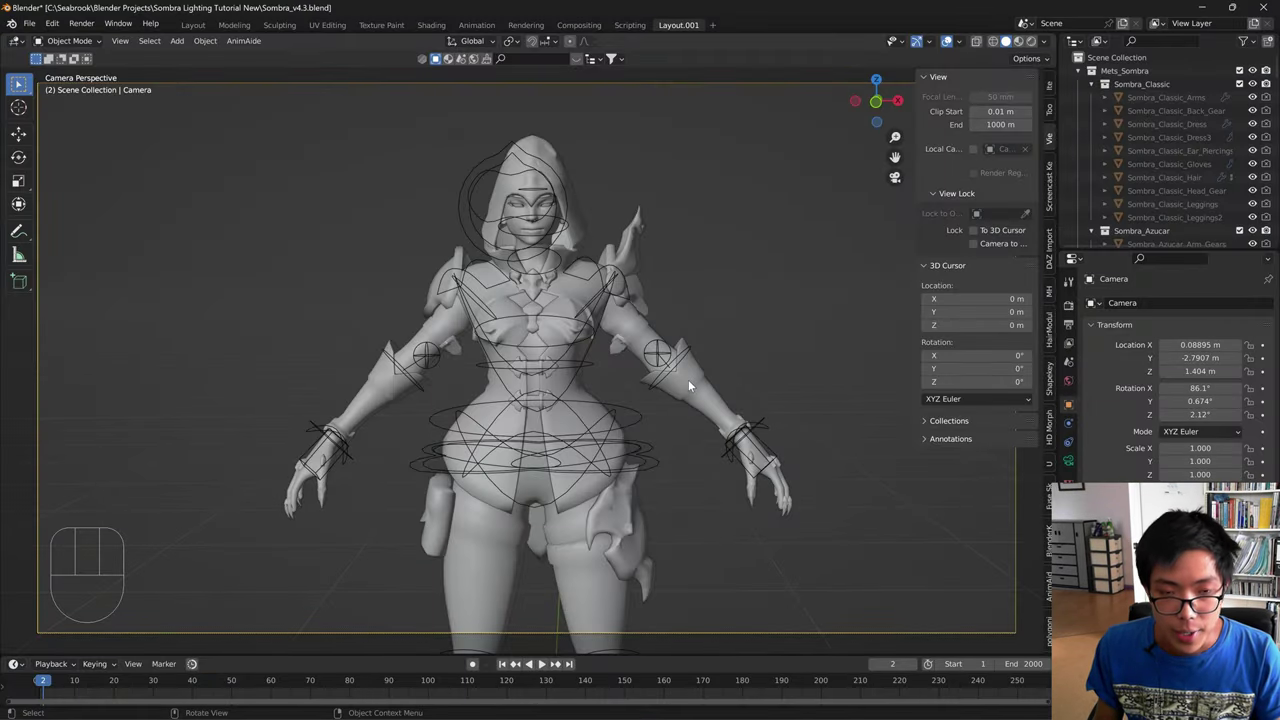
{"action": "left_click", "coordinate": [597, 442]}
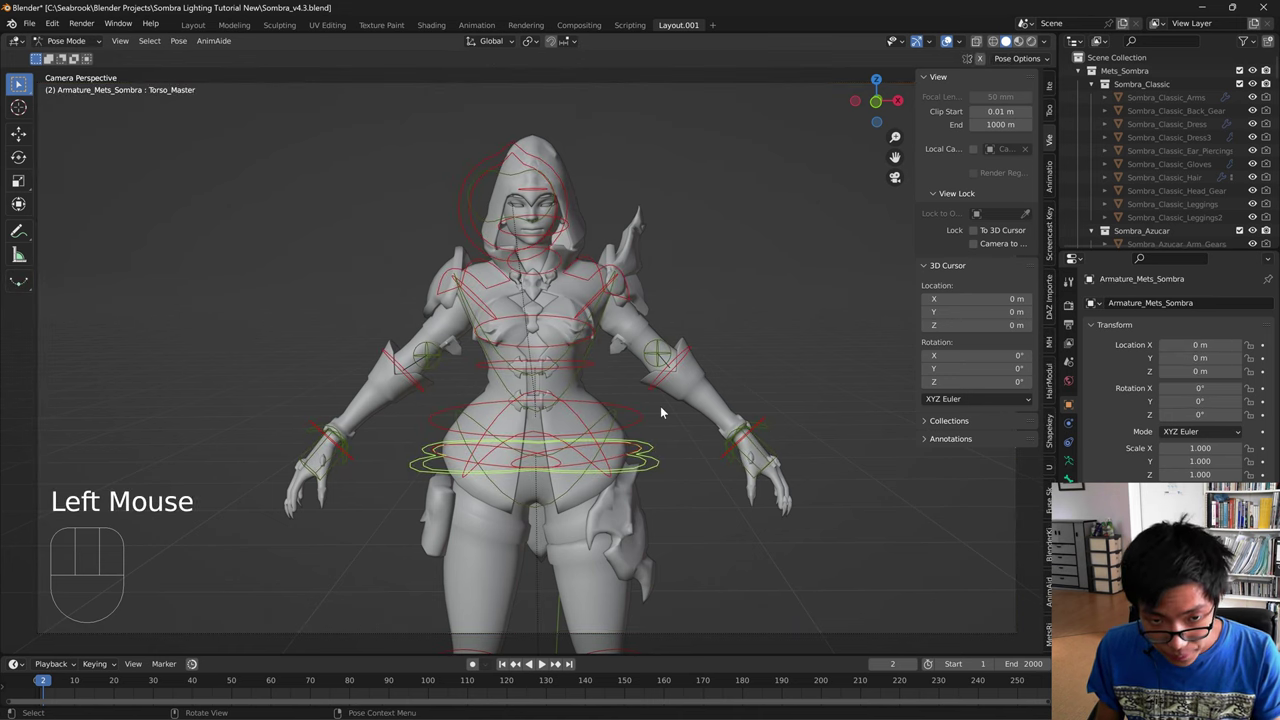
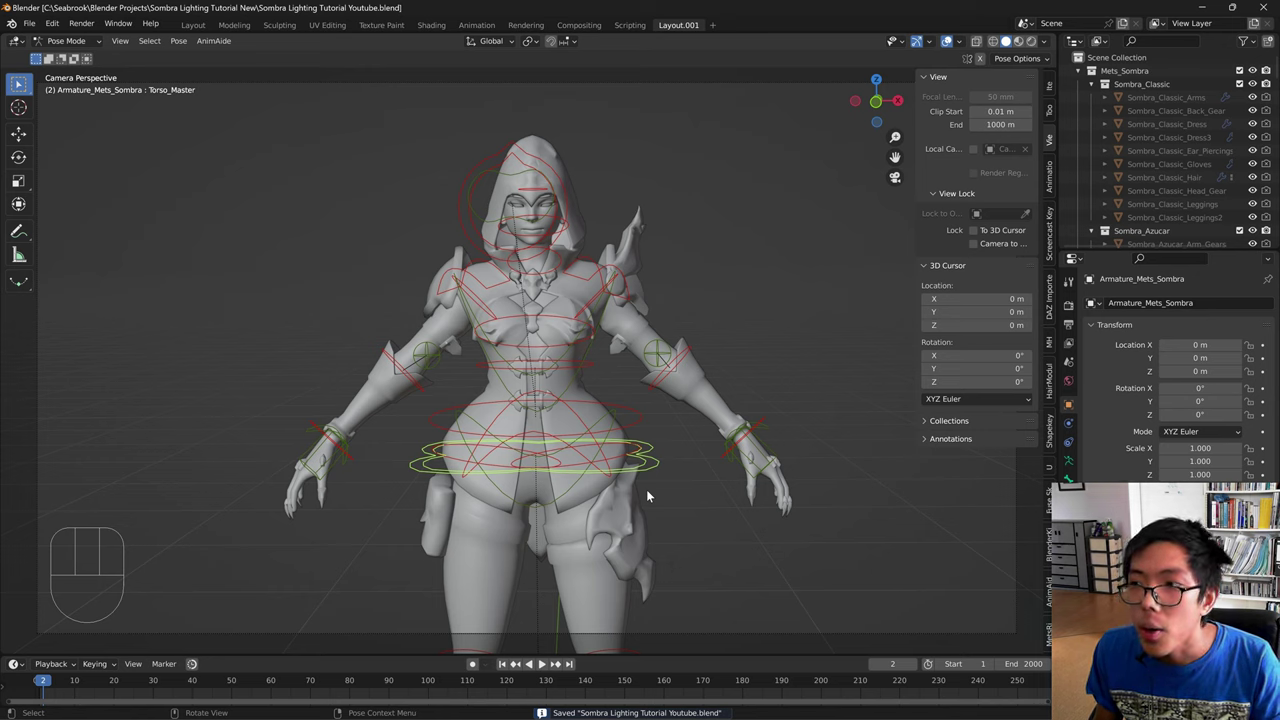
- Try rotating and moving the torso control, undo it, and switch the rig into Pose Mode
{"action": "key", "text": "r"}
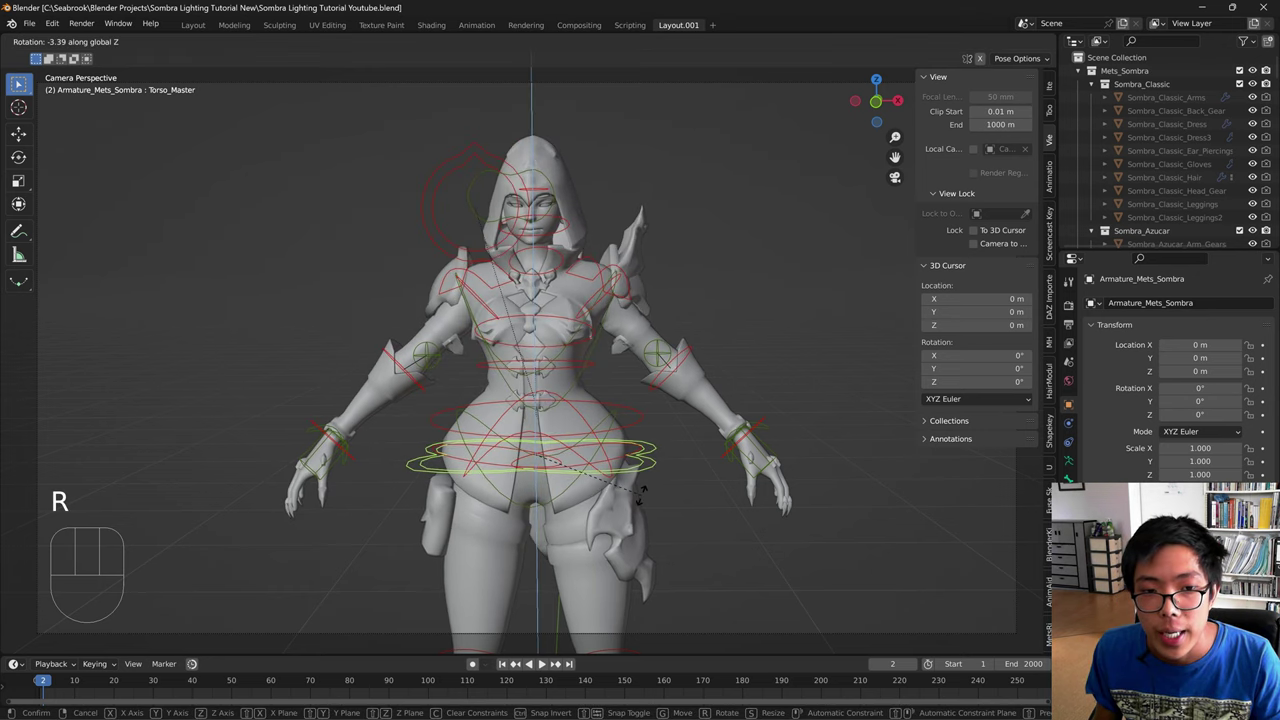
{"action": "key", "text": "ctrl+z"}
{"action": "key", "text": "g"}
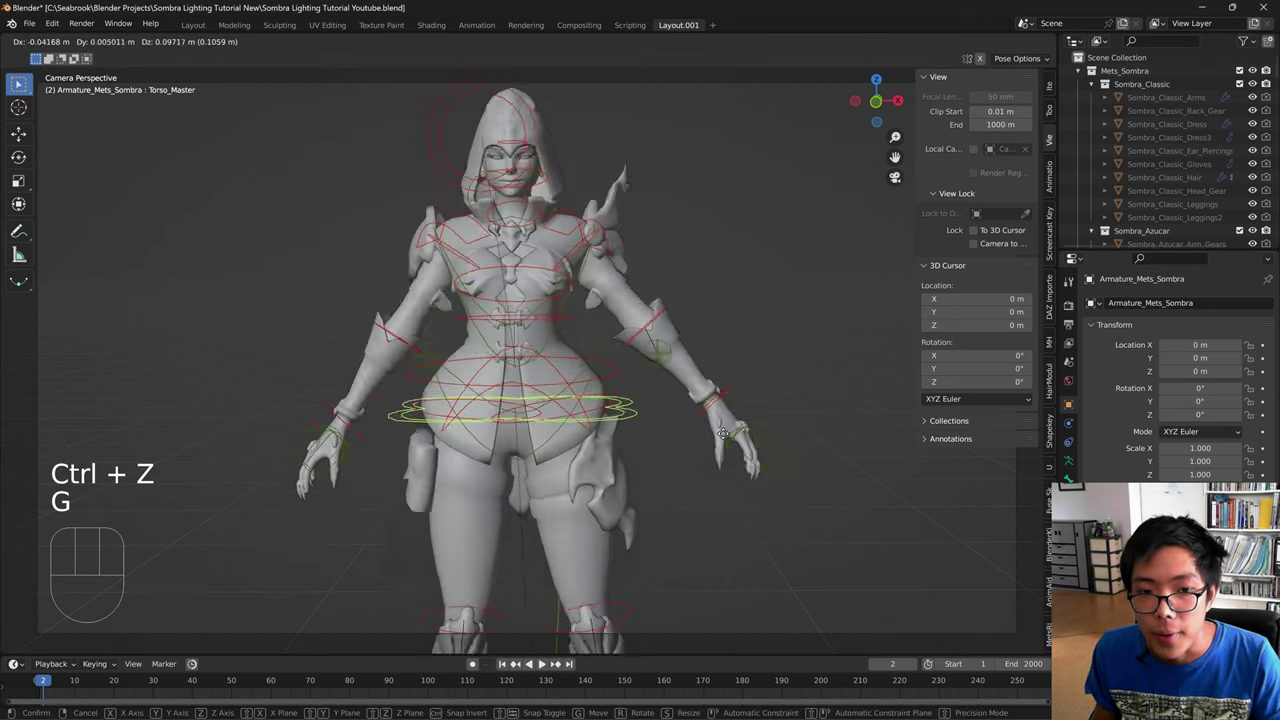
{"action": "key", "text": "ctrl+z"}
{"action": "key", "text": "g"}
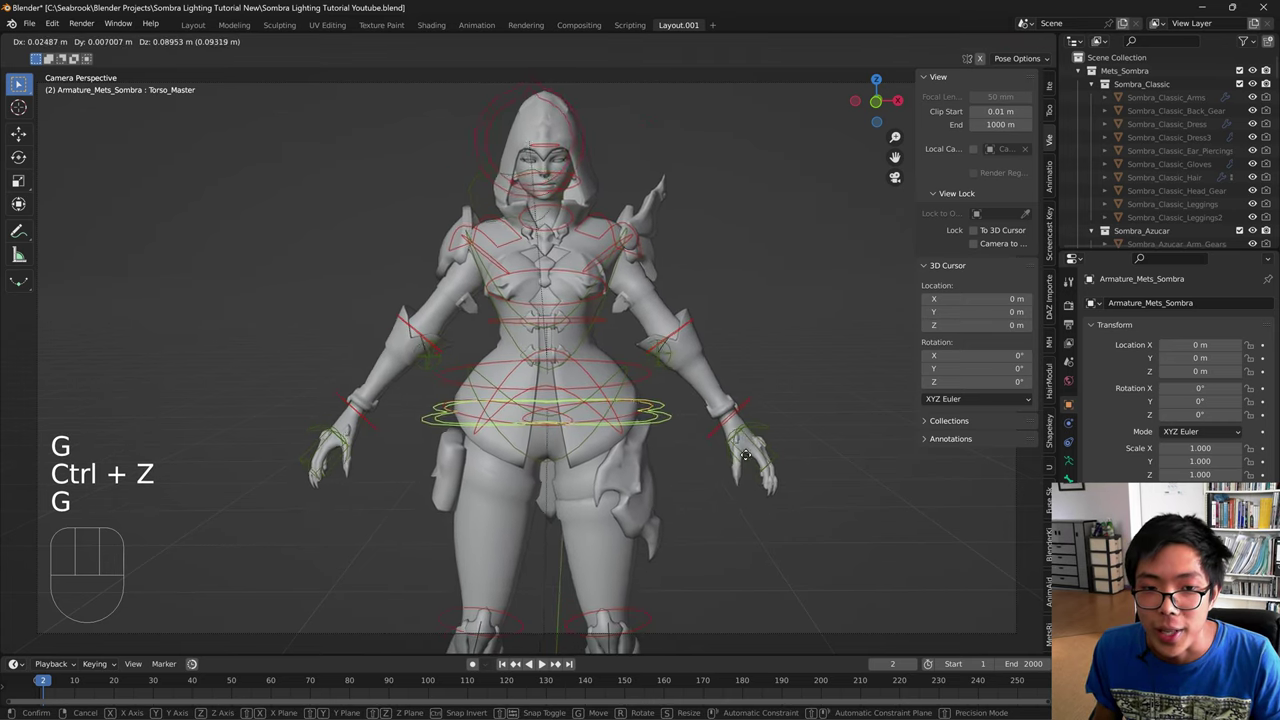
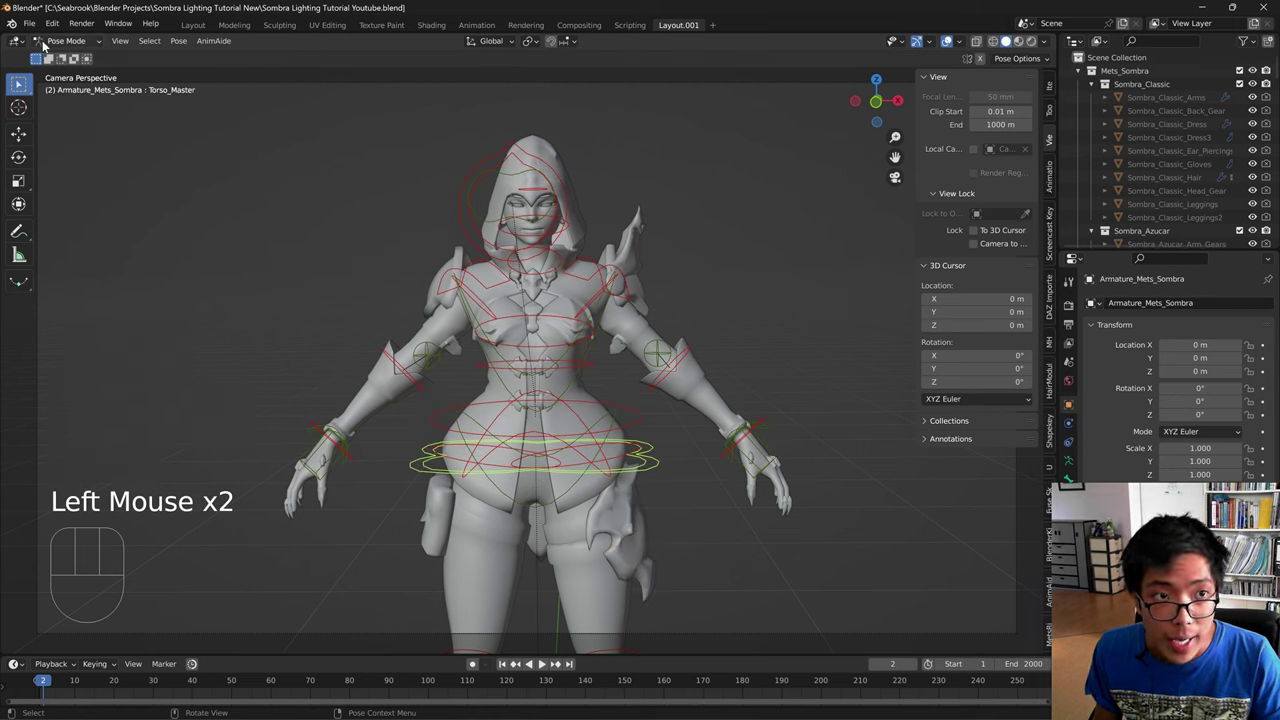
{"action": "left_click_drag", "start_coordinate": [50, 44], "coordinate": [57, 56]}
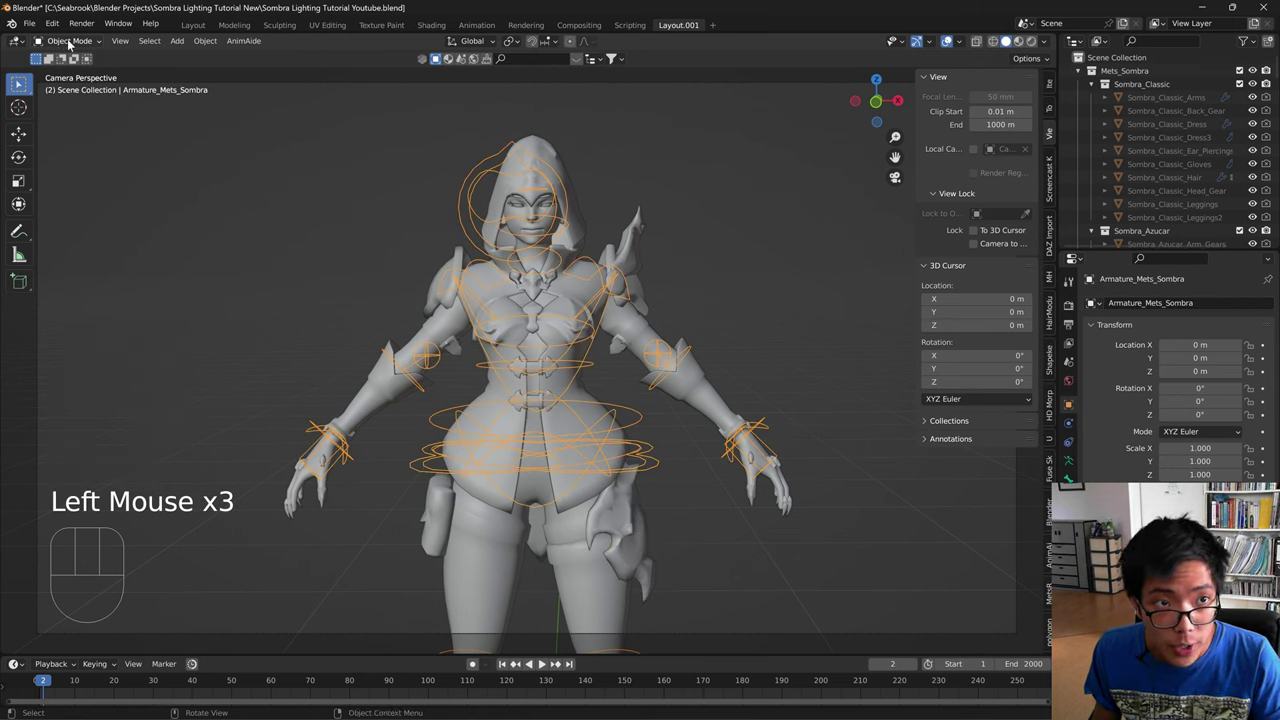
{"action": "left_click_drag", "start_coordinate": [73, 42], "coordinate": [112, 110]}
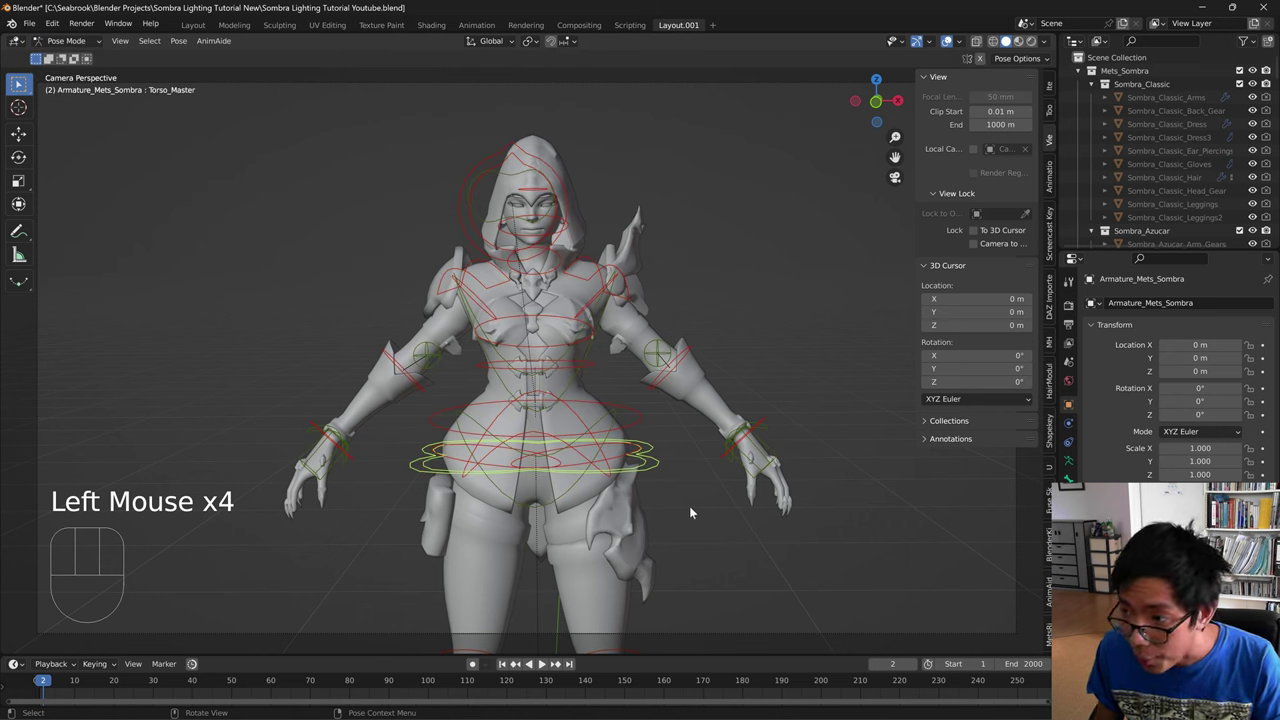
{"action": "key", "text": "r"}
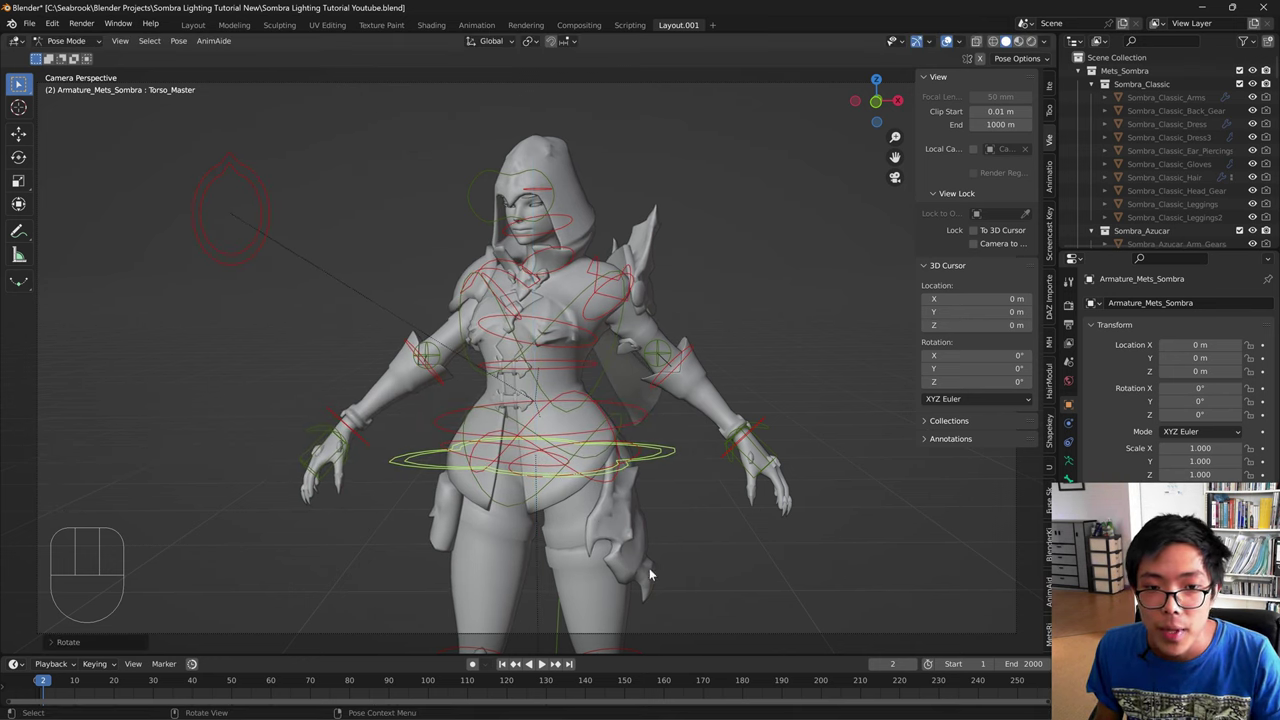
- Zoom out to the full figure and rotate IK_Foot_Master.L about the vertical axis
{"action": "left_click_drag", "start_coordinate": [675, 575], "coordinate": [639, 327]}
{"action": "scroll", "scroll_direction": "down", "scroll_amount": 3}
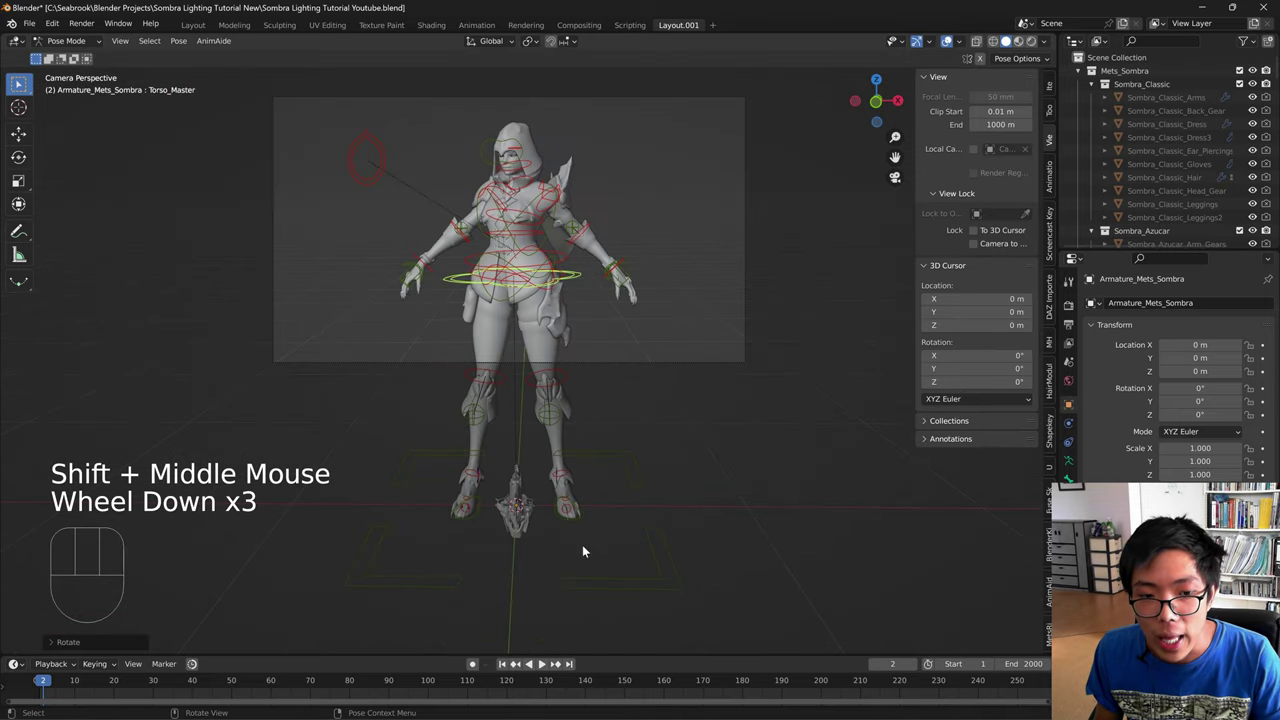
{"action": "left_click", "coordinate": [588, 525]}
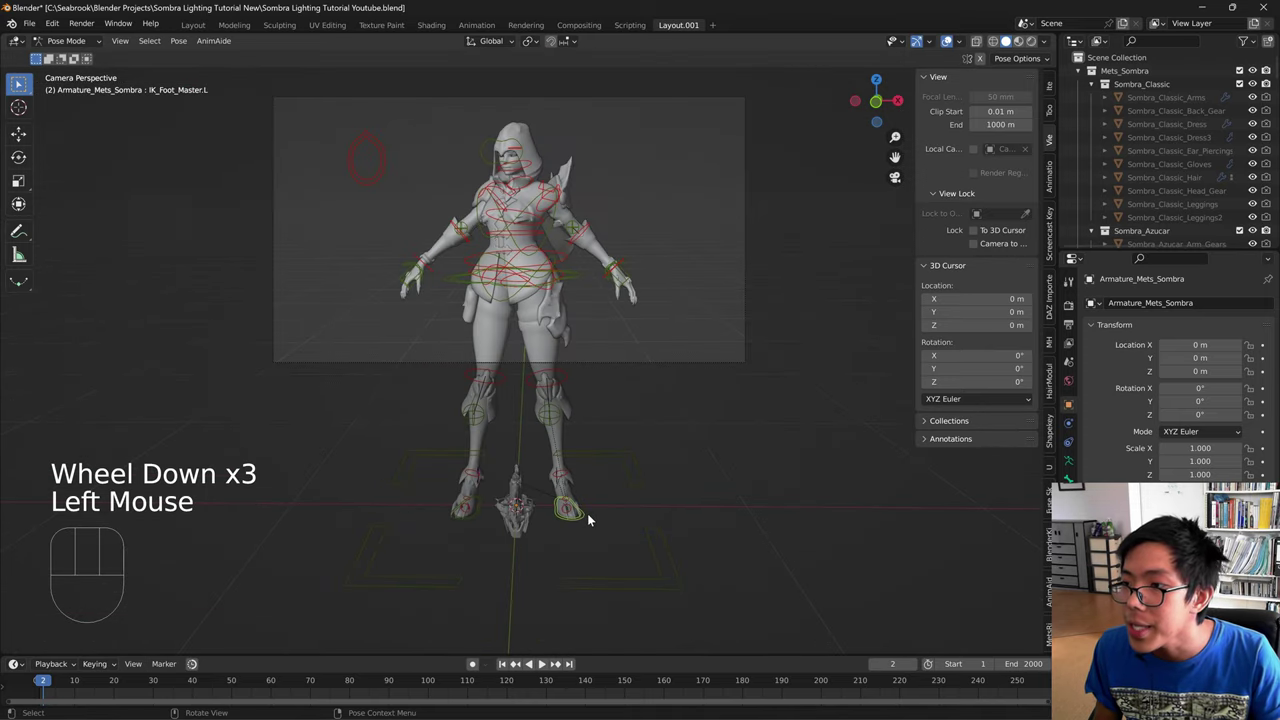
{"action": "key", "text": "r"}
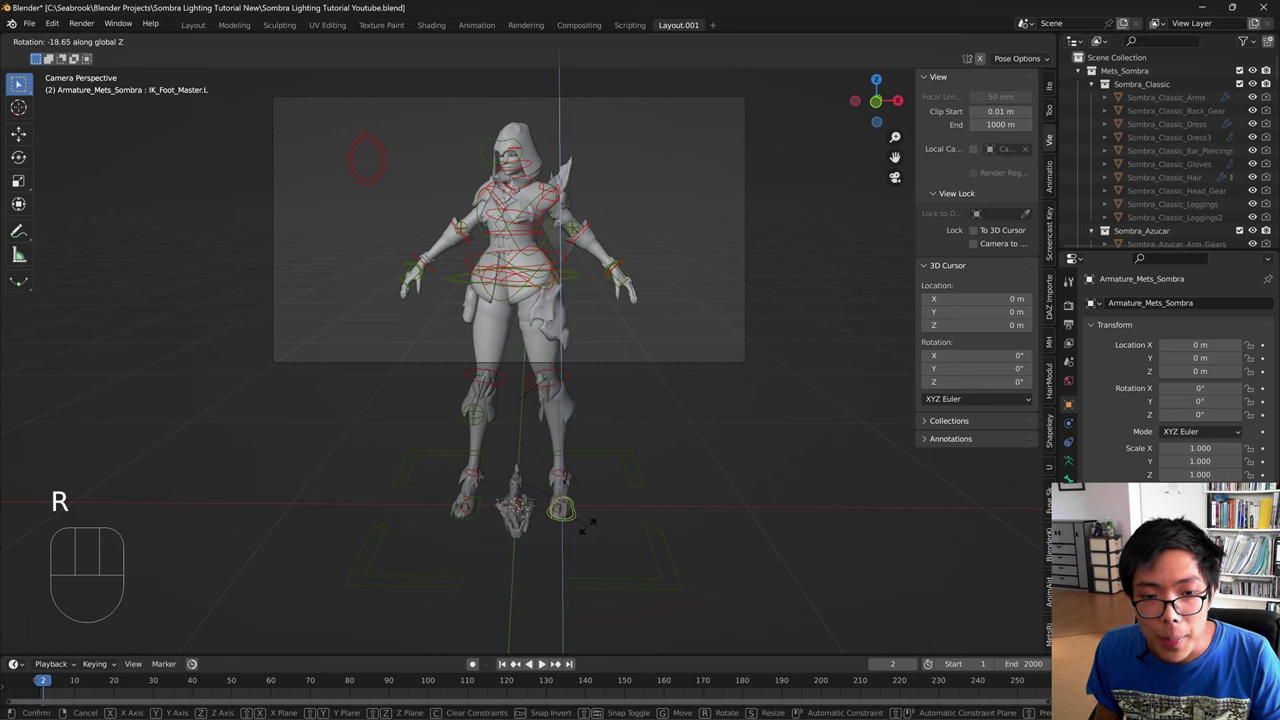
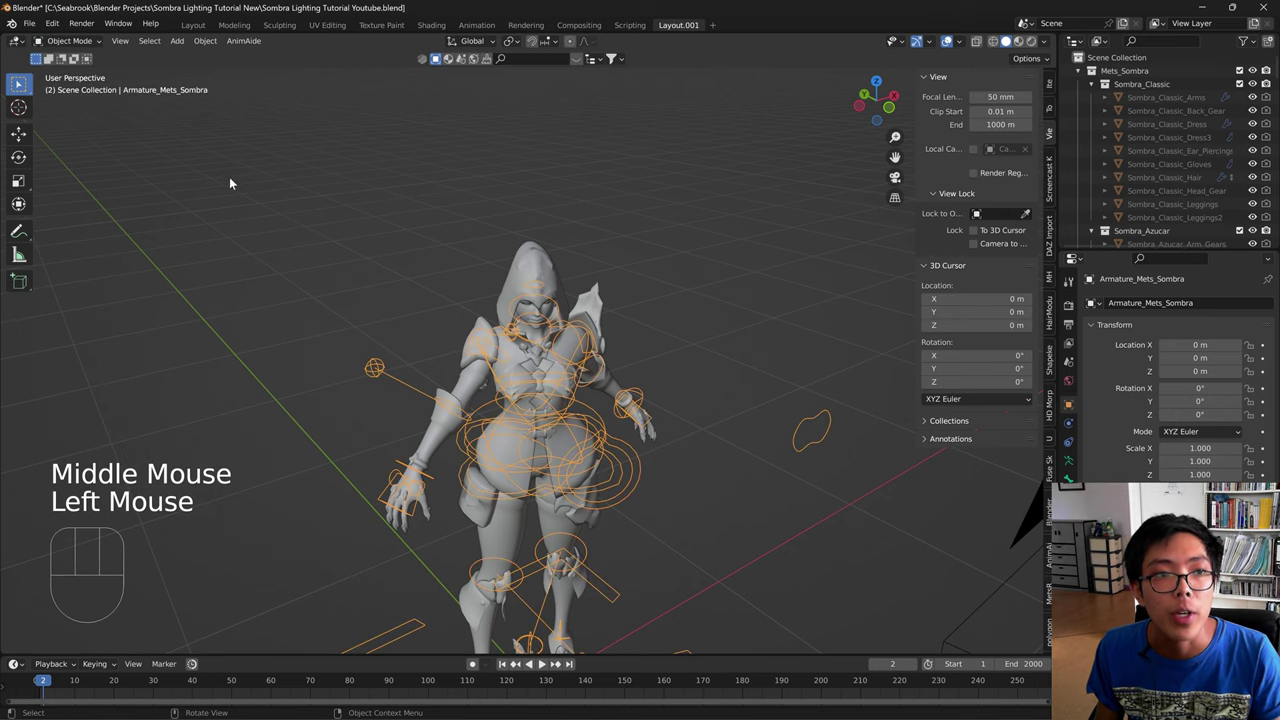
- Select the translocator armature and pan the view down toward the floor shapes
{"action": "left_click_drag", "start_coordinate": [636, 453], "coordinate": [607, 297]}
{"action": "left_click", "coordinate": [496, 460]}
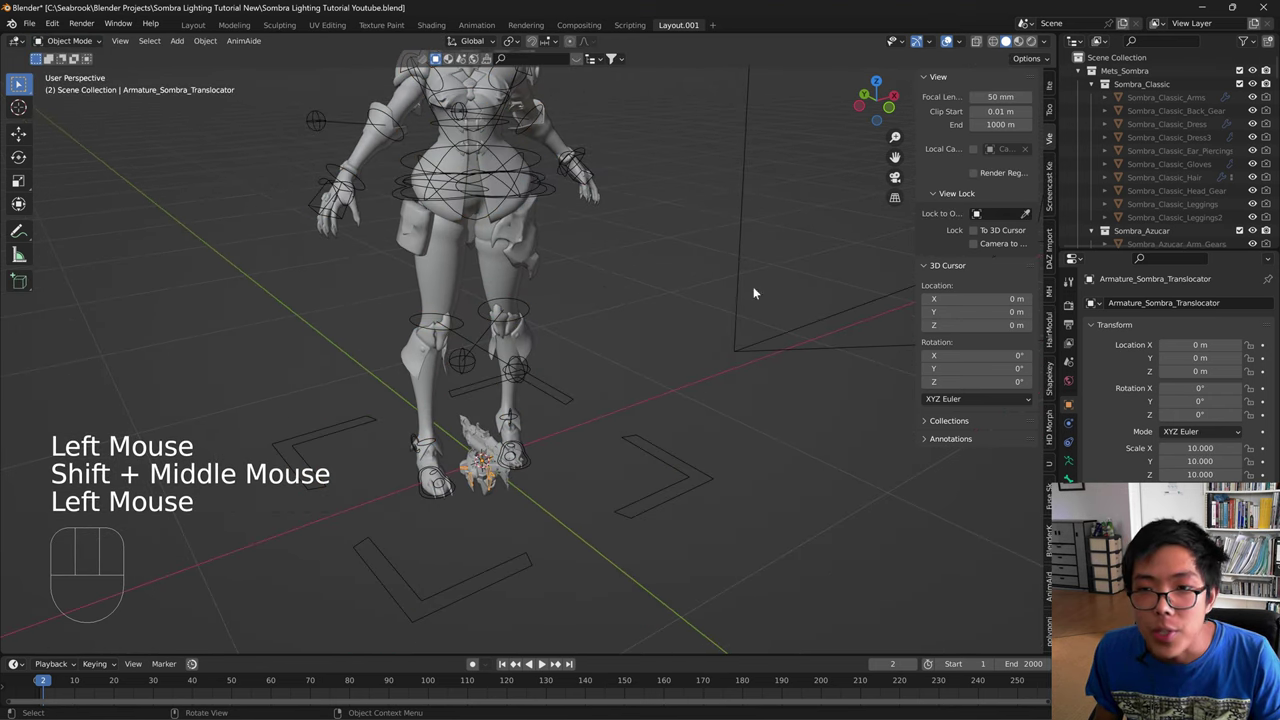
{"action": "scroll", "scroll_direction": "up", "scroll_amount": 3}
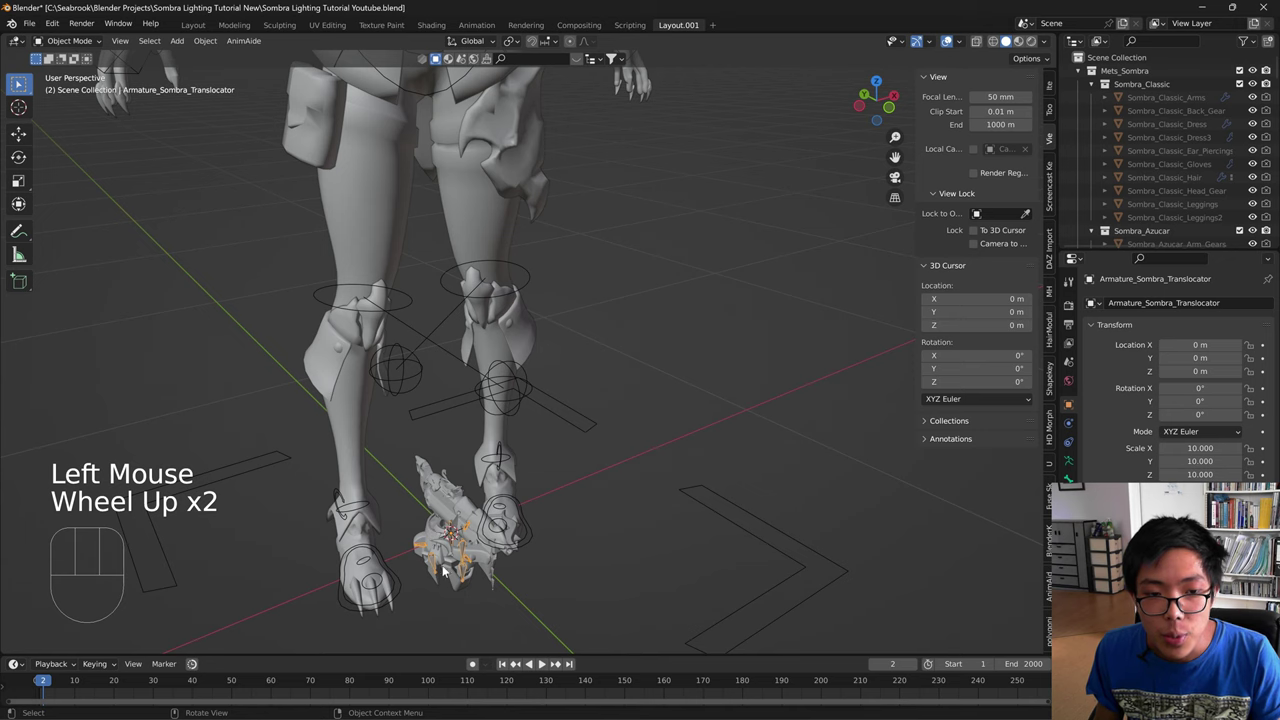
{"action": "left_click_drag", "start_coordinate": [532, 564], "coordinate": [549, 583]}
{"action": "scroll", "scroll_direction": "down", "scroll_amount": 3}
{"action": "scroll", "scroll_direction": "up", "scroll_amount": 3}
- Collapse the Sombra outfit collections in the Outliner, from Sombra_Classic and Sombra_Azucar downward
{"action": "left_click", "coordinate": [1092, 84]}
{"action": "left_click", "coordinate": [1097, 94]}
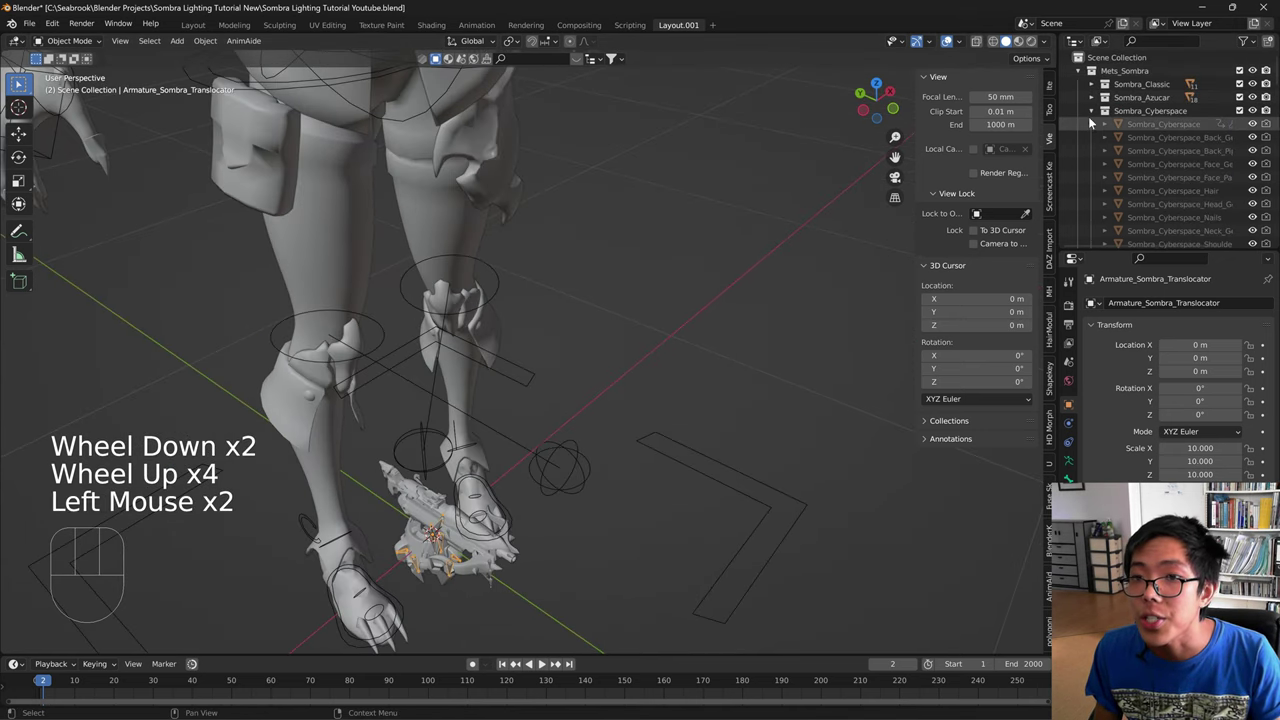
{"action": "left_click", "coordinate": [1091, 114]}
{"action": "left_click", "coordinate": [1093, 128]}
{"action": "left_click", "coordinate": [1093, 141]}
{"action": "left_click", "coordinate": [1100, 147]}
{"action": "left_click", "coordinate": [1098, 163]}
{"action": "left_click", "coordinate": [1100, 178]}
{"action": "scroll", "scroll_direction": "down", "scroll_amount": 3}
{"action": "left_click", "coordinate": [1094, 157]}
{"action": "scroll", "scroll_direction": "up", "scroll_amount": 3}
{"action": "left_click", "coordinate": [1143, 178]}
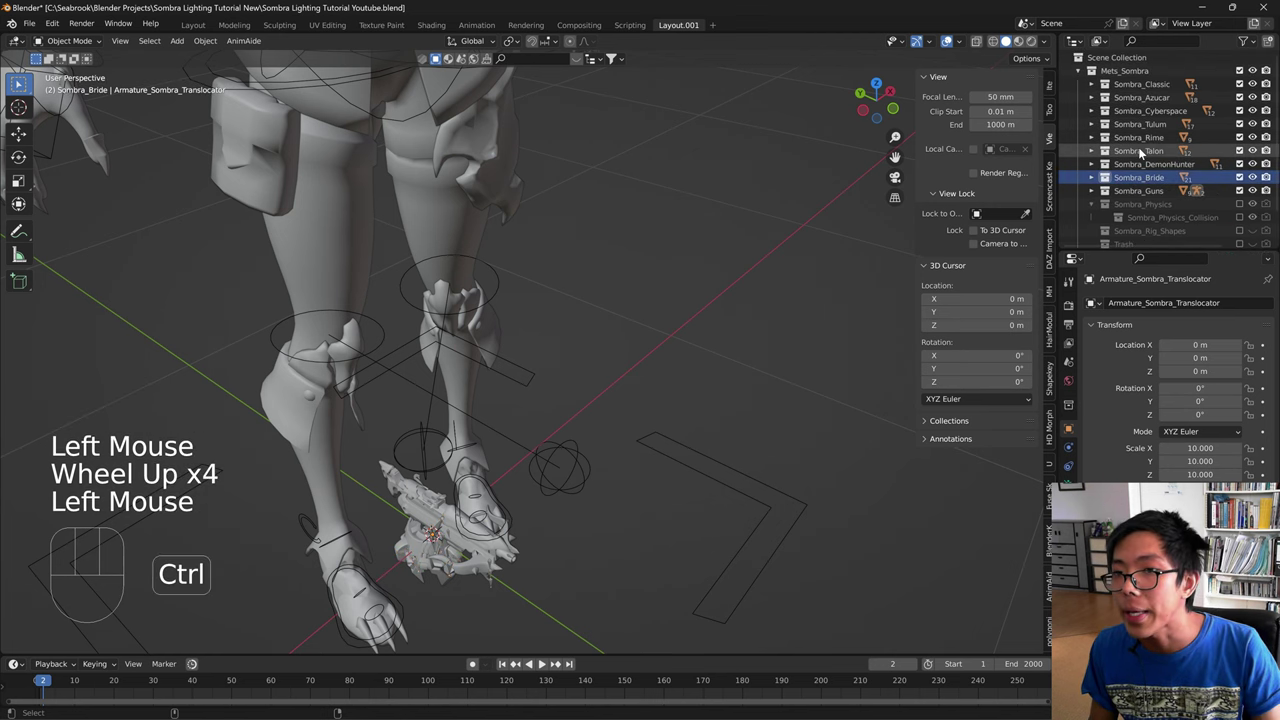
- Click through the outfit collections, ending on Sombra_Rime and Sombra_Cyberspace
{"action": "left_click", "coordinate": [1144, 152]}
{"action": "left_click", "coordinate": [1144, 133]}
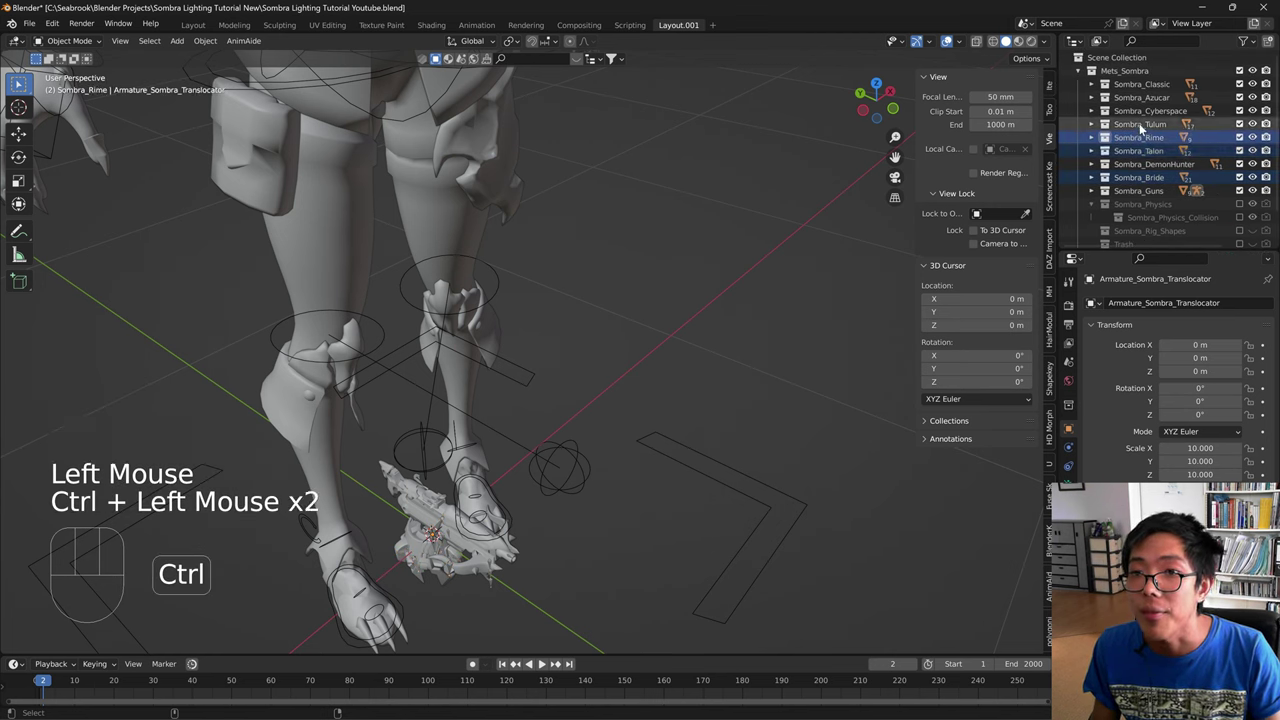
{"action": "left_click", "coordinate": [1146, 125]}
{"action": "left_click", "coordinate": [1142, 117]}
{"action": "left_click", "coordinate": [1128, 95]}
{"action": "left_click", "coordinate": [1124, 92]}
{"action": "left_click", "coordinate": [1096, 84]}
{"action": "left_click", "coordinate": [1096, 84]}
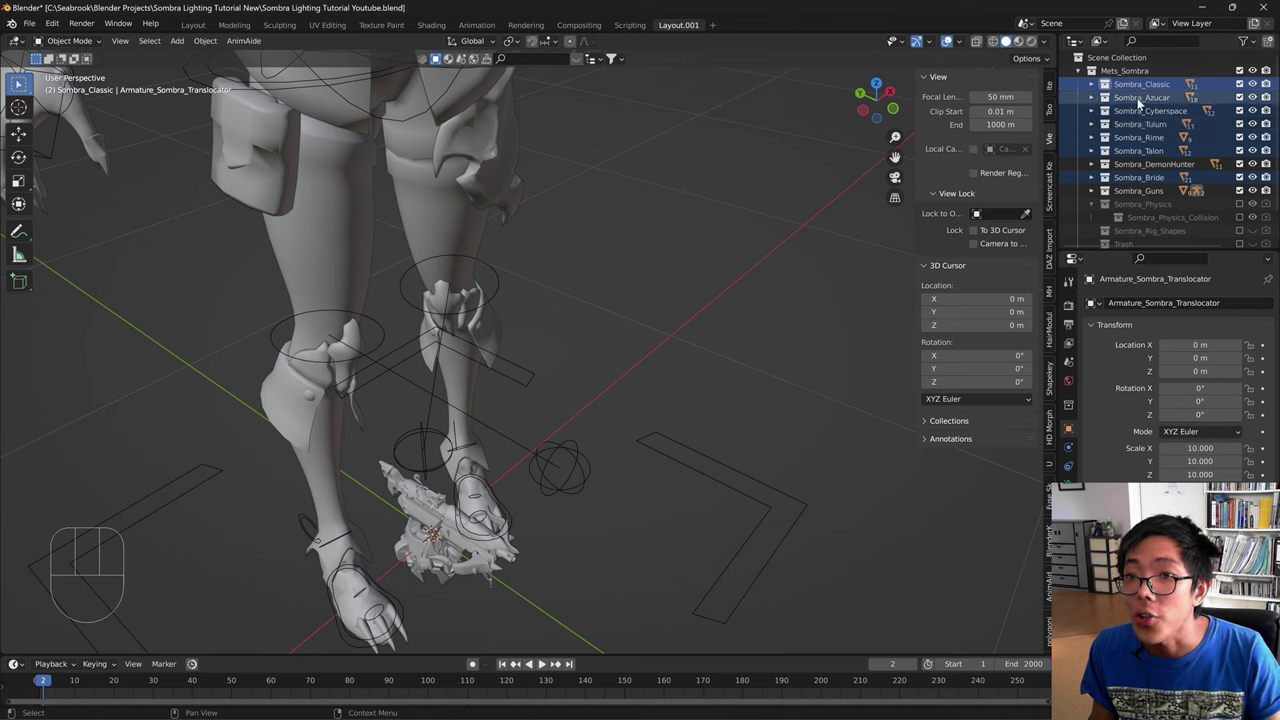
{"action": "left_click_drag", "start_coordinate": [1140, 97], "coordinate": [1156, 135]}
{"action": "left_click", "coordinate": [1156, 135]}
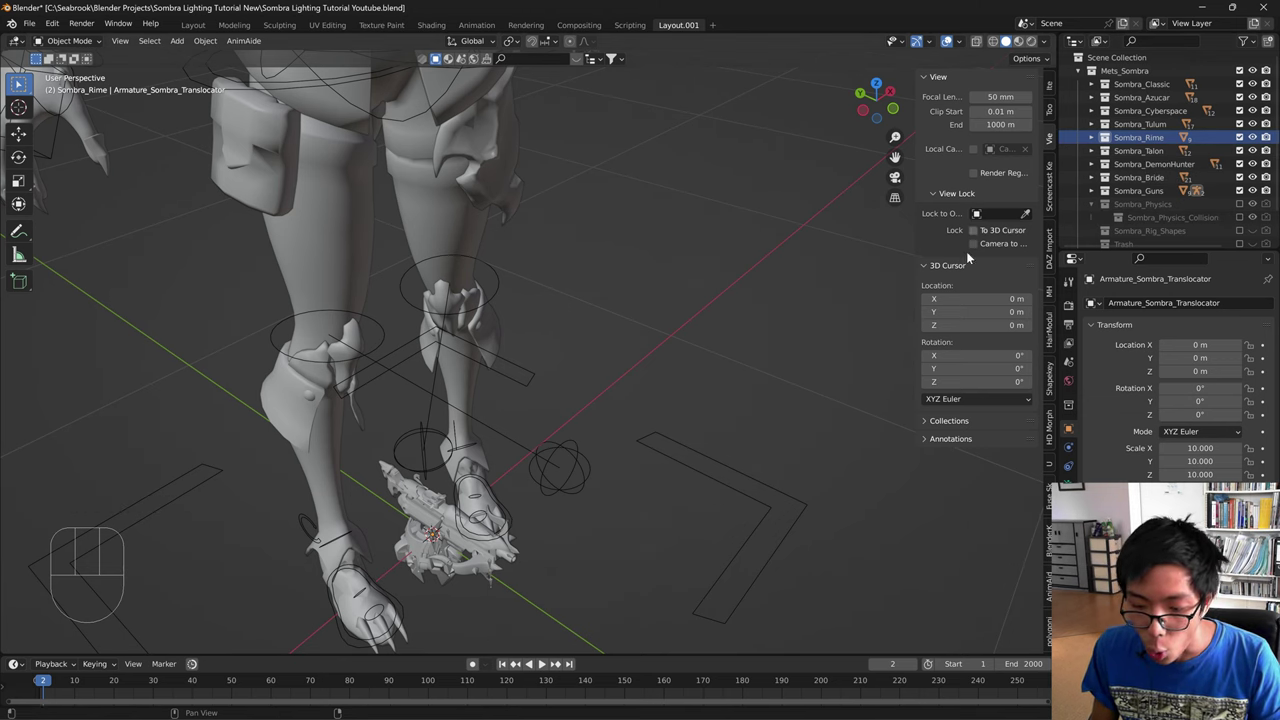
{"action": "left_click", "coordinate": [1174, 93]}
{"action": "left_click", "coordinate": [1153, 100]}
{"action": "left_click", "coordinate": [1154, 111]}
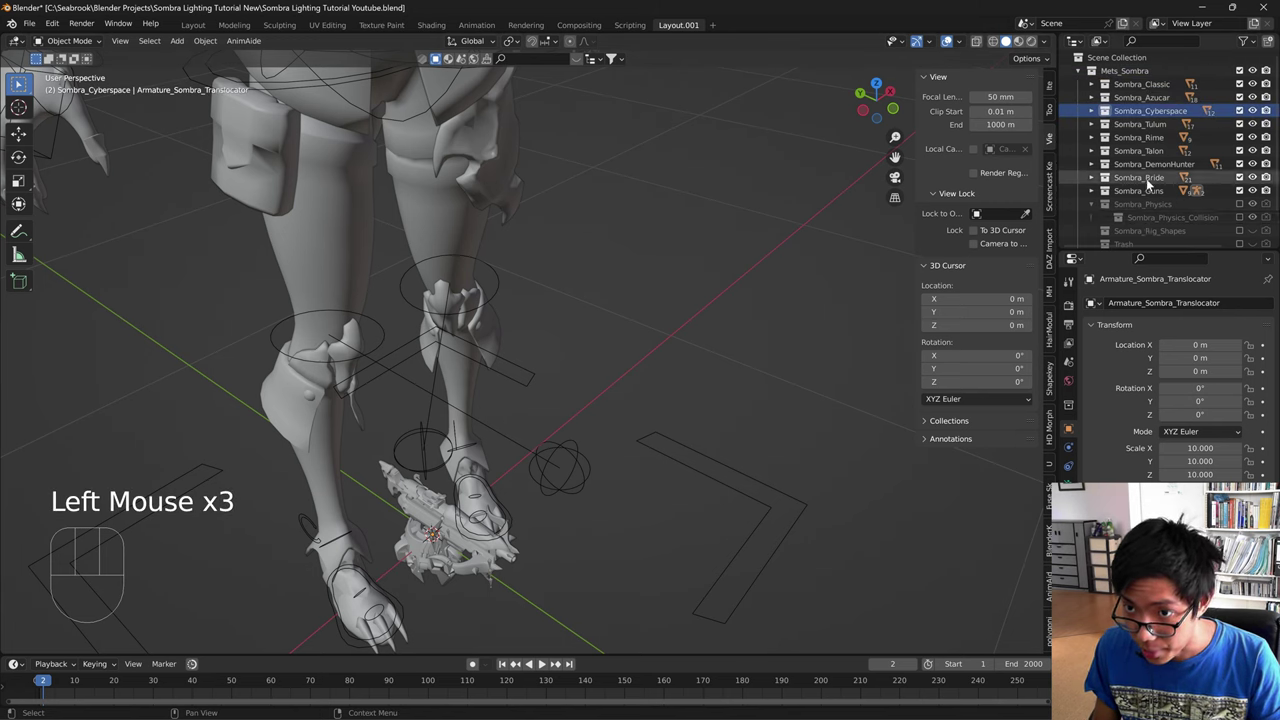
- Expand Sombra_Guns to show its two armatures and disable Armature_Sombra_Translocator
{"action": "left_click", "coordinate": [1138, 193]}
{"action": "left_click_drag", "start_coordinate": [1139, 192], "coordinate": [1092, 197]}
{"action": "left_click", "coordinate": [1092, 197]}
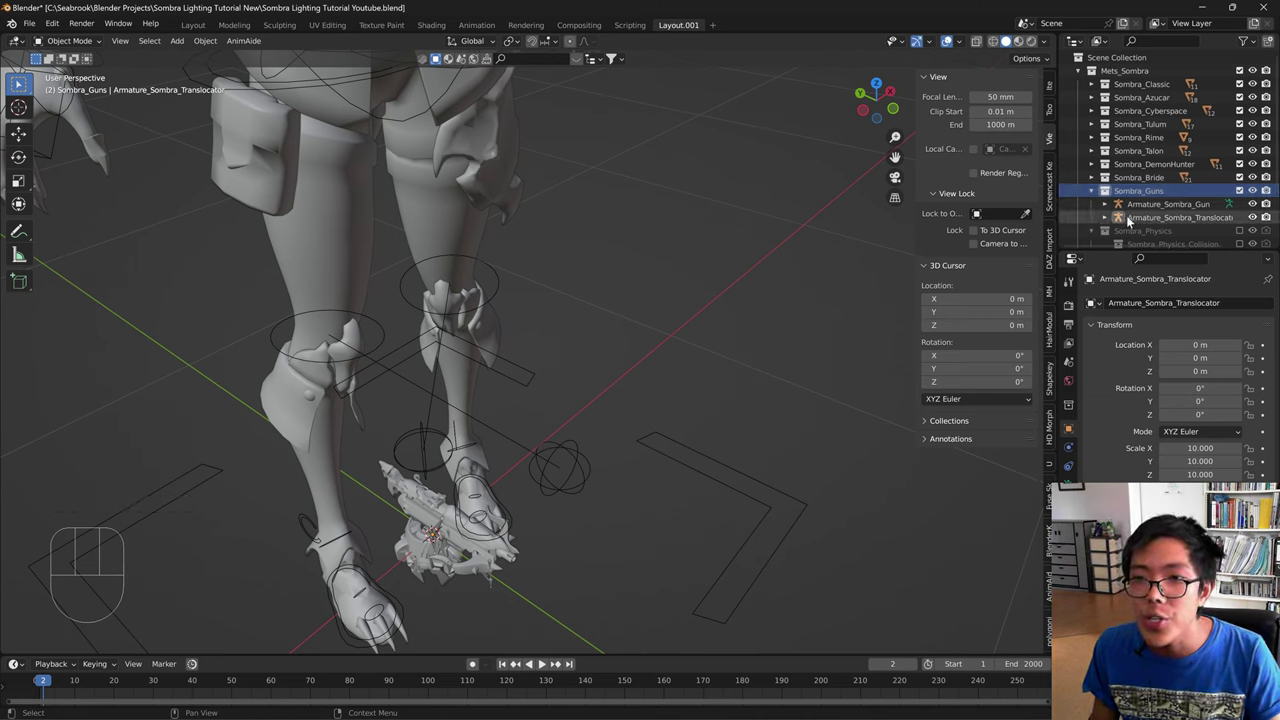
{"action": "left_click", "coordinate": [1258, 217]}
{"action": "double_click", "coordinate": [1258, 218]}
{"action": "left_click_drag", "start_coordinate": [1258, 218], "coordinate": [431, 563]}
- Select Sombra_Translocator and nudge Sombra_Demon_Hunter_Weapon off the origin beside the character
{"action": "left_click", "coordinate": [430, 563]}
{"action": "left_click", "coordinate": [419, 548]}
{"action": "key", "text": "g"}
{"action": "key", "text": "ctrl+z"}
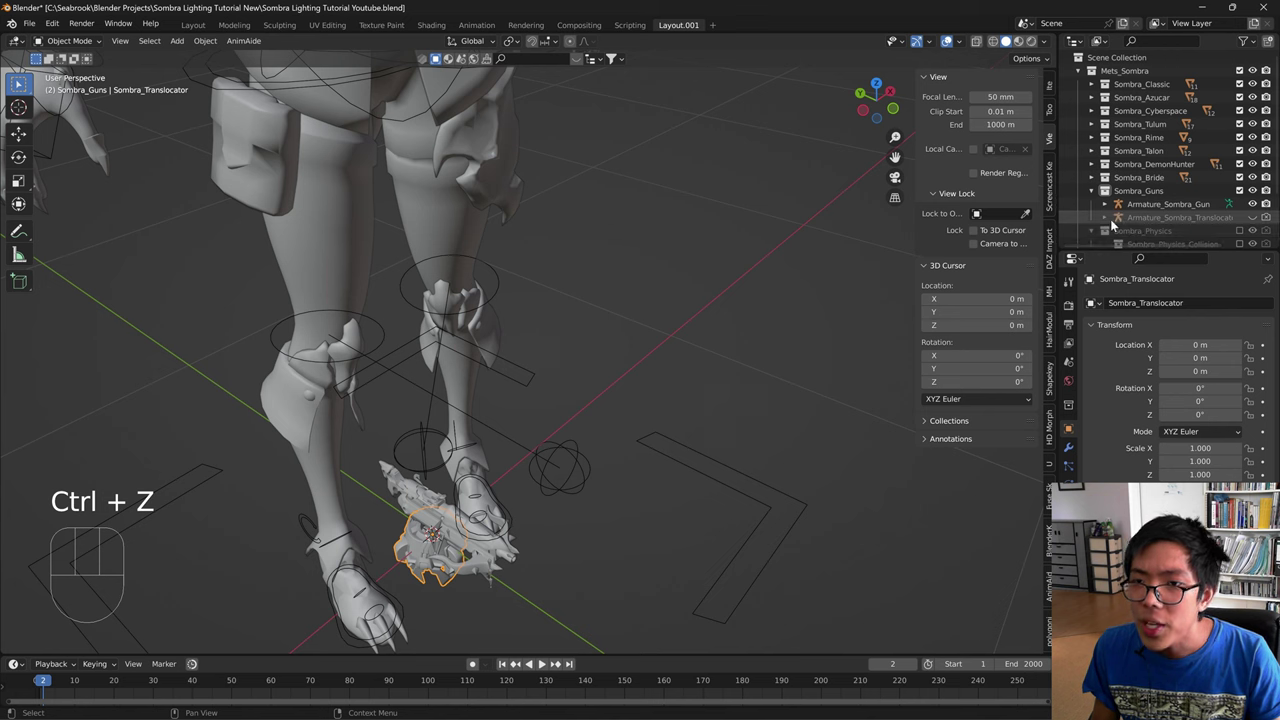
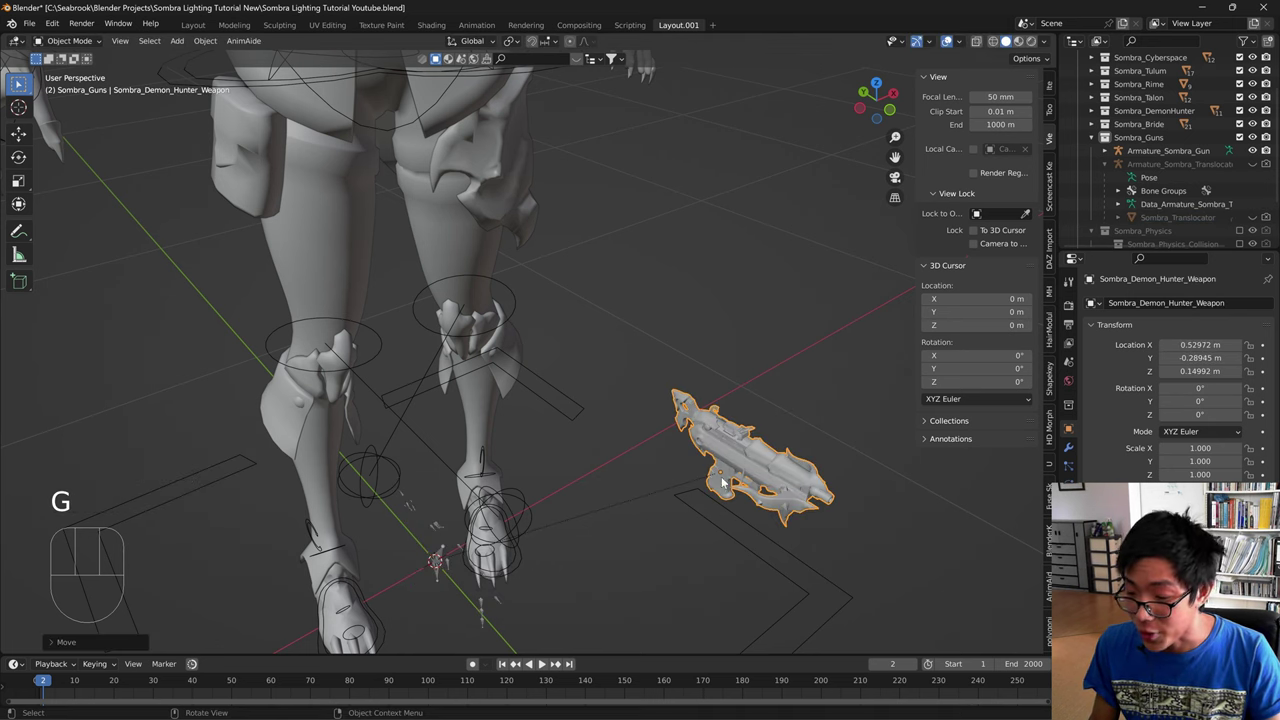
- Clear the weapon's location, then move Armature_Sombra_Gun well away from the character
{"action": "key", "text": "ctrl+z"}
{"action": "key", "text": "g"}
{"action": "key", "text": "ctrl+z"}
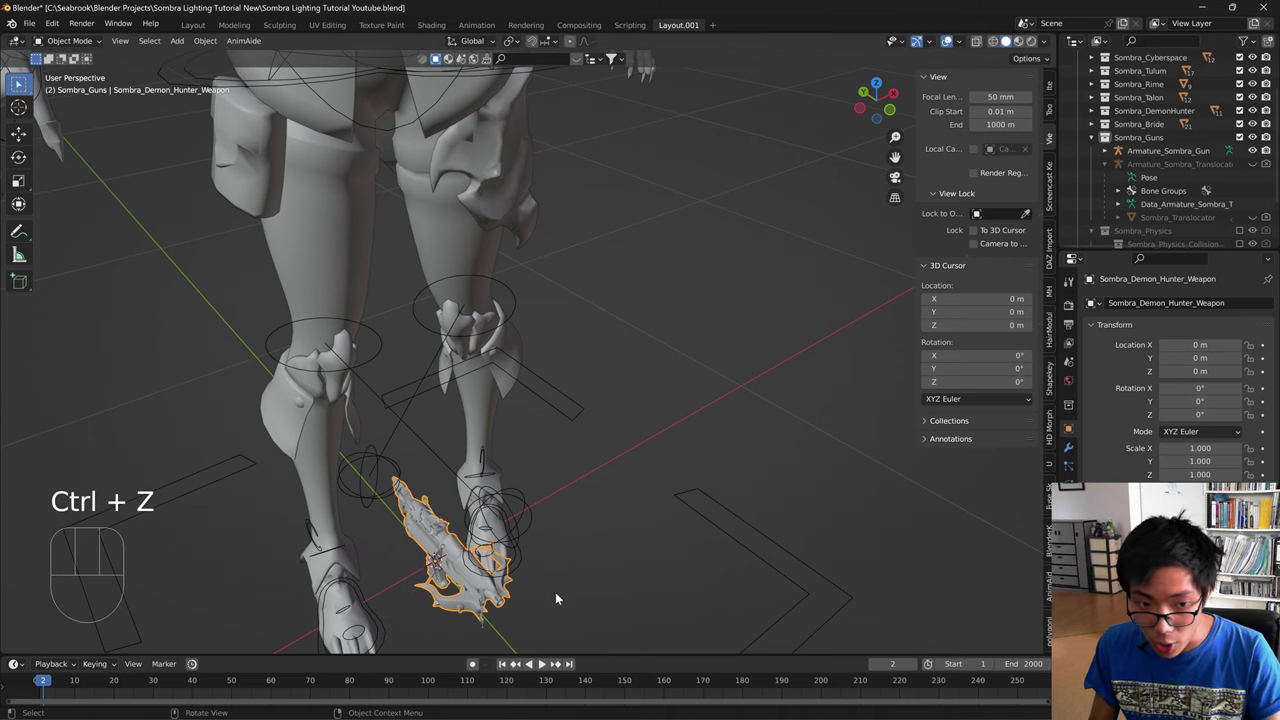
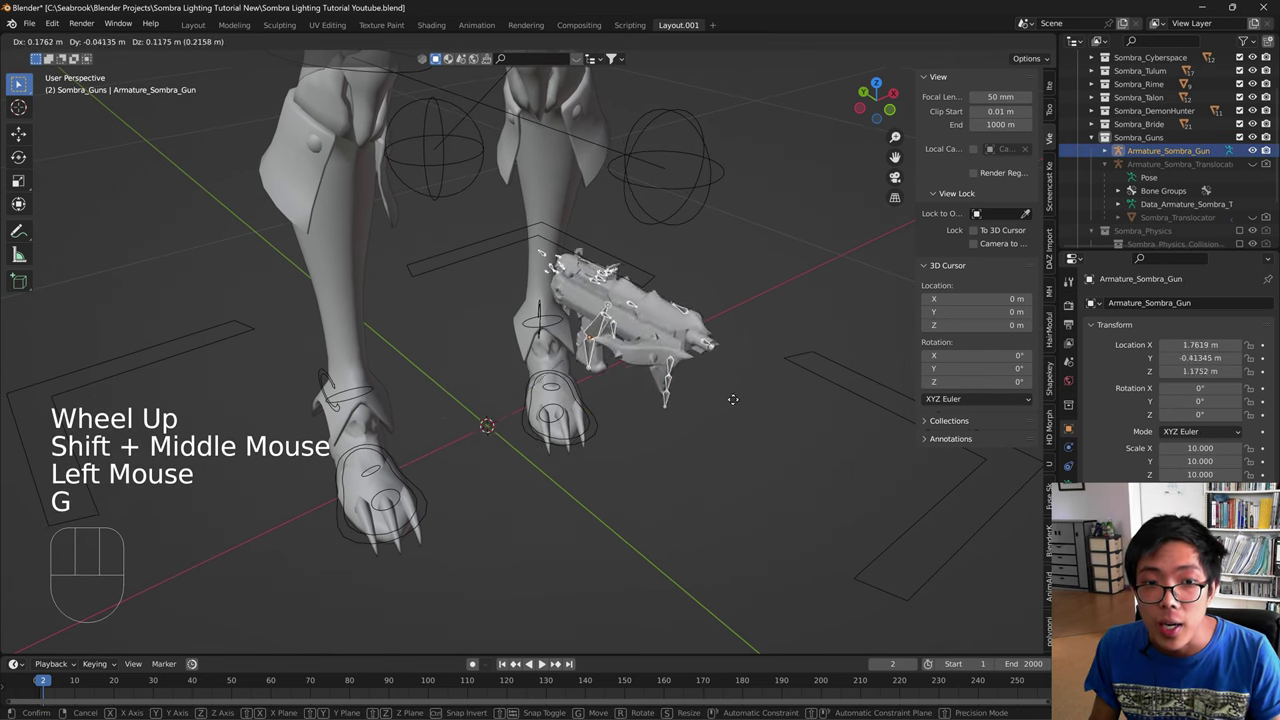
{"action": "key", "text": "ctrl+z"}
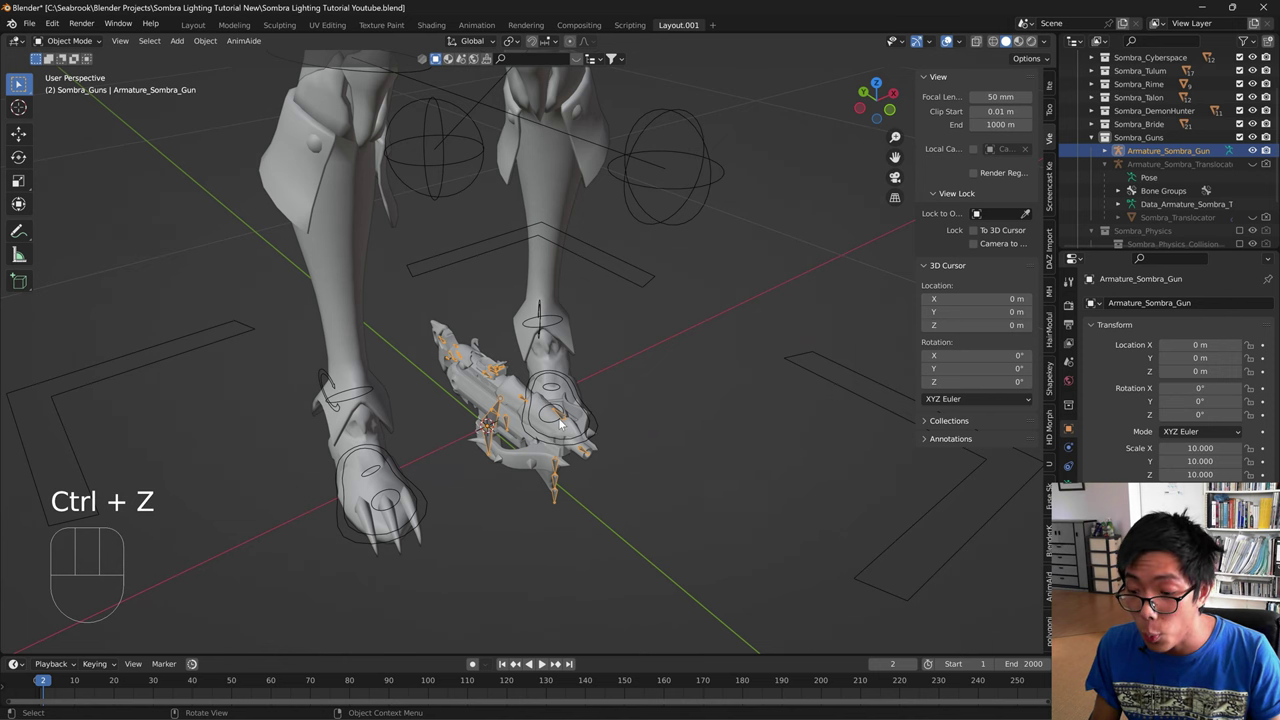
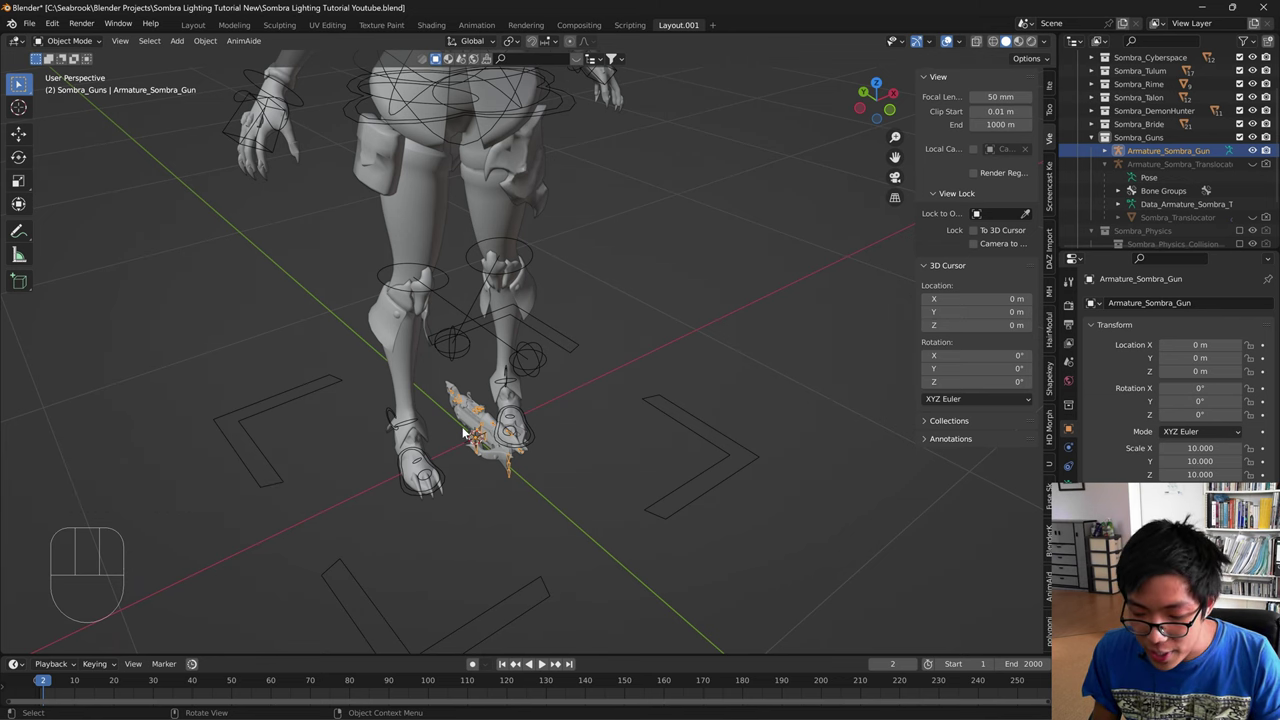
{"action": "key", "text": "g"}
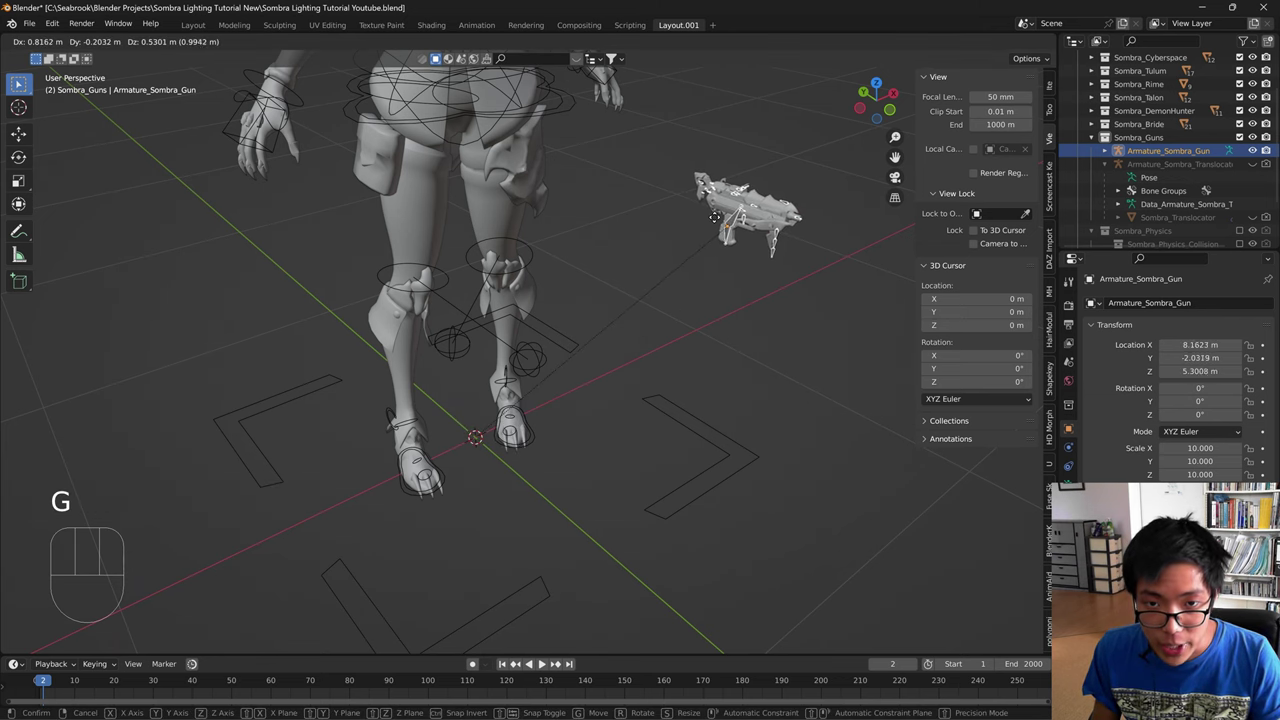
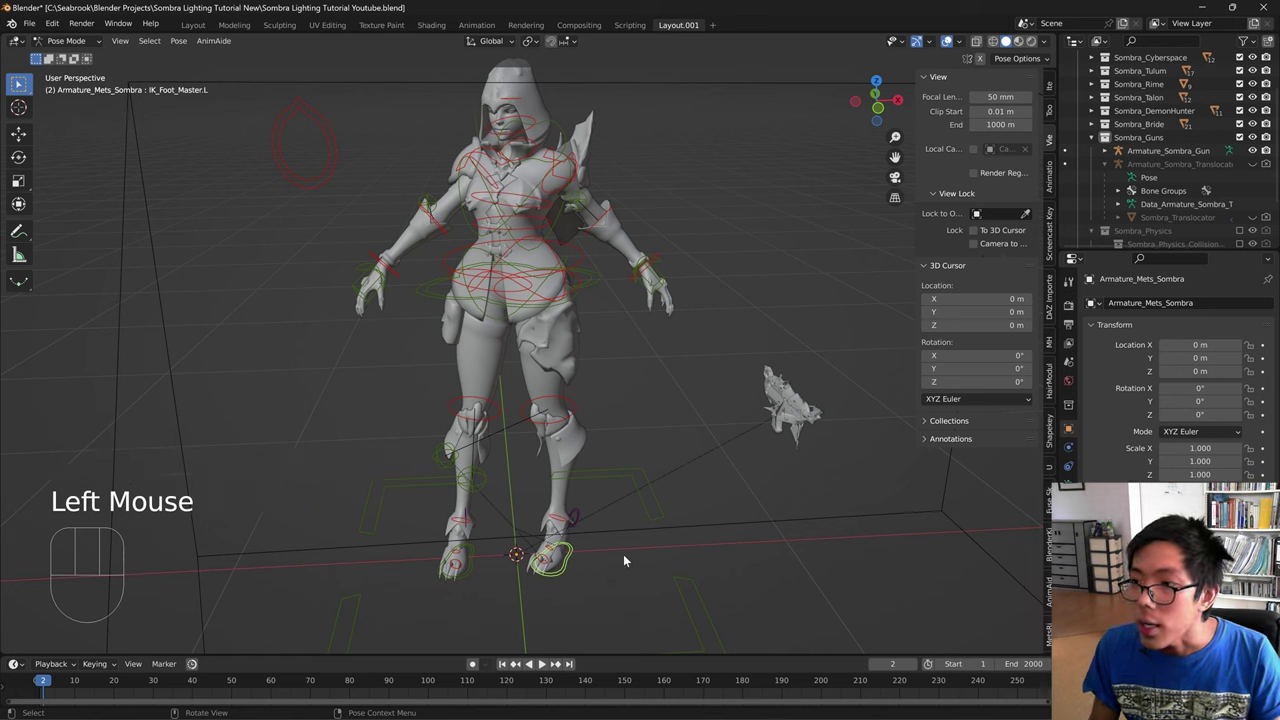
- Rotate the left foot IK control around the vertical axis, redoing the first attempt
{"action": "key", "text": "r"}
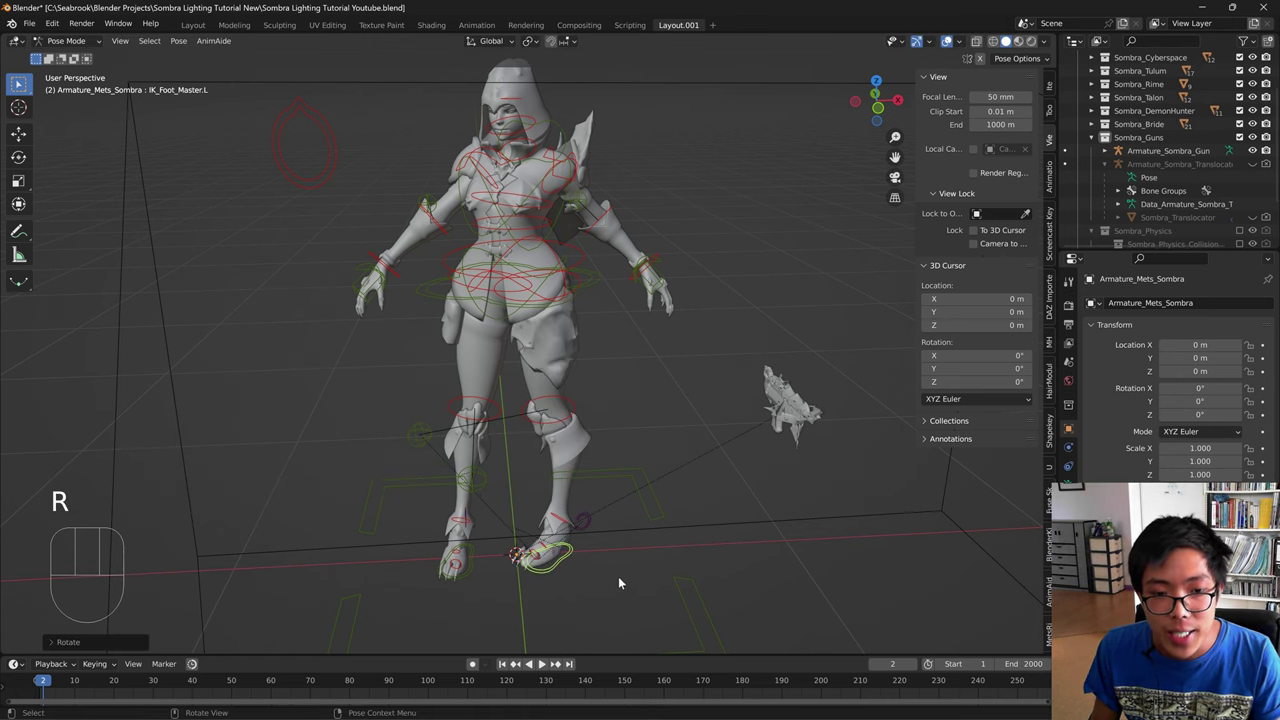
{"action": "key", "text": "ctrl+z"}
{"action": "key", "text": "r"}
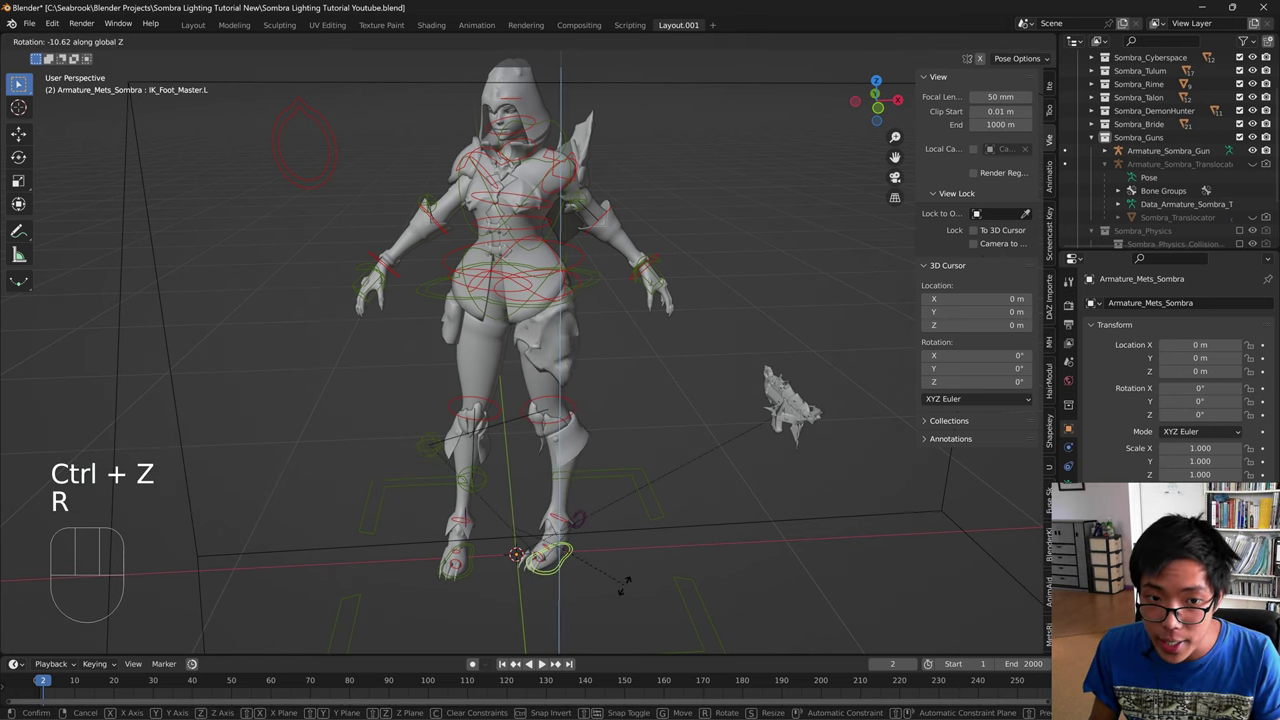
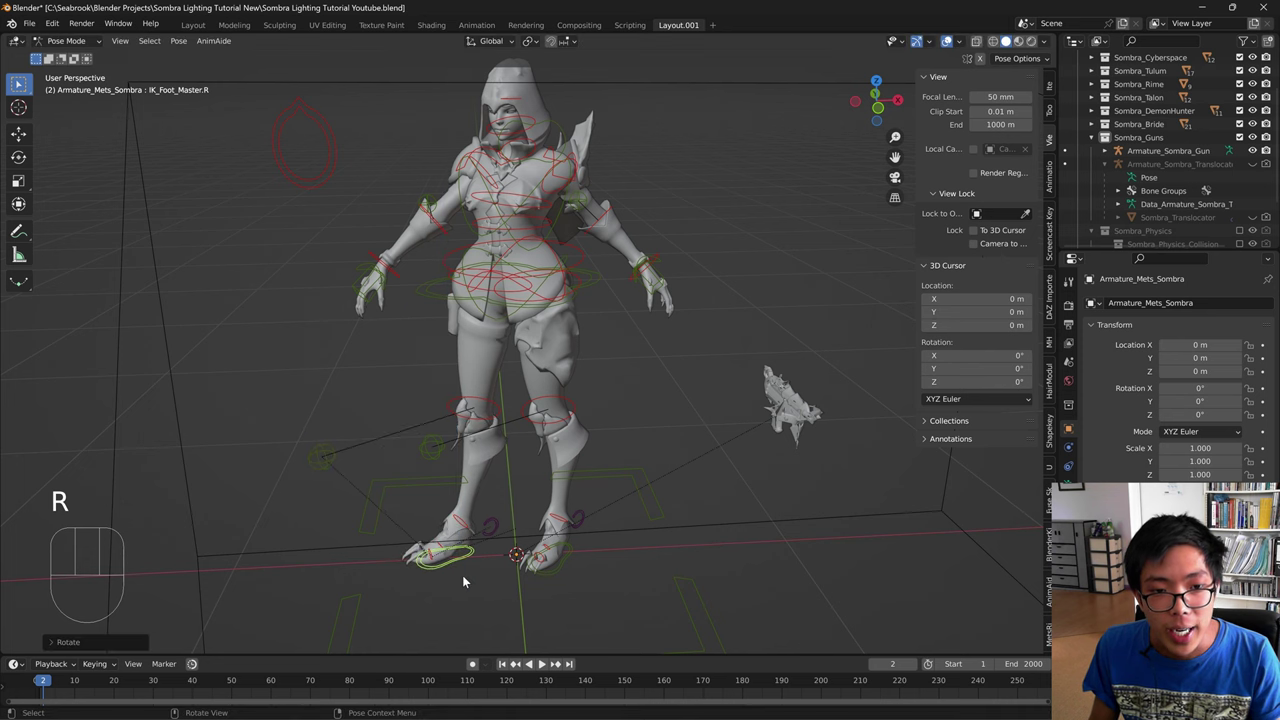
- Move IK_Foot_Master.R into place on the ground, checking it from around and below the legs
{"action": "middle_click", "coordinate": [468, 580]}
{"action": "key", "text": "g"}
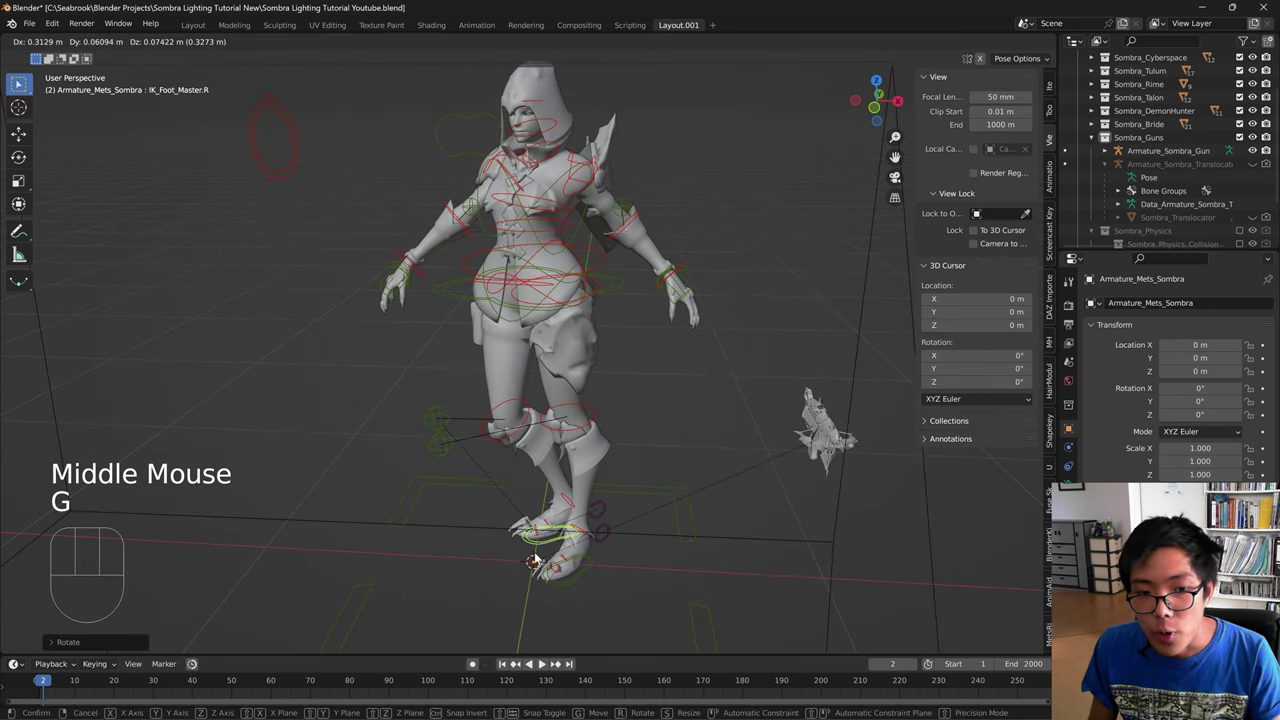
{"action": "left_click_drag", "start_coordinate": [468, 577], "coordinate": [585, 579]}
{"action": "left_click_drag", "start_coordinate": [478, 596], "coordinate": [737, 553]}
{"action": "scroll", "scroll_direction": "up", "scroll_amount": 3}
{"action": "left_click_drag", "start_coordinate": [427, 566], "coordinate": [526, 577]}
{"action": "key", "text": "g"}
{"action": "left_click_drag", "start_coordinate": [448, 591], "coordinate": [487, 592]}
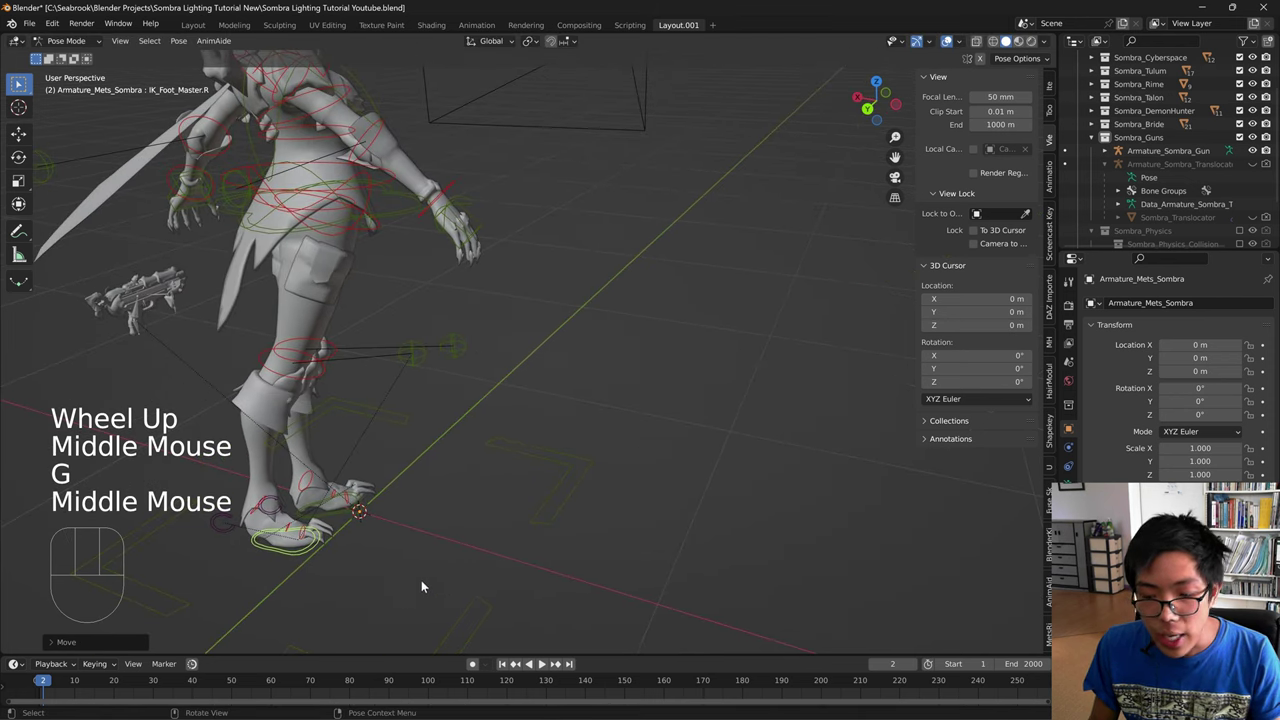
{"action": "left_click_drag", "start_coordinate": [407, 593], "coordinate": [496, 578]}
{"action": "left_click_drag", "start_coordinate": [441, 576], "coordinate": [491, 580]}
{"action": "left_click_drag", "start_coordinate": [391, 575], "coordinate": [527, 553]}
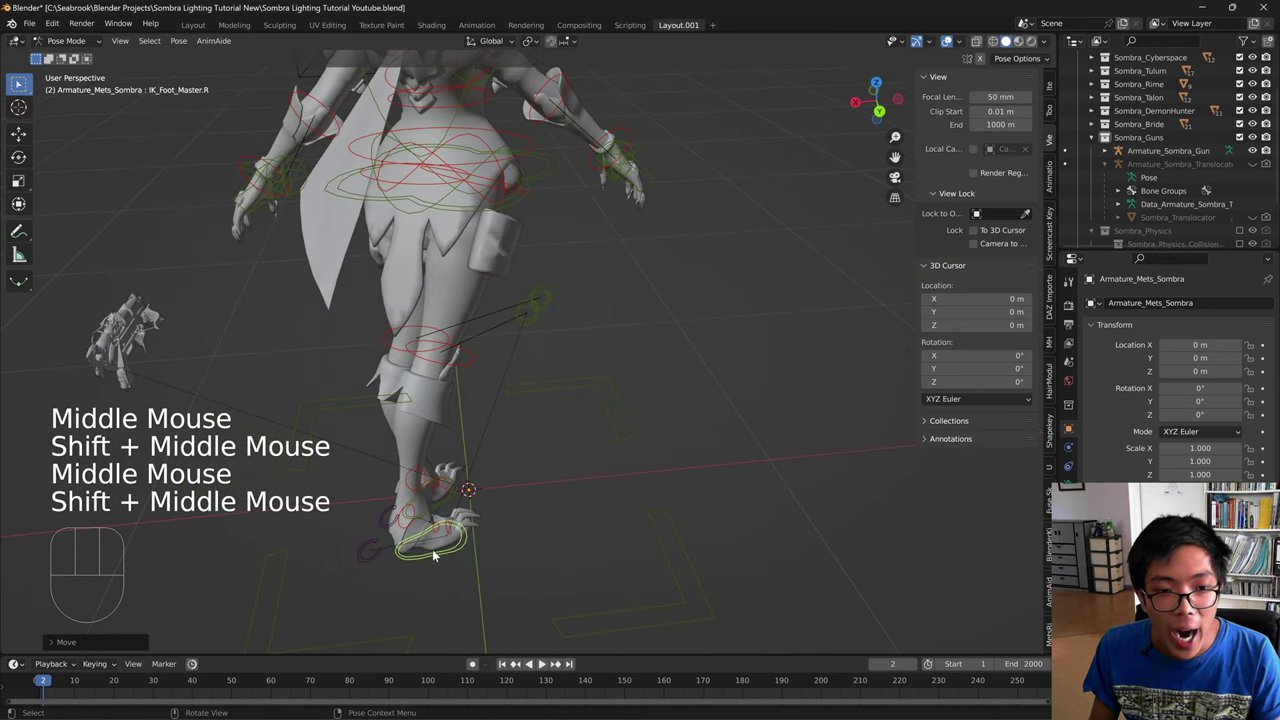
{"action": "left_click_drag", "start_coordinate": [435, 528], "coordinate": [317, 501]}
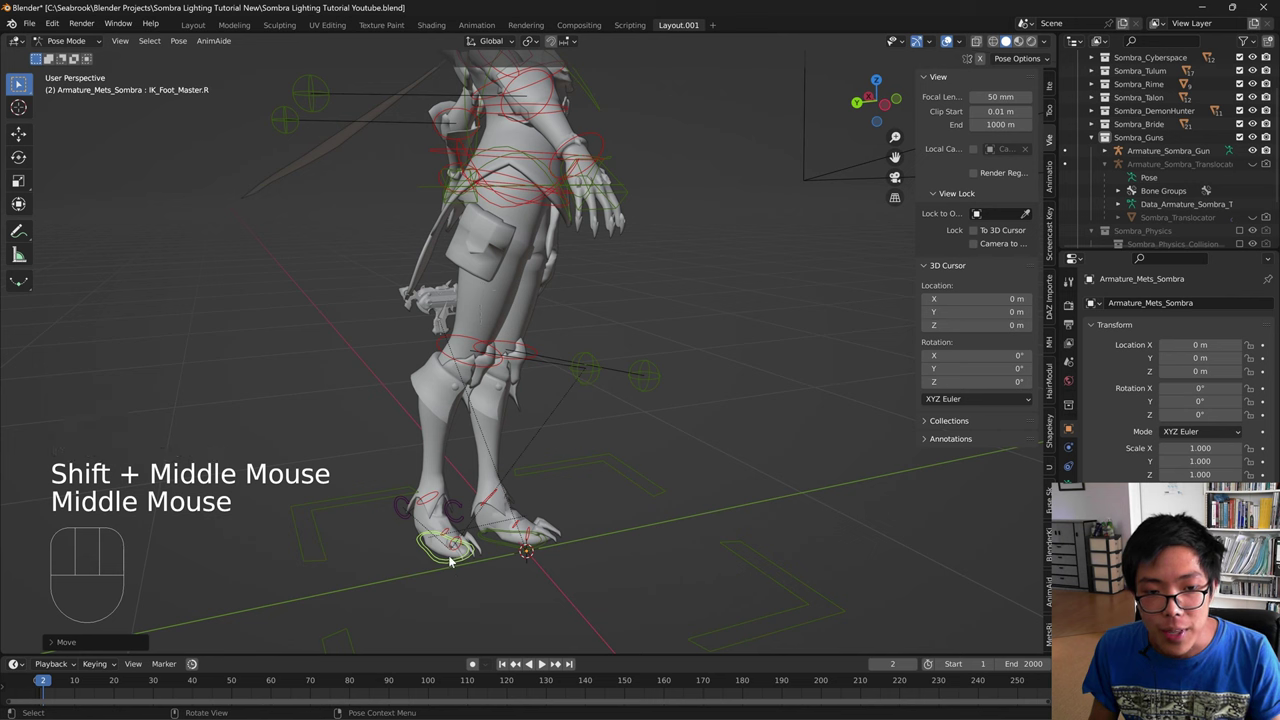
- Select Torso_Master and shift it toward the new stance
{"action": "left_click", "coordinate": [453, 559]}
{"action": "left_click", "coordinate": [453, 563]}
{"action": "key", "text": "g"}
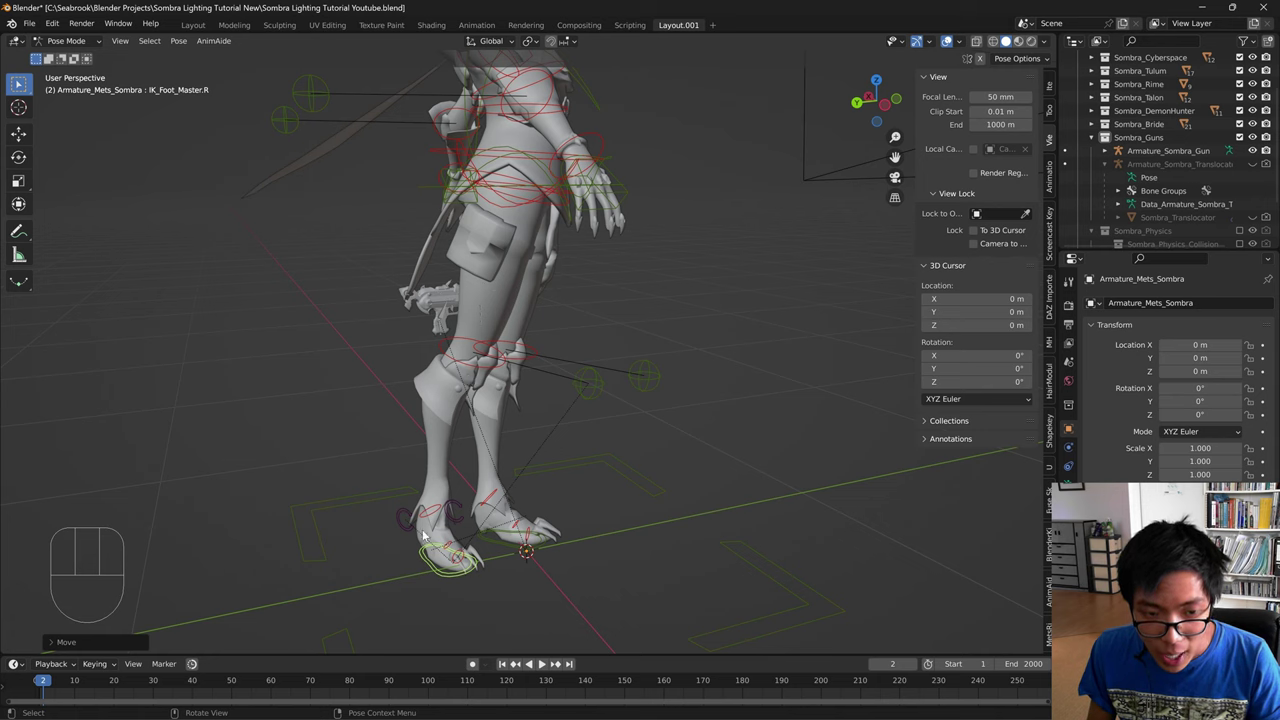
{"action": "key", "text": "g"}
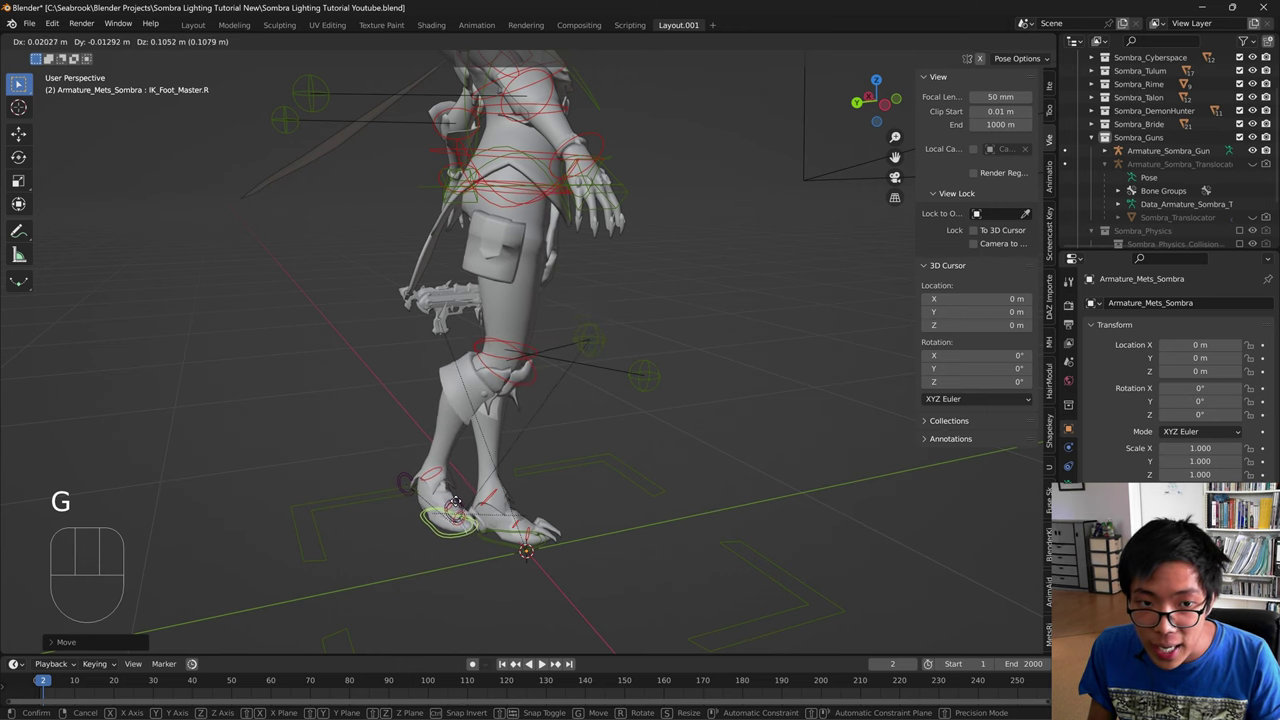
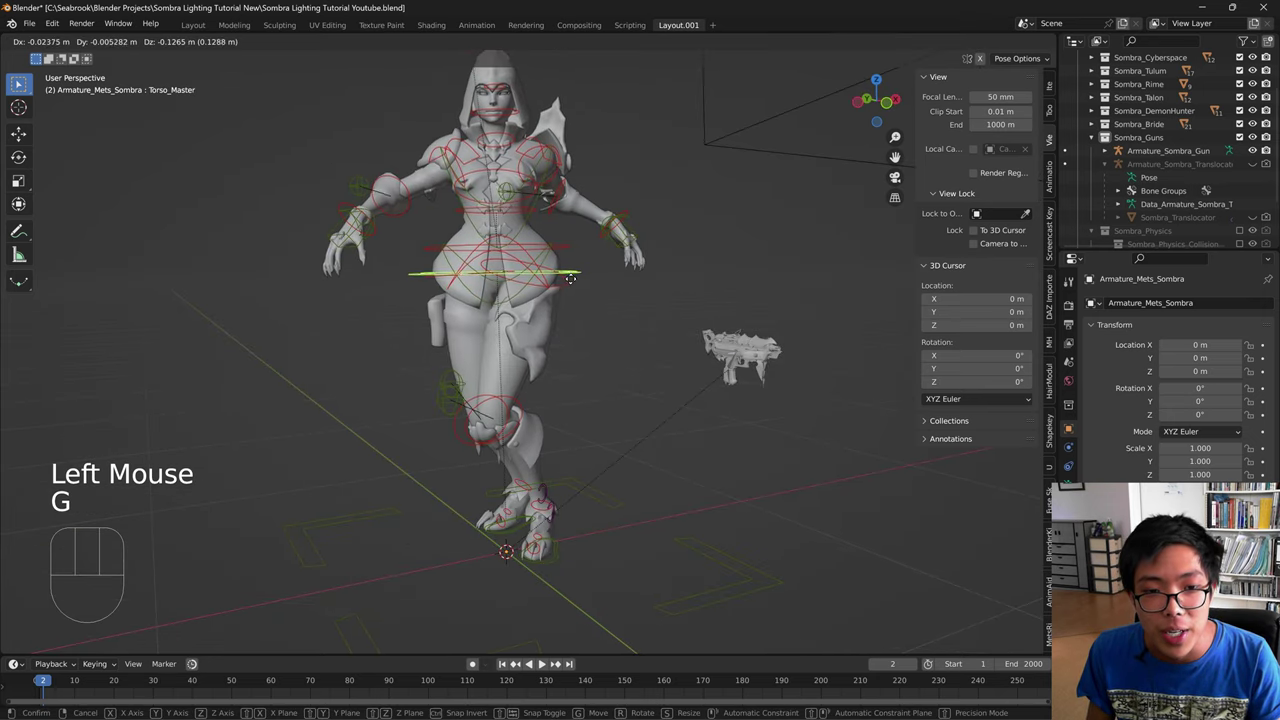
- From the scene camera view, turn IK_Foot_Master.R outward about Z and shift Torso_Master again
{"action": "key", "text": "KP_0"}
{"action": "key", "text": "g"}
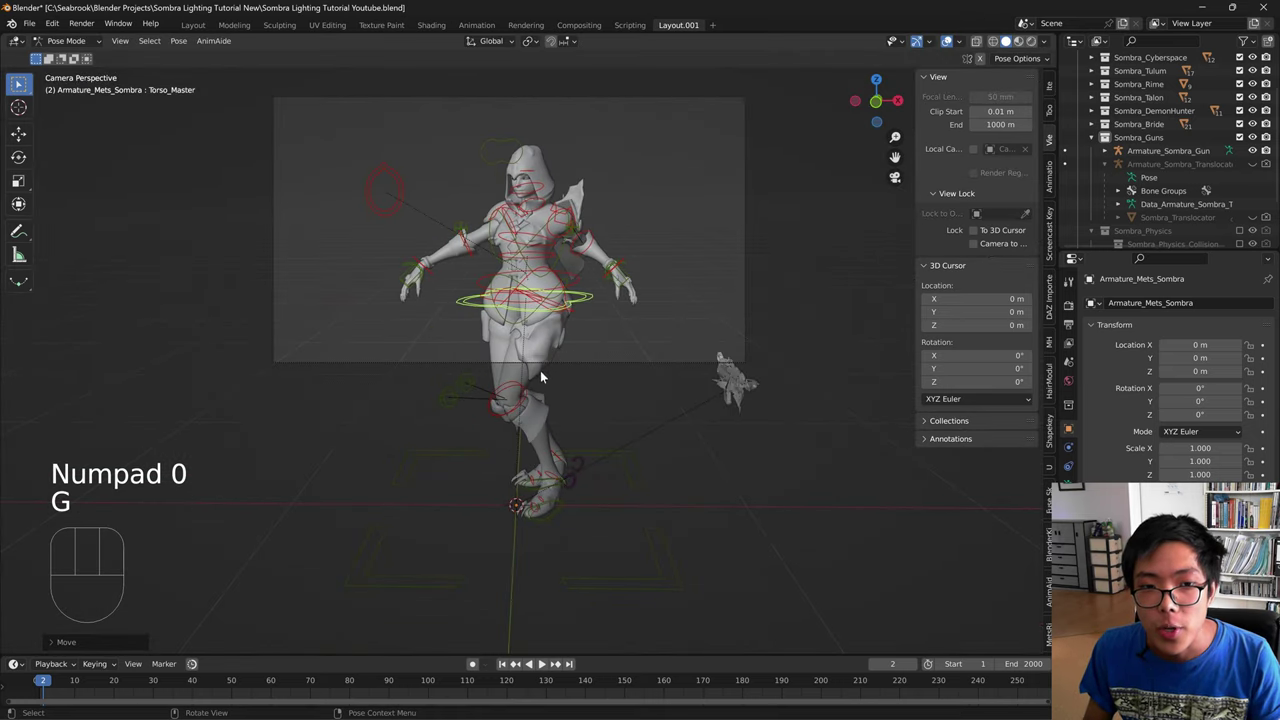
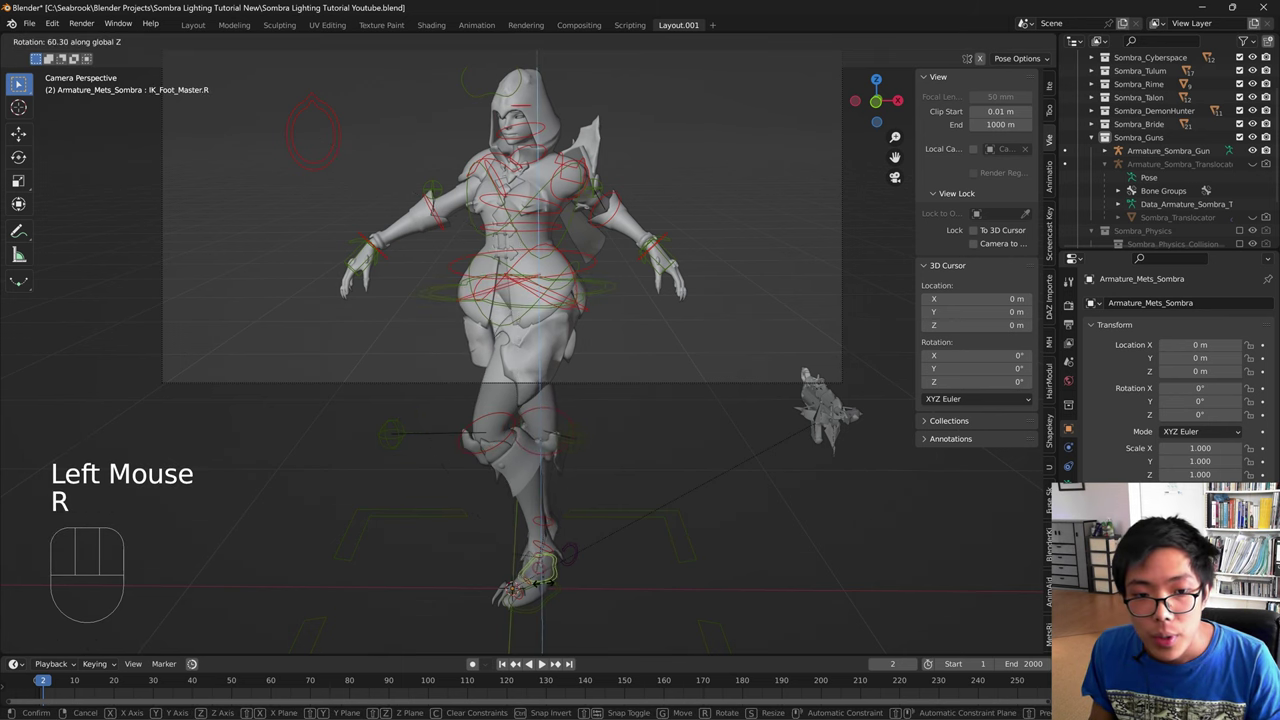
{"action": "key", "text": "g"}
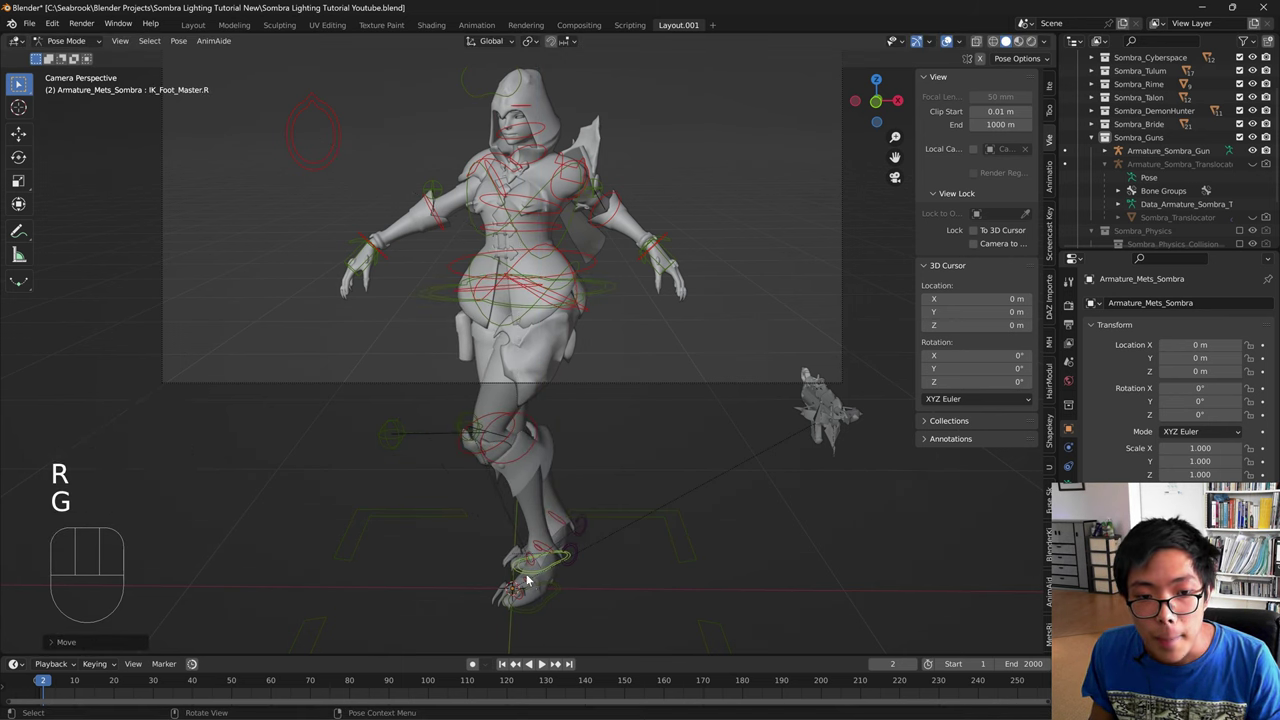
{"action": "key", "text": "g"}
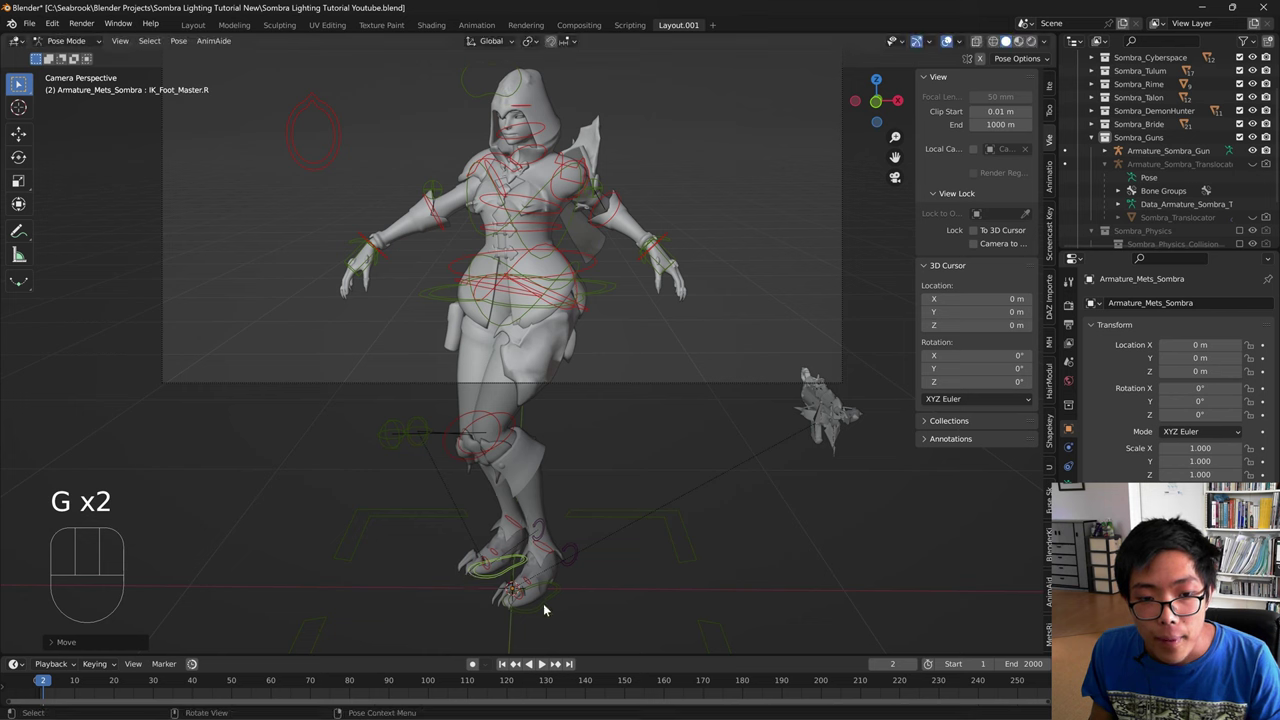
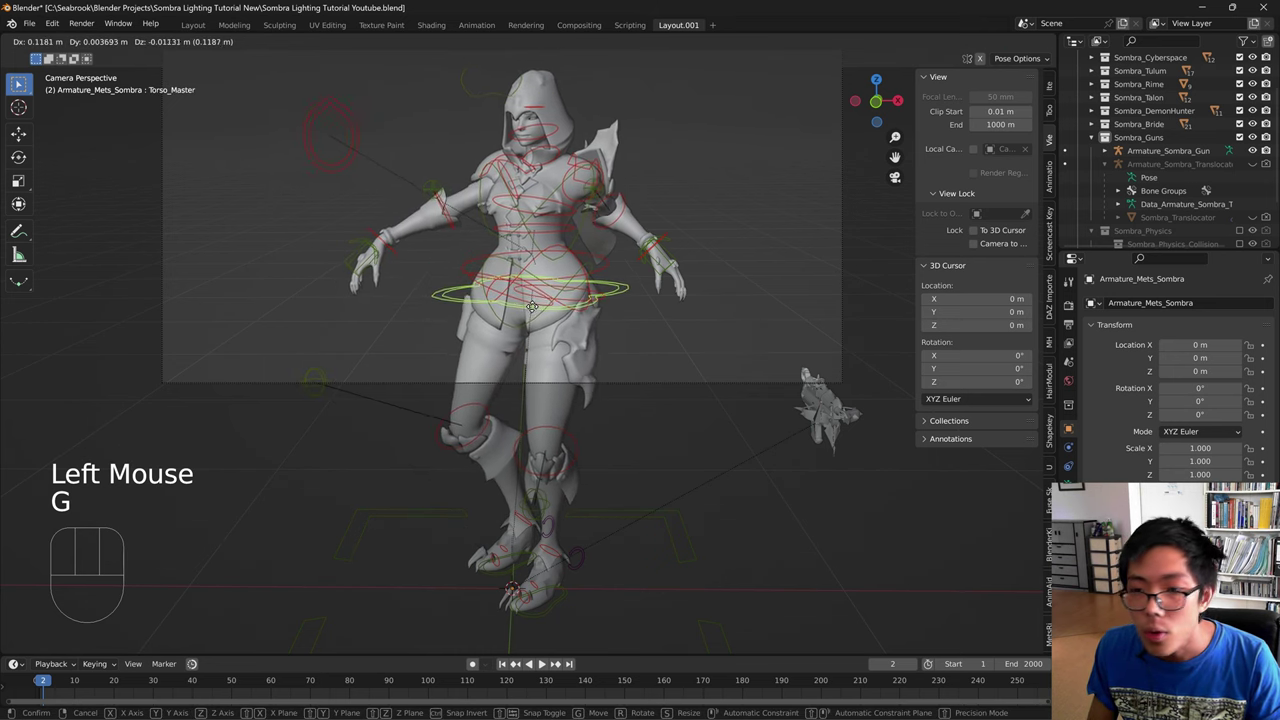
- Reselect the Sombra armature in Pose Mode, nudge the right foot, then start moving Torso_Master
{"action": "left_click", "coordinate": [512, 567]}
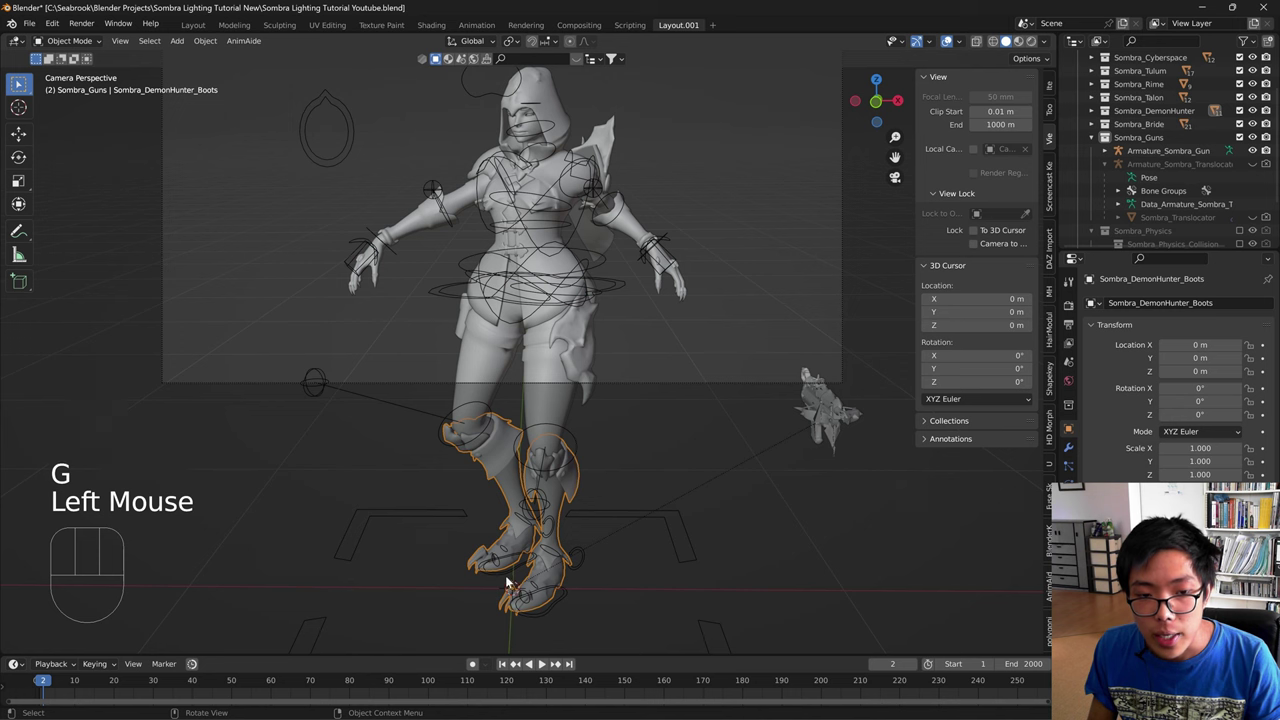
{"action": "left_click", "coordinate": [511, 578]}
{"action": "key", "text": "g"}
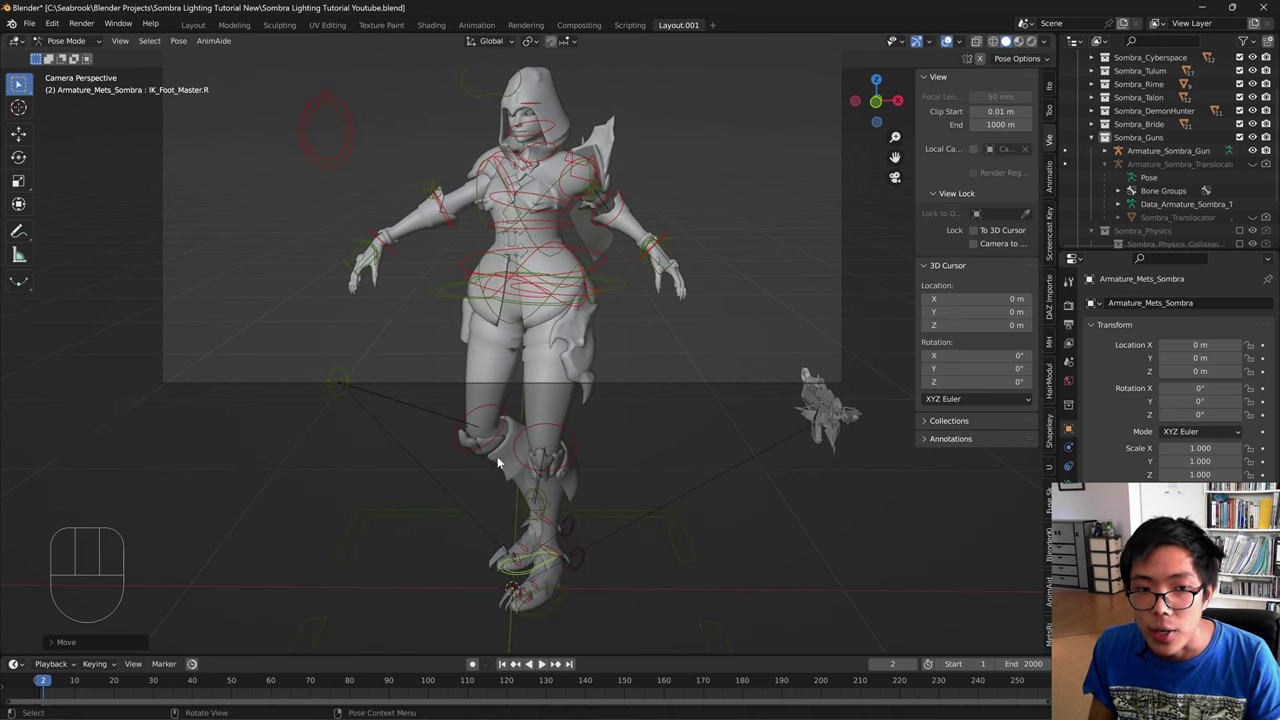
{"action": "key", "text": "g"}
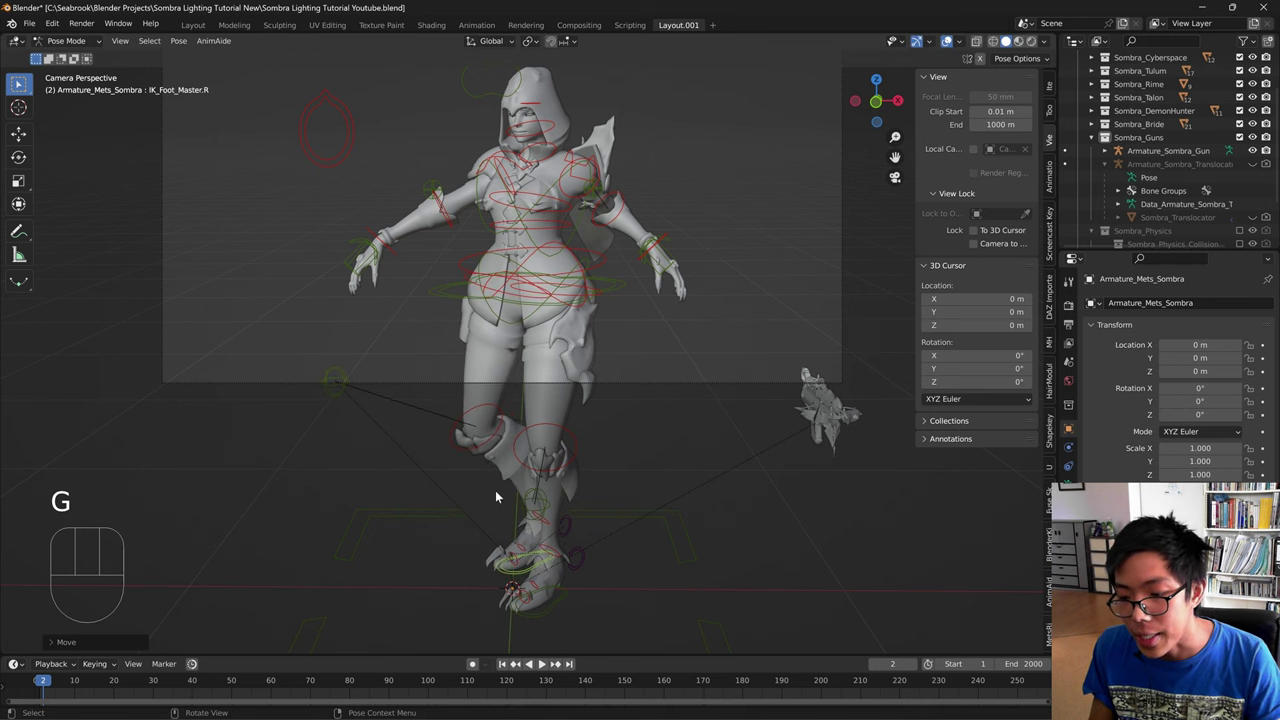
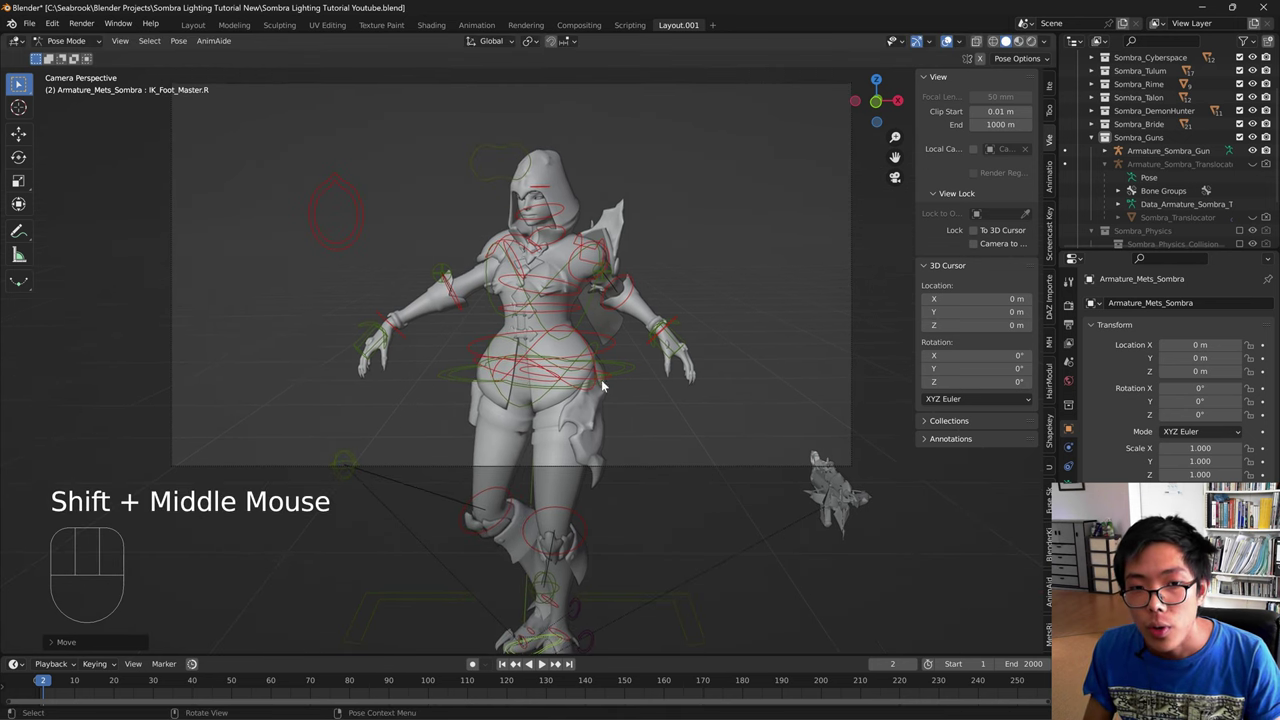
{"action": "left_click", "coordinate": [625, 378]}
{"action": "key", "text": "g"}
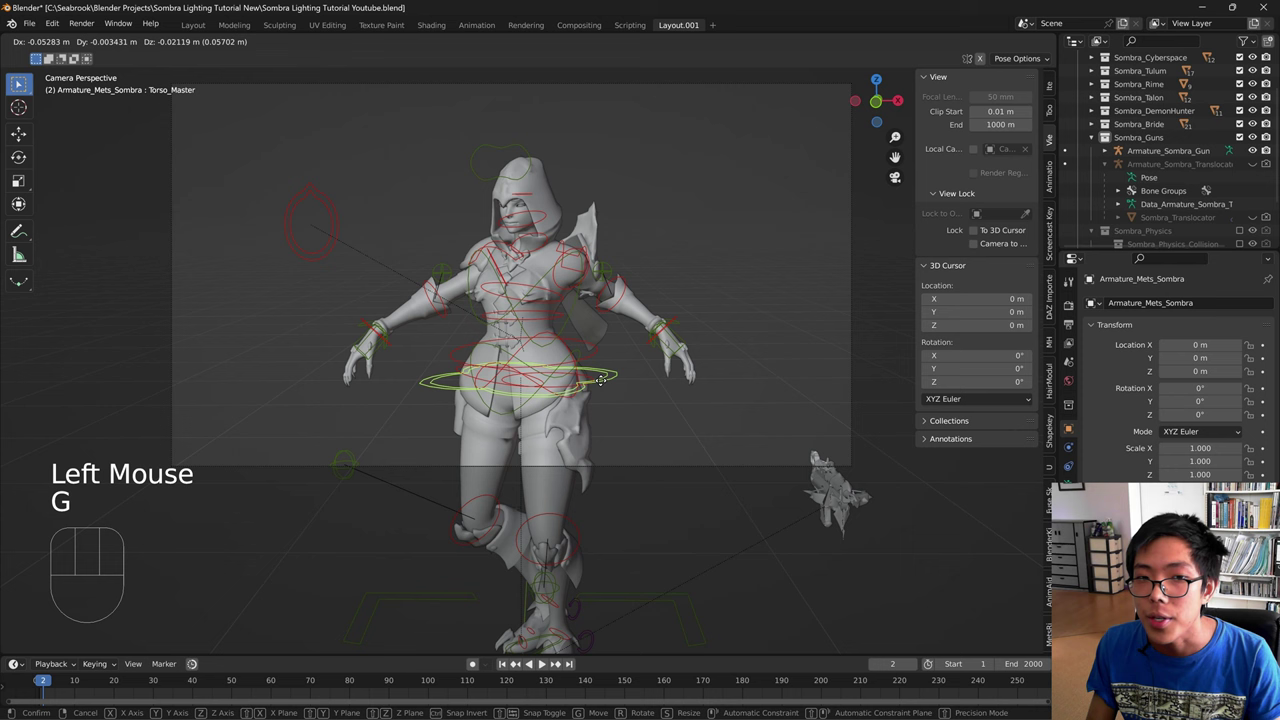
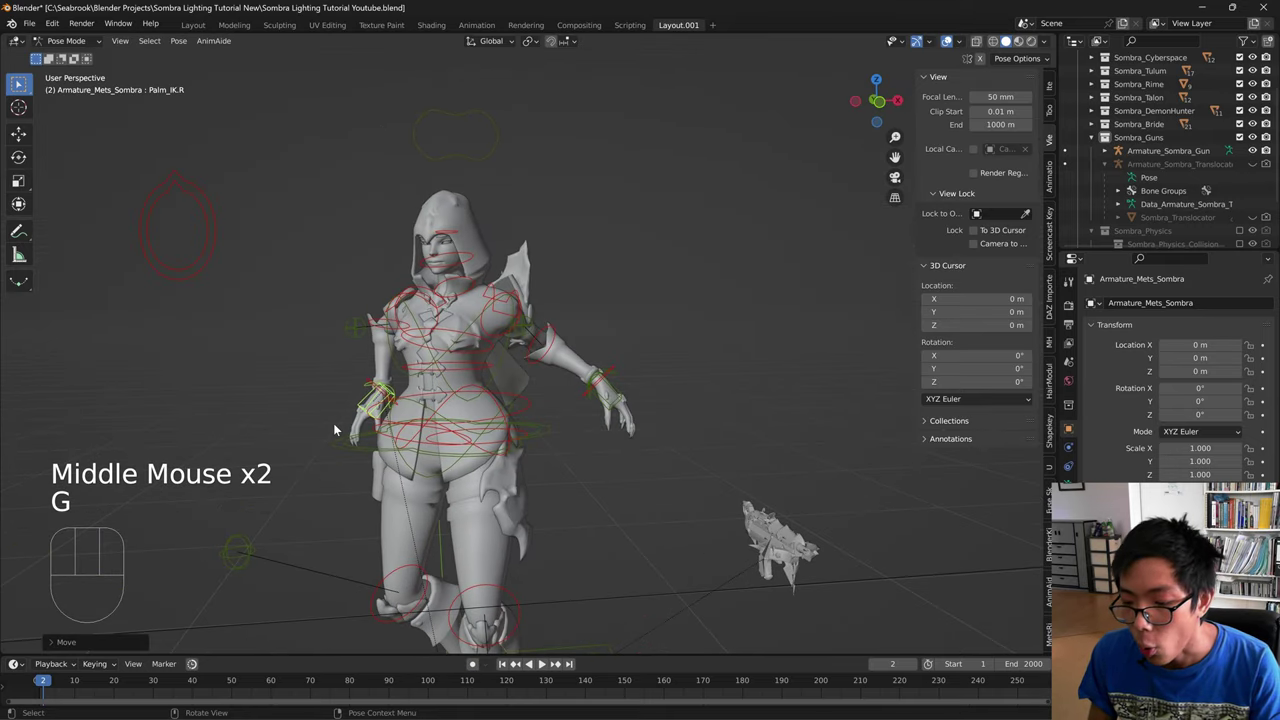
- Move Palm_IK.R in the camera view, then orbit around the character
{"action": "key", "text": "KP_0"}
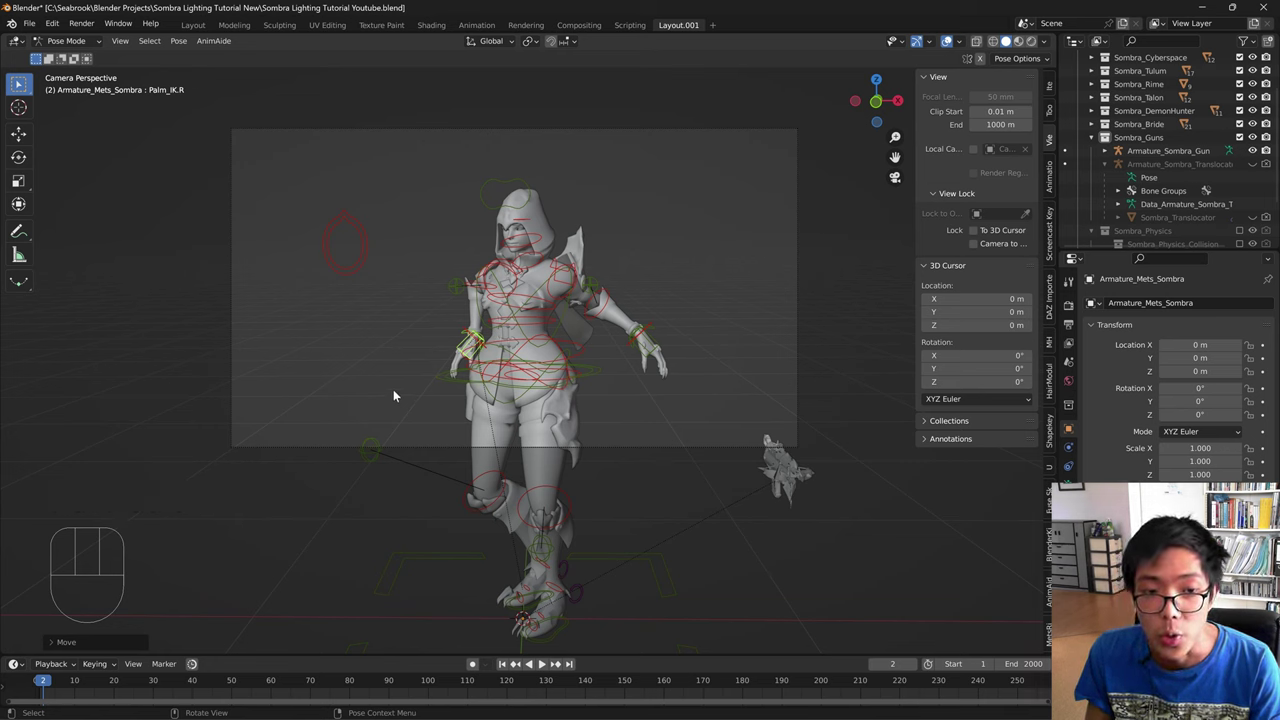
{"action": "key", "text": "g"}
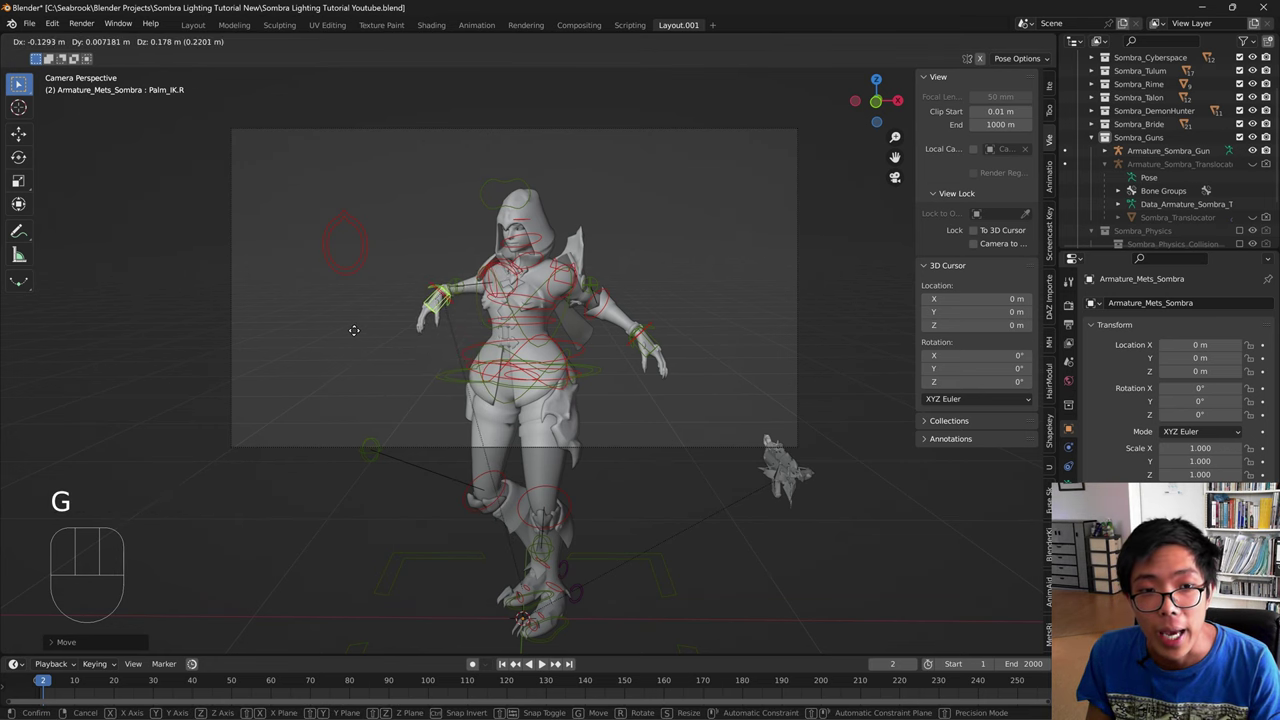
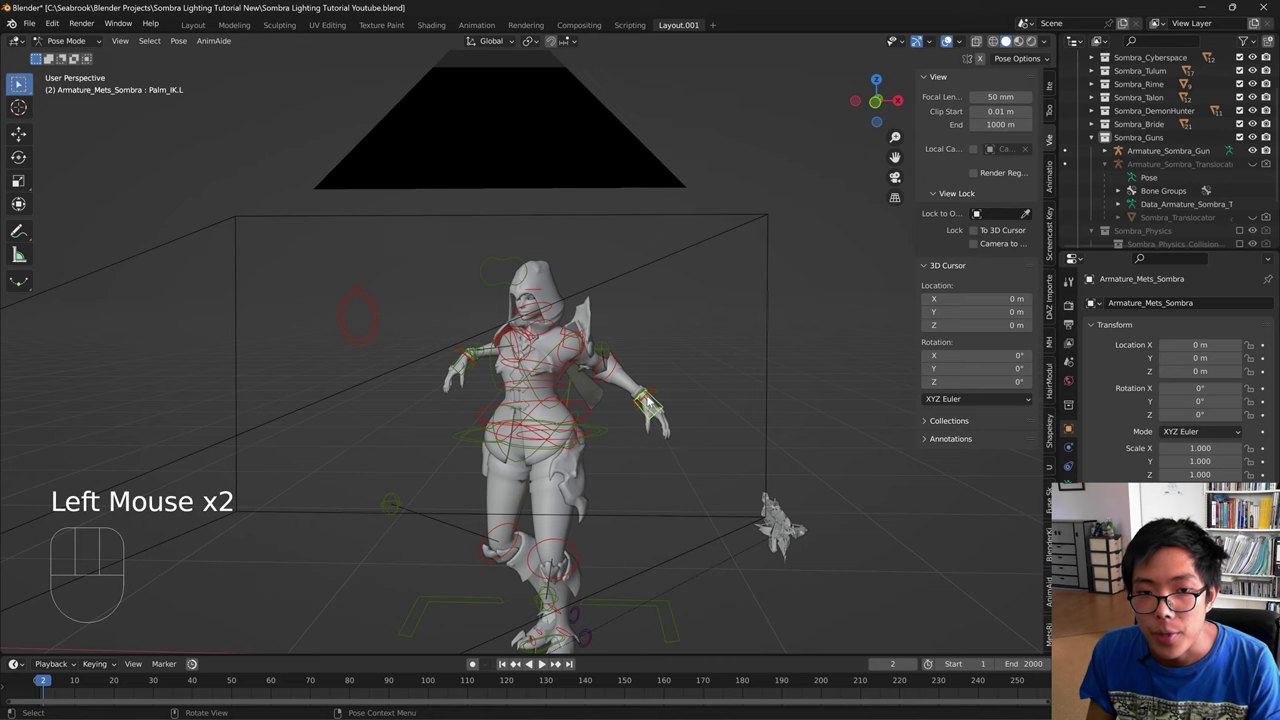
{"action": "left_click_drag", "start_coordinate": [637, 405], "coordinate": [549, 407]}
{"action": "scroll", "scroll_direction": "up", "scroll_amount": 3}
{"action": "left_click_drag", "start_coordinate": [681, 436], "coordinate": [546, 454]}
{"action": "left_click_drag", "start_coordinate": [633, 494], "coordinate": [617, 510]}
- Try pulling Palm_IK.L outward, then undo the placement
{"action": "key", "text": "g"}
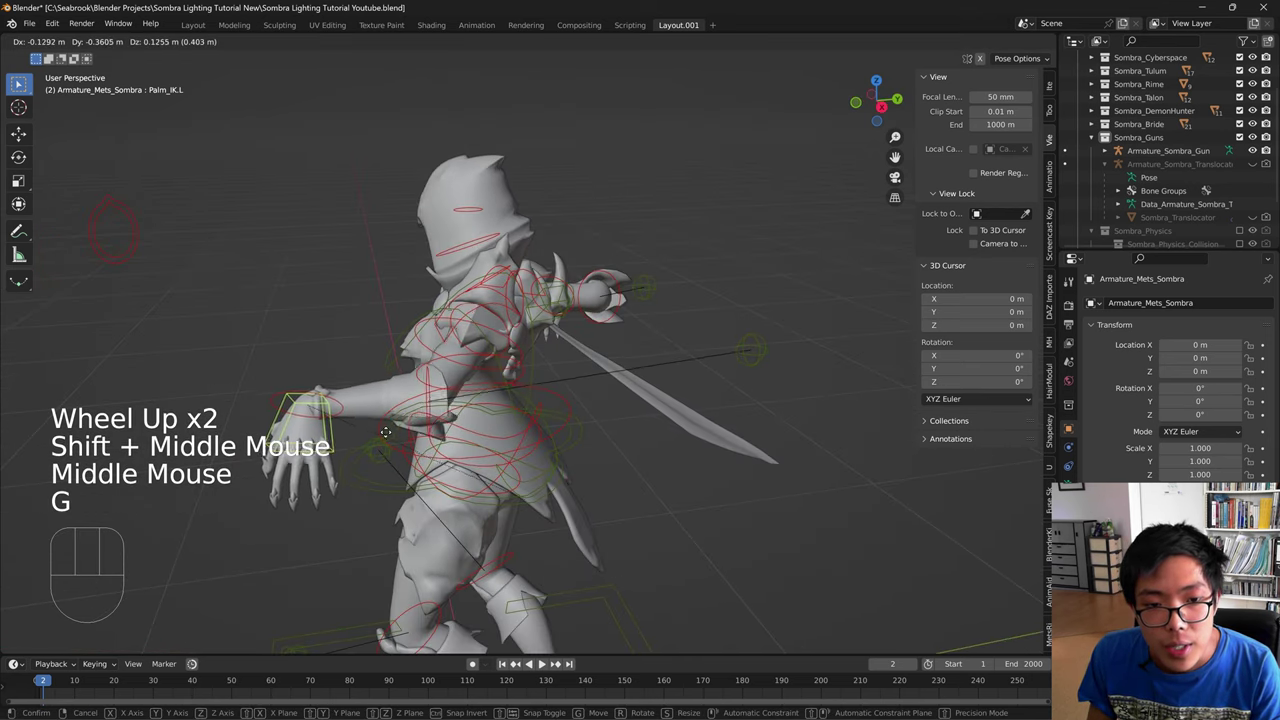
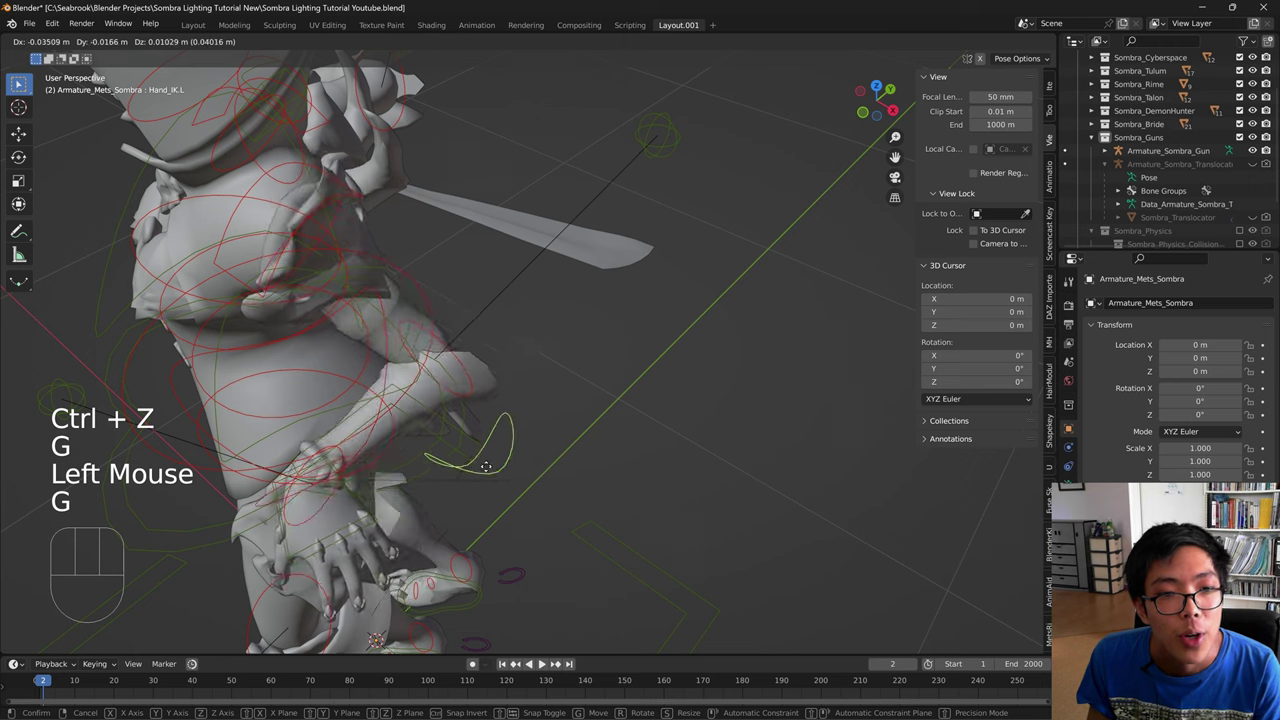
{"action": "key", "text": "ctrl+z"}
{"action": "key", "text": "ctrl+z"}
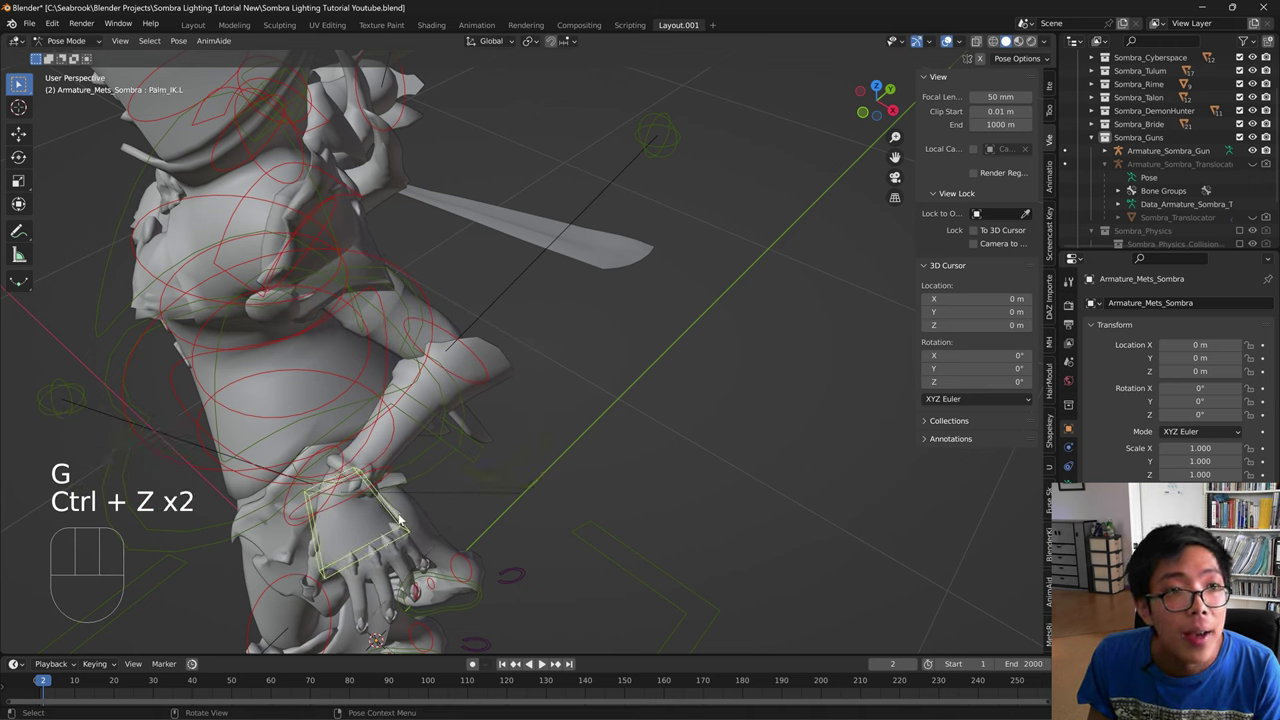
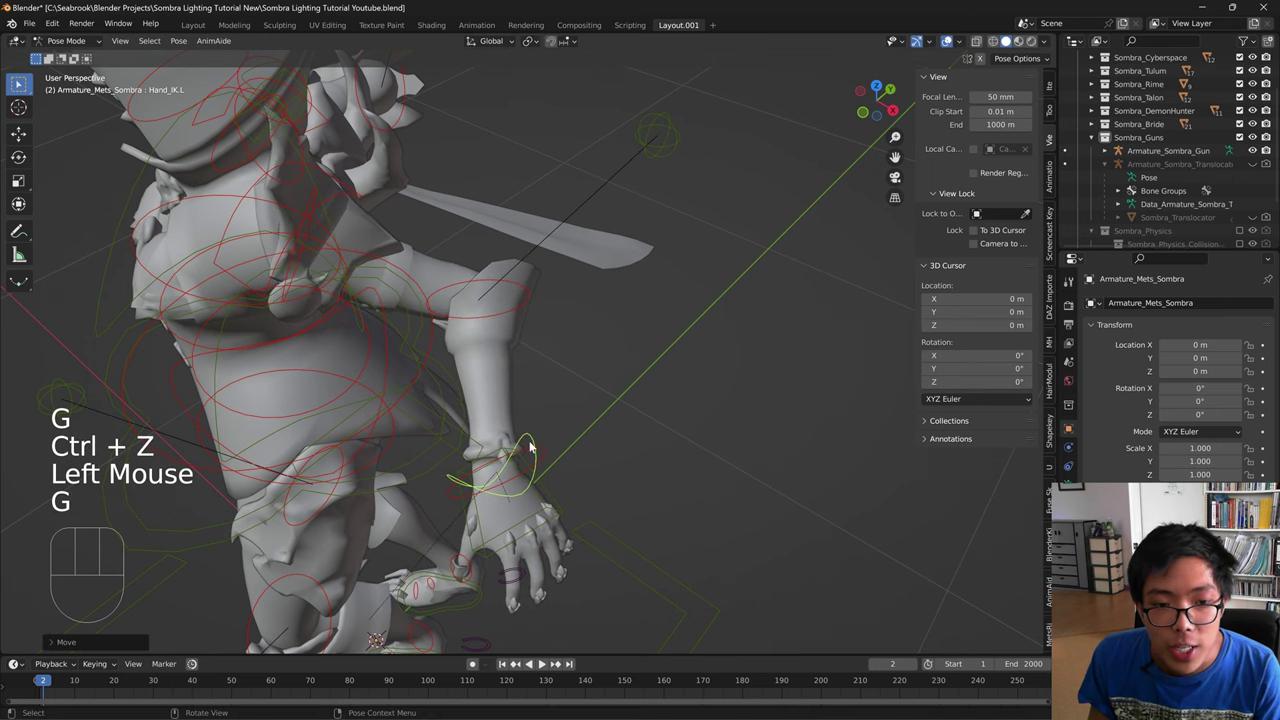
{"action": "key", "text": "ctrl+z"}
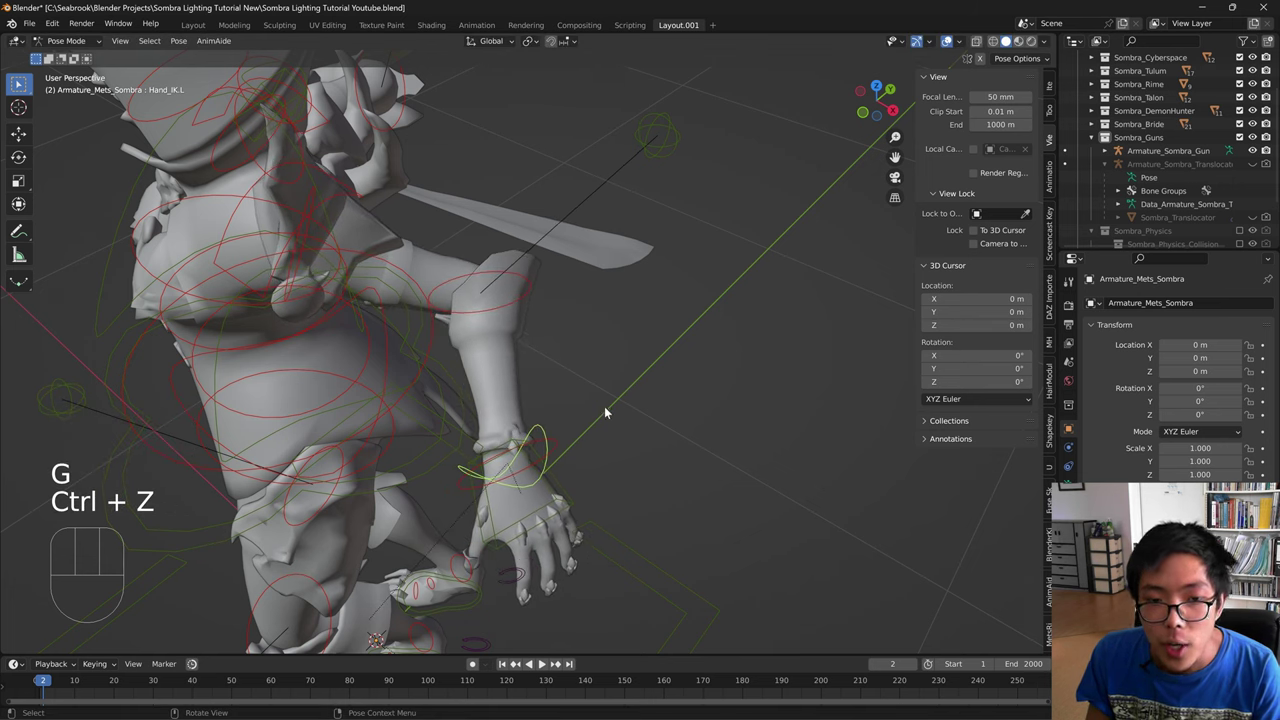
- Position Hand_IK.L to bring the left arm out, checking it through the camera
{"action": "key", "text": "g"}
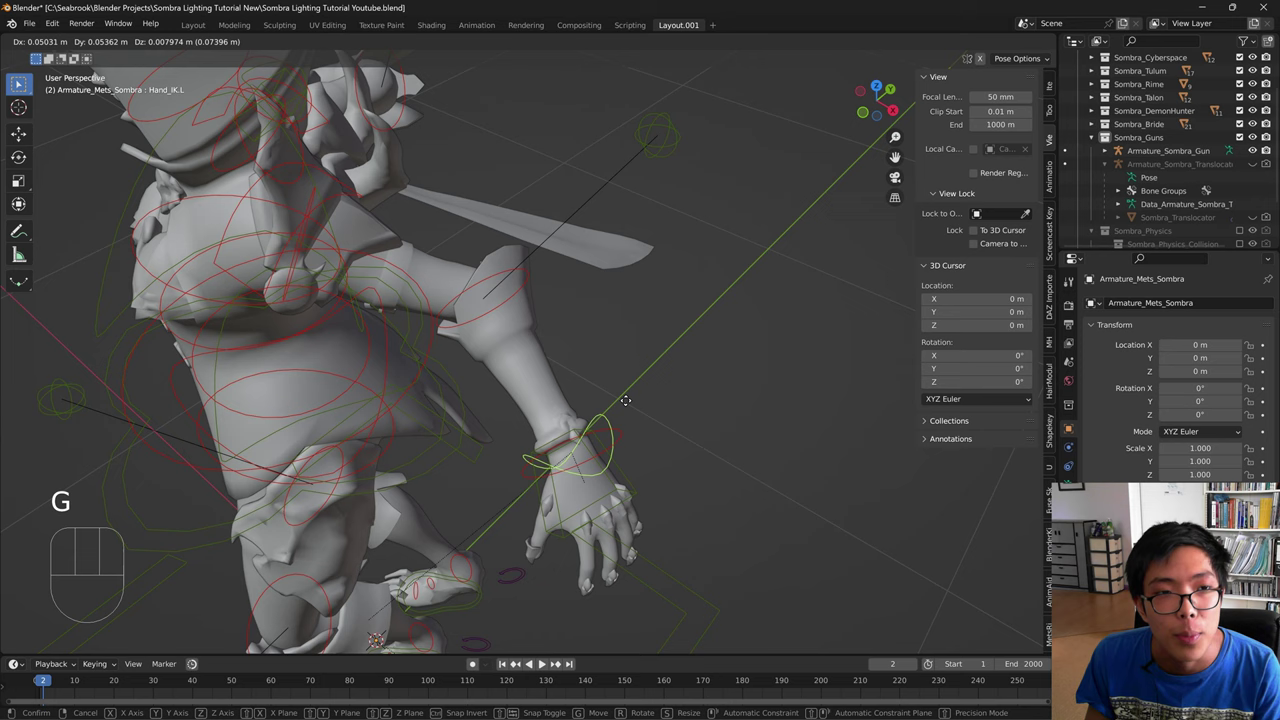
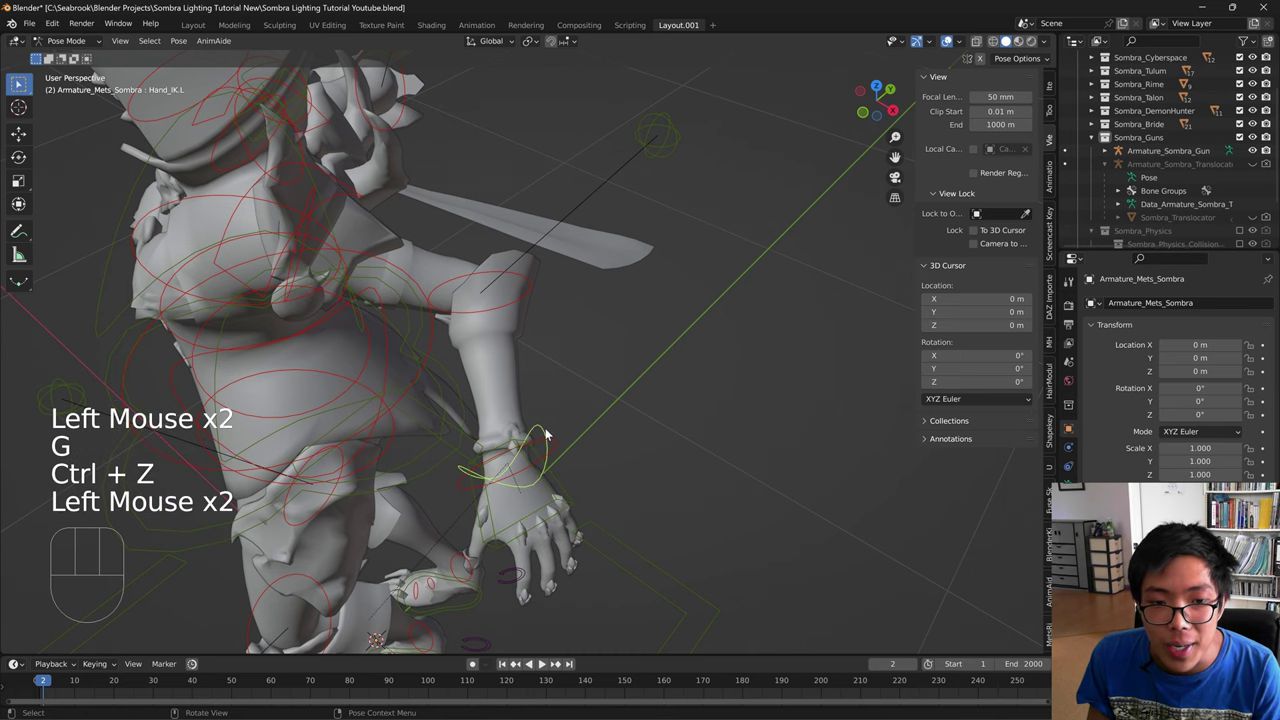
{"action": "key", "text": "g"}
{"action": "left_click_drag", "start_coordinate": [378, 441], "coordinate": [651, 327]}
{"action": "key", "text": "g"}
{"action": "left_click_drag", "start_coordinate": [508, 331], "coordinate": [616, 314]}
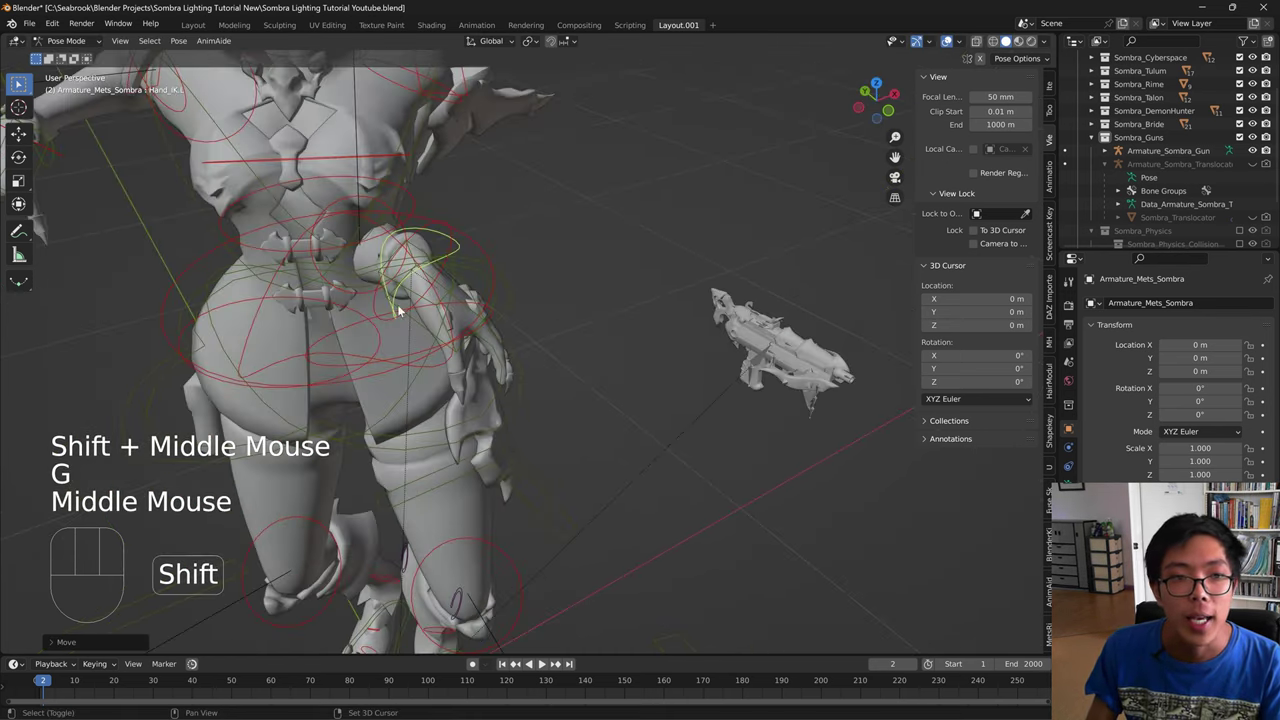
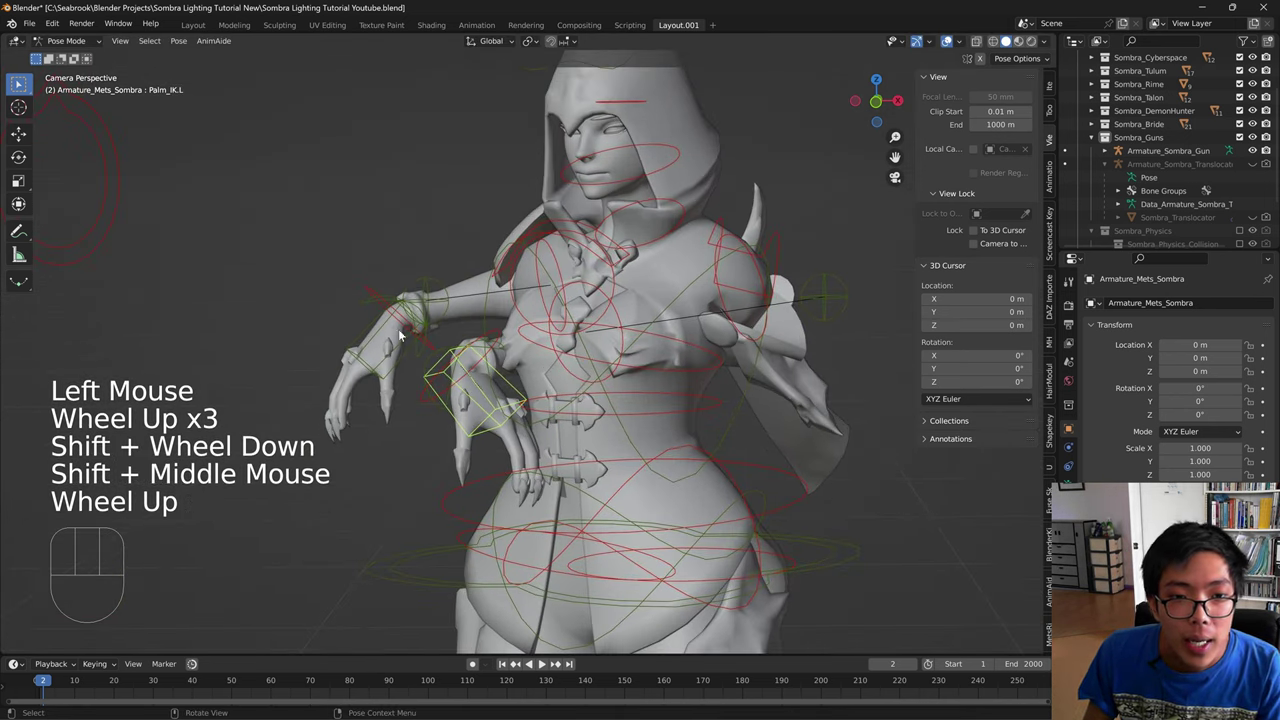
- Select Hand_IK.L and raise the left hand
{"action": "left_click", "coordinate": [491, 336]}
{"action": "left_click", "coordinate": [537, 371]}
{"action": "left_click", "coordinate": [499, 340]}
{"action": "left_click", "coordinate": [443, 352]}
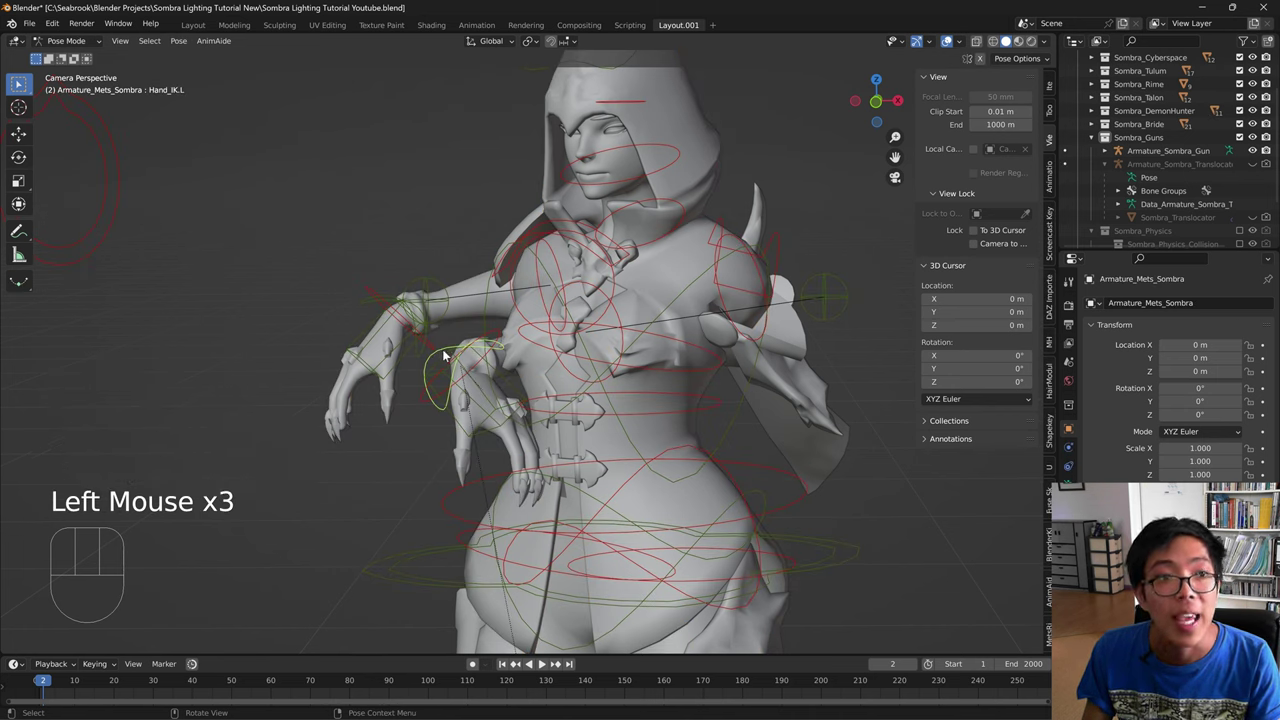
{"action": "key", "text": "g"}
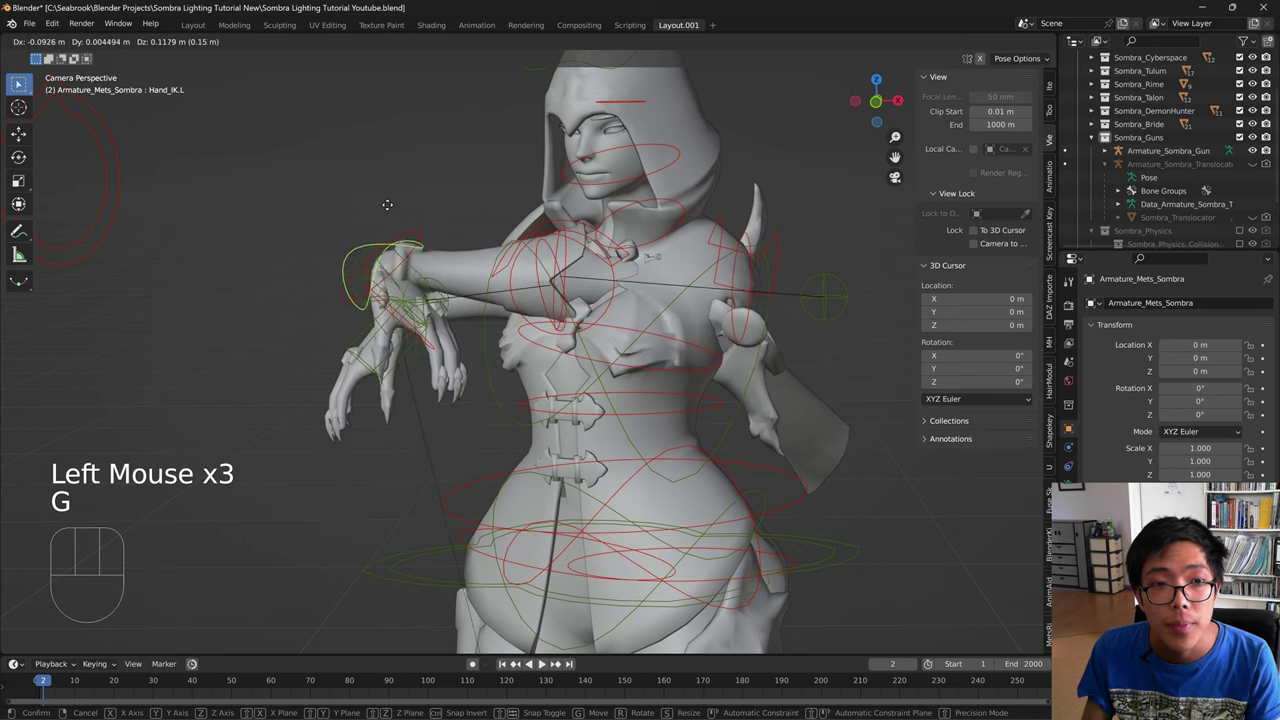
{"action": "key", "text": "r"}
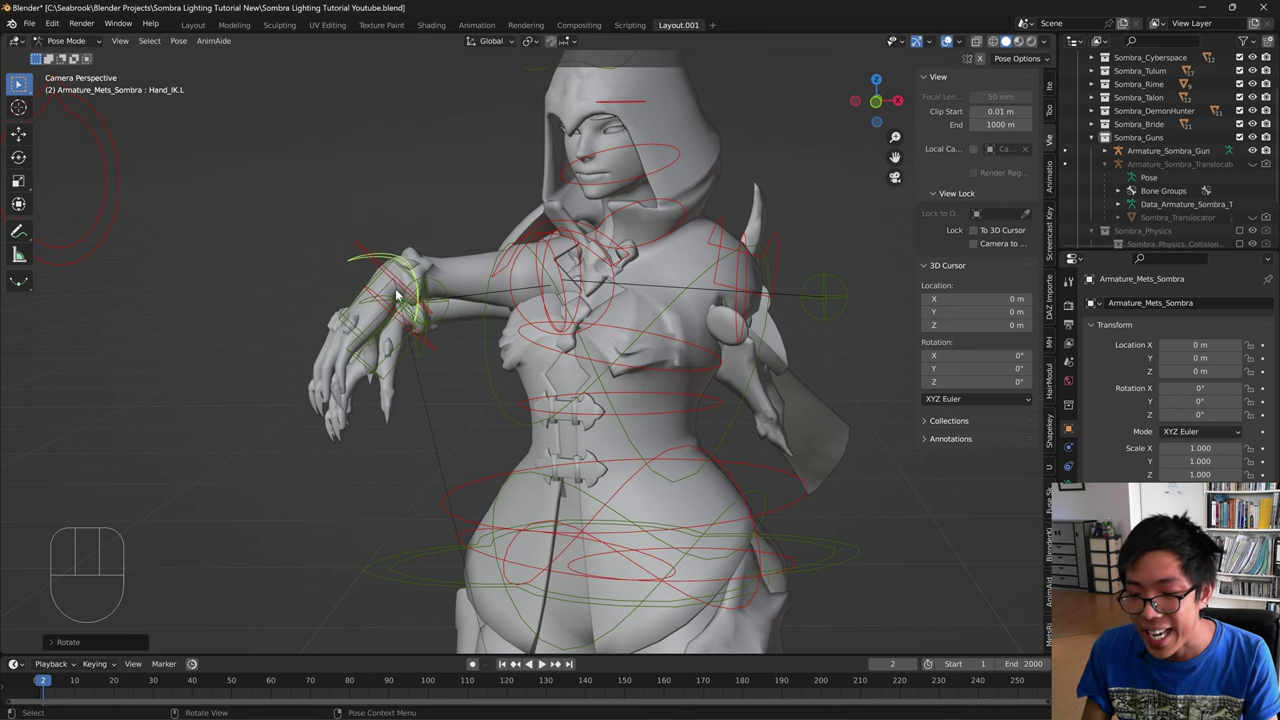
- Rotate the left hand about constrained axes and give it a slight twist
{"action": "key", "text": "r"}
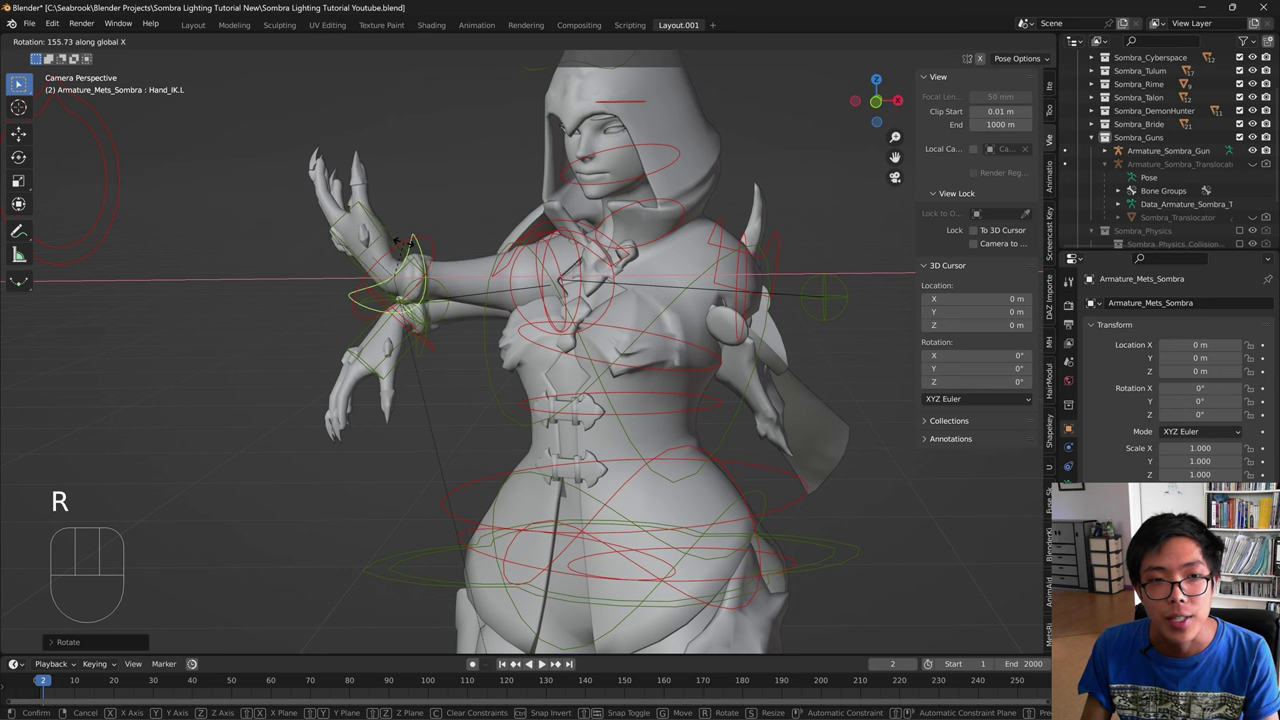
{"action": "key", "text": "g"}
{"action": "key", "text": "r"}
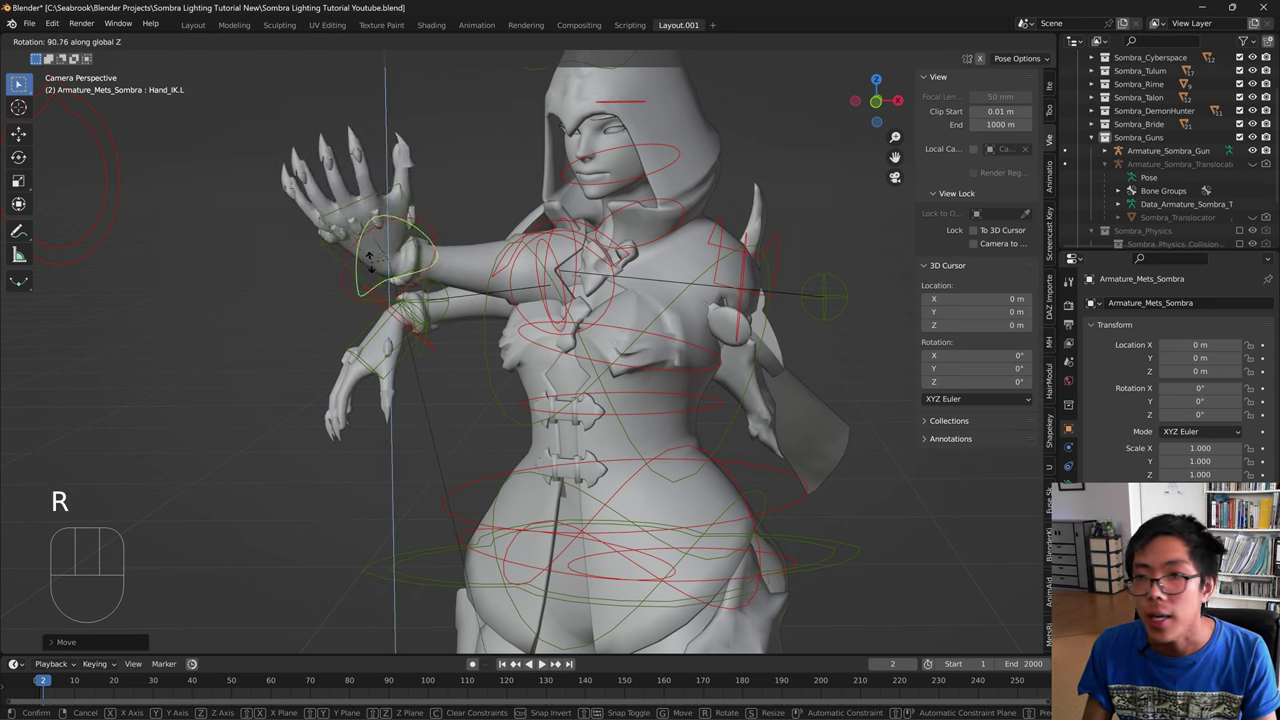
{"action": "key", "text": "g"}
{"action": "key", "text": "r"}
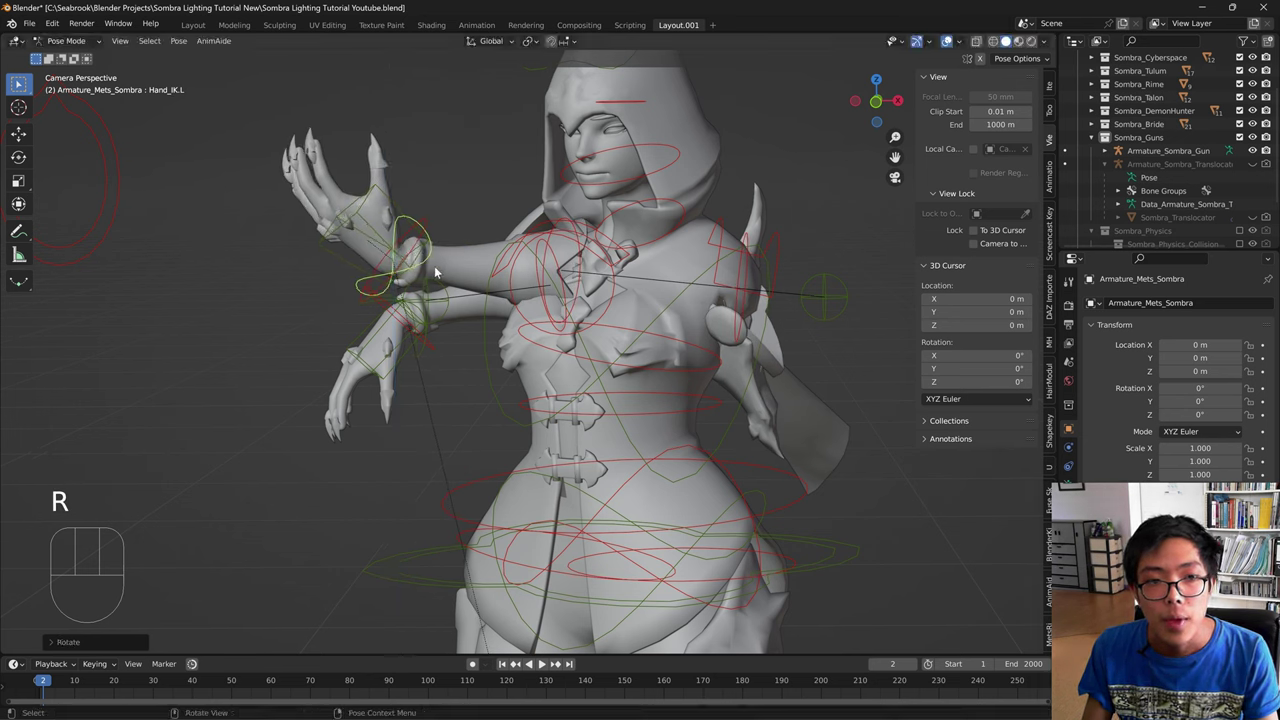
{"action": "key", "text": "r"}
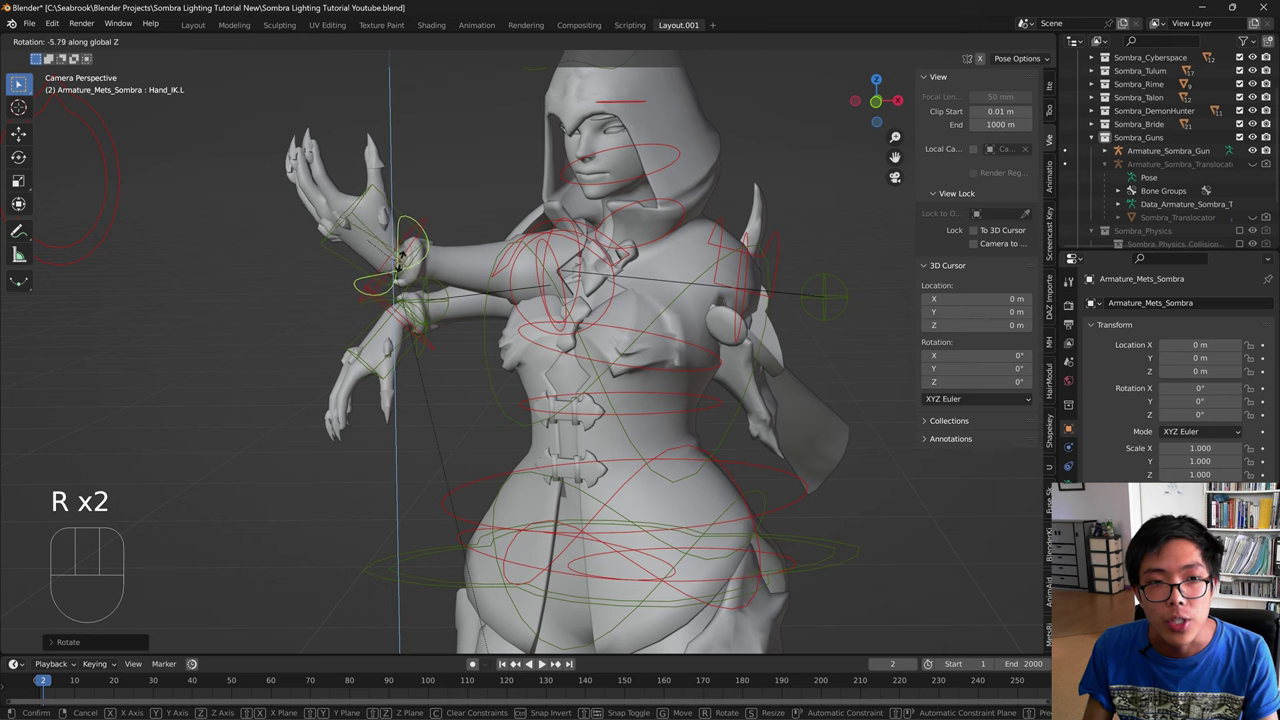
{"action": "left_click_drag", "start_coordinate": [736, 350], "coordinate": [701, 446]}
{"action": "left_click", "coordinate": [658, 242]}
- Move the IK_Elbow.L pole target, then begin switching toward the 'sombra finishing pose' search
{"action": "left_click_drag", "start_coordinate": [639, 308], "coordinate": [582, 308]}
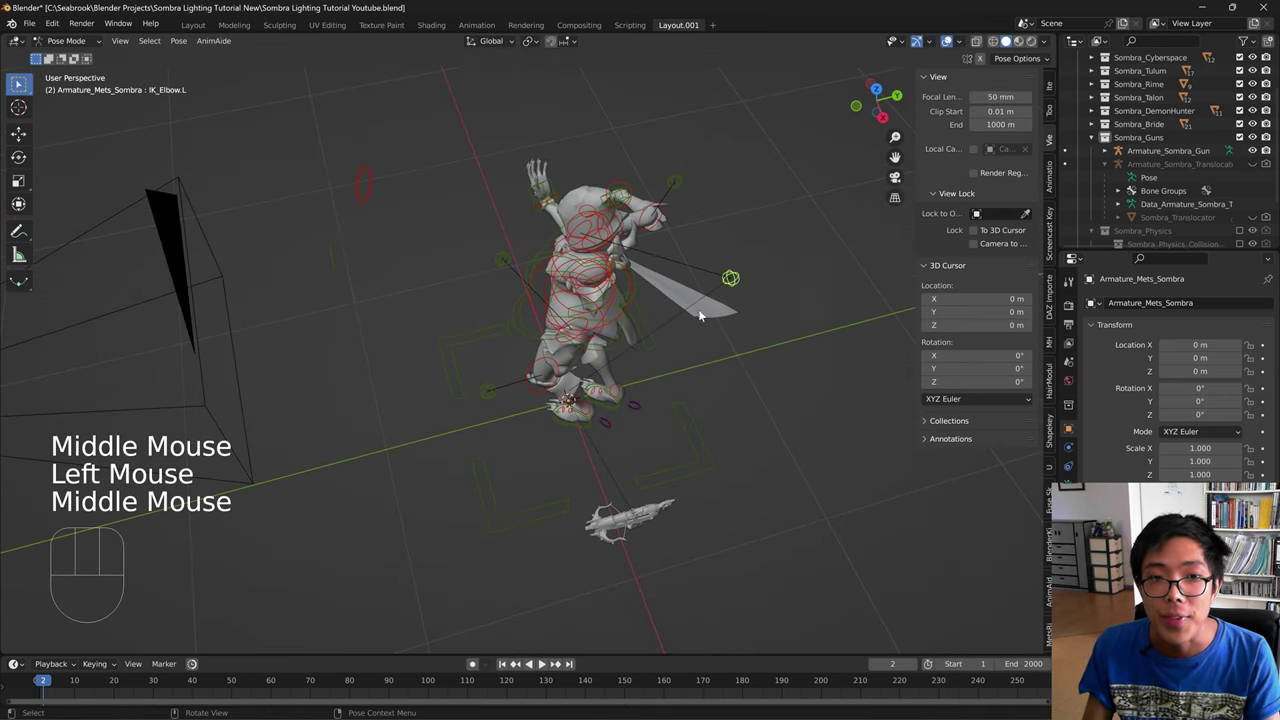
{"action": "key", "text": "g"}
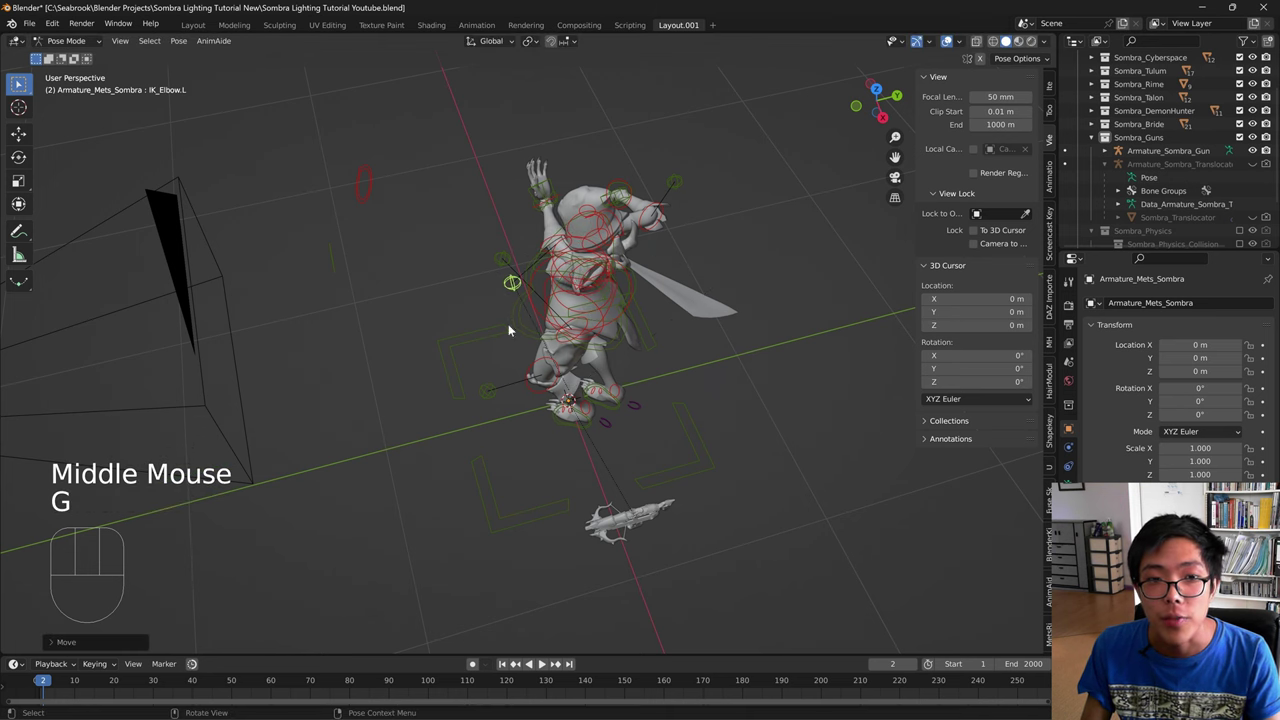
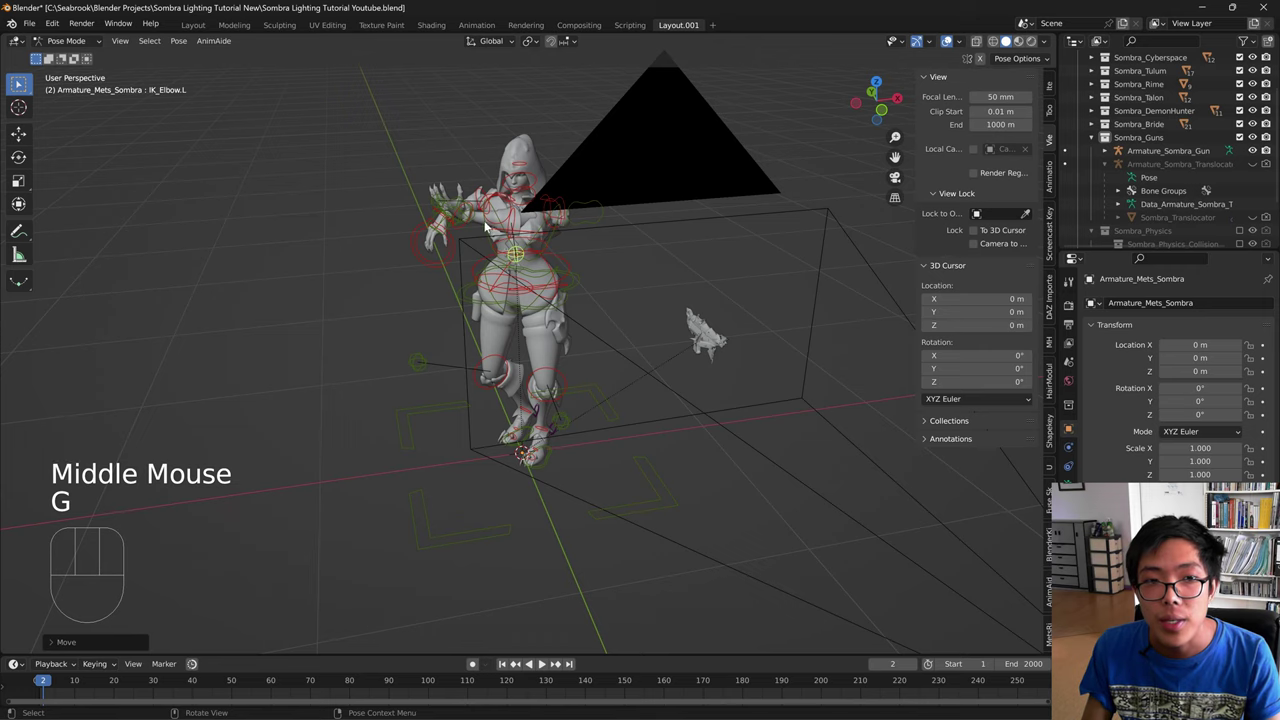
{"action": "left_click", "coordinate": [480, 221]}
{"action": "scroll", "scroll_direction": "up", "scroll_amount": 3}
{"action": "scroll", "scroll_direction": "down", "scroll_amount": 3}
- Zoom in on the Hand_IK.L control of the Sombra rig in Pose Mode
{"action": "left_click_drag", "start_coordinate": [486, 269], "coordinate": [593, 461]}
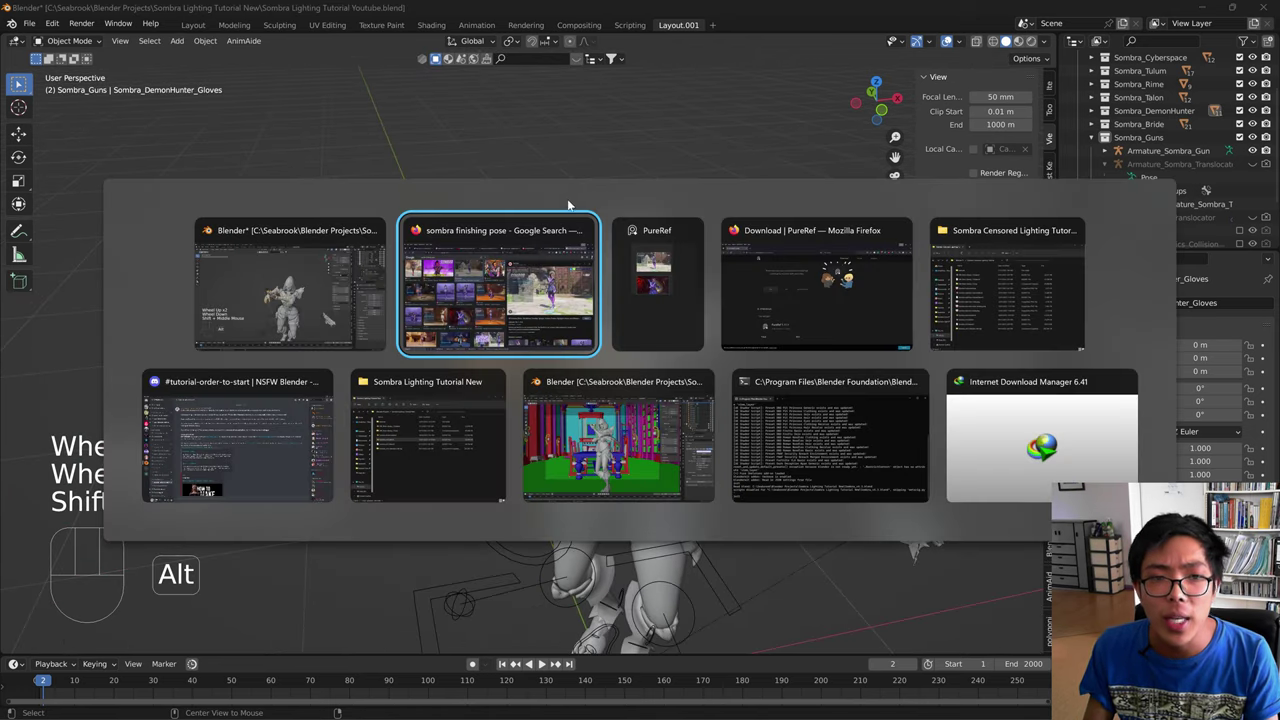
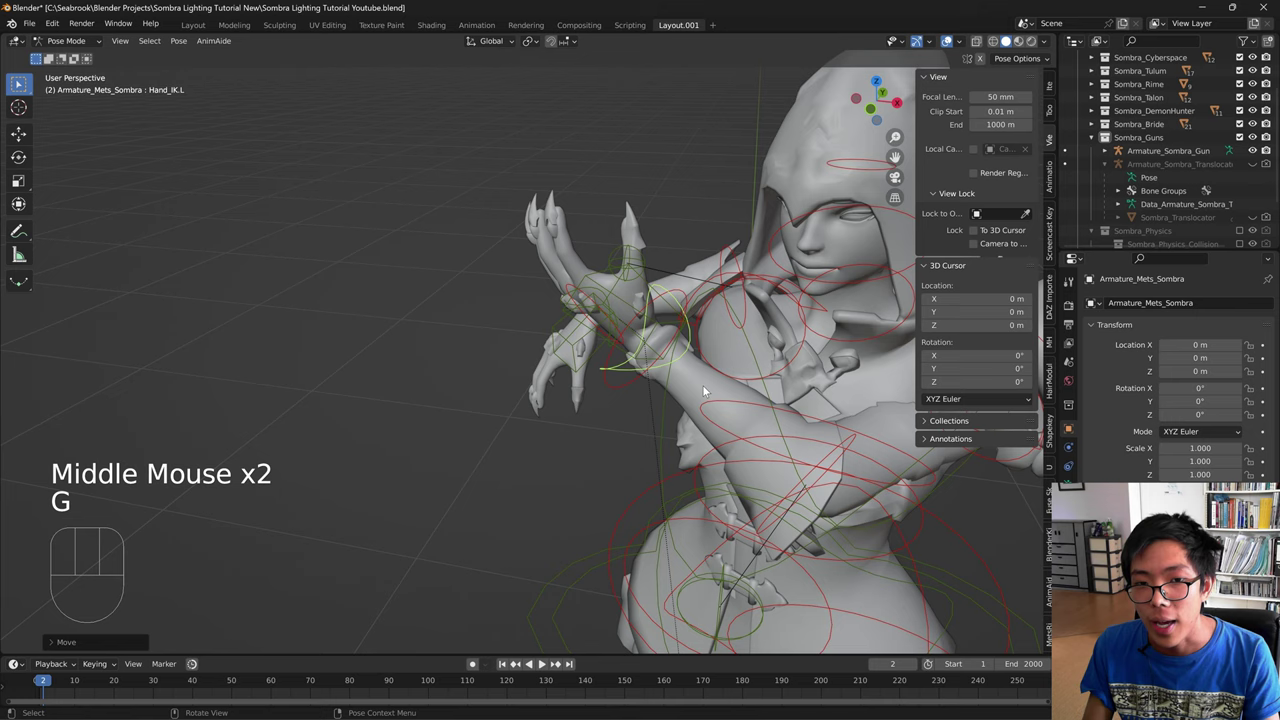
- Rotate Hand_IK.L and start moving it in across Sombra's chest to match the reference
{"action": "left_click_drag", "start_coordinate": [733, 385], "coordinate": [871, 407]}
{"action": "key", "text": "r"}
{"action": "key", "text": "ctrl+z"}
{"action": "key", "text": "r"}
{"action": "left_click_drag", "start_coordinate": [769, 386], "coordinate": [689, 382]}
{"action": "key", "text": "t"}
{"action": "key", "text": "c"}
{"action": "key", "text": "r"}
{"action": "key", "text": "g"}
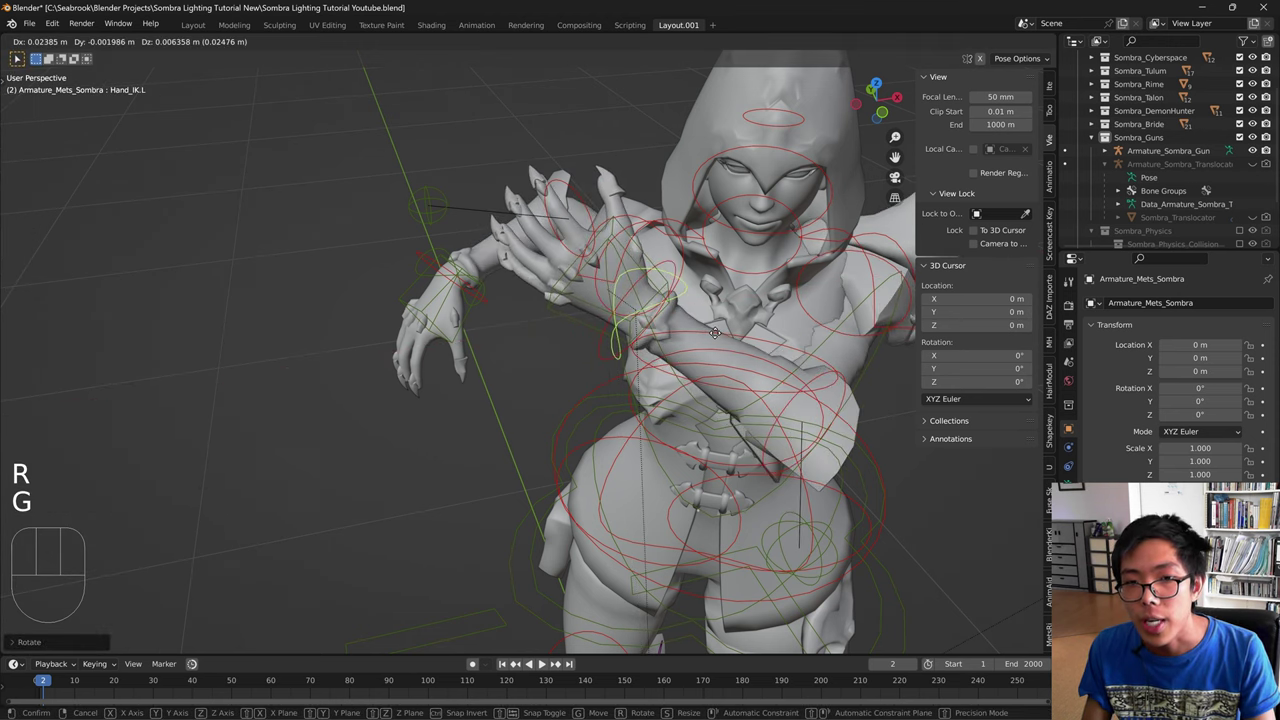
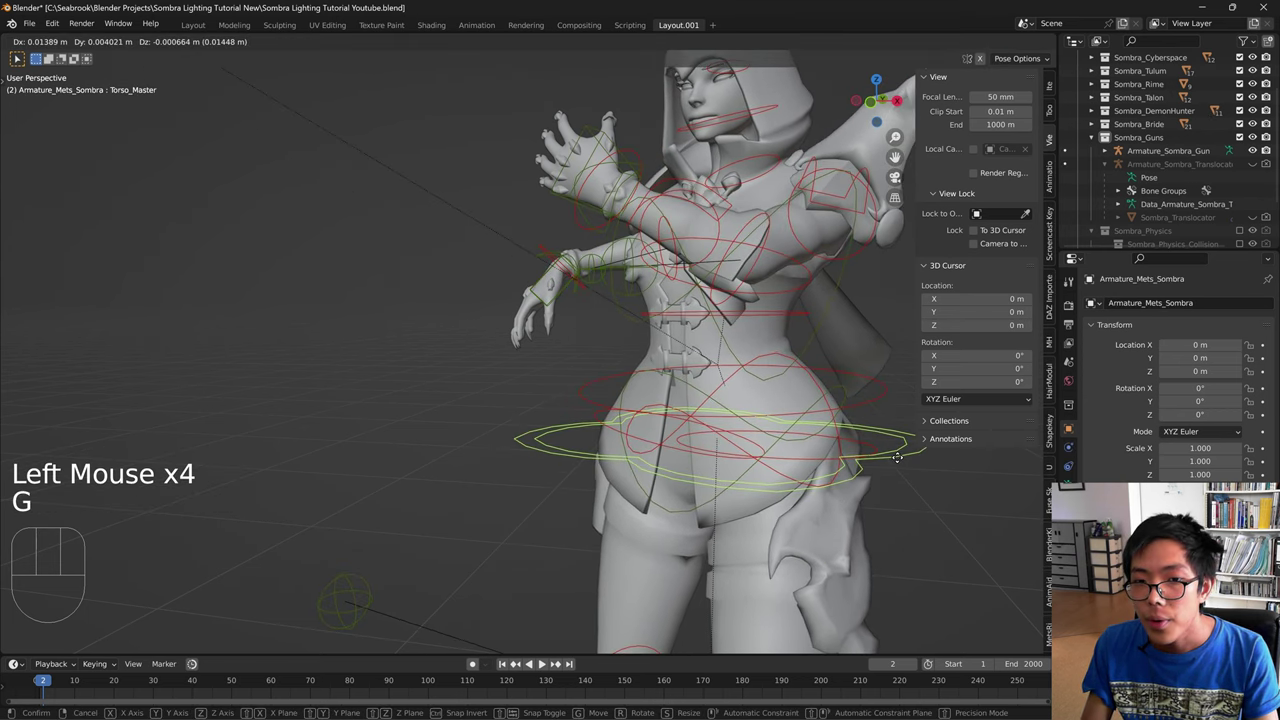
- In camera view, tilt Torso_Master with X and Z axis rotations
{"action": "key", "text": "KP_0"}
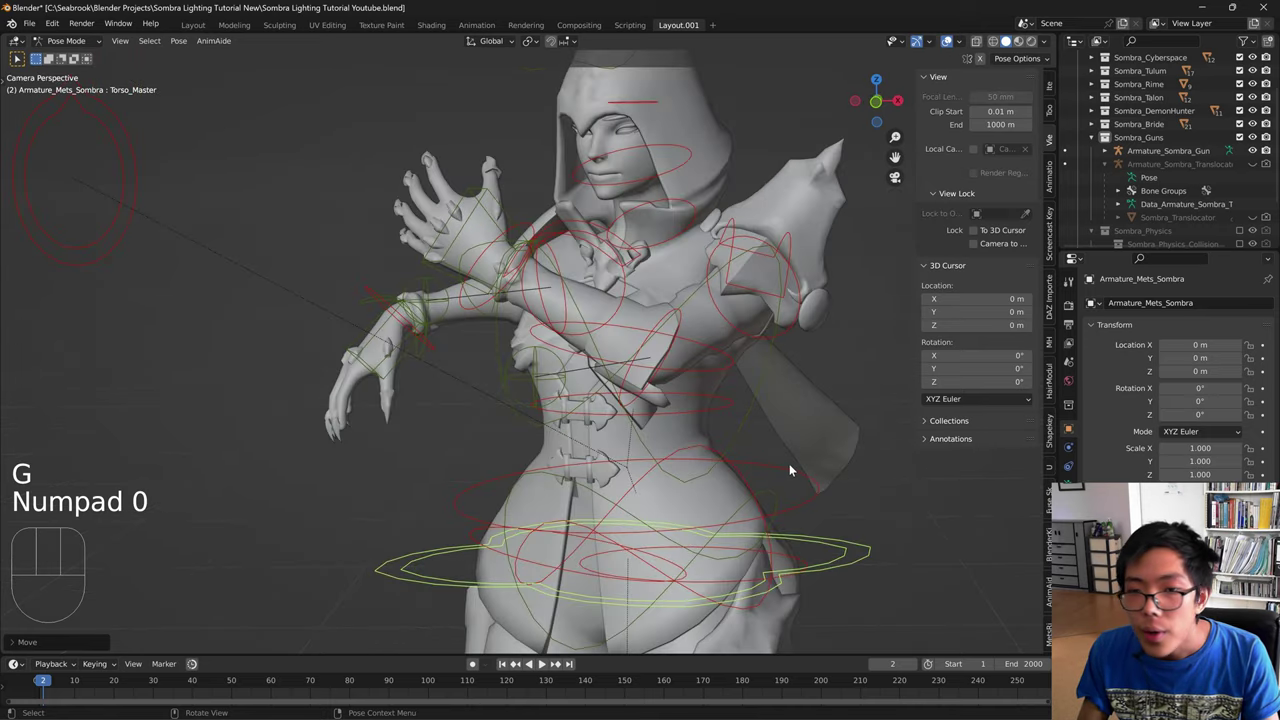
{"action": "scroll", "scroll_direction": "down", "scroll_amount": 3}
{"action": "left_click", "coordinate": [672, 460]}
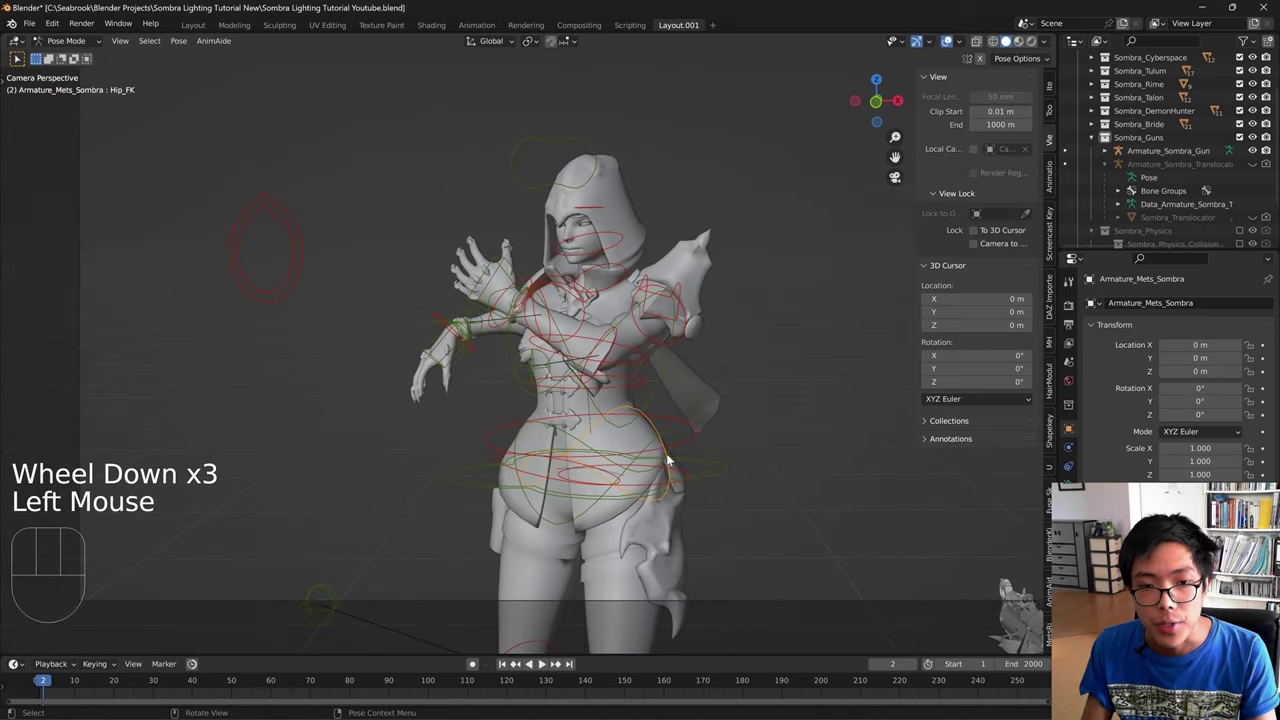
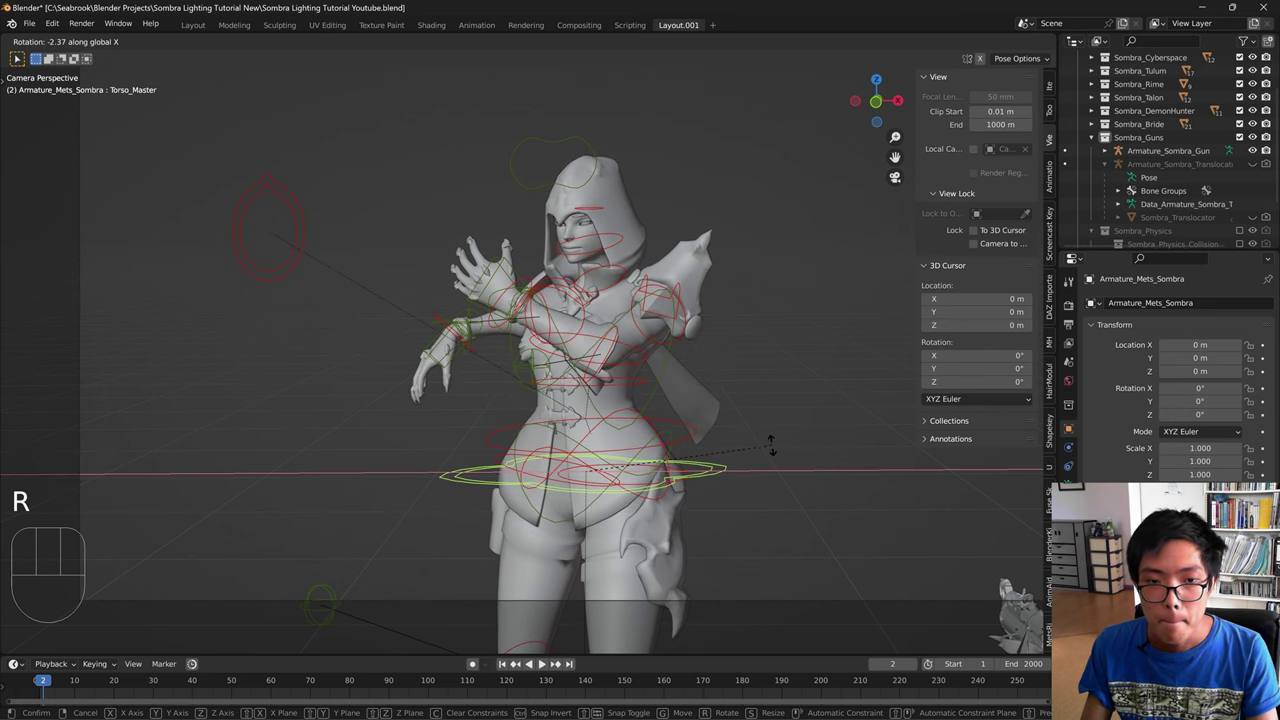
{"action": "key", "text": "r"}
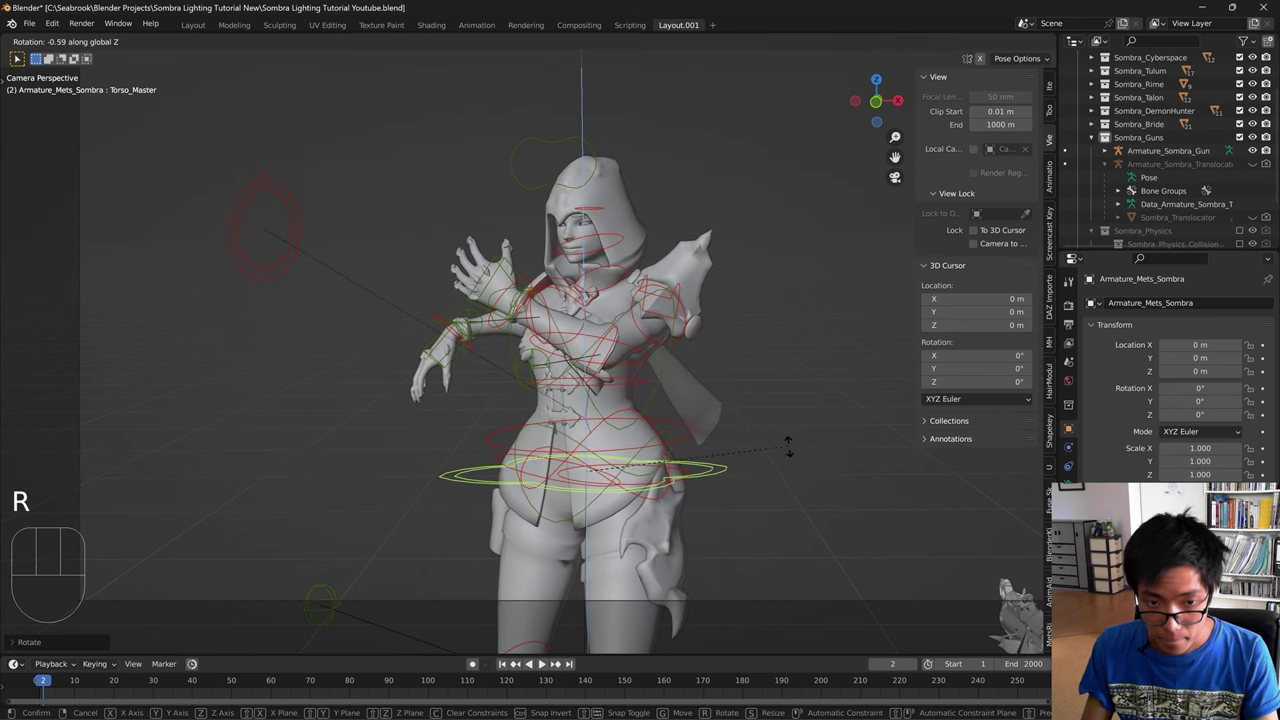
{"action": "key", "text": "g"}
{"action": "scroll", "scroll_direction": "down", "scroll_amount": 3}
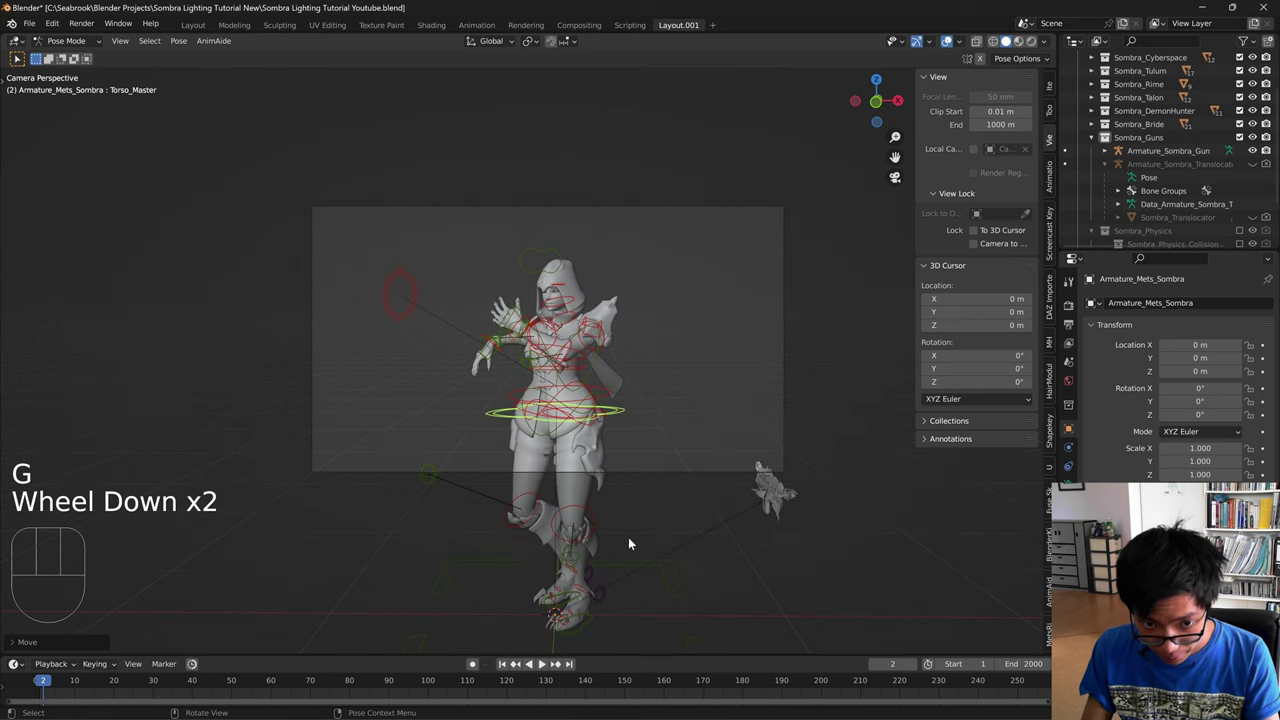
- Move IK_Foot_Master.R and set the right knee pole position, checking the legs from around
{"action": "left_click", "coordinate": [563, 605]}
{"action": "left_click", "coordinate": [568, 608]}
{"action": "key", "text": "g"}
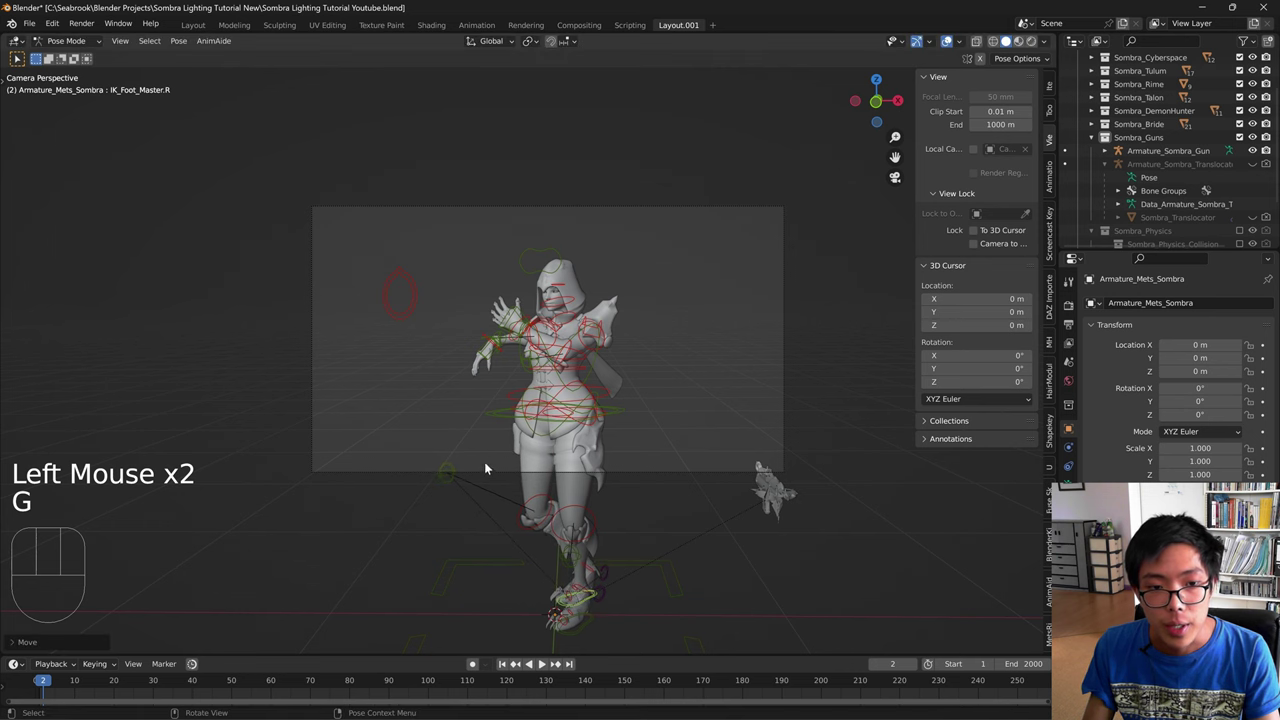
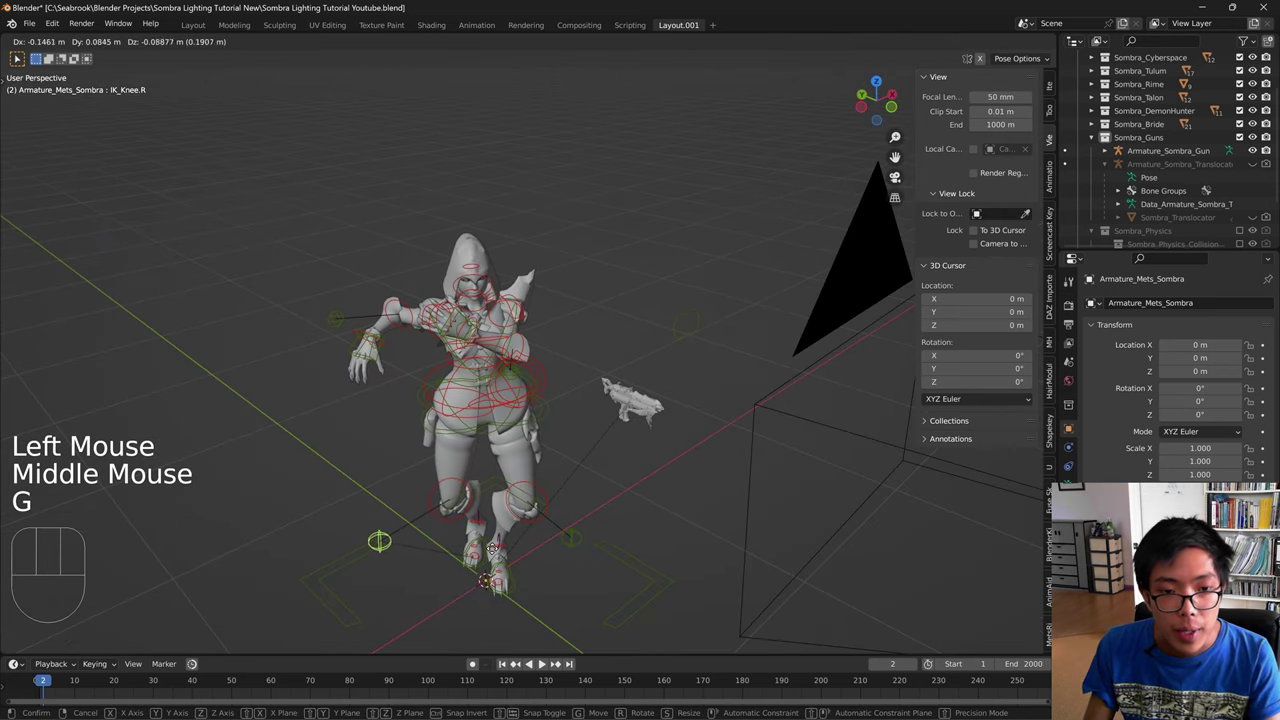
{"action": "left_click_drag", "start_coordinate": [525, 552], "coordinate": [520, 508]}
{"action": "left_click", "coordinate": [575, 489]}
{"action": "left_click_drag", "start_coordinate": [568, 486], "coordinate": [515, 490]}
{"action": "left_click_drag", "start_coordinate": [562, 511], "coordinate": [790, 525]}
- Back through the scene camera, start moving IK_Foot_Master.R again
{"action": "left_click", "coordinate": [550, 561]}
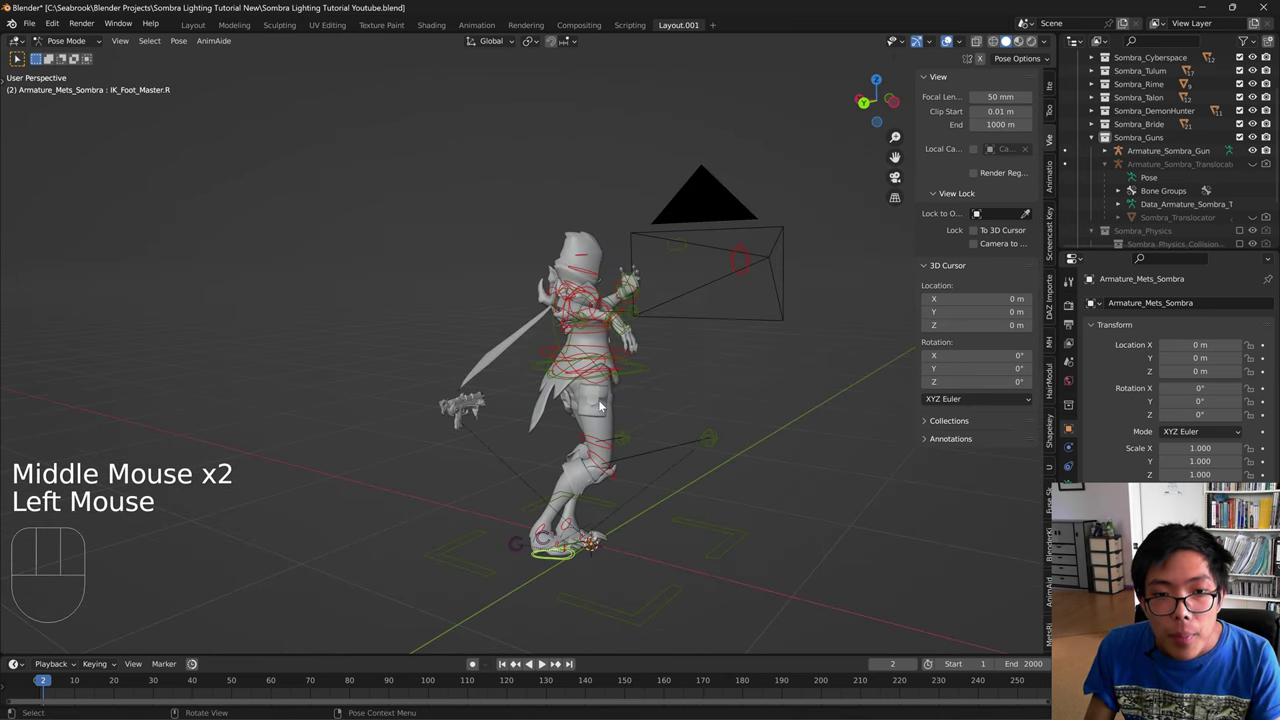
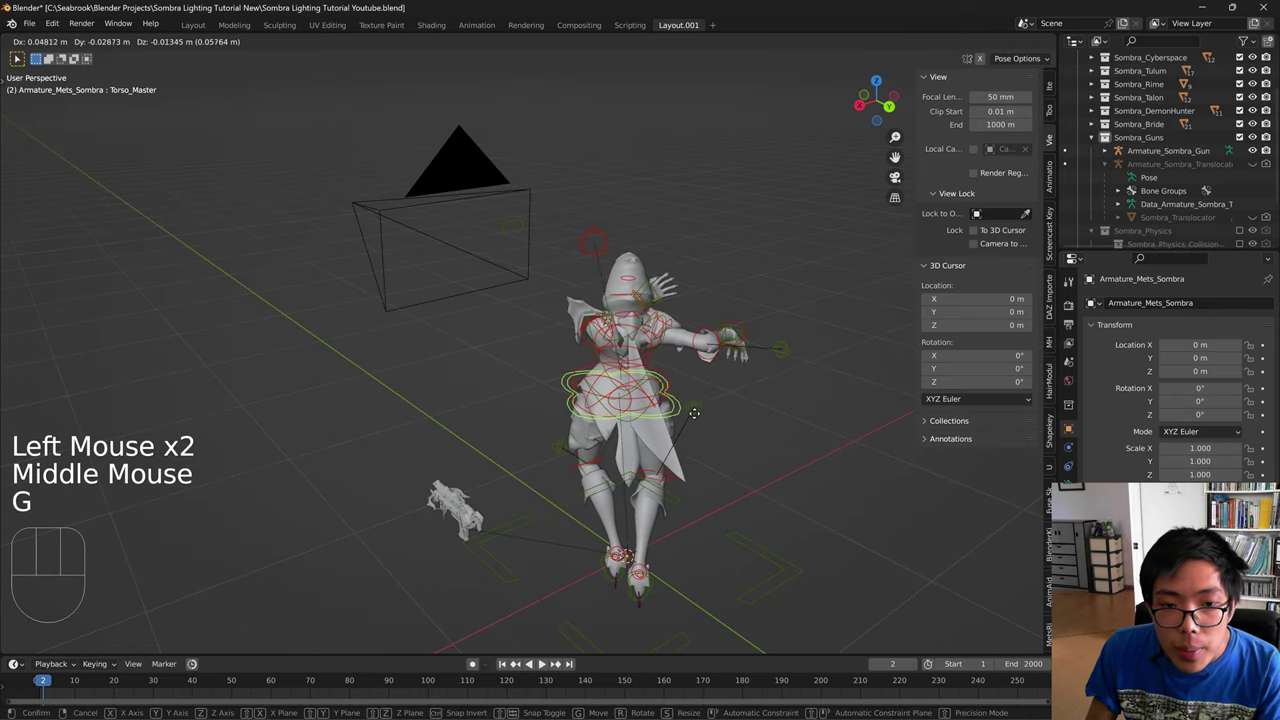
{"action": "key", "text": "KP_0"}
{"action": "key", "text": "g"}
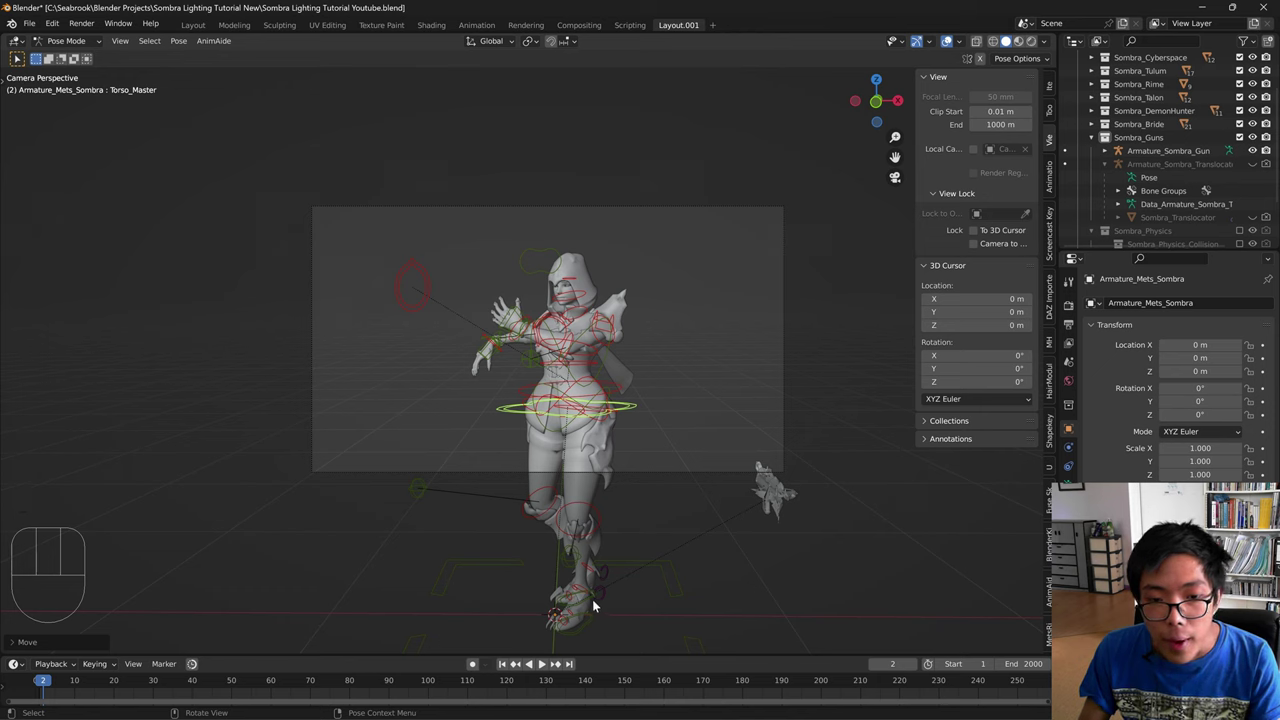
{"action": "left_click", "coordinate": [596, 602]}
{"action": "left_click", "coordinate": [597, 600]}
{"action": "key", "text": "g"}
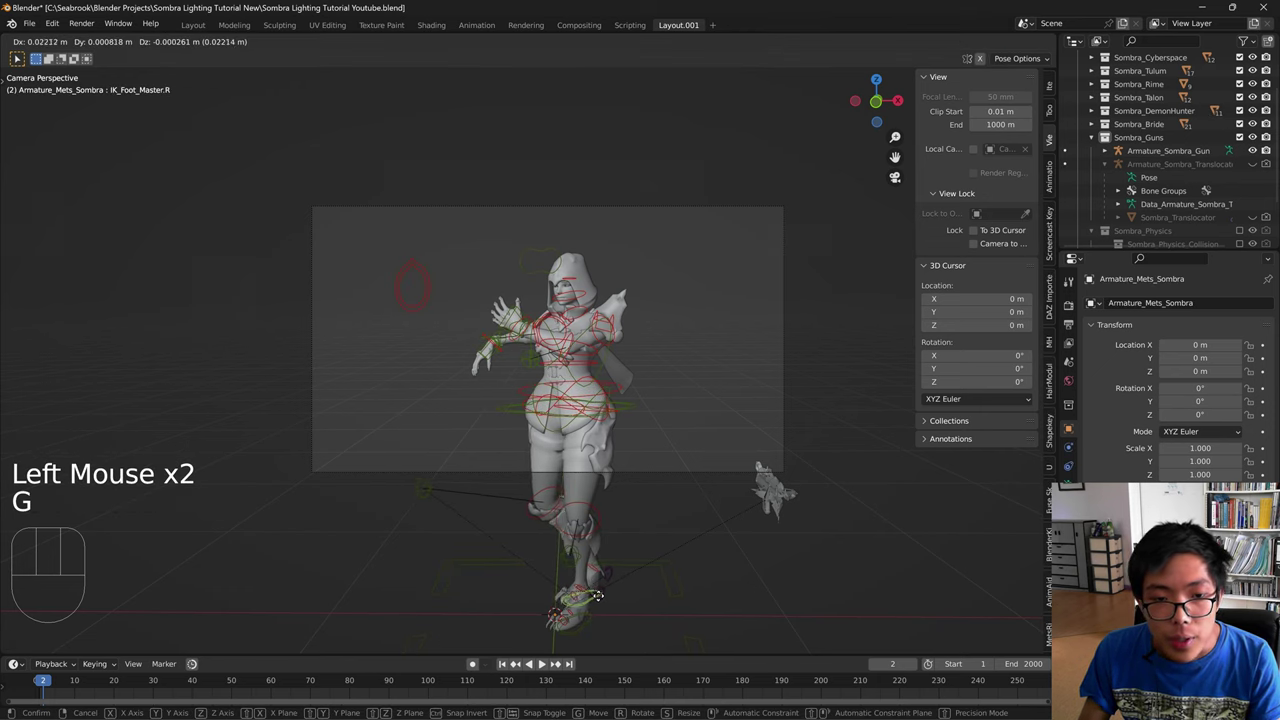
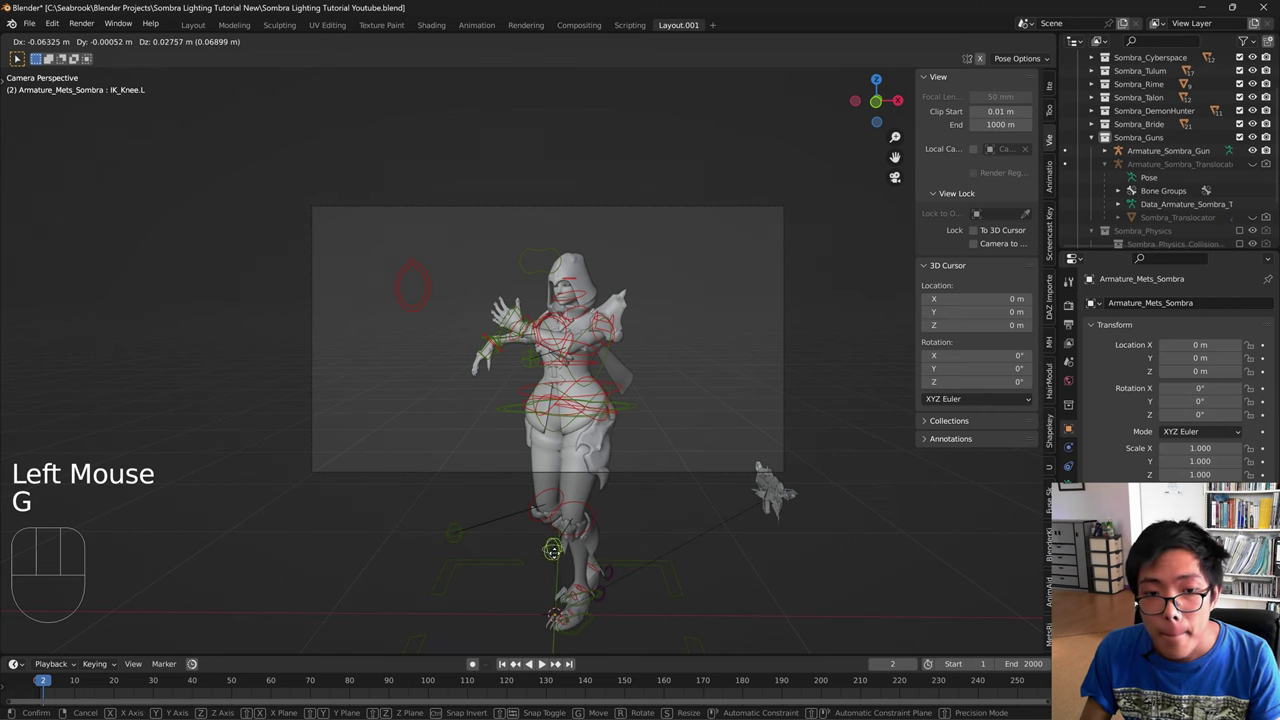
- Select Torso_Master and shift it slightly
{"action": "scroll", "scroll_direction": "up", "scroll_amount": 3}
{"action": "scroll", "scroll_direction": "down", "scroll_amount": 3}
{"action": "left_click", "coordinate": [724, 472]}
{"action": "key", "text": "g"}
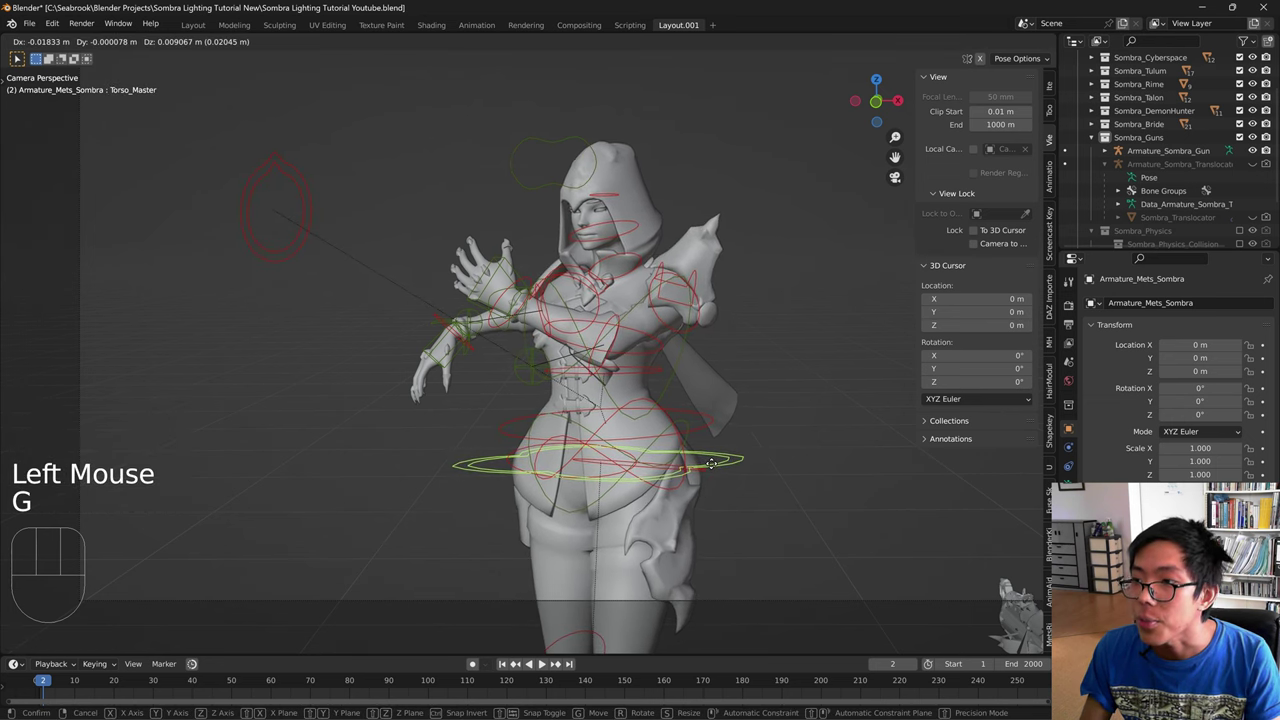
{"action": "key", "text": "r"}
{"action": "key", "text": "g"}
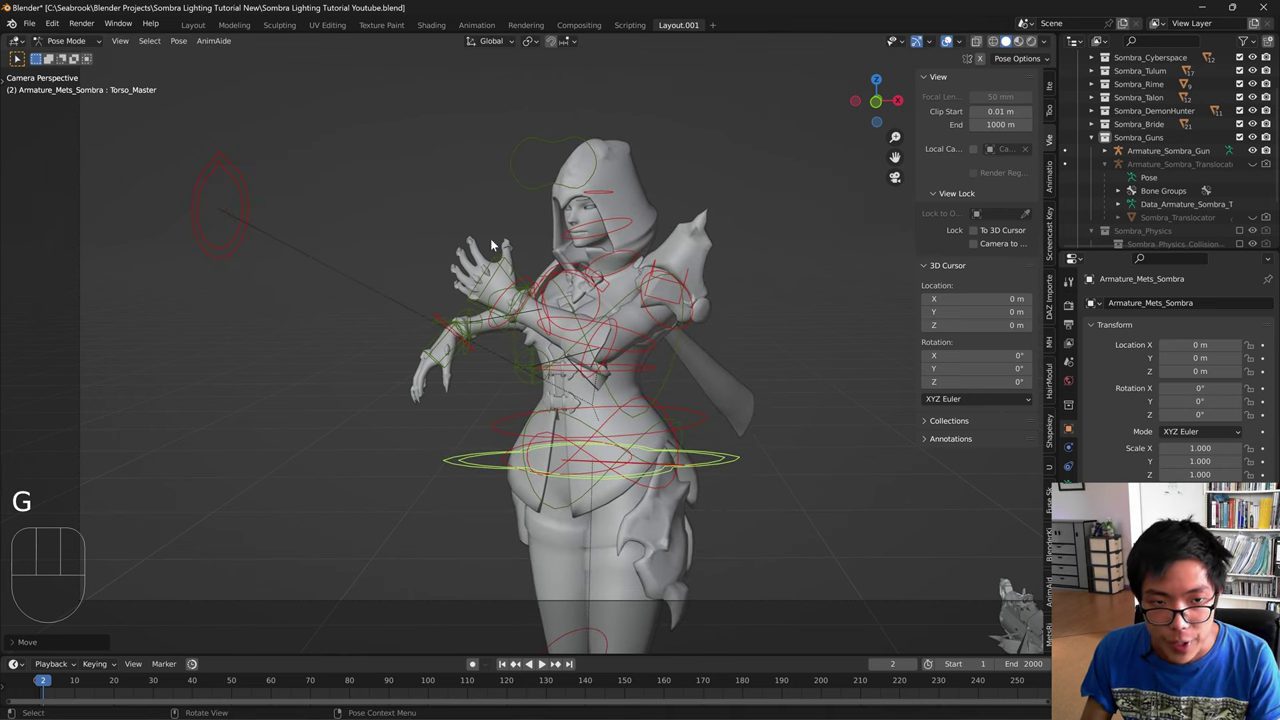
- Nudge Hand_IK.L into its final placement
{"action": "scroll", "scroll_direction": "up", "scroll_amount": 3}
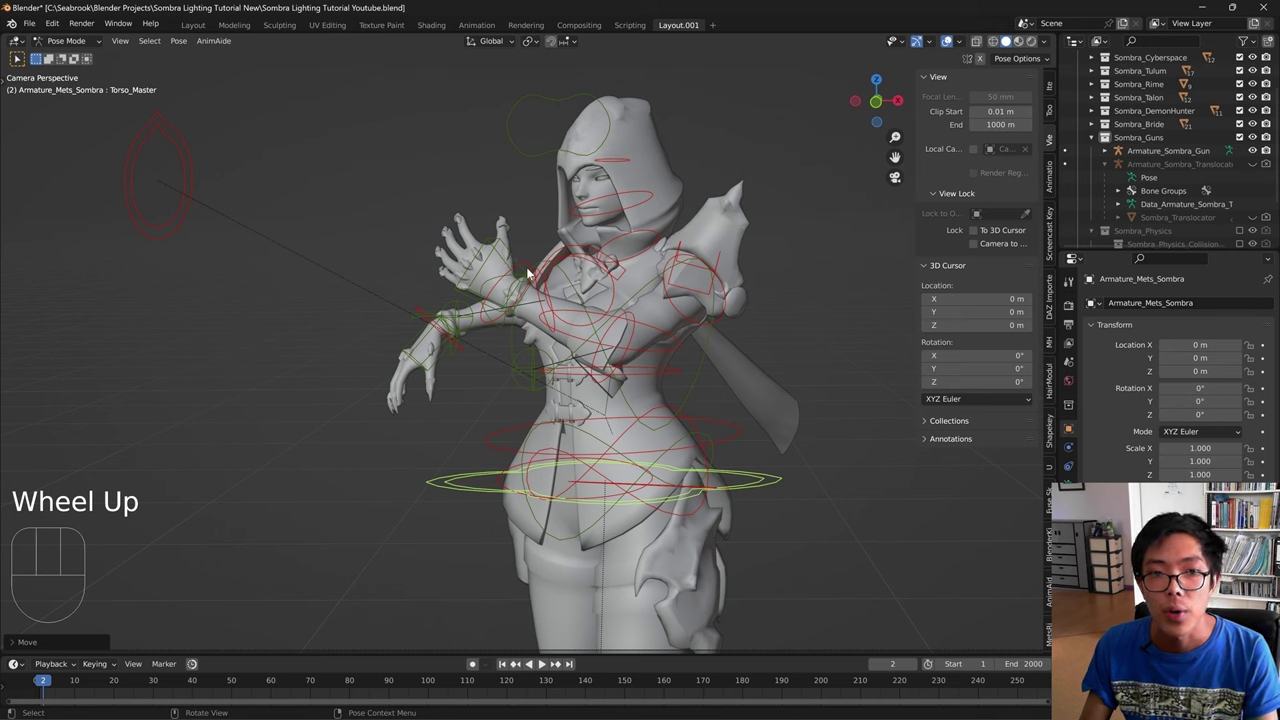
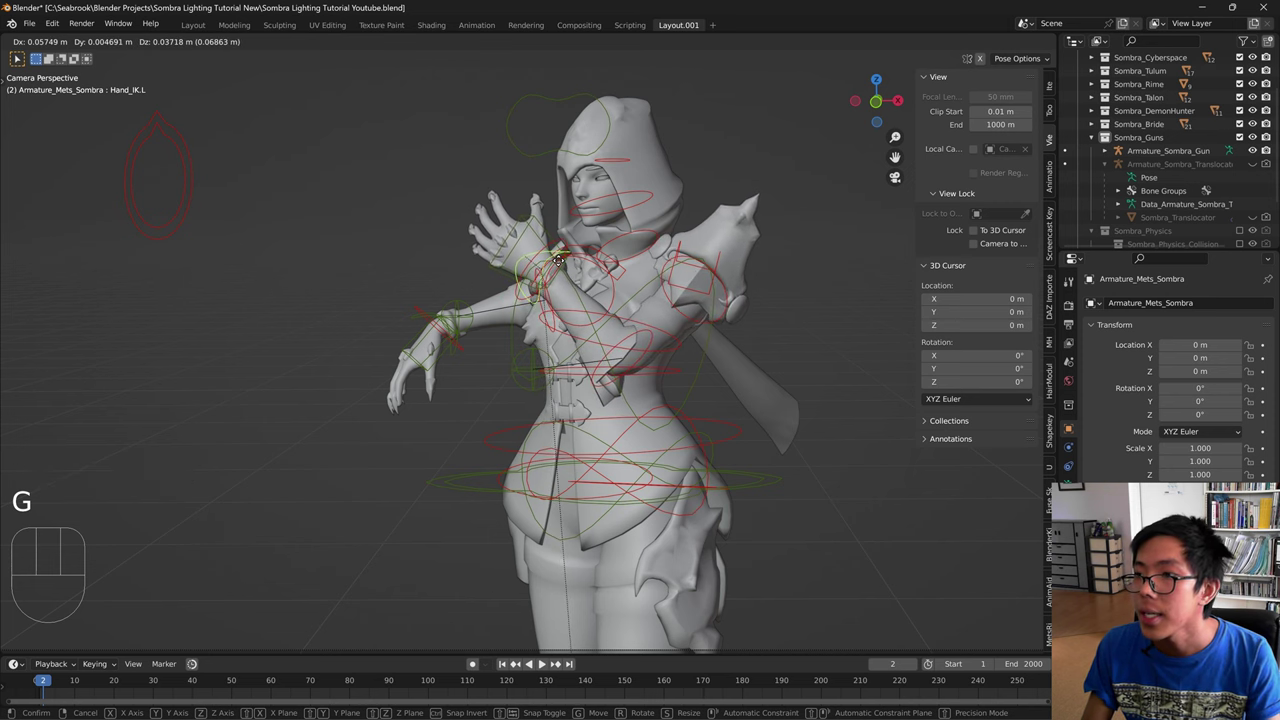
{"action": "key", "text": "g"}
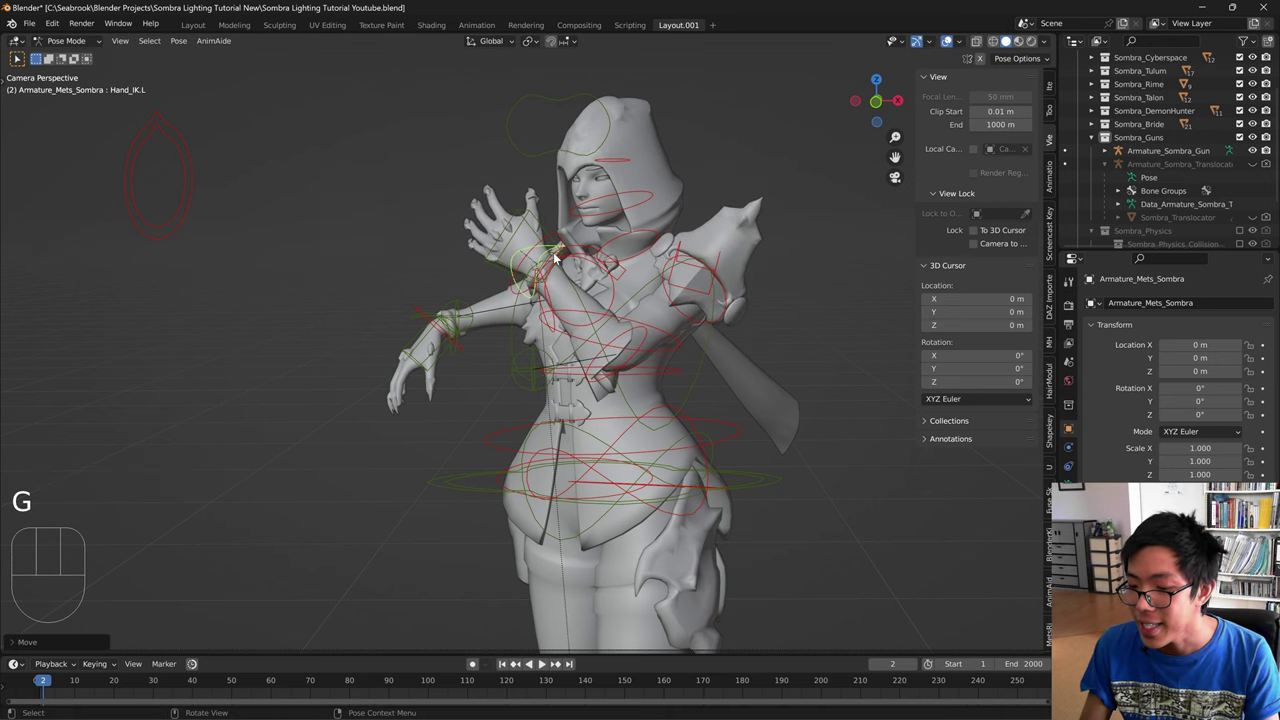
{"action": "key", "text": "g"}
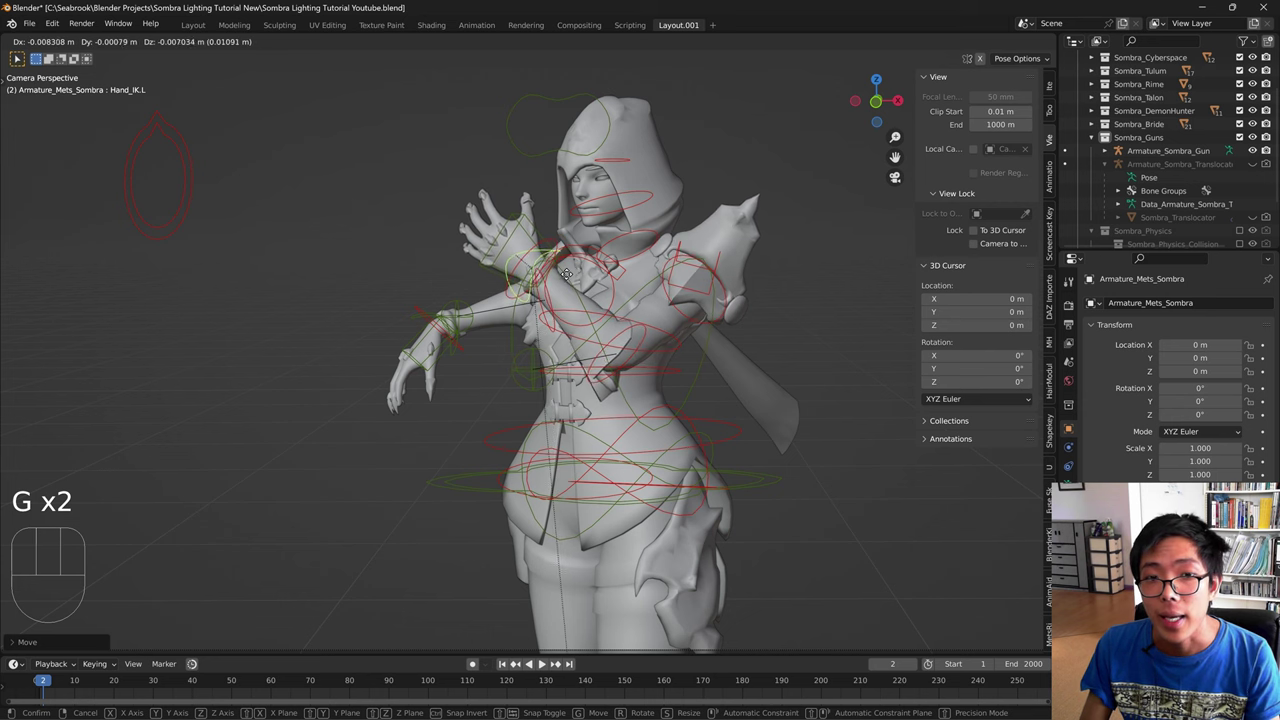
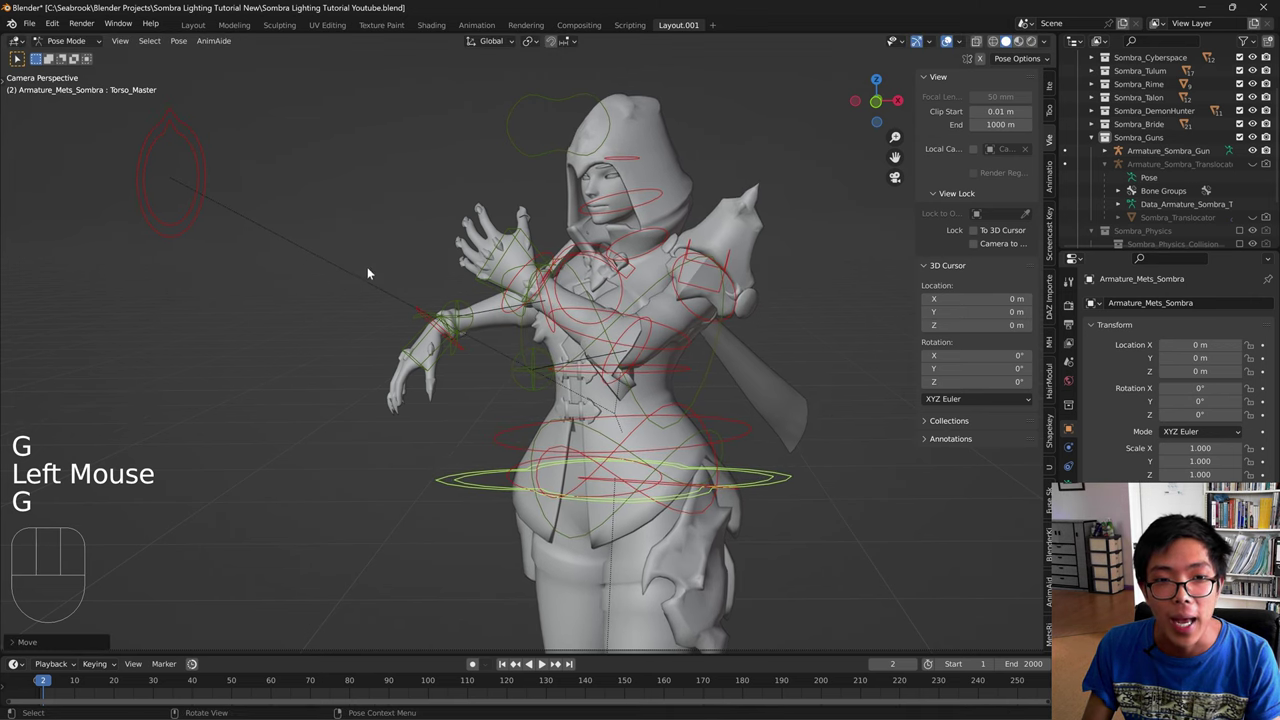
- Select Hand_IK.R, move it and rotate it with X and Y axis constraints
{"action": "left_click", "coordinate": [436, 335]}
{"action": "left_click", "coordinate": [442, 309]}
{"action": "left_click", "coordinate": [439, 312]}
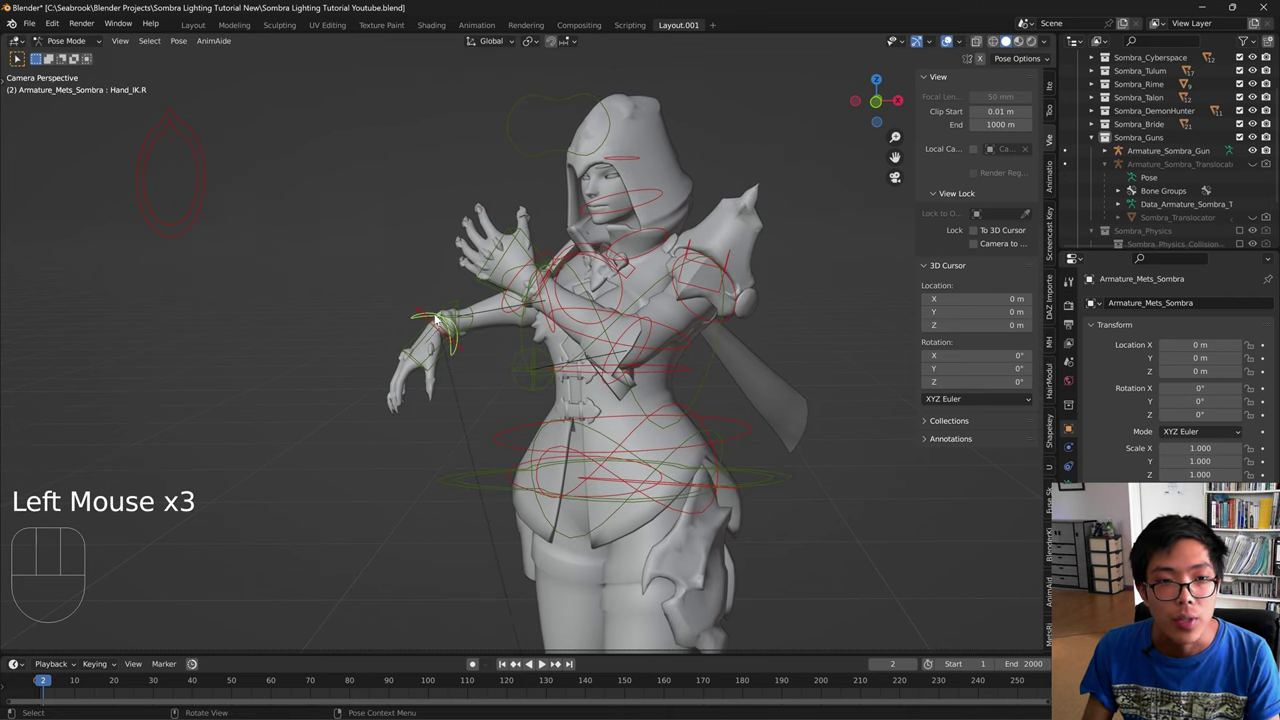
{"action": "key", "text": "r"}
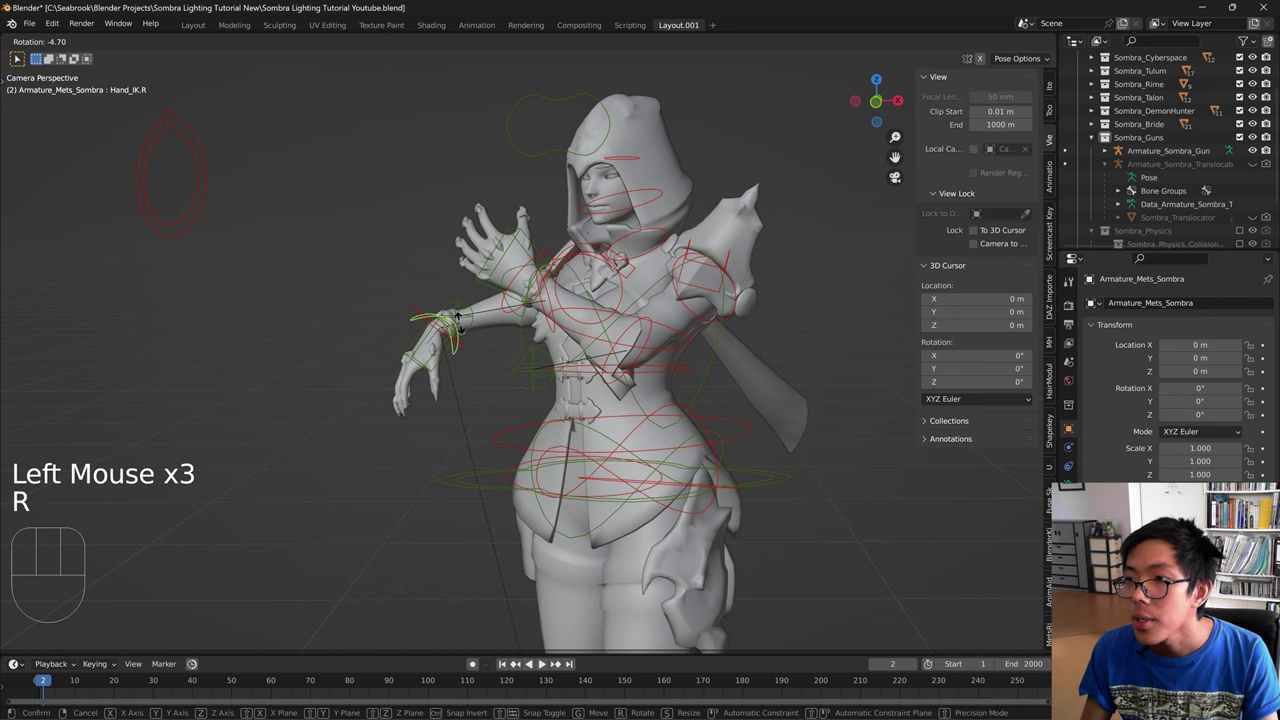
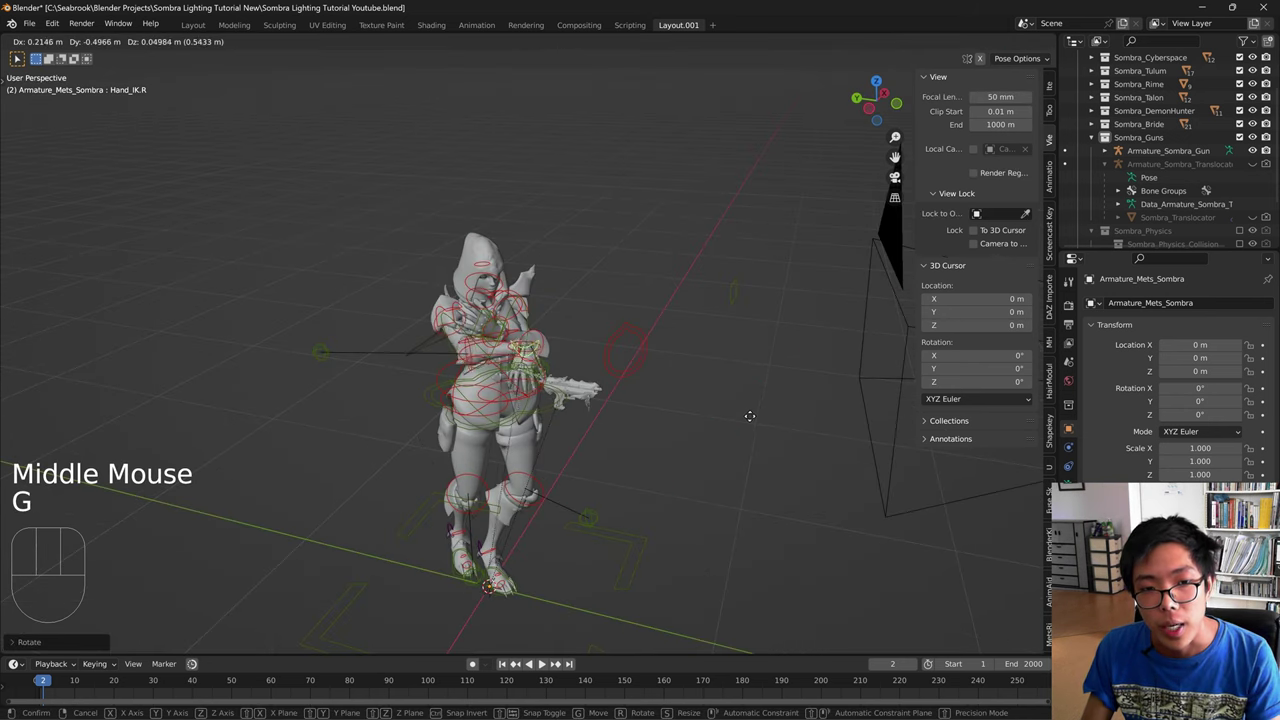
{"action": "key", "text": "r"}
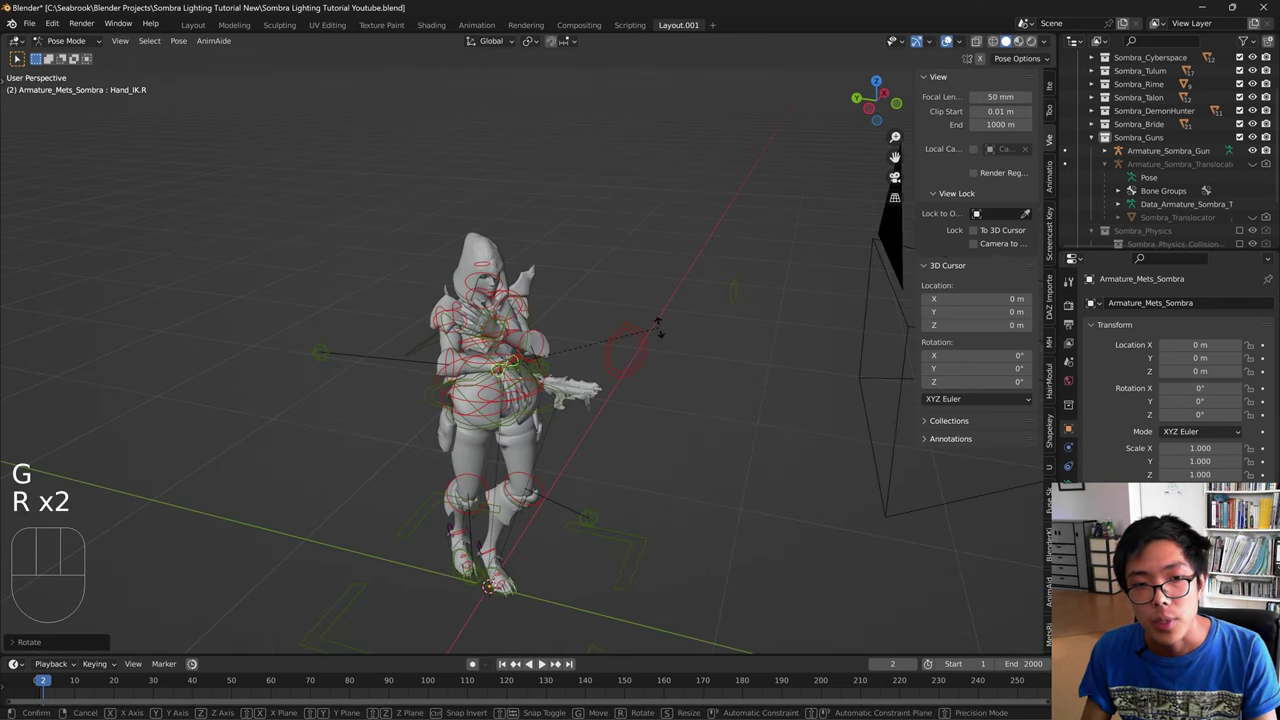
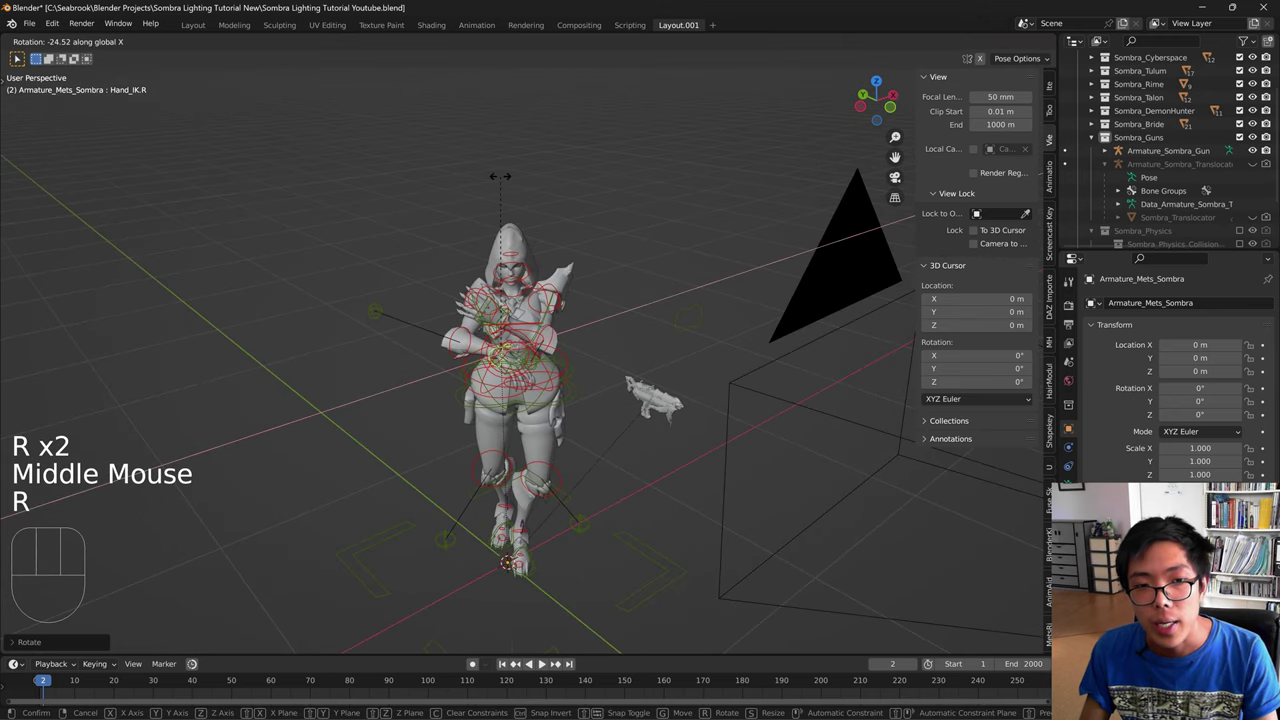
{"action": "key", "text": "r"}
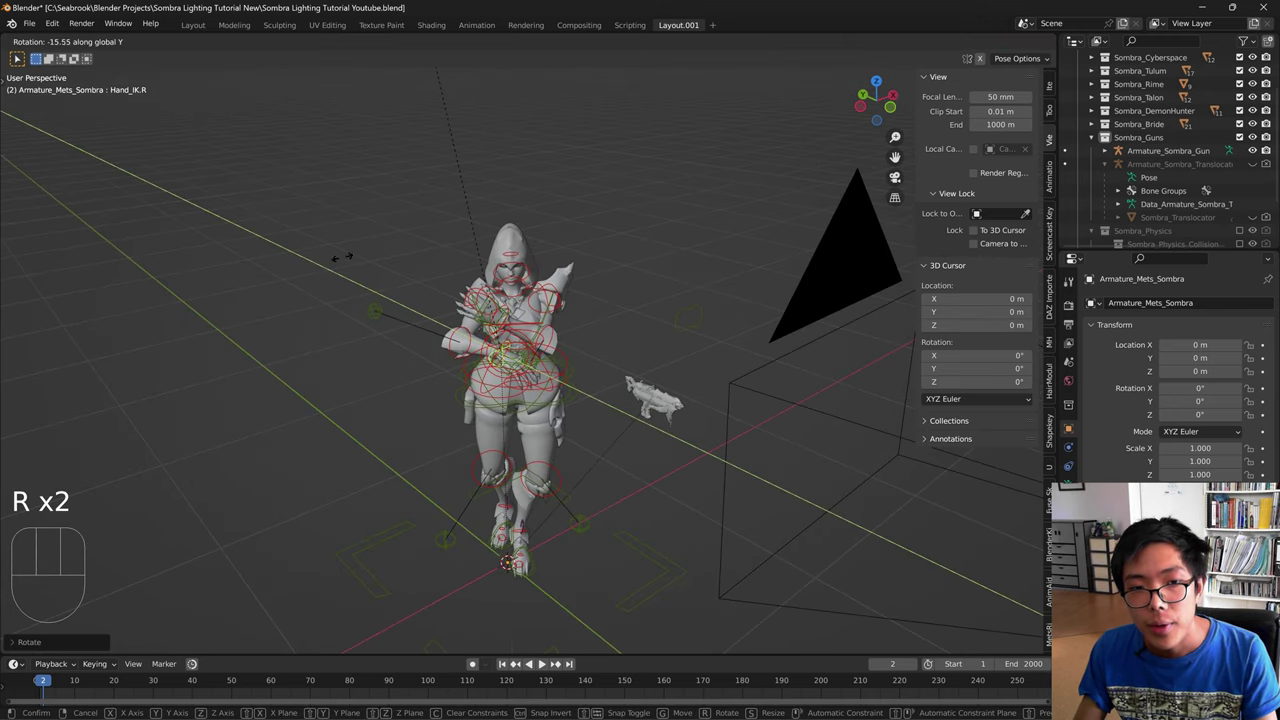
{"action": "scroll", "scroll_direction": "up", "scroll_amount": 3}
{"action": "scroll", "scroll_direction": "down", "scroll_amount": 3}
{"action": "left_click_drag", "start_coordinate": [512, 532], "coordinate": [470, 510]}
{"action": "scroll", "scroll_direction": "up", "scroll_amount": 3}
{"action": "key", "text": "r"}
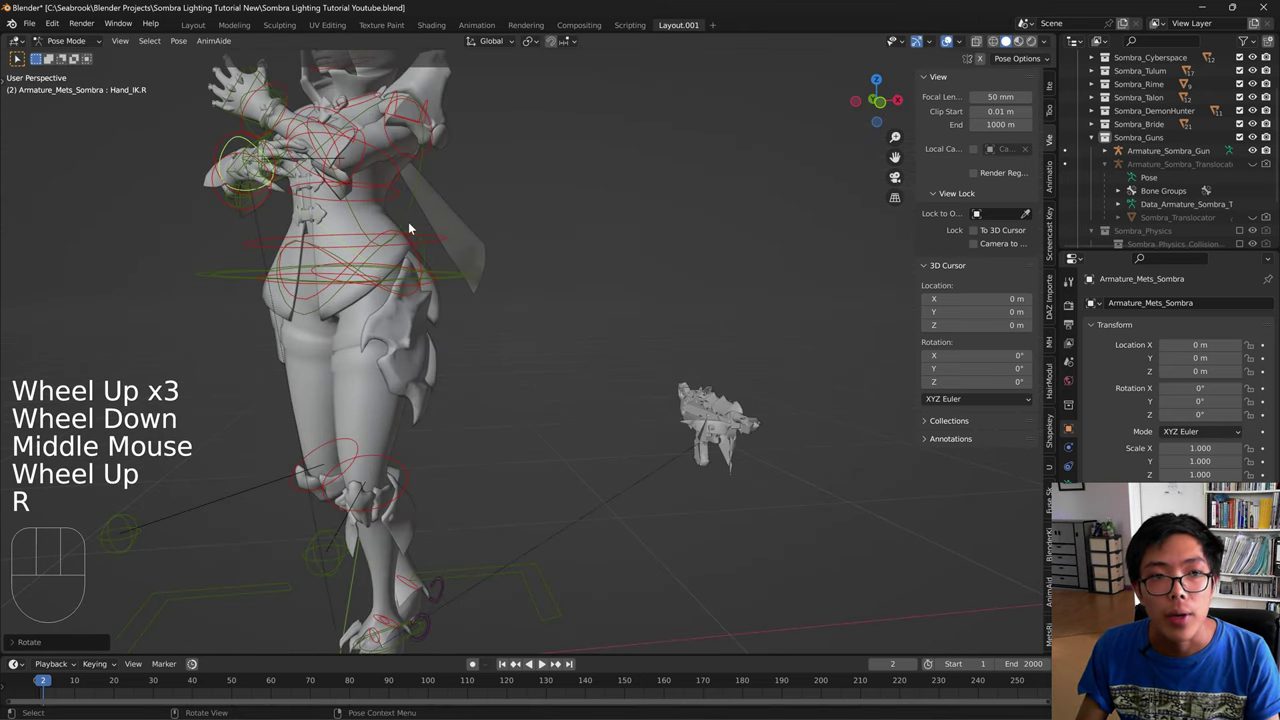
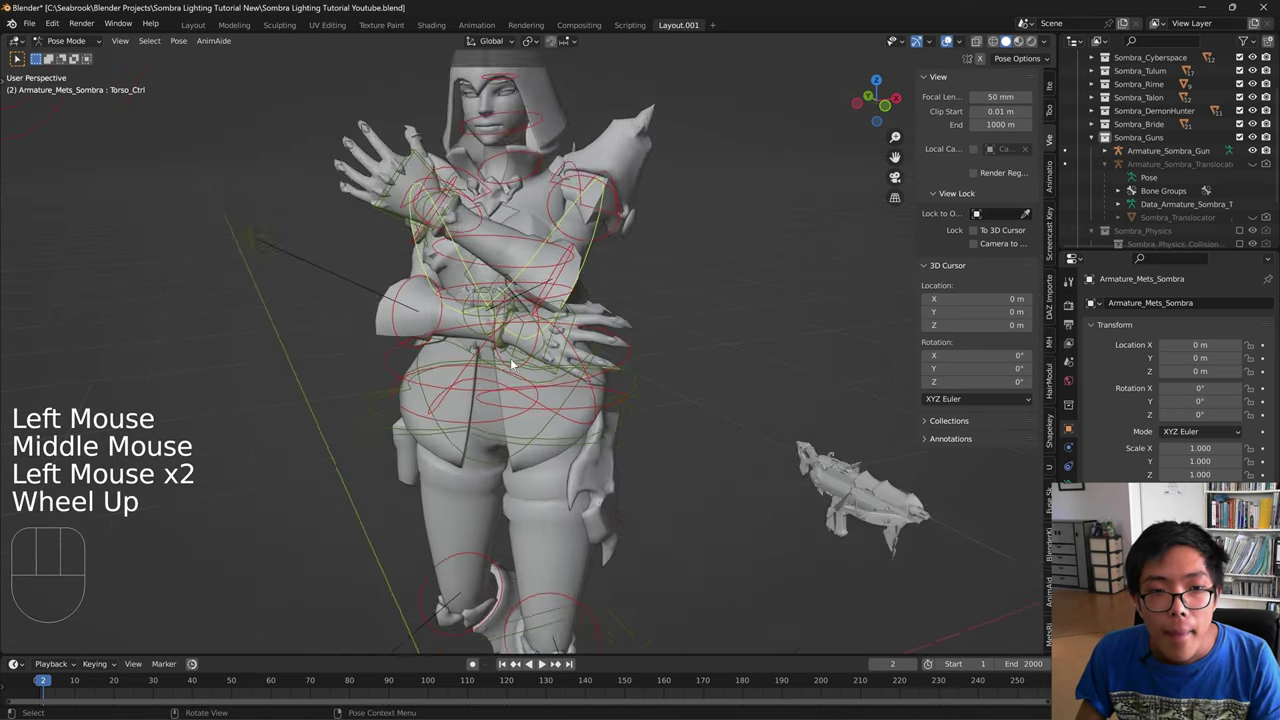
- Select Hand_IK.R and rotate it about X onto the hip, undoing failed attempts
{"action": "left_click", "coordinate": [498, 363]}
{"action": "left_click_drag", "start_coordinate": [545, 361], "coordinate": [532, 339]}
{"action": "left_click", "coordinate": [482, 344]}
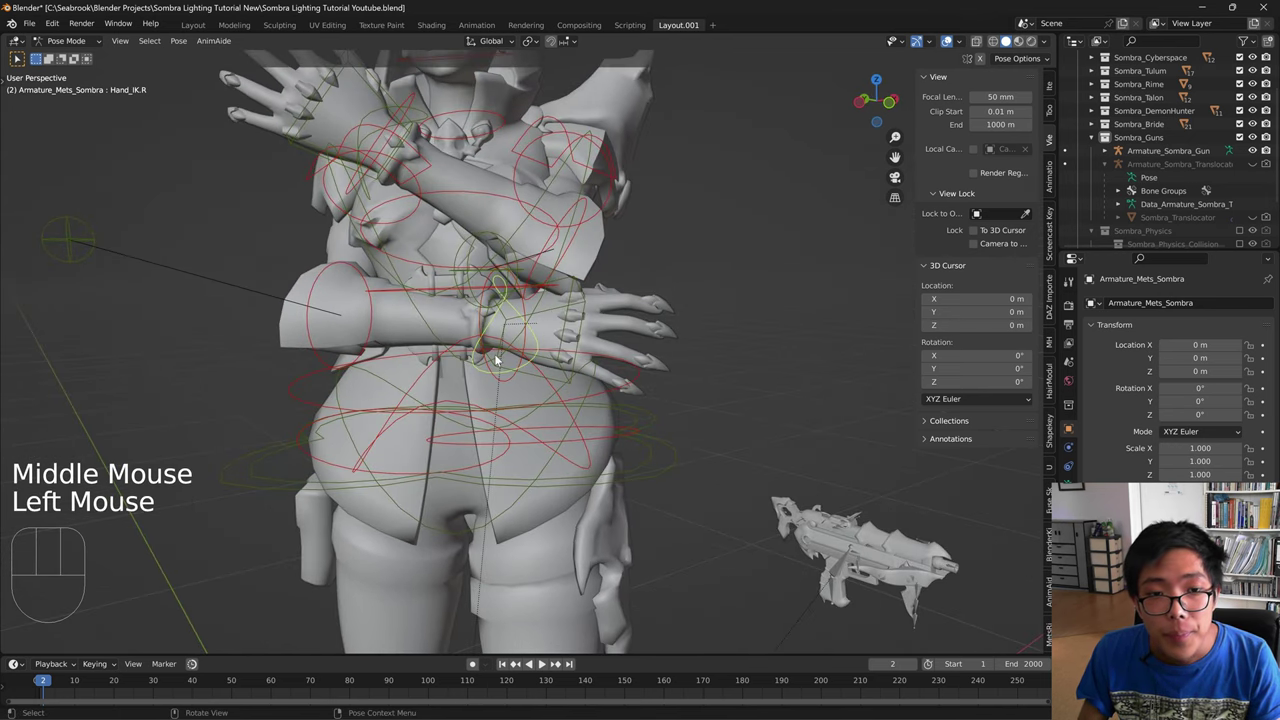
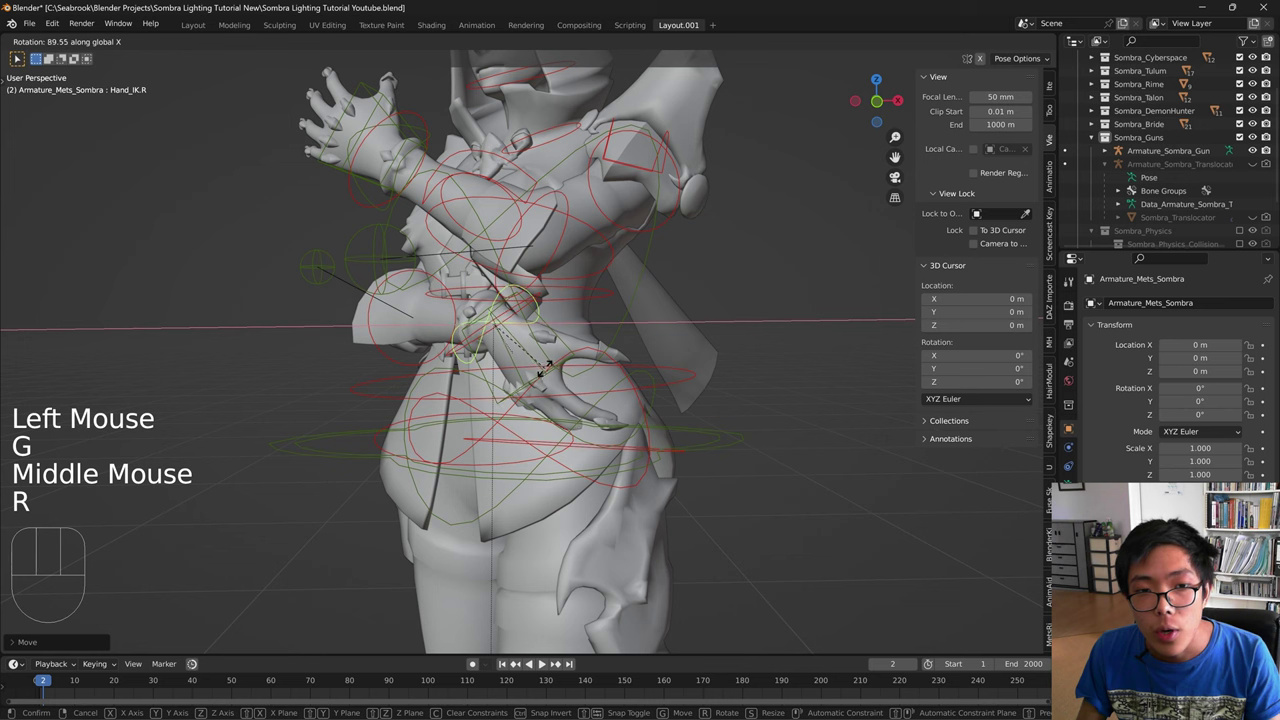
{"action": "key", "text": "ctrl+z"}
{"action": "key", "text": "r"}
{"action": "key", "text": "ctrl+z"}
{"action": "key", "text": "r"}
{"action": "key", "text": "ctrl+z"}
{"action": "key", "text": "r"}
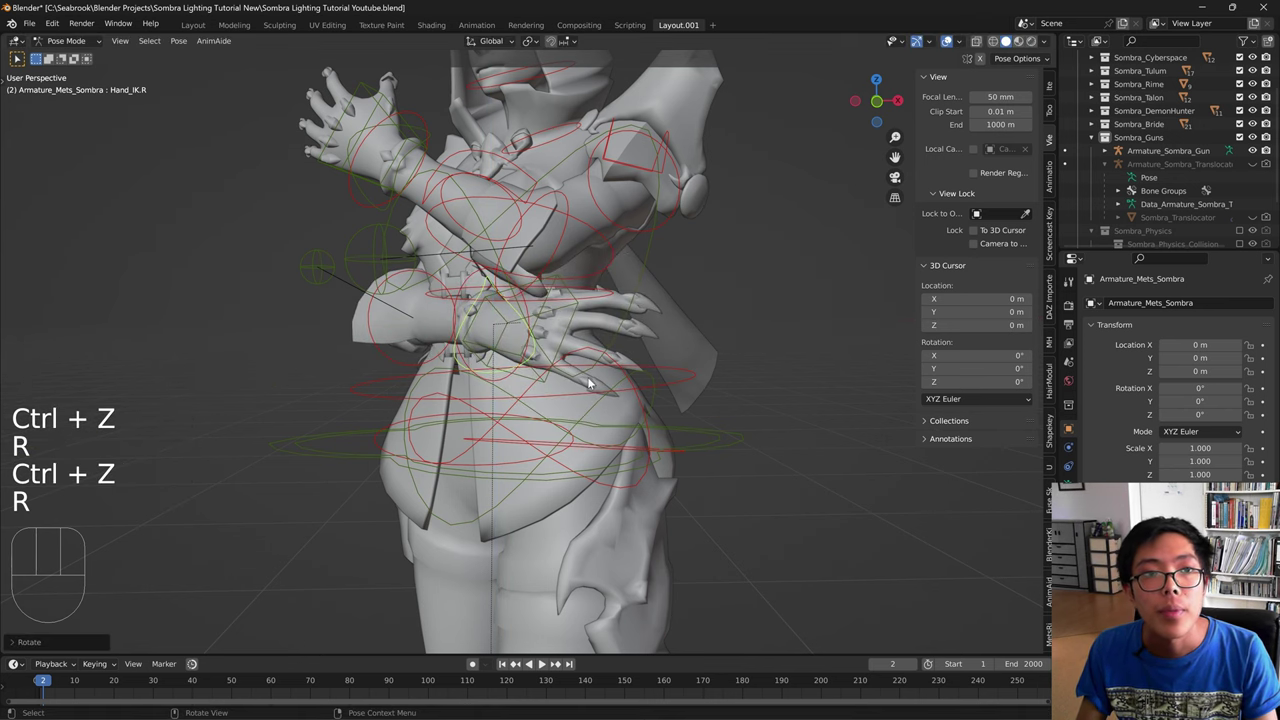
- Rotate the right hand about Z to rest on the hip and view the pose through the camera
{"action": "key", "text": "r"}
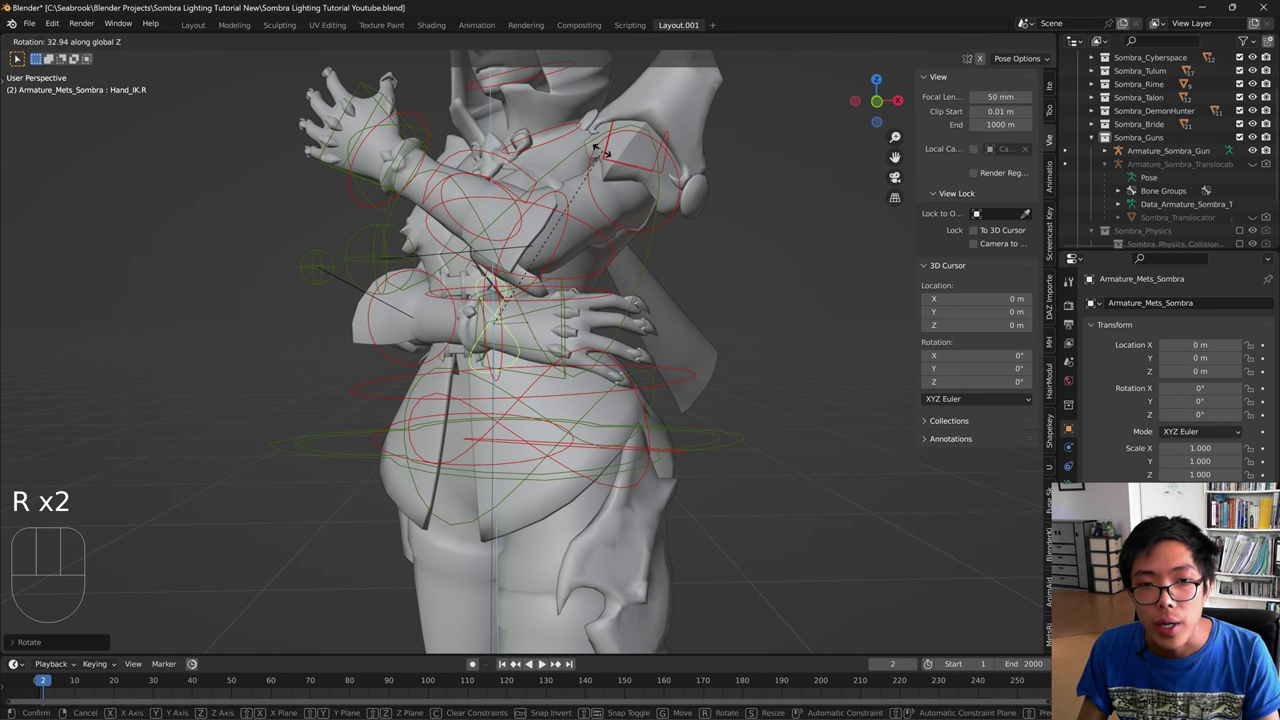
{"action": "key", "text": "g"}
{"action": "scroll", "scroll_direction": "down", "scroll_amount": 3}
{"action": "key", "text": "KP_0"}
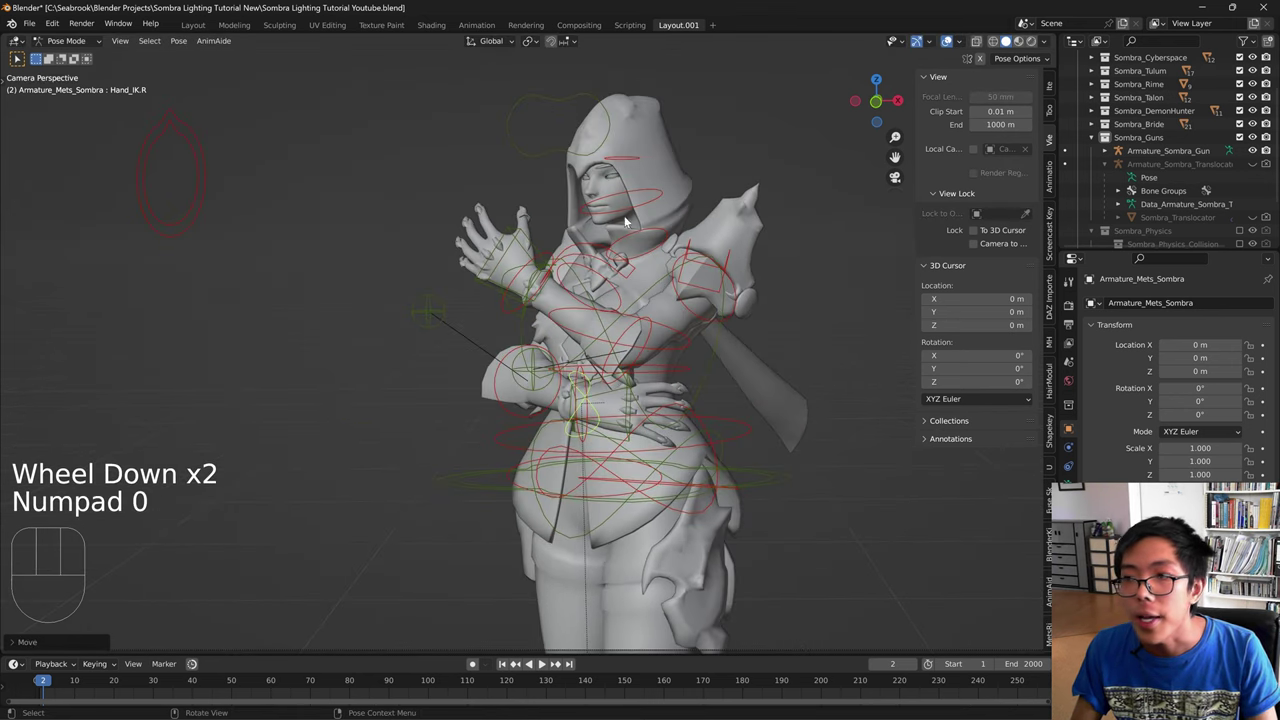
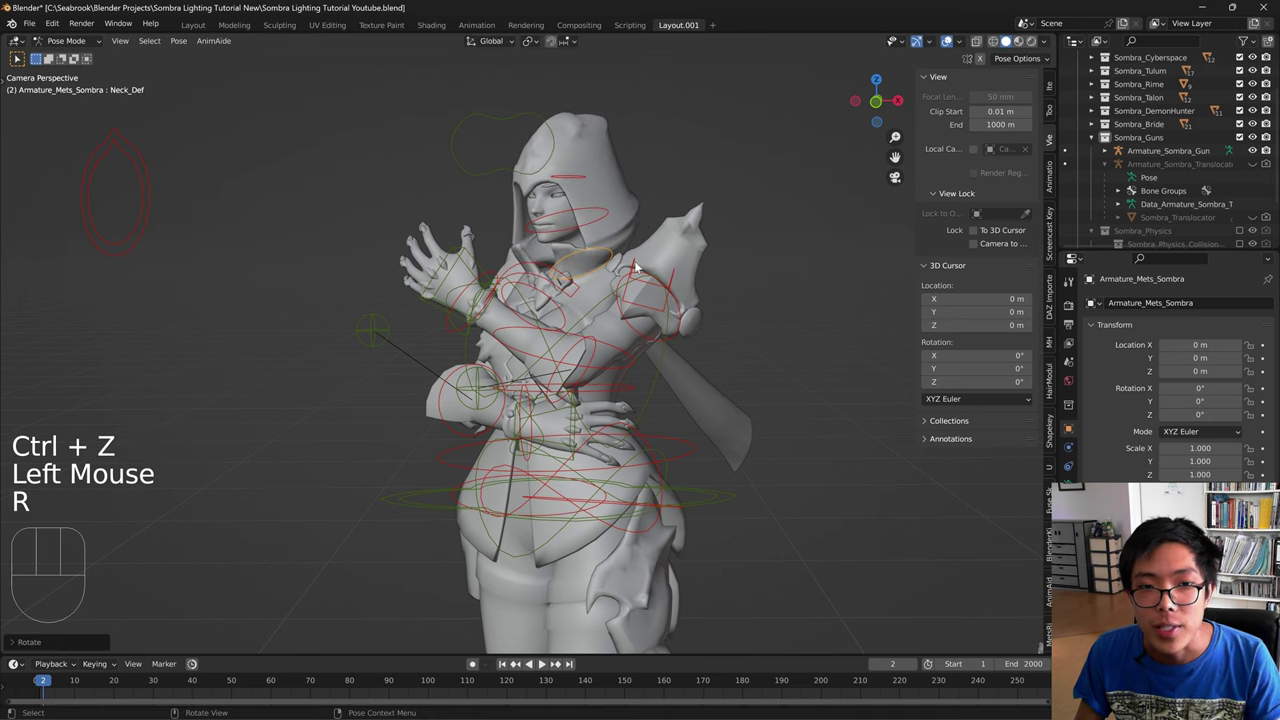
- Try tilting the neck bone with R, undoing the exaggerated rotations
{"action": "key", "text": "ctrl+z"}
{"action": "key", "text": "r"}
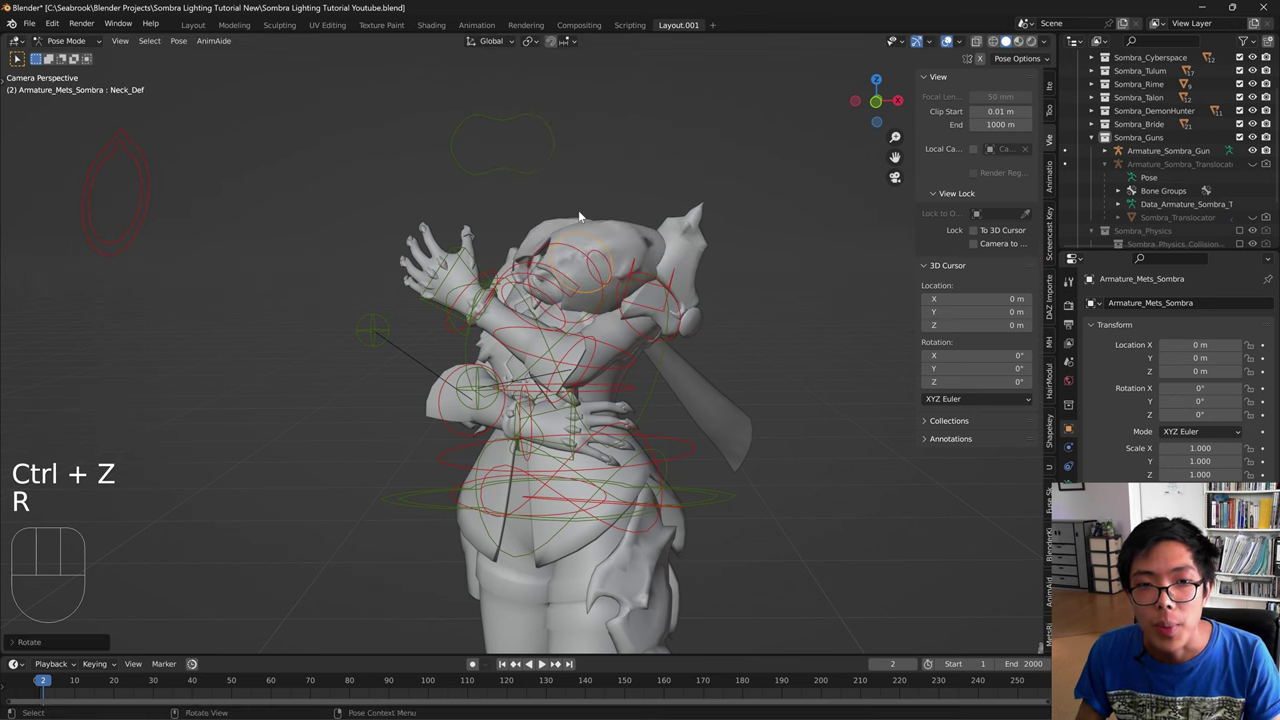
{"action": "key", "text": "ctrl+z"}
{"action": "key", "text": "r"}
{"action": "key", "text": "ctrl+z"}
- Select the head bone and rotate it to a slight sideways tilt, confirming the pose in camera view
{"action": "left_click", "coordinate": [549, 230]}
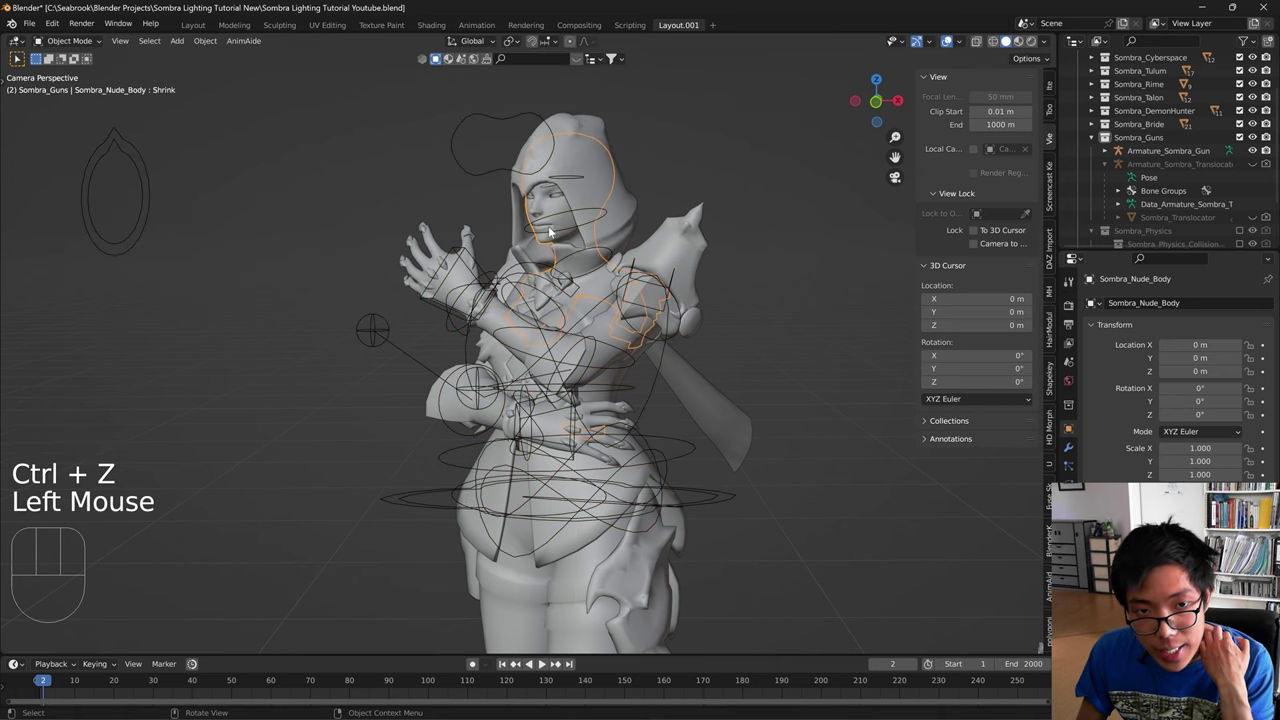
{"action": "left_click", "coordinate": [551, 233]}
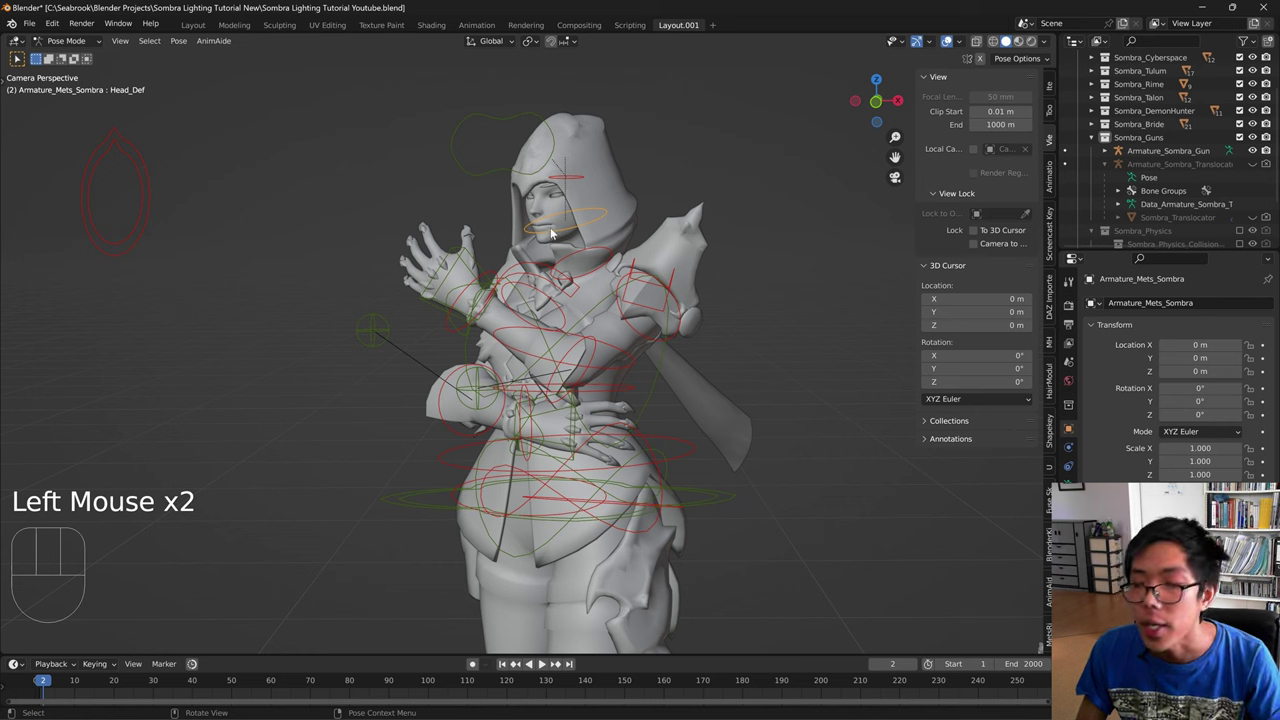
{"action": "key", "text": "r"}
{"action": "key", "text": "ctrl+z"}
{"action": "key", "text": "r"}
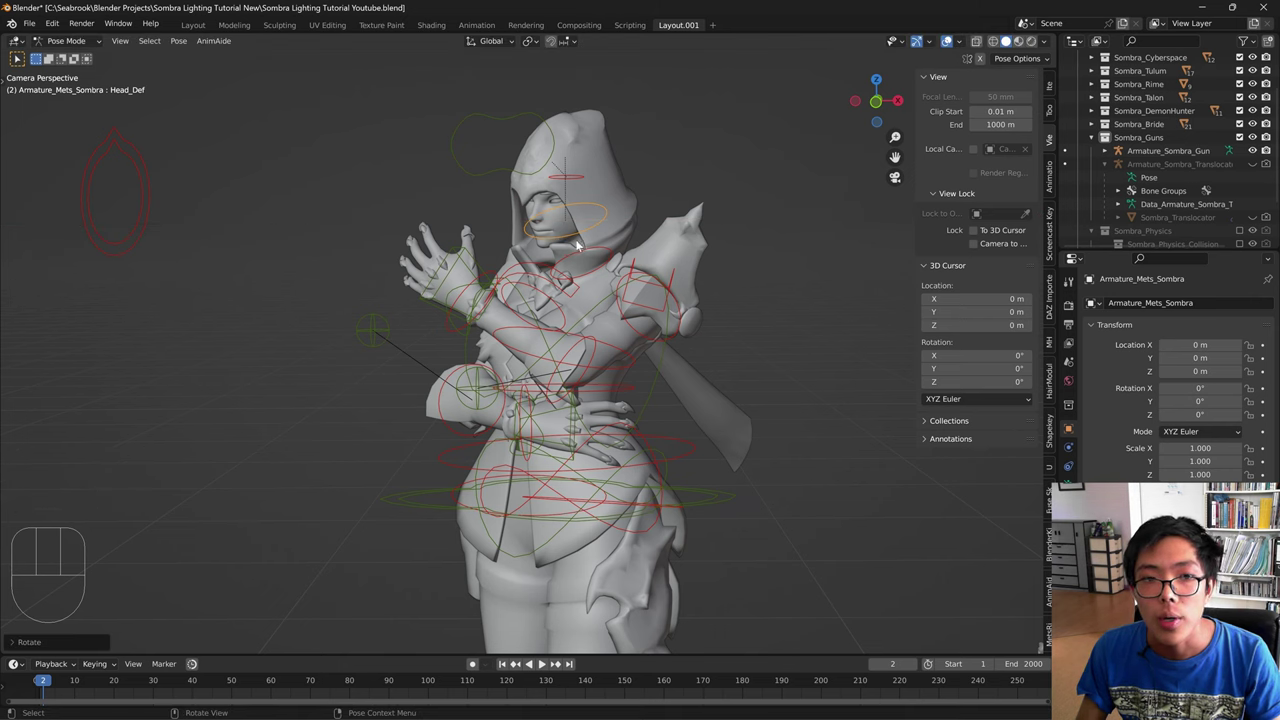
{"action": "key", "text": "ctrl+z"}
{"action": "key", "text": "r"}
{"action": "key", "text": "ctrl+z"}
{"action": "key", "text": "r"}
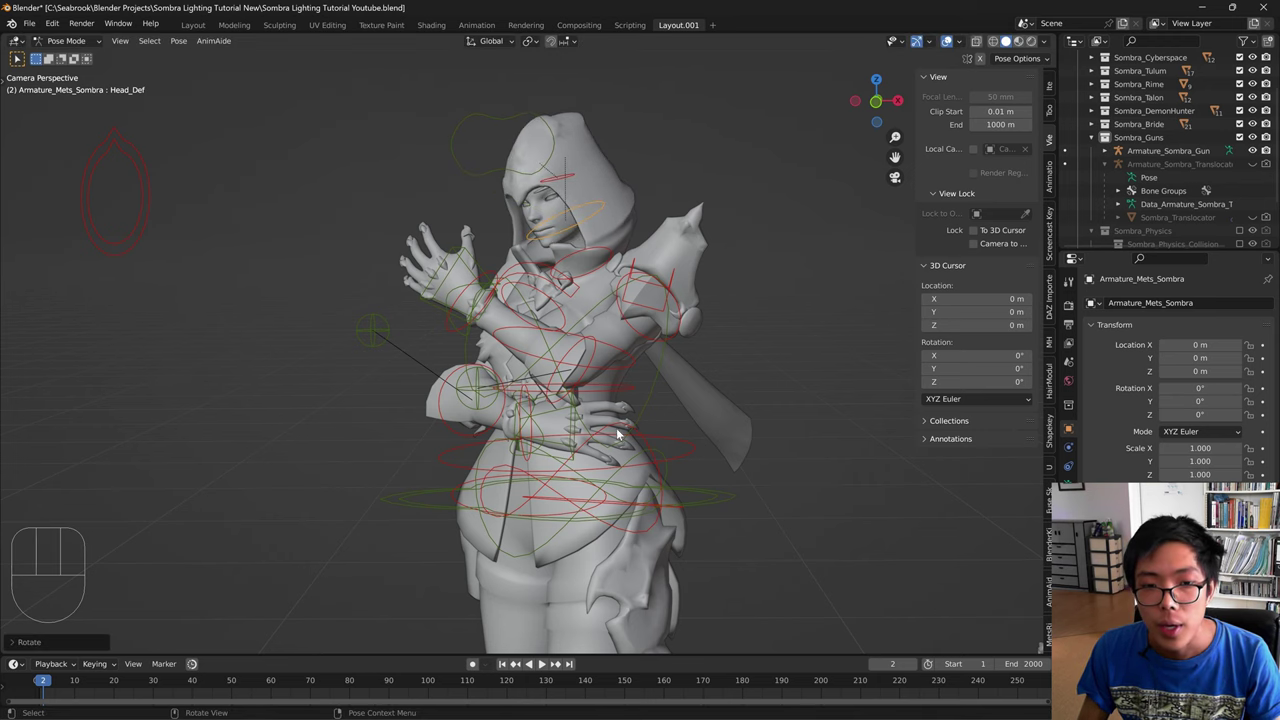
{"action": "left_click", "coordinate": [701, 515]}
{"action": "scroll", "scroll_direction": "down", "scroll_amount": 3}
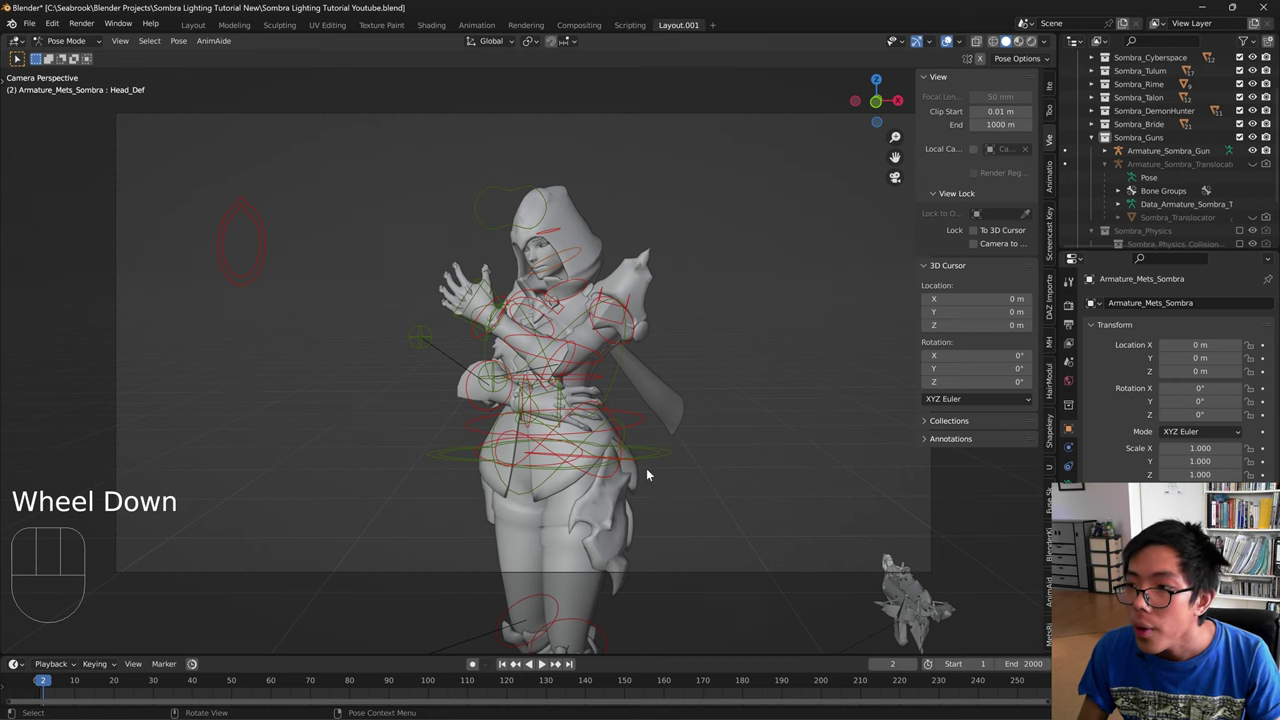
{"action": "left_click_drag", "start_coordinate": [605, 536], "coordinate": [616, 324]}
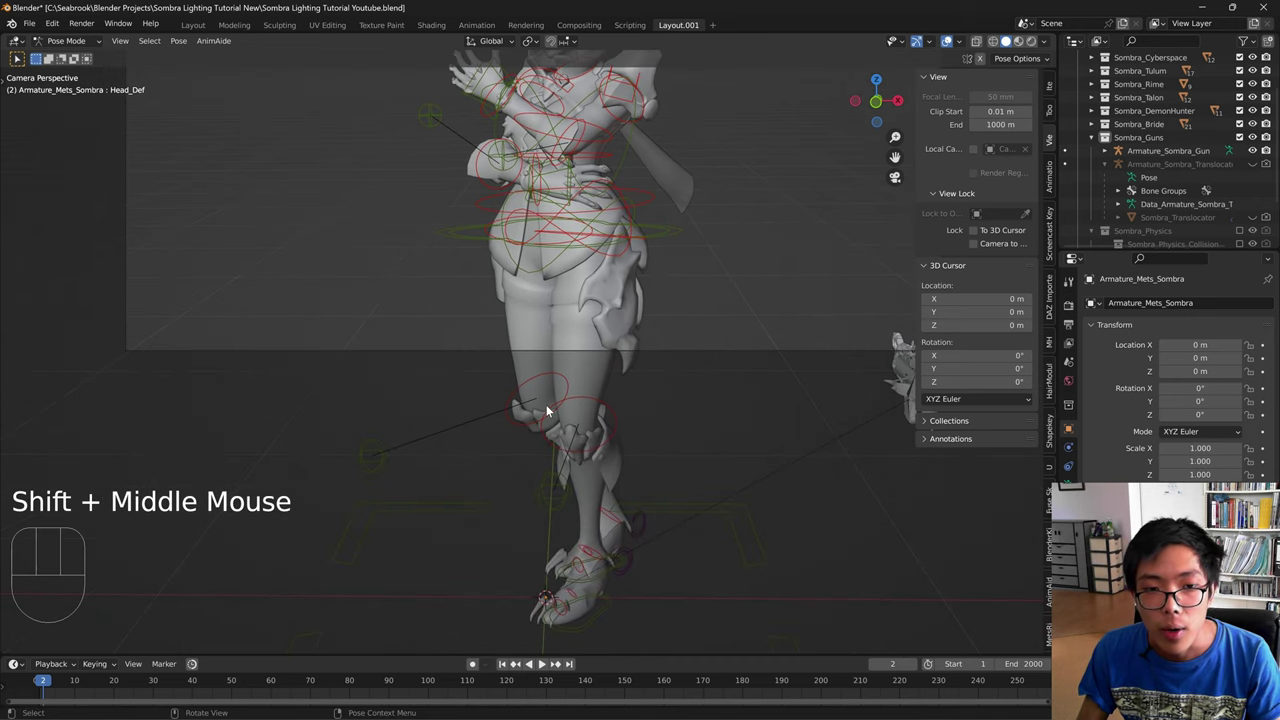
{"action": "left_click", "coordinate": [530, 423]}
{"action": "left_click", "coordinate": [526, 425]}
{"action": "left_click", "coordinate": [521, 428]}
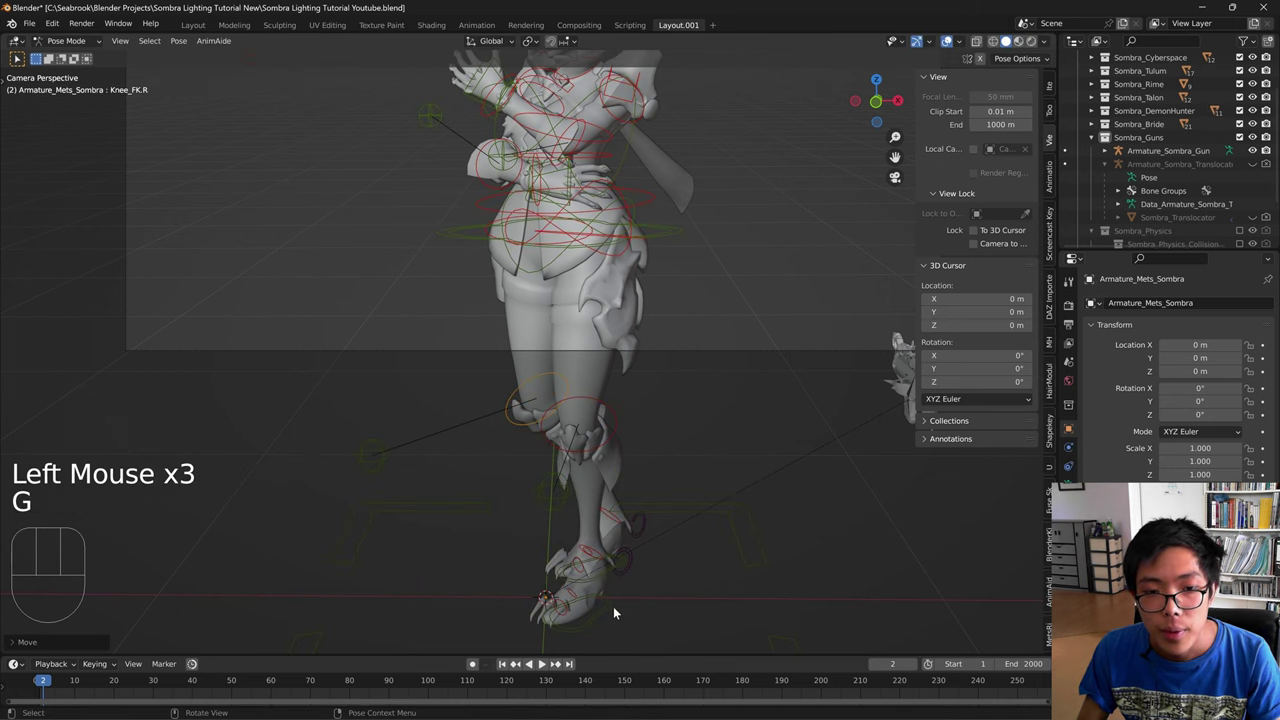
{"action": "left_click_drag", "start_coordinate": [542, 356], "coordinate": [529, 356]}
{"action": "key", "text": "KP_0"}
{"action": "left_click_drag", "start_coordinate": [678, 325], "coordinate": [661, 485]}
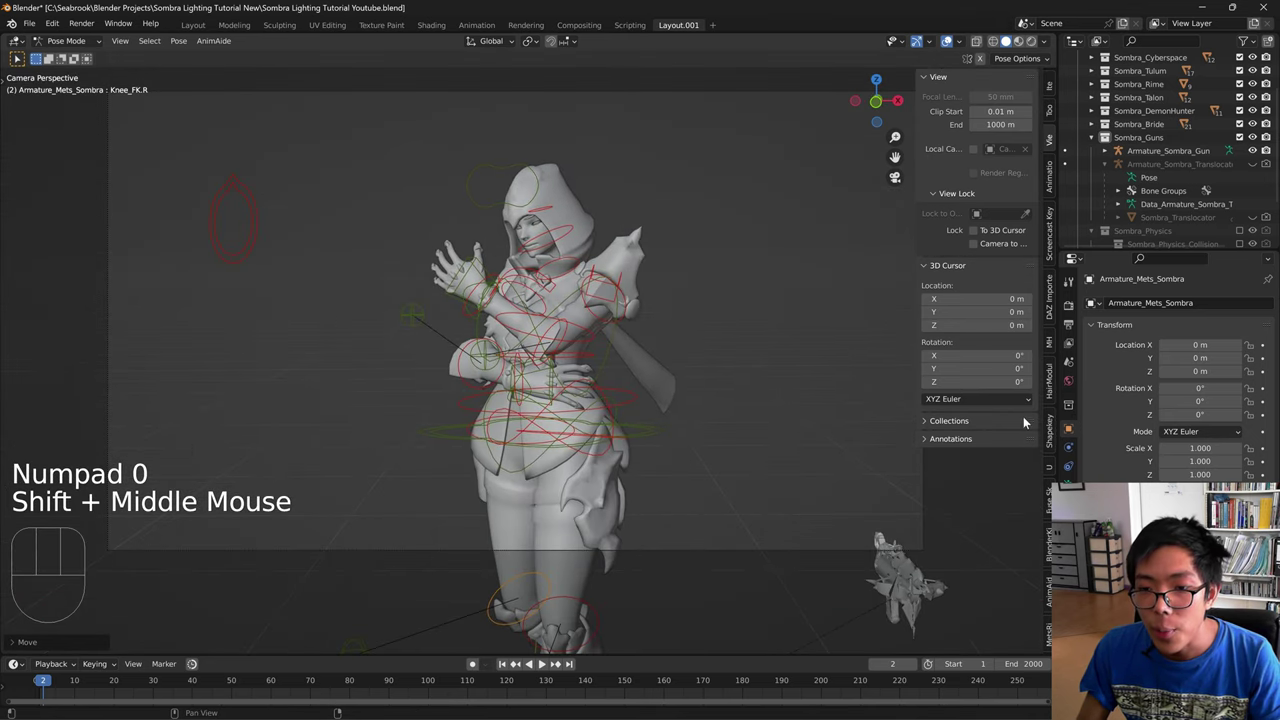
{"action": "left_click", "coordinate": [614, 439]}
{"action": "left_click", "coordinate": [639, 441]}
{"action": "key", "text": "g"}
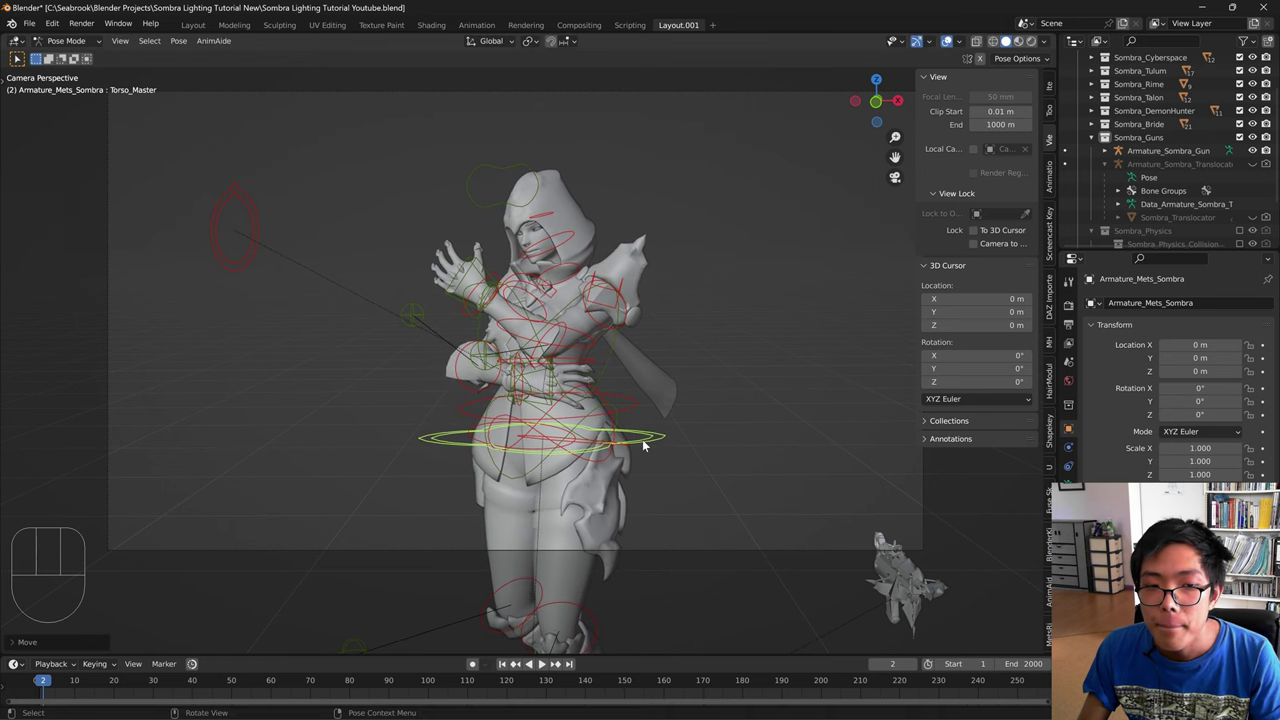
{"action": "left_click_drag", "start_coordinate": [614, 503], "coordinate": [613, 336]}
{"action": "left_click", "coordinate": [599, 598]}
{"action": "key", "text": "g"}
{"action": "key", "text": "g"}
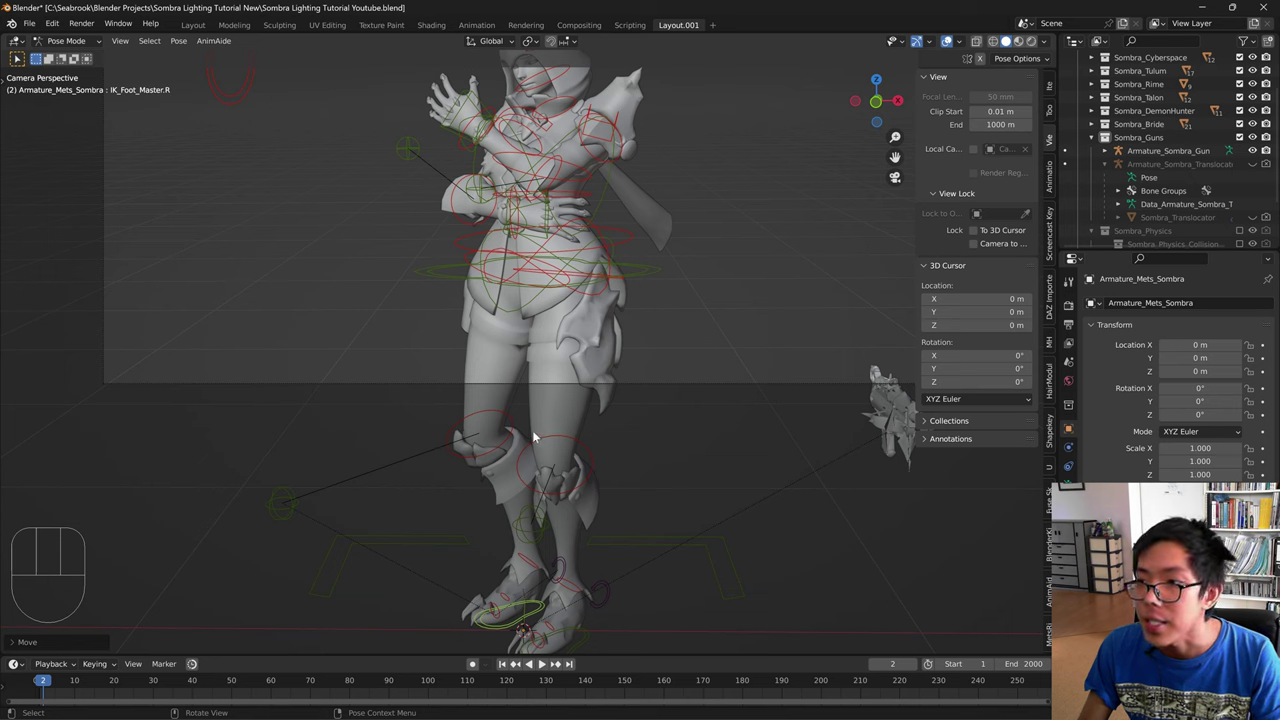
- Move IK_Foot_Master.R and rotate it about X so the right foot sits planted on the ground
{"action": "key", "text": "g"}
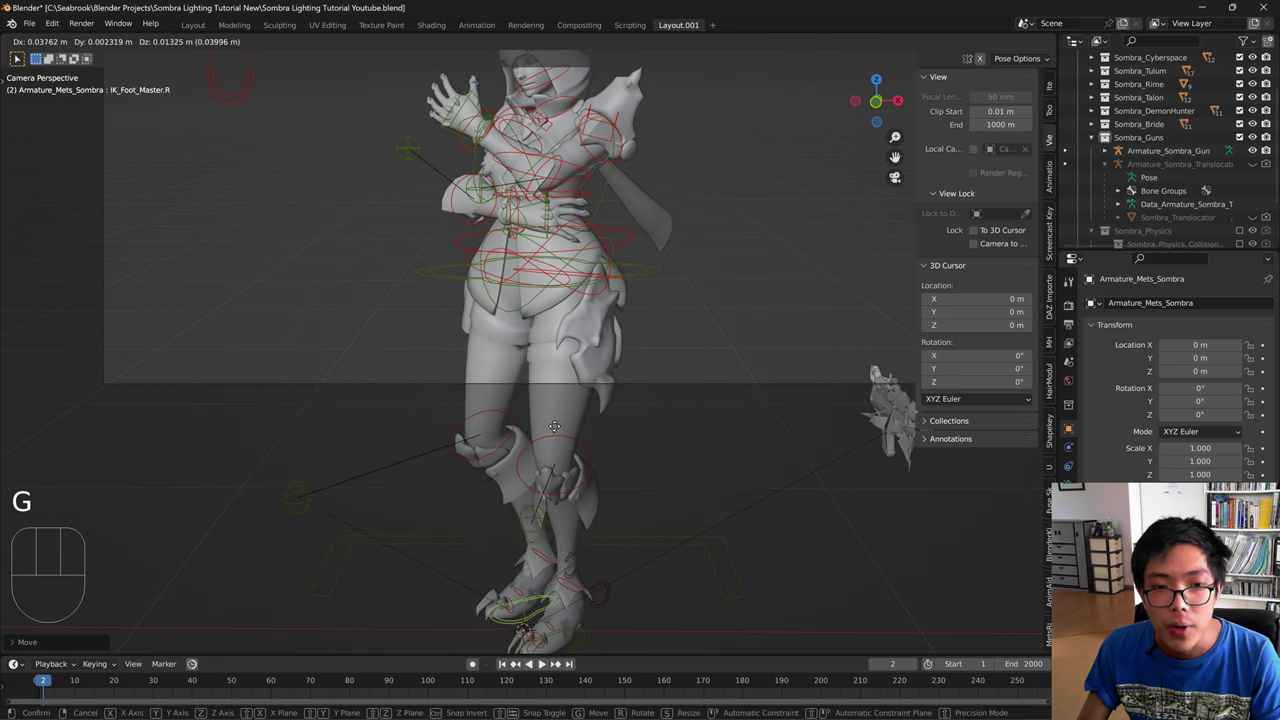
{"action": "key", "text": "r"}
{"action": "key", "text": "ctrl+z"}
{"action": "key", "text": "r"}
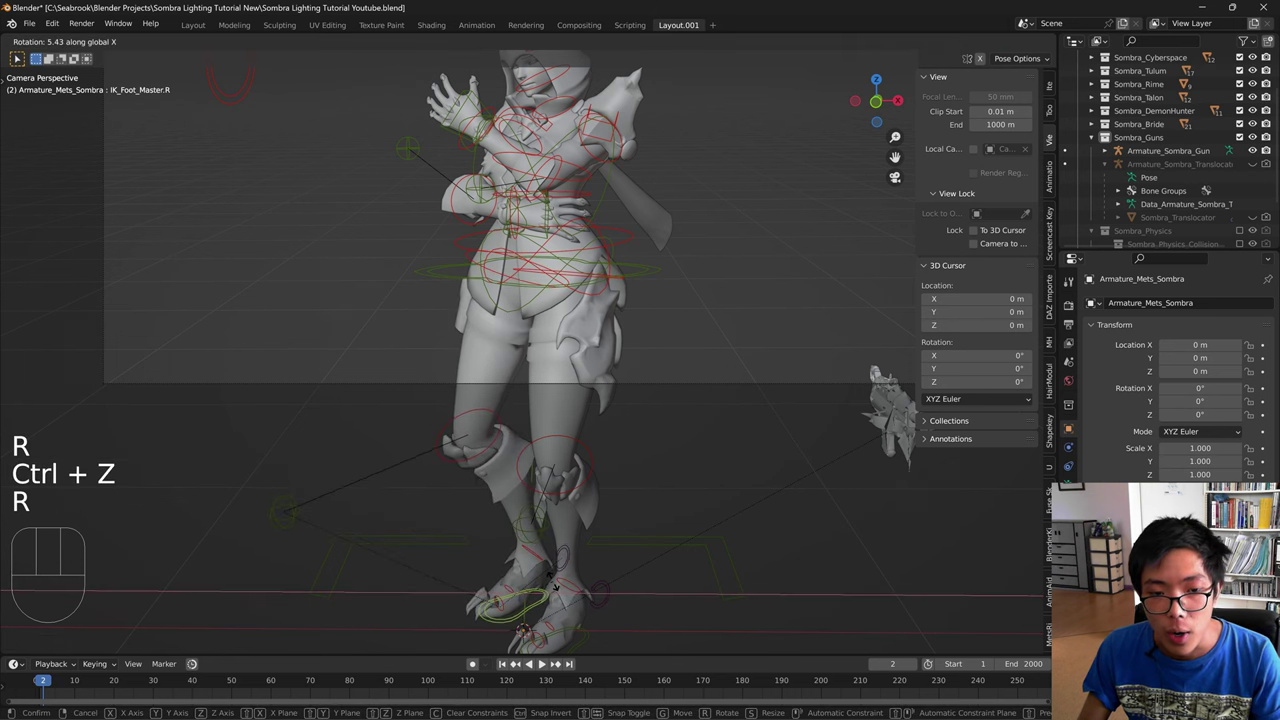
{"action": "key", "text": "r"}
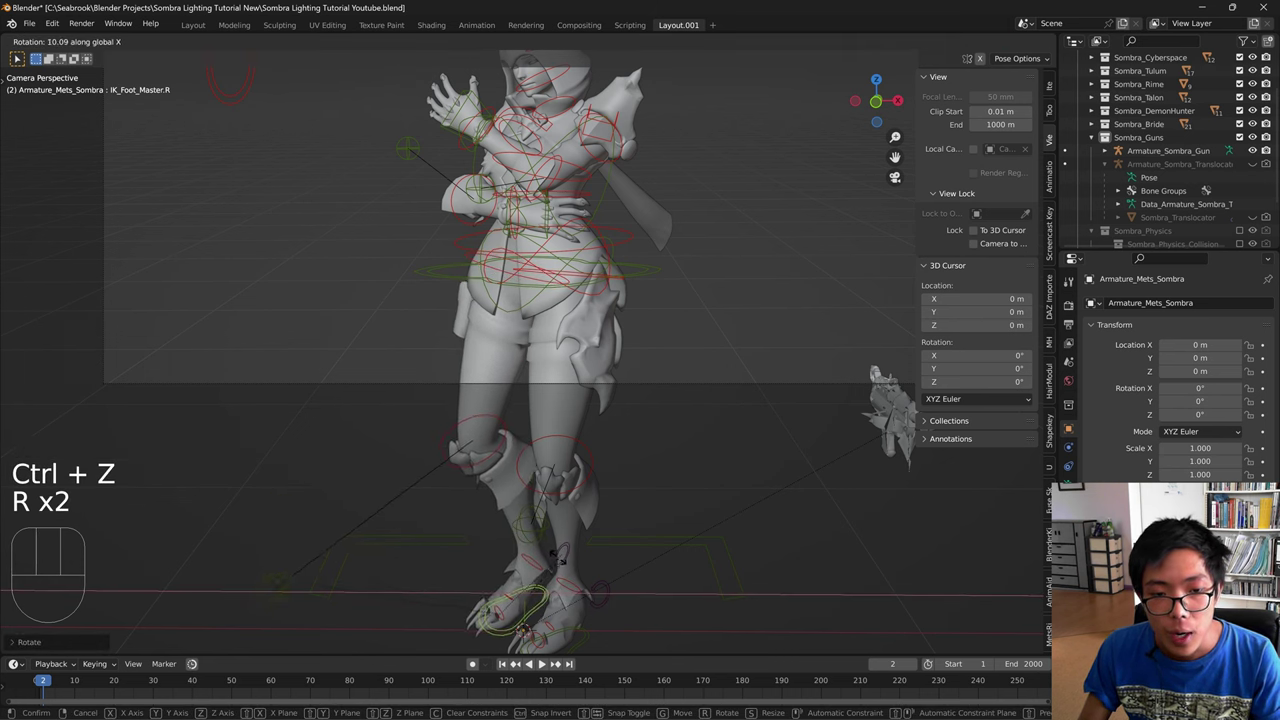
{"action": "key", "text": "g"}
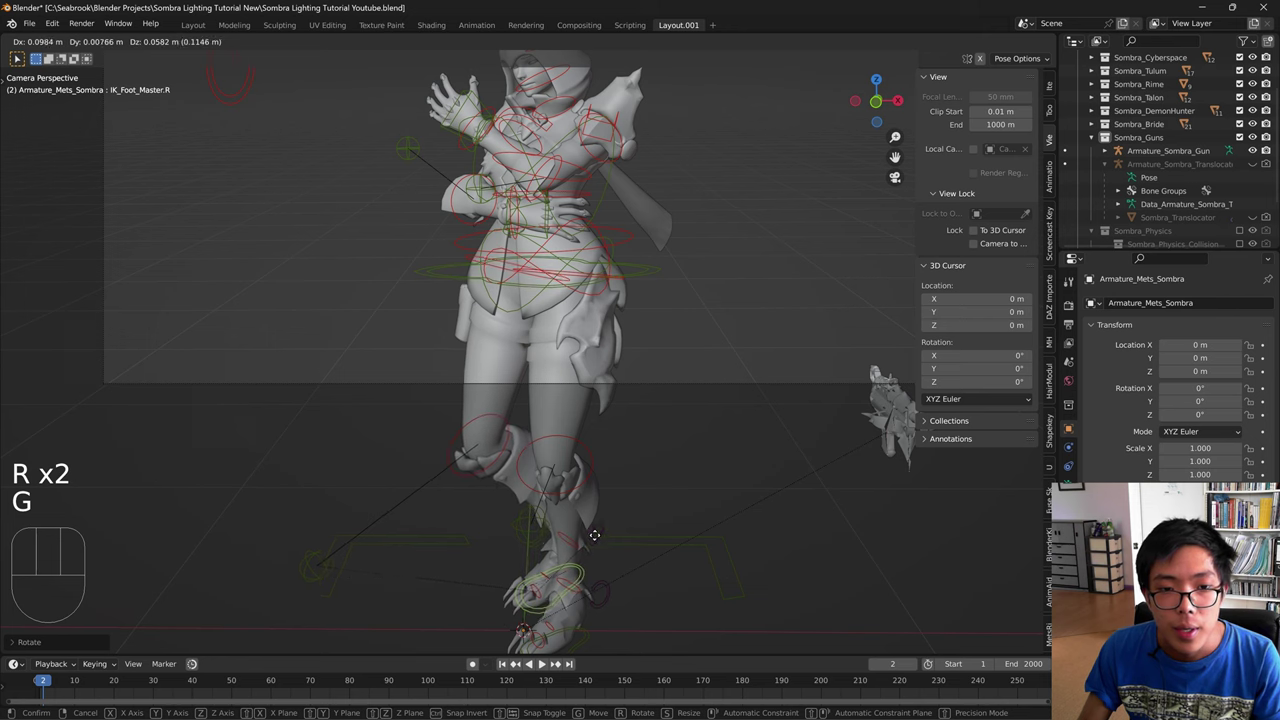
{"action": "key", "text": "r"}
{"action": "key", "text": "g"}
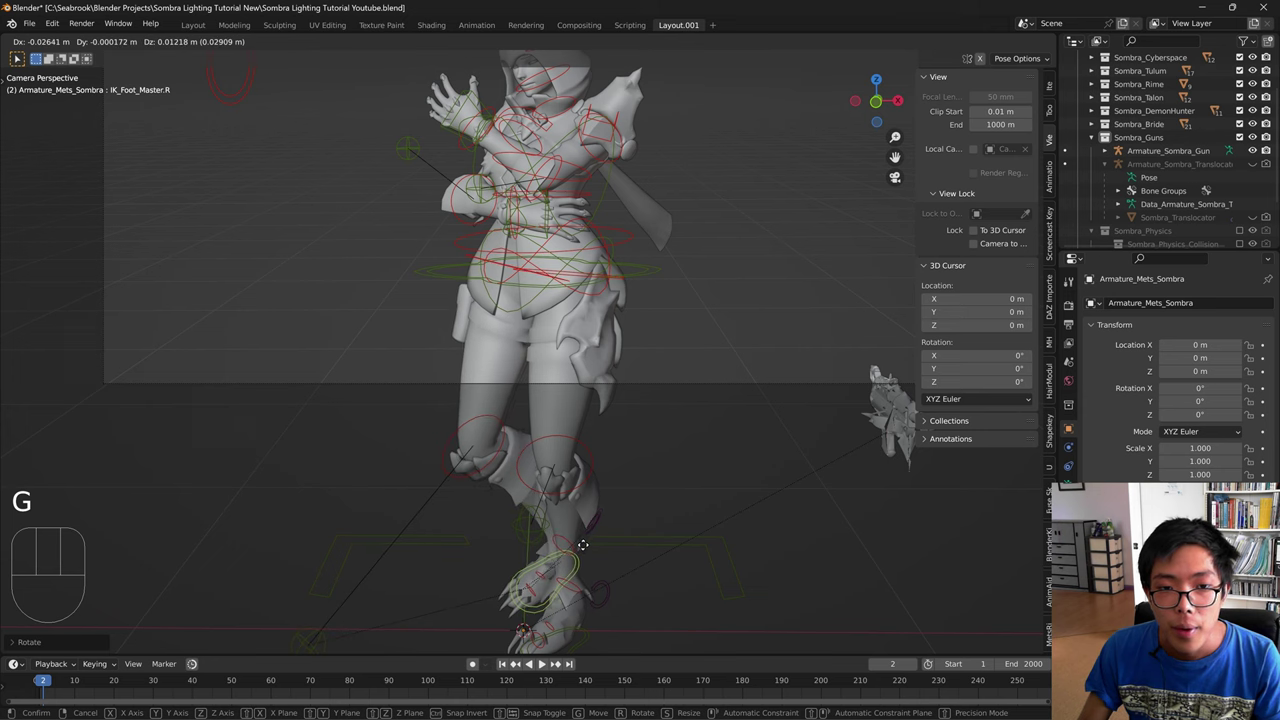
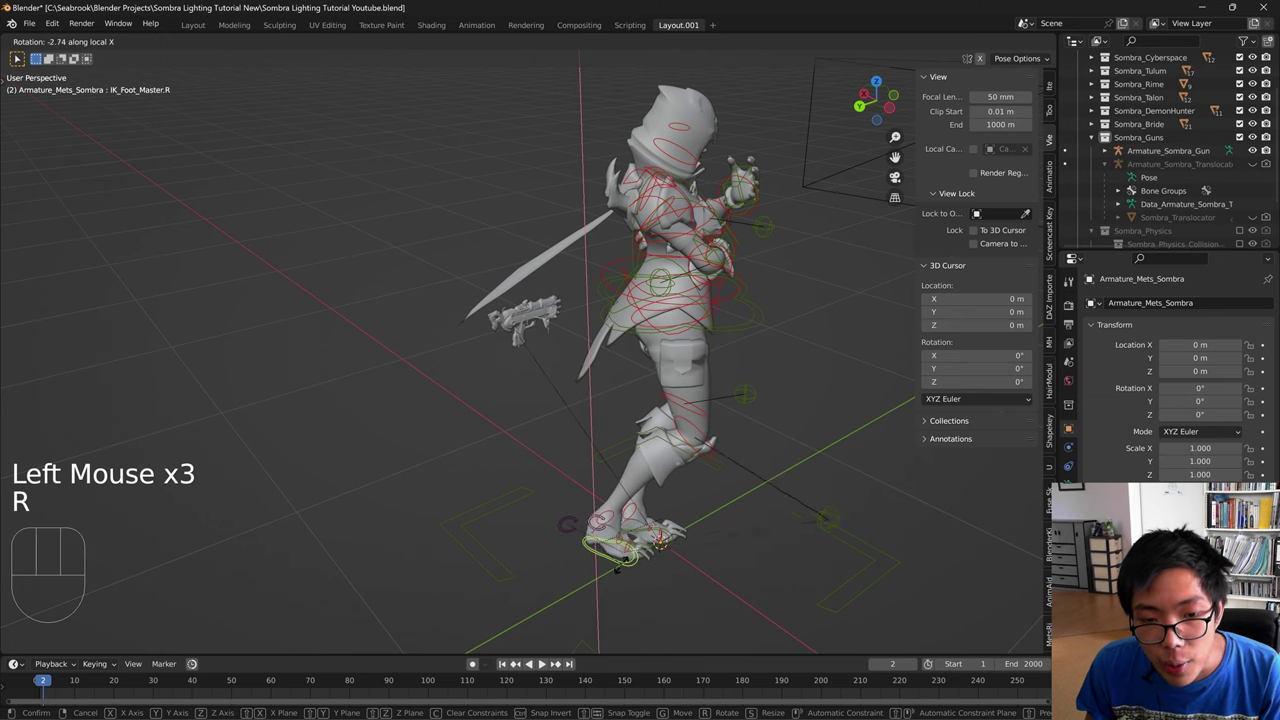
- Switch transforms to Local orientation and orbit around the character to inspect the right foot
{"action": "left_click_drag", "start_coordinate": [606, 546], "coordinate": [506, 505]}
{"action": "key", "text": "g"}
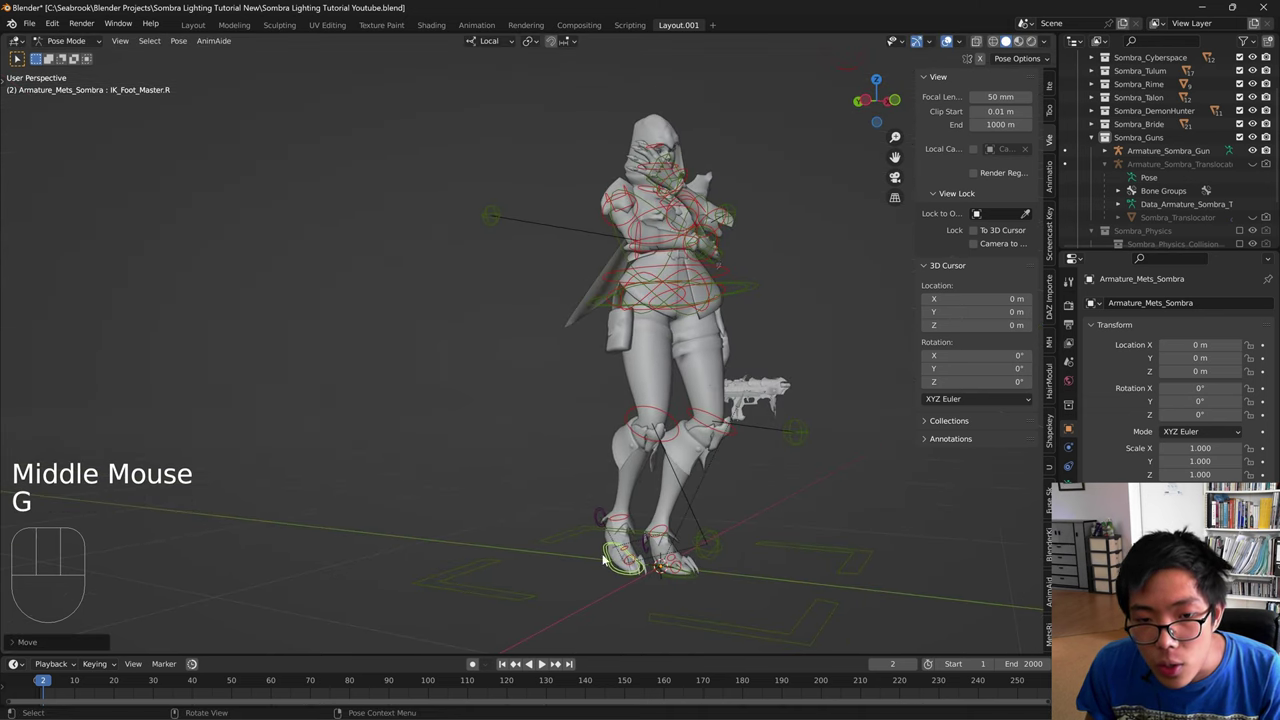
{"action": "key", "text": "KP_0"}
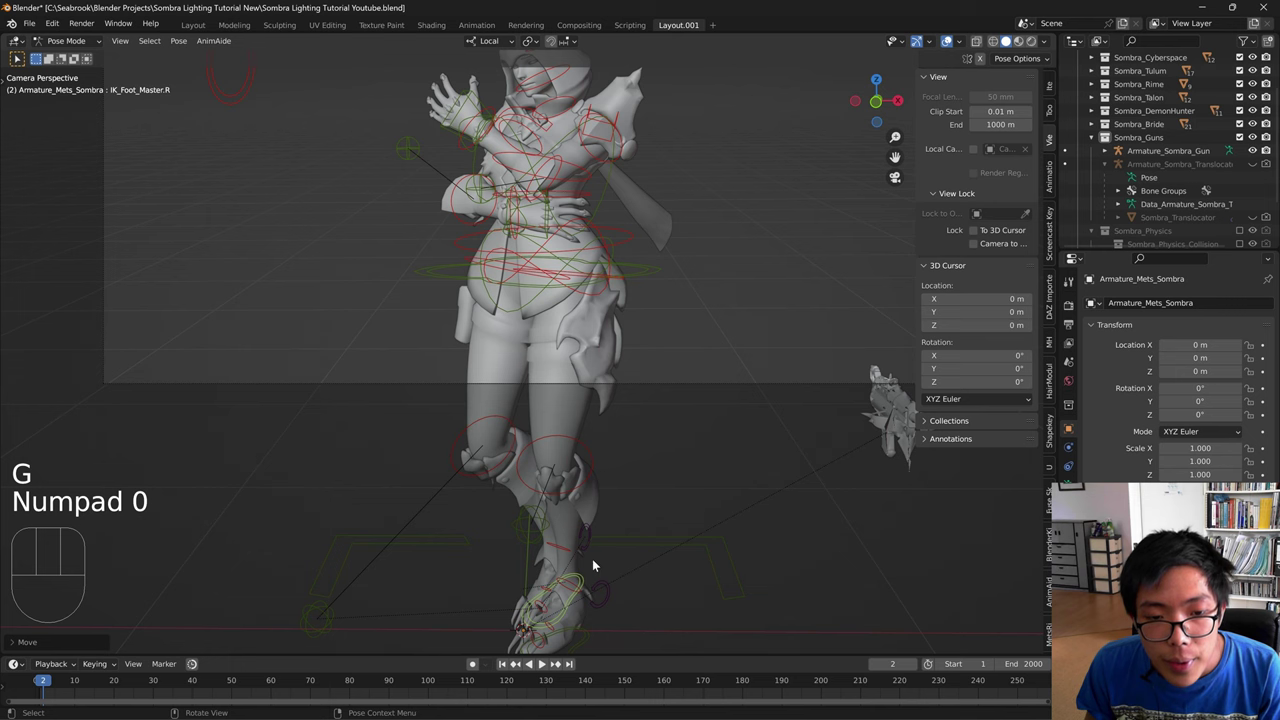
{"action": "left_click_drag", "start_coordinate": [605, 563], "coordinate": [786, 600]}
{"action": "left_click_drag", "start_coordinate": [731, 570], "coordinate": [687, 457]}
{"action": "left_click_drag", "start_coordinate": [701, 519], "coordinate": [826, 519]}
{"action": "scroll", "scroll_direction": "down", "scroll_amount": 3}
- Rotate and shift the right foot into place, checking the result through the scene camera
{"action": "key", "text": "r"}
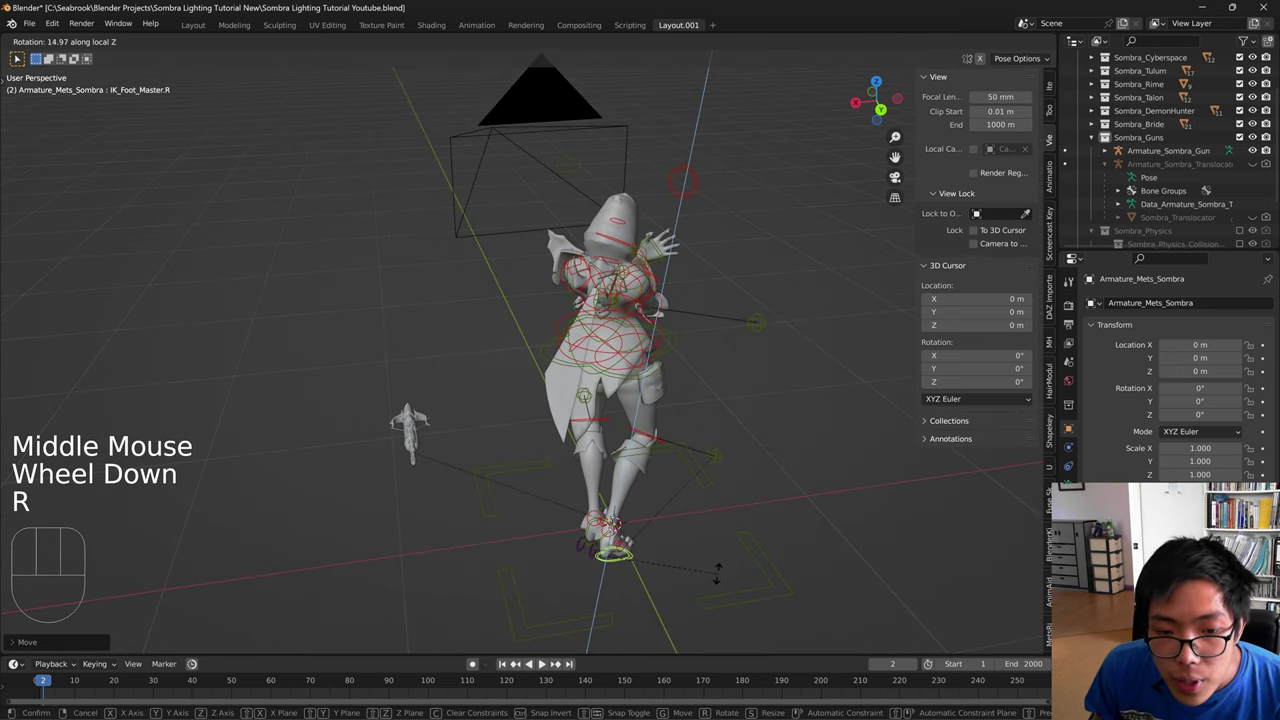
{"action": "key", "text": "g"}
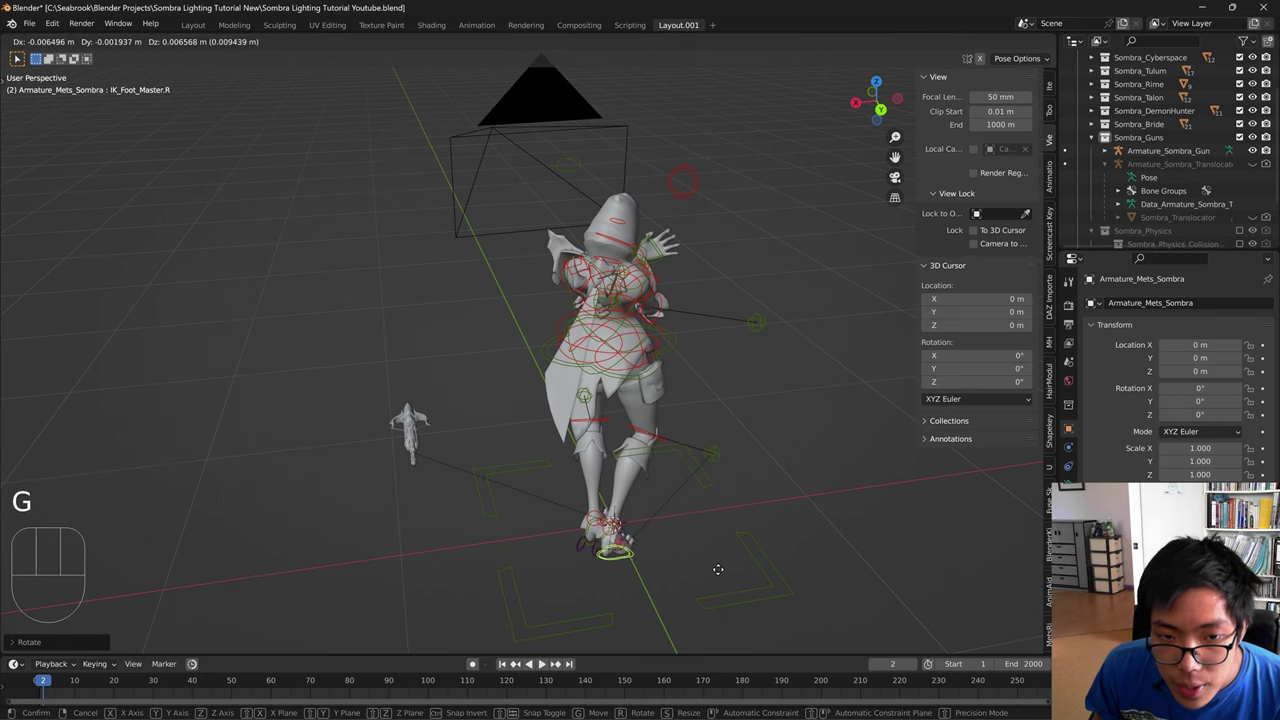
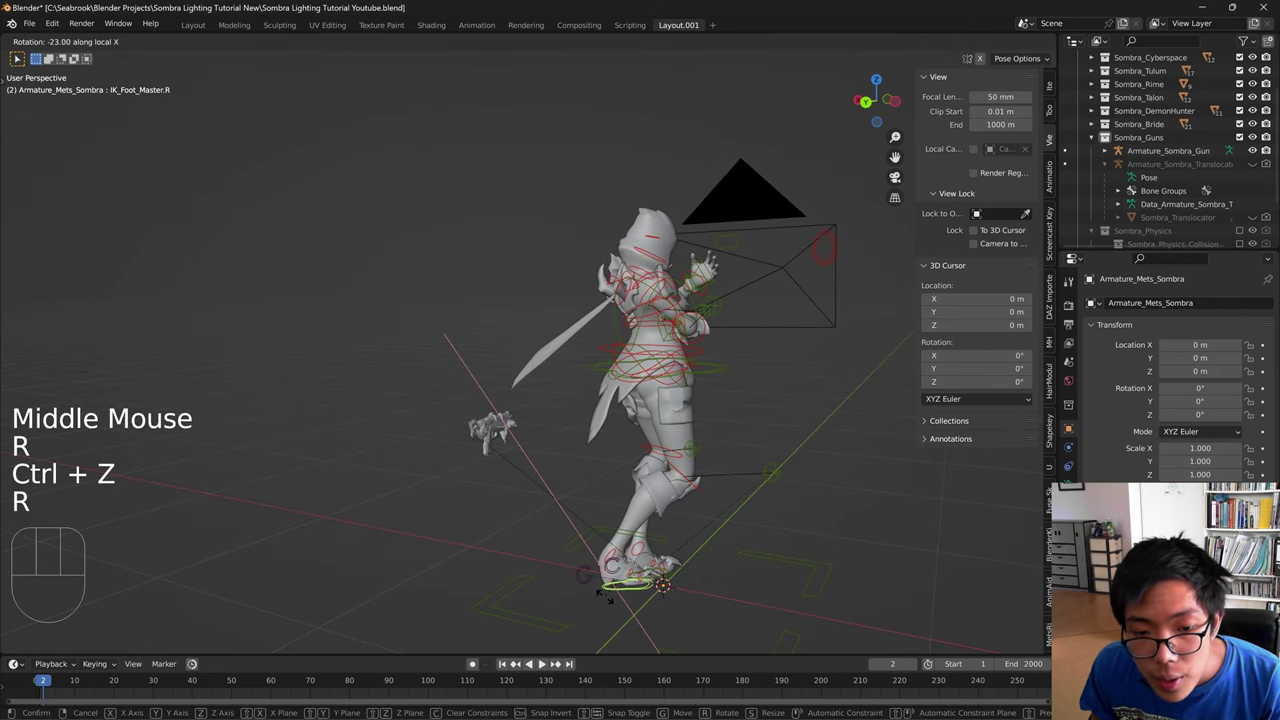
{"action": "key", "text": "g"}
{"action": "key", "text": "KP_0"}
{"action": "key", "text": "g"}
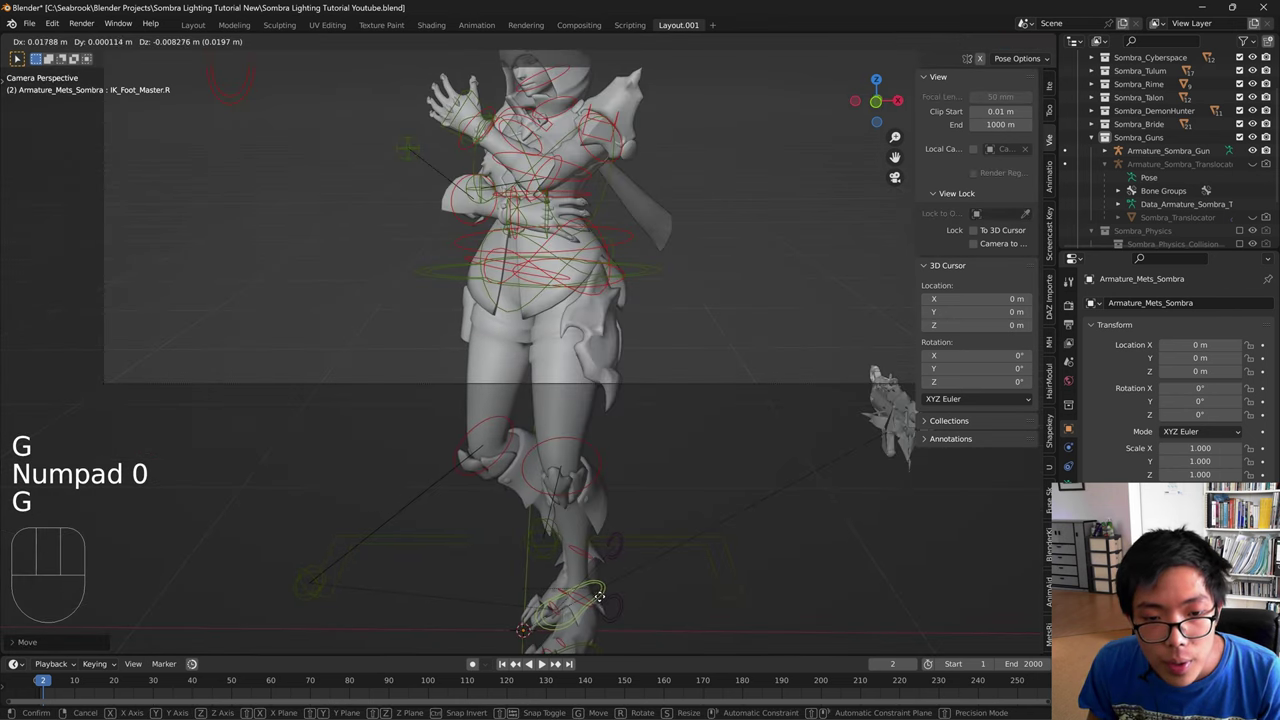
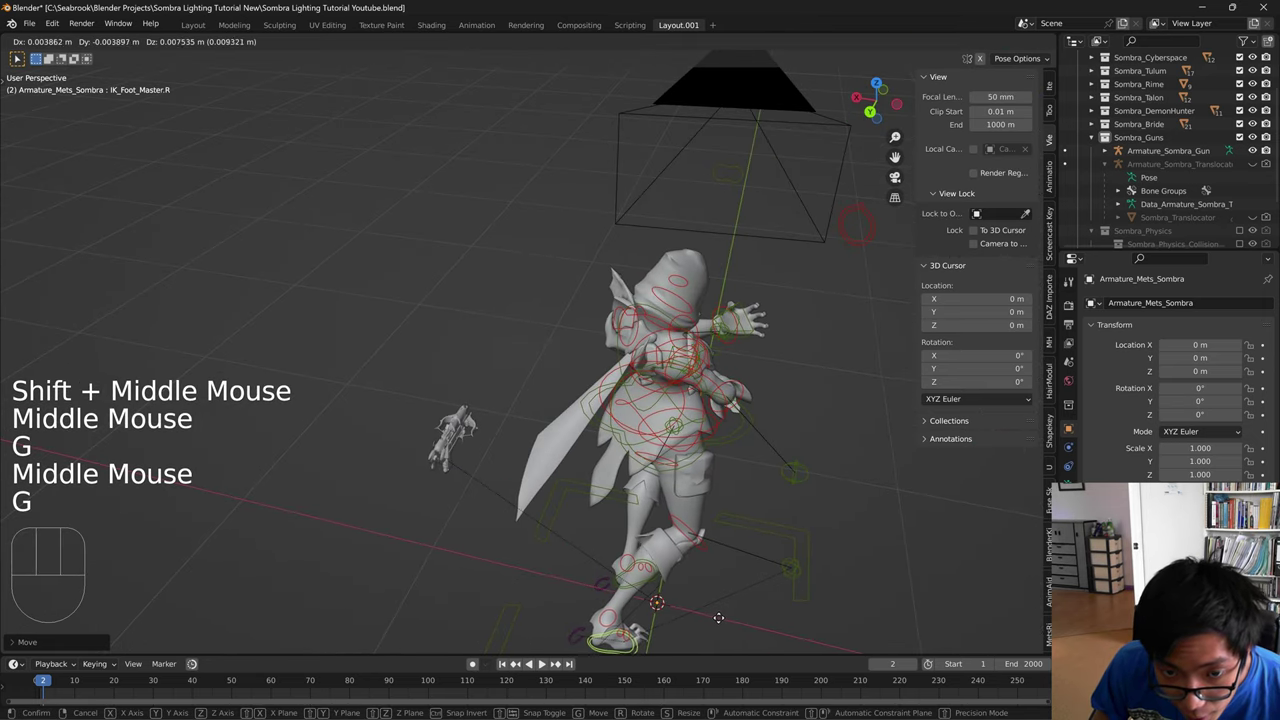
- Move the IK_Knee.L control into place and return to the scene camera view
{"action": "left_click_drag", "start_coordinate": [610, 546], "coordinate": [371, 487]}
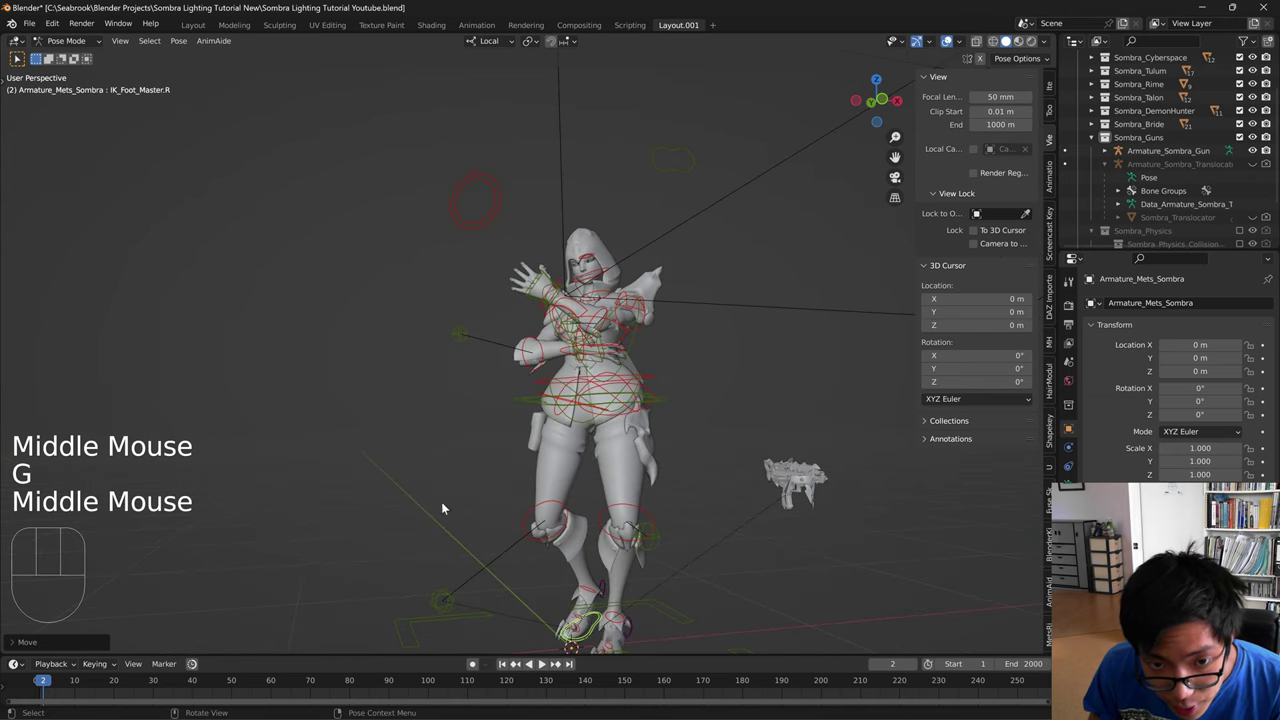
{"action": "left_click", "coordinate": [664, 537]}
{"action": "key", "text": "g"}
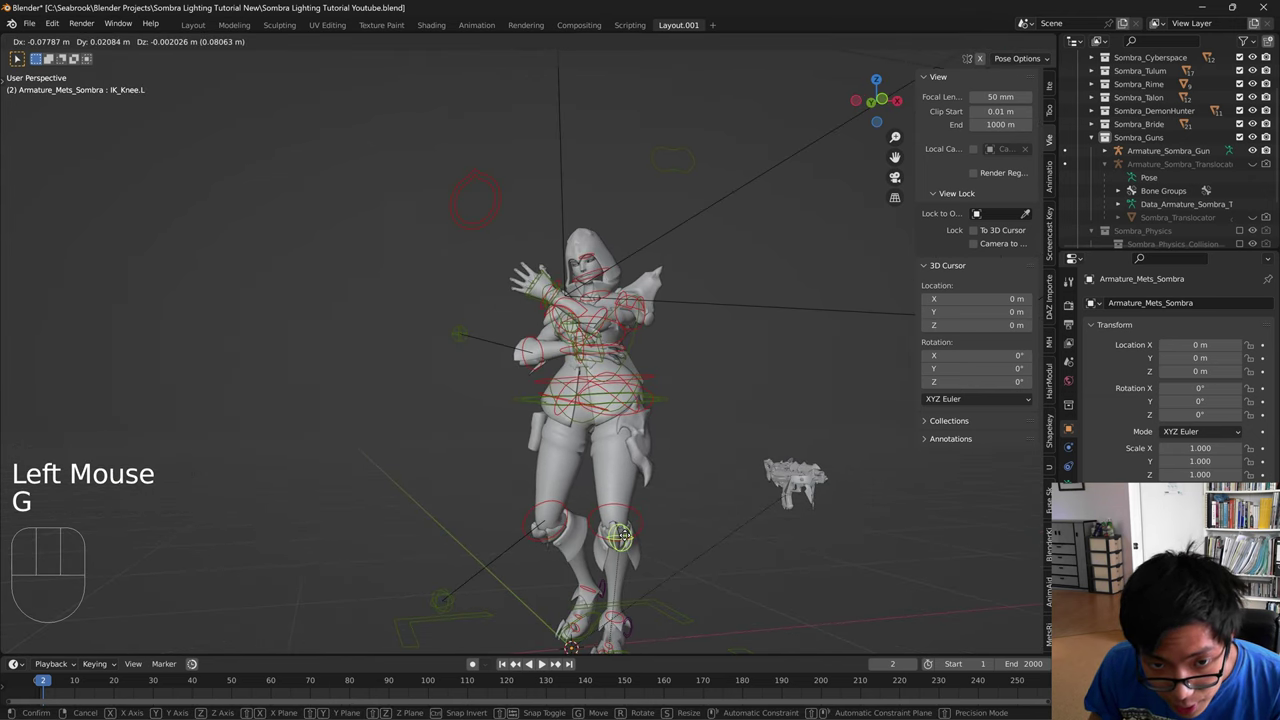
{"action": "key", "text": "KP_0"}
{"action": "key", "text": "g"}
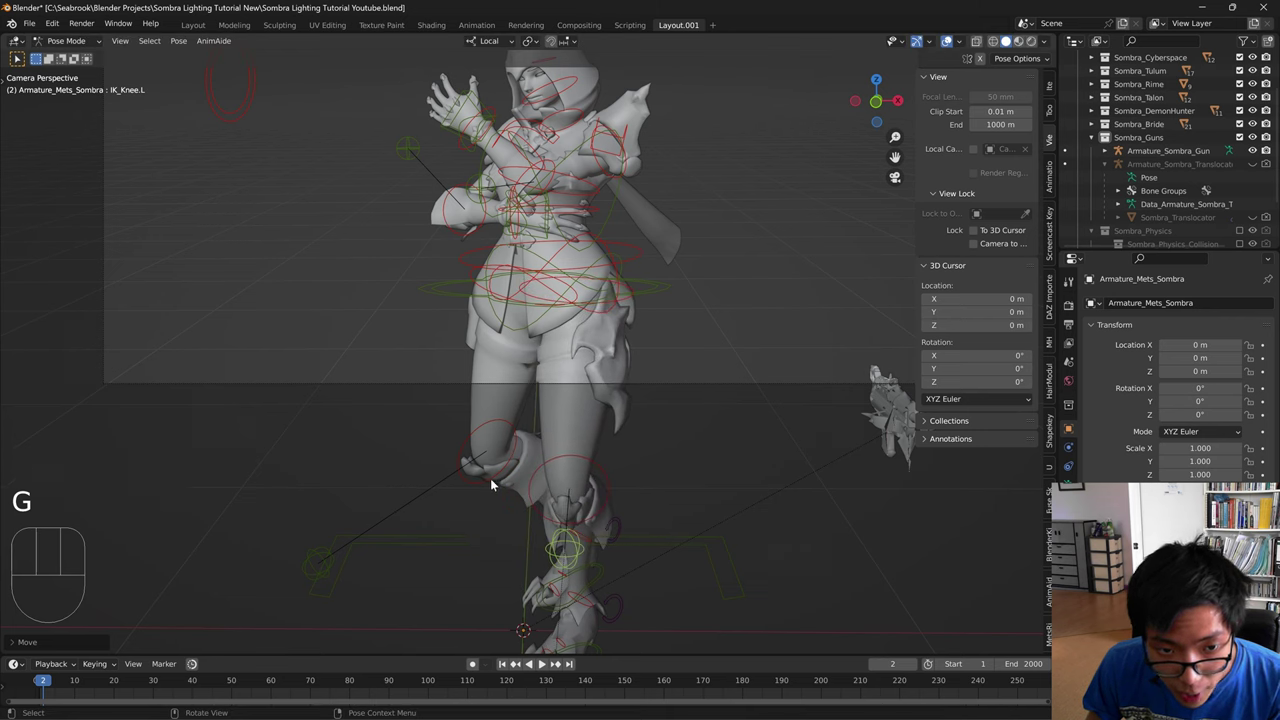
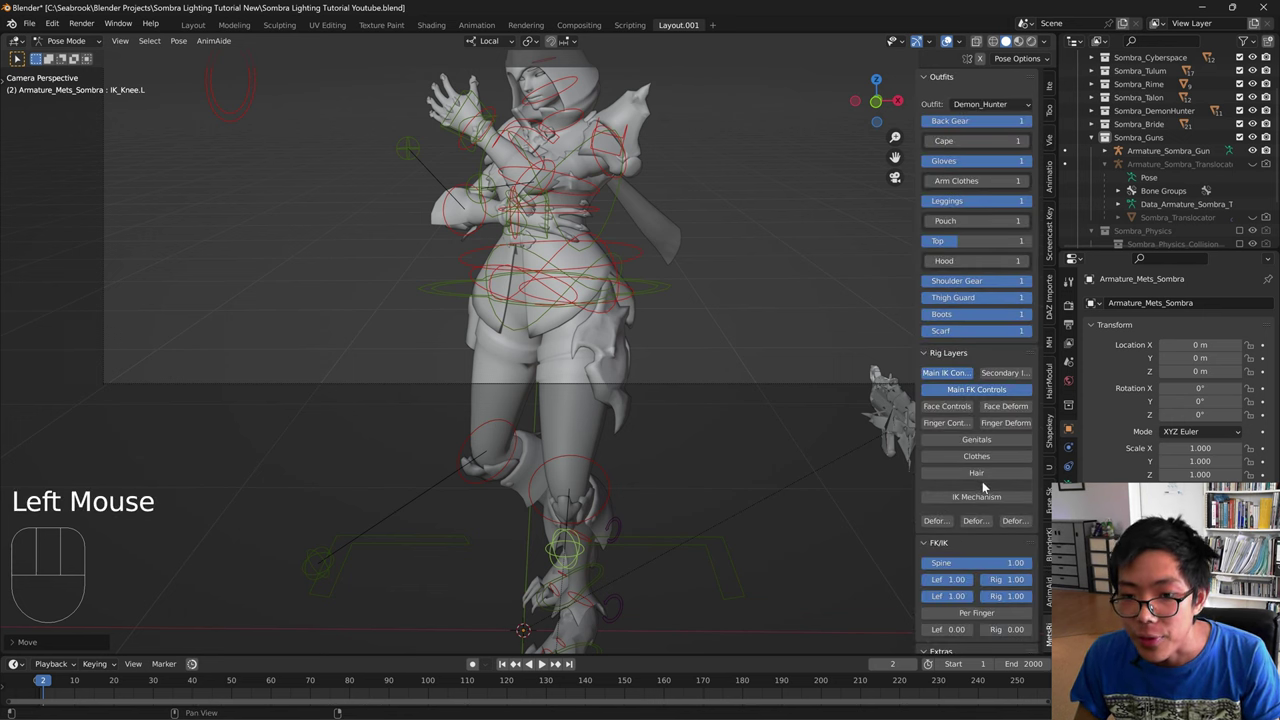
- Show the rig's Deform bone layer, then nudge Thigh_Def.R and IK_Foot_Master.R into position
{"action": "double_click", "coordinate": [950, 520]}
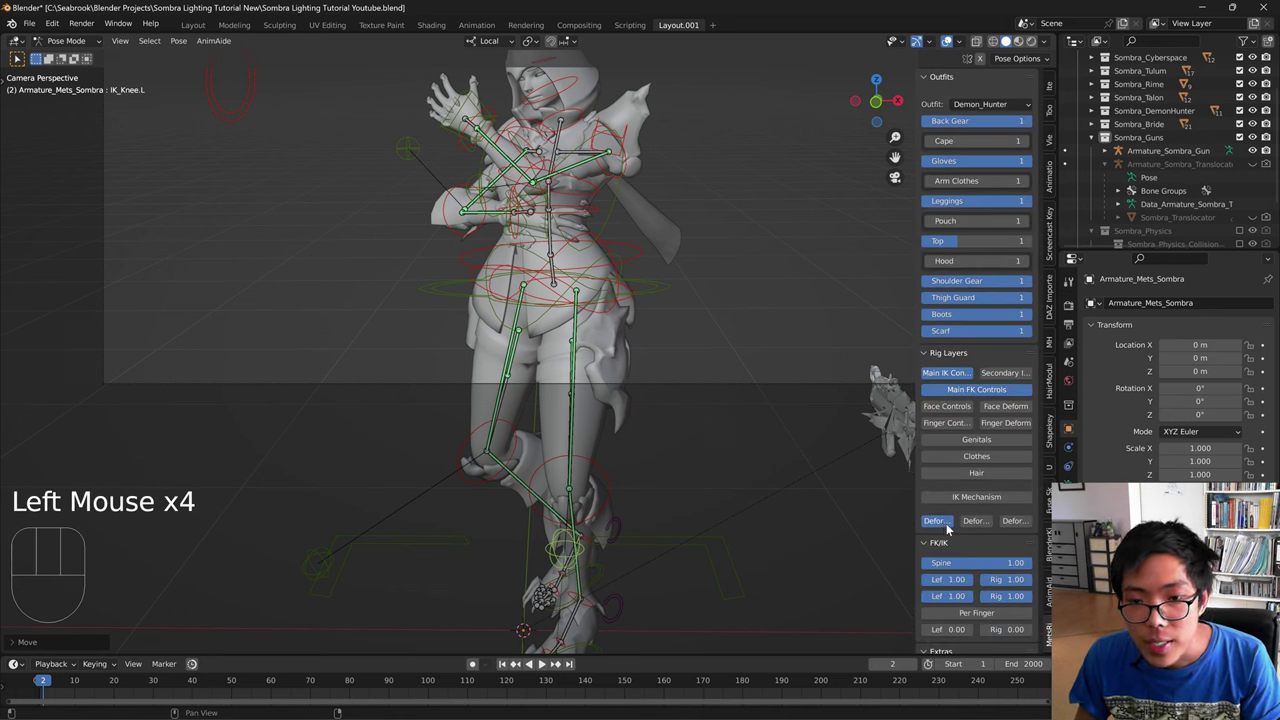
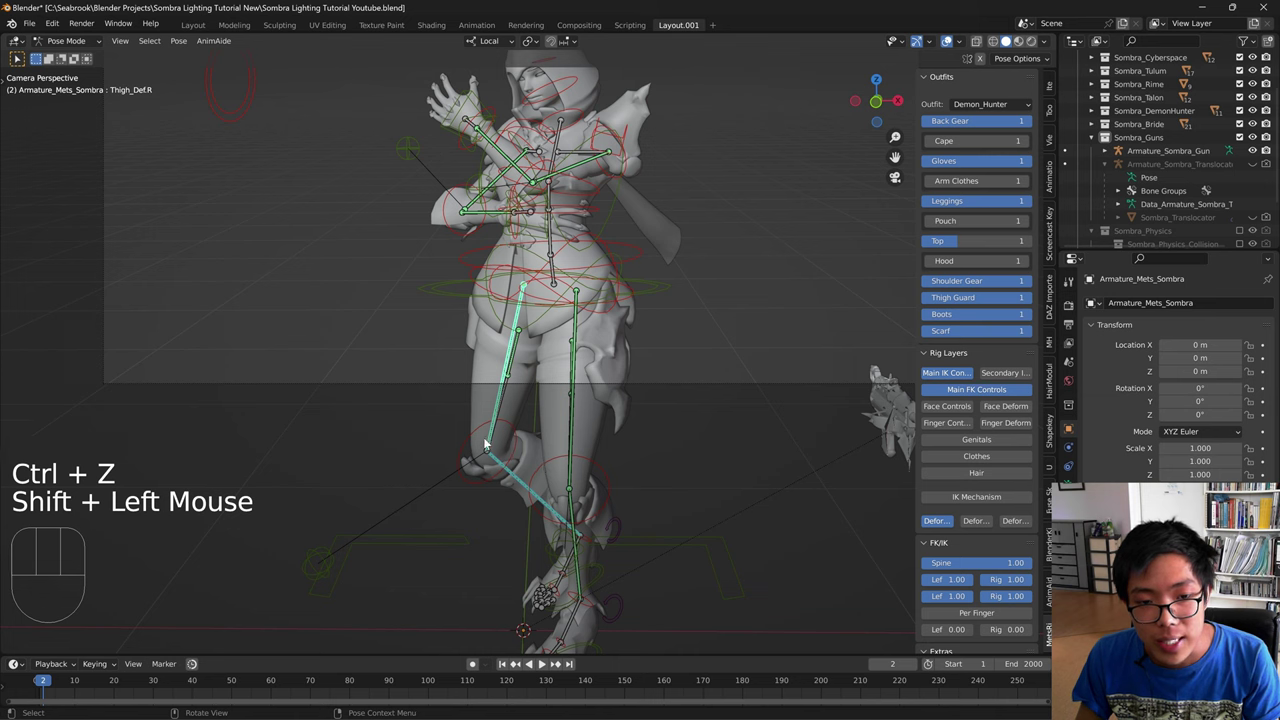
{"action": "key", "text": "g"}
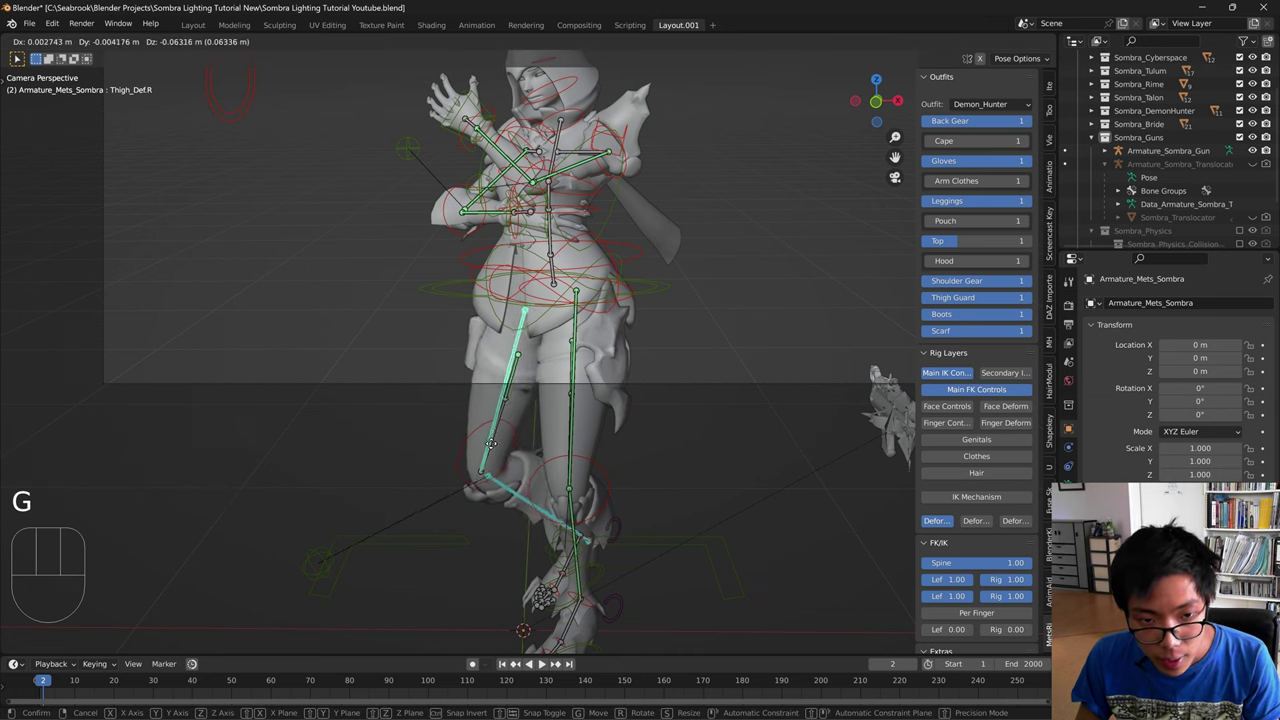
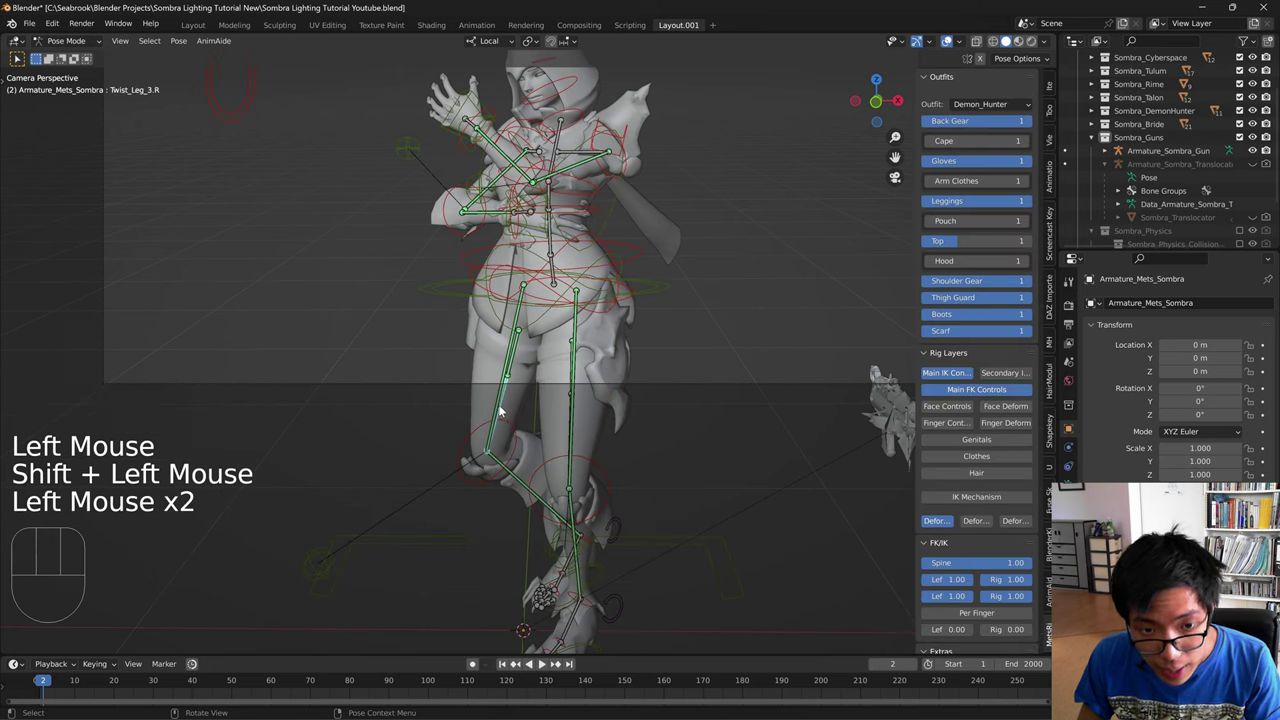
{"action": "left_click", "coordinate": [553, 608]}
{"action": "left_click", "coordinate": [604, 579]}
{"action": "key", "text": "g"}
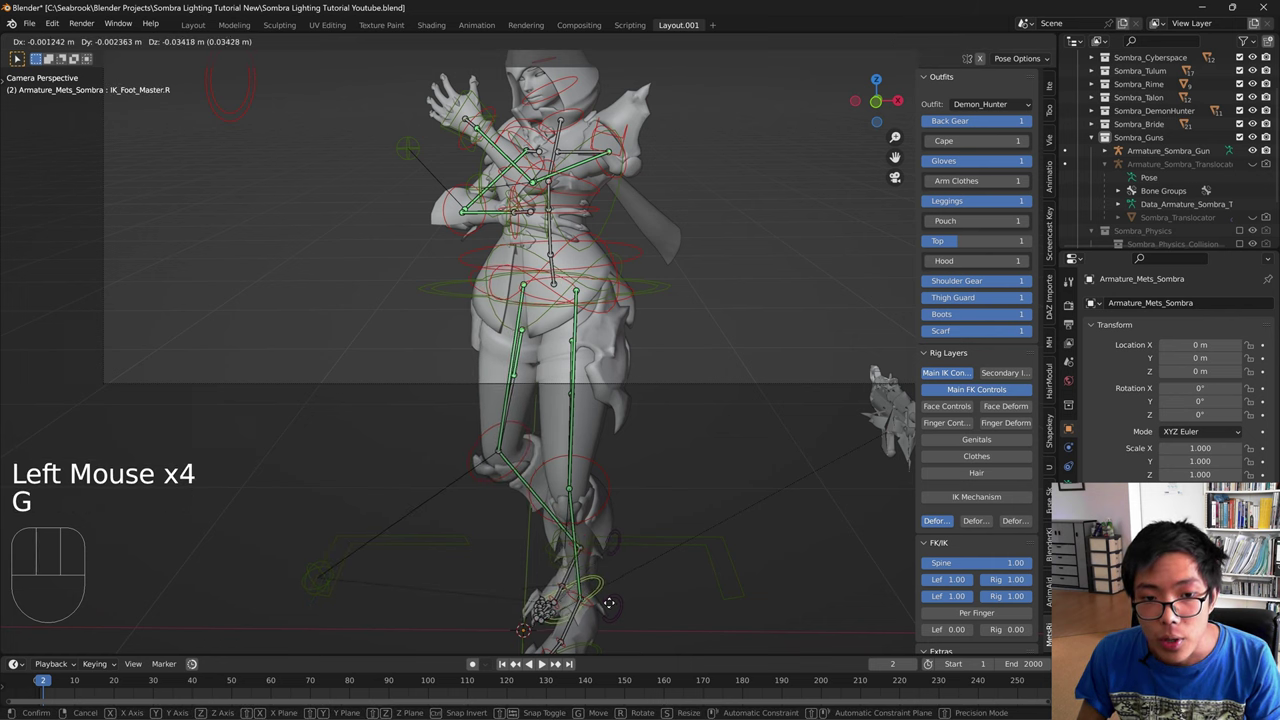
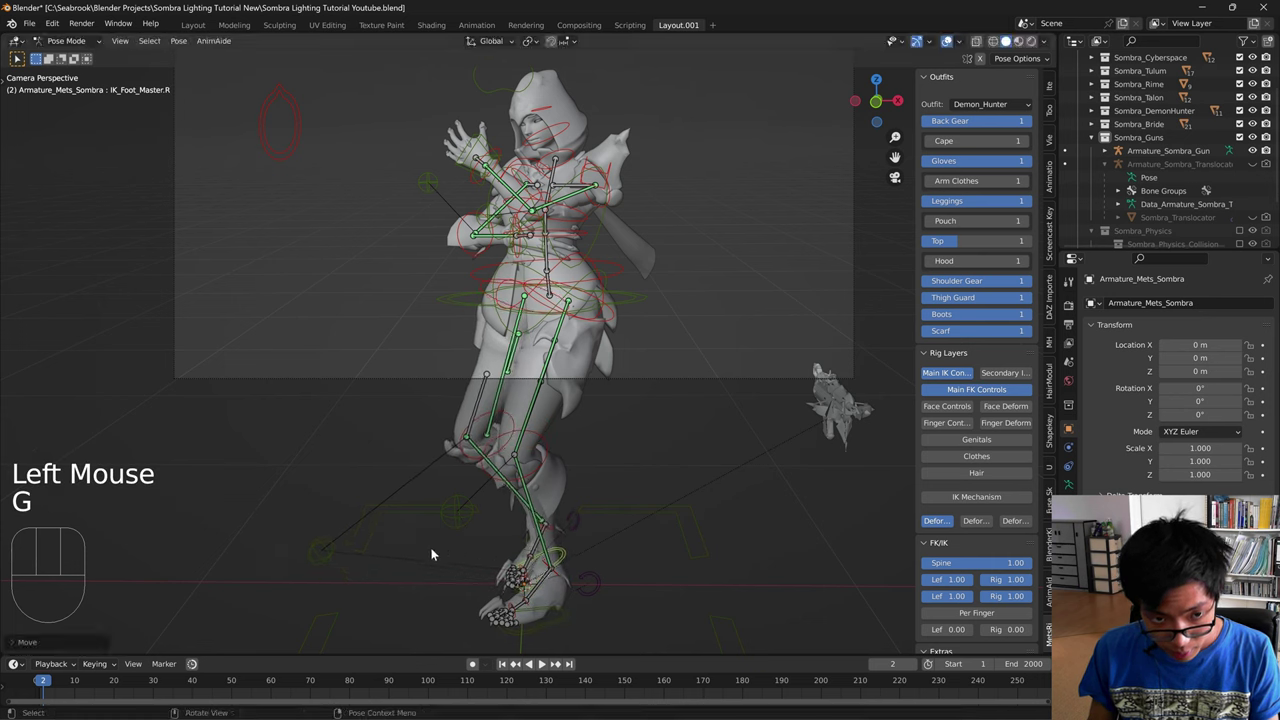
- Nudge Twist_Leg_3.R and the right foot IK master into place, then close in on the upper body
{"action": "left_click", "coordinate": [327, 556]}
{"action": "left_click", "coordinate": [480, 444]}
{"action": "left_click", "coordinate": [474, 427]}
{"action": "key", "text": "g"}
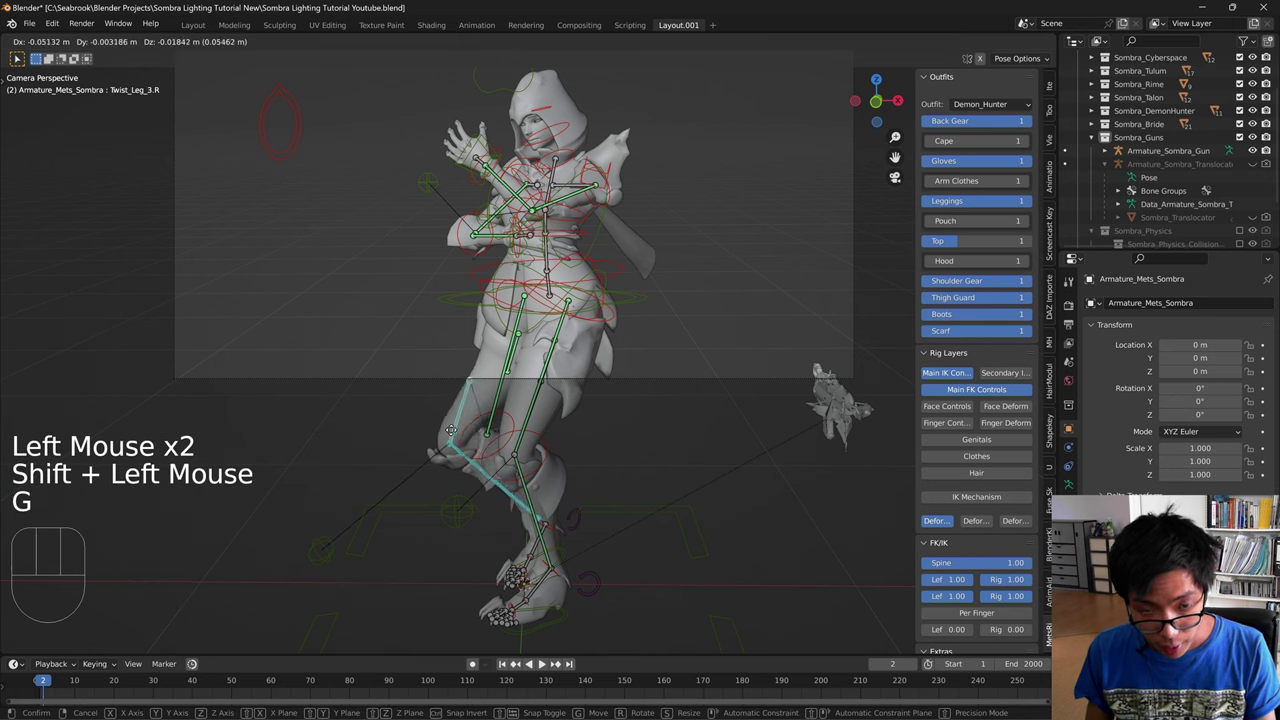
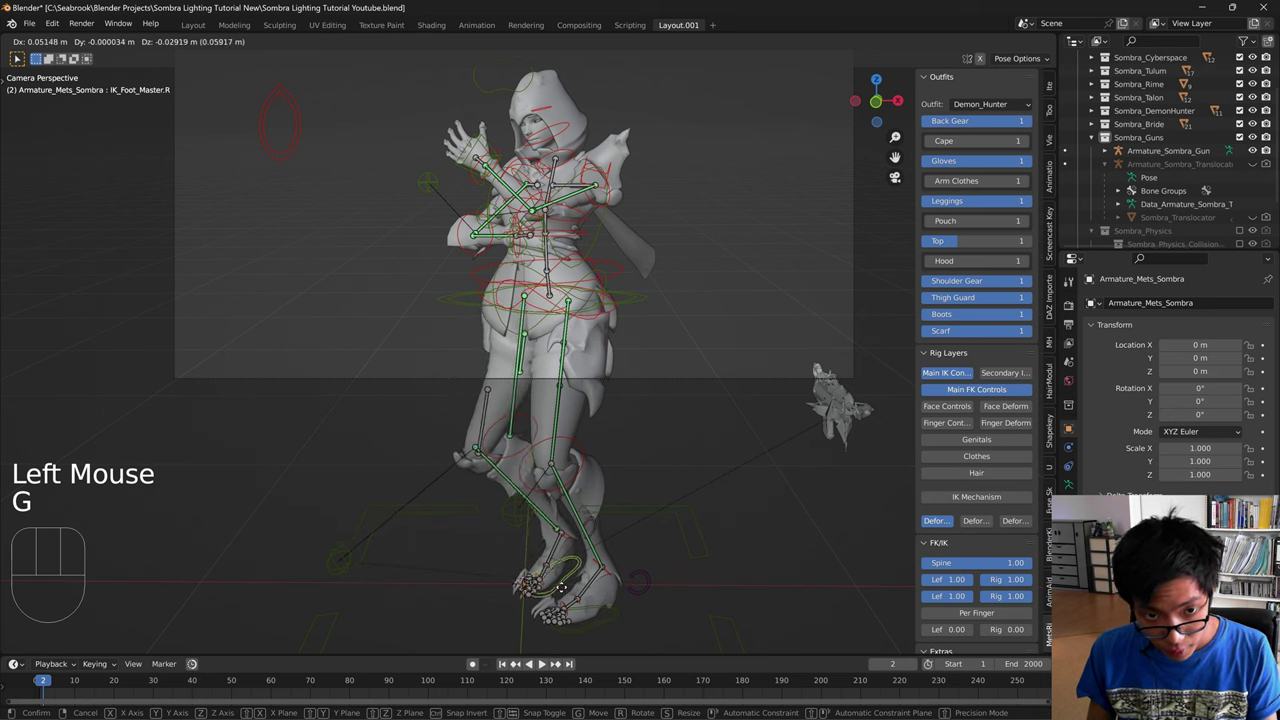
{"action": "key", "text": "g"}
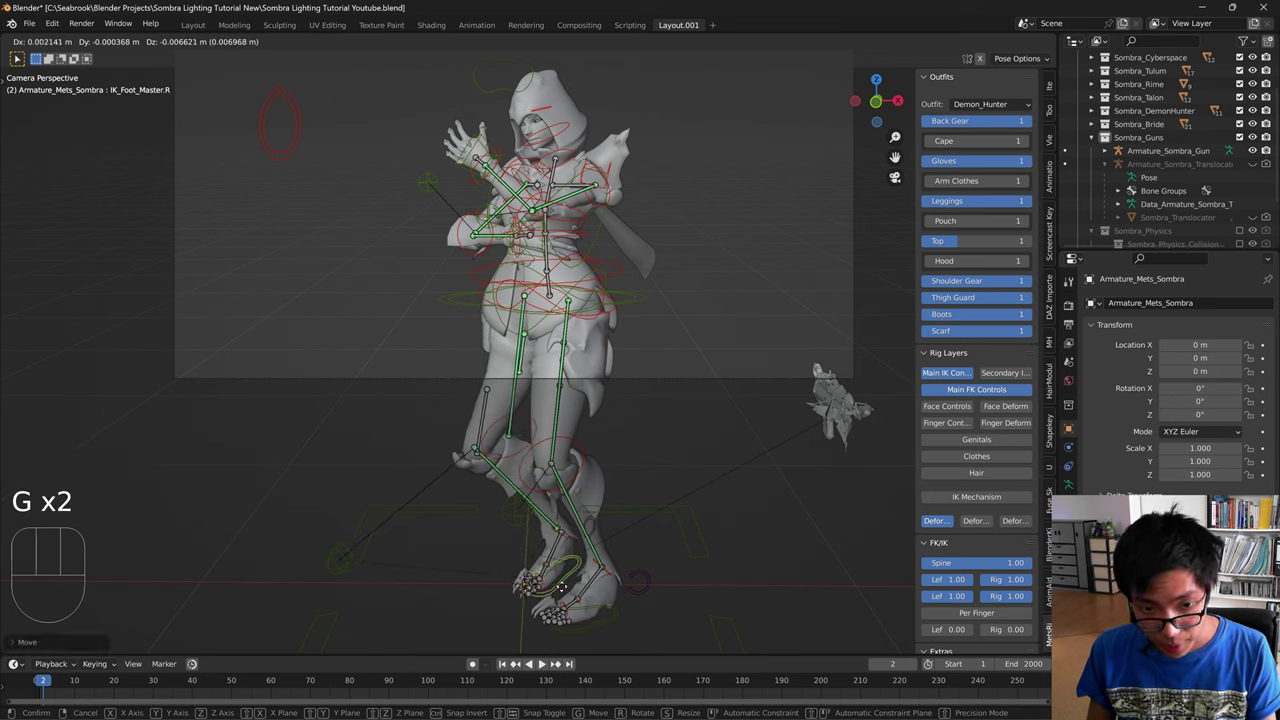
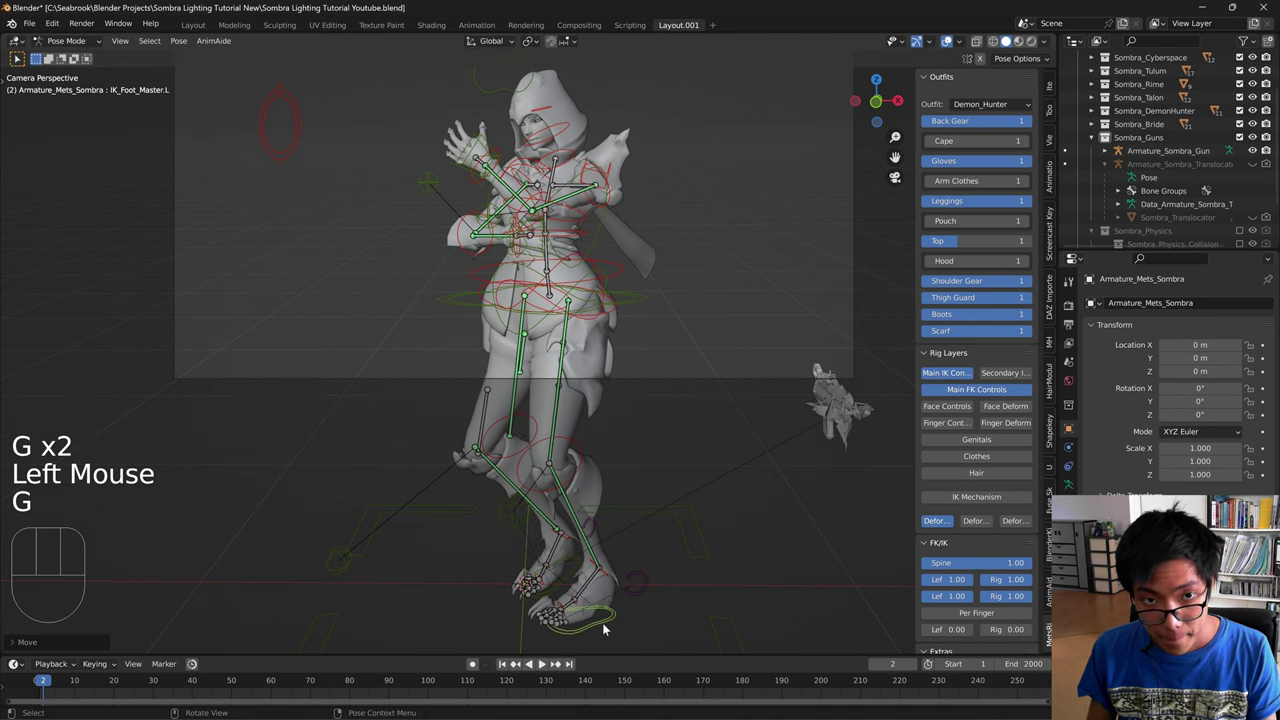
{"action": "left_click_drag", "start_coordinate": [542, 287], "coordinate": [607, 318]}
{"action": "scroll", "scroll_direction": "up", "scroll_amount": 3}
- Place the Hand_IK control on the hip and turn it about Z so the hand rests naturally
{"action": "left_click_drag", "start_coordinate": [591, 430], "coordinate": [445, 390]}
{"action": "left_click", "coordinate": [614, 534]}
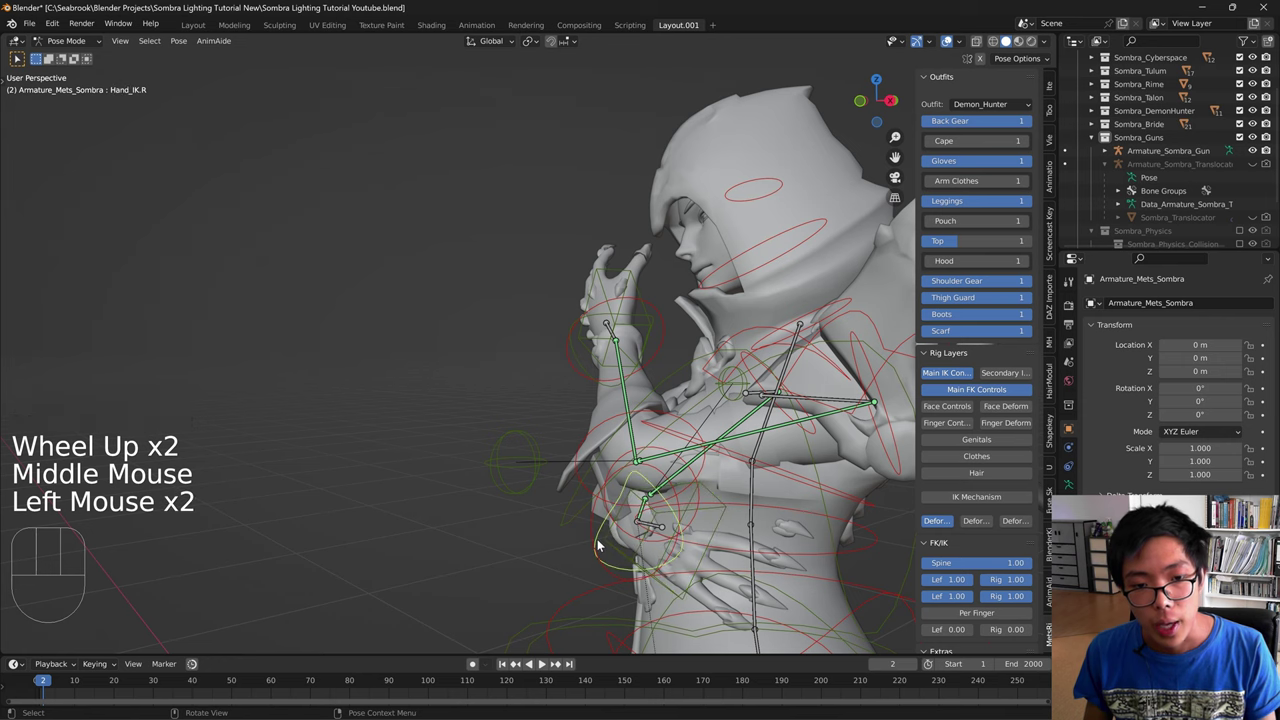
{"action": "left_click_drag", "start_coordinate": [702, 579], "coordinate": [816, 600]}
{"action": "key", "text": "g"}
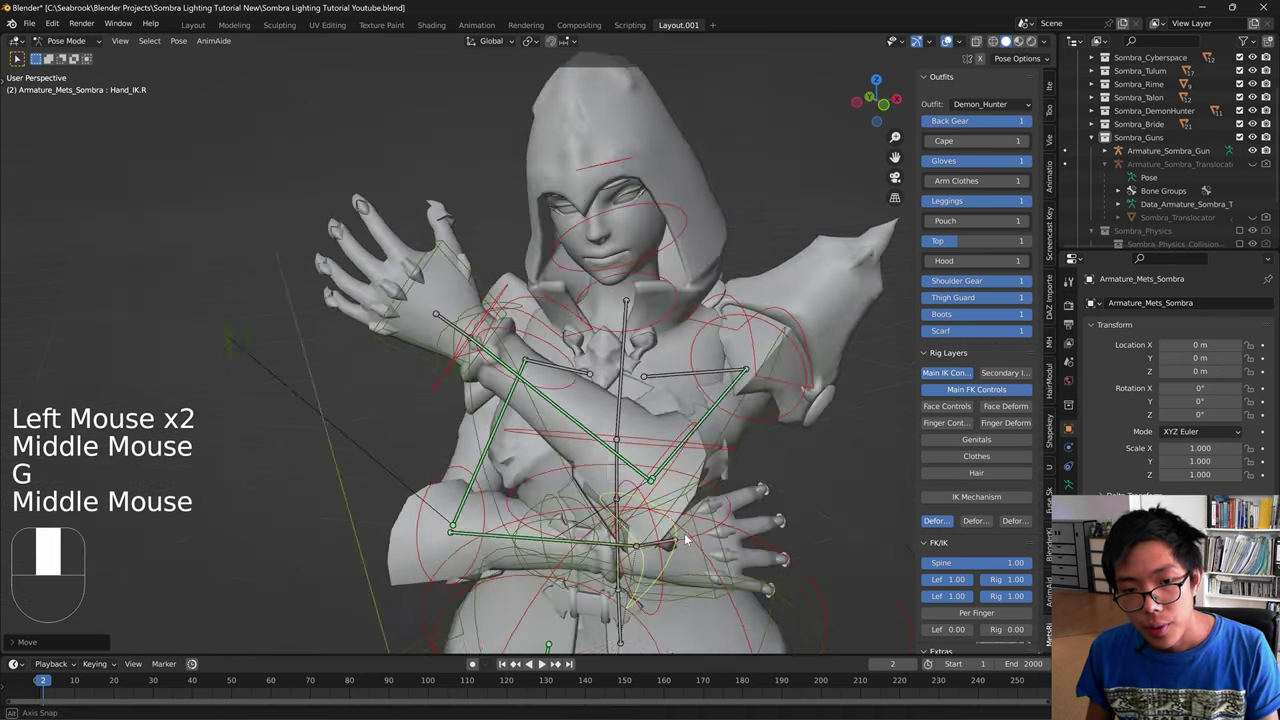
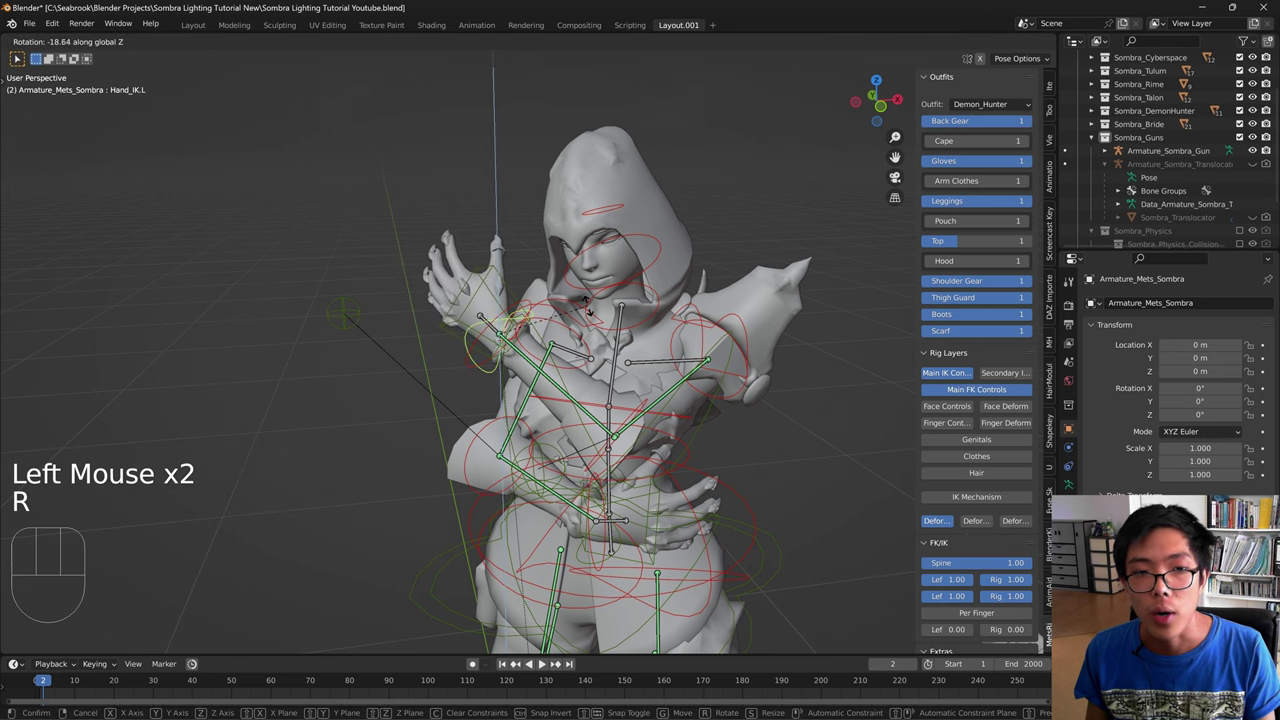
{"action": "key", "text": "g"}
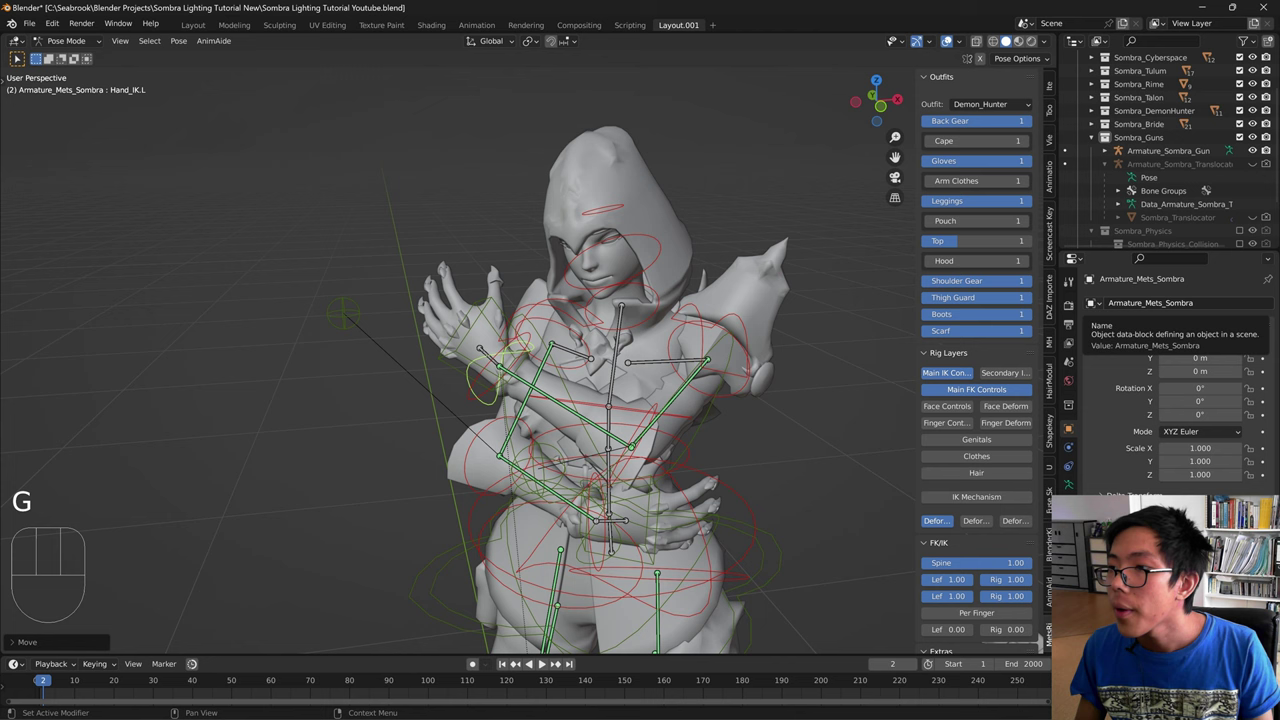
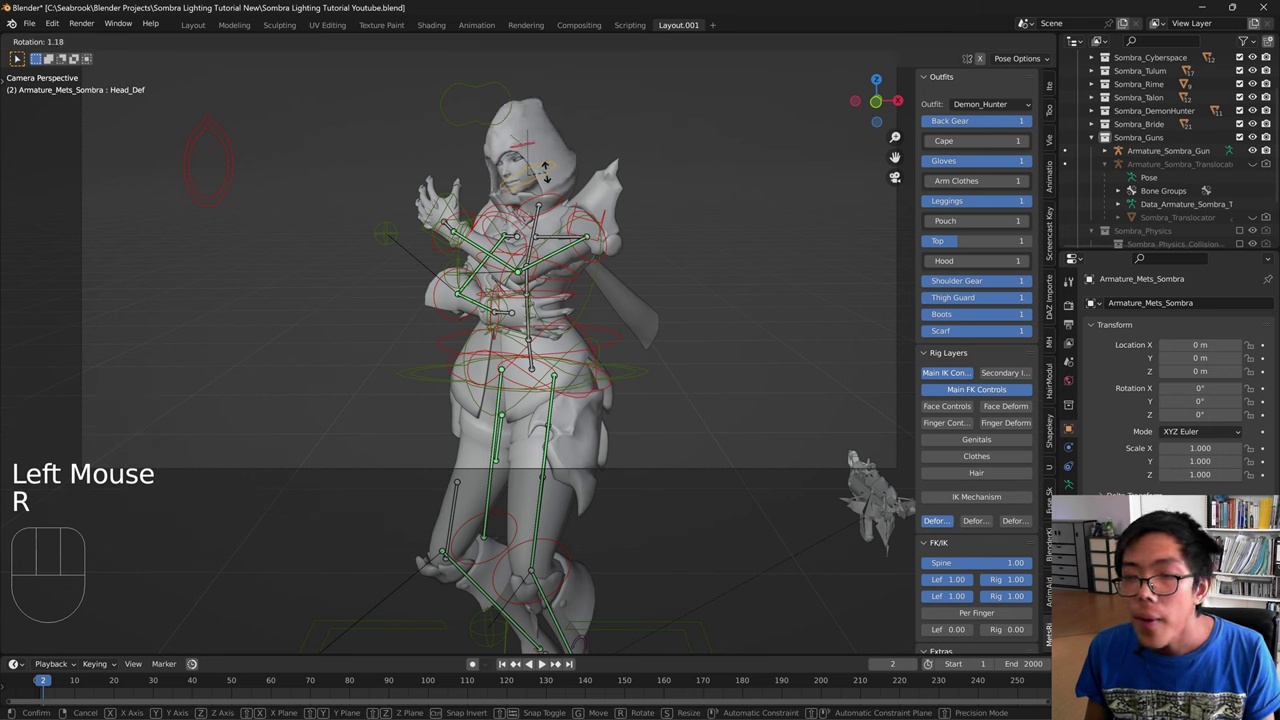
- Turn Head_Def about the vertical axis by a typed angle and check it in camera view
{"action": "key", "text": "r"}
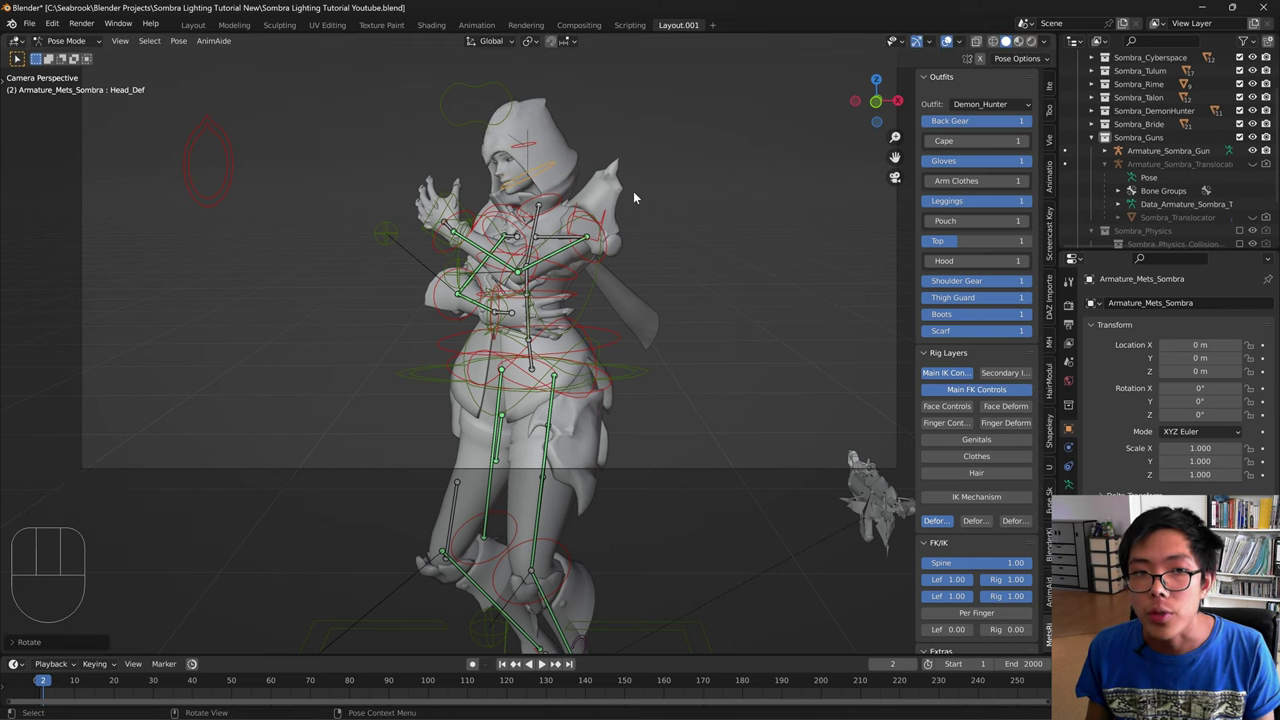
{"action": "key", "text": "r"}
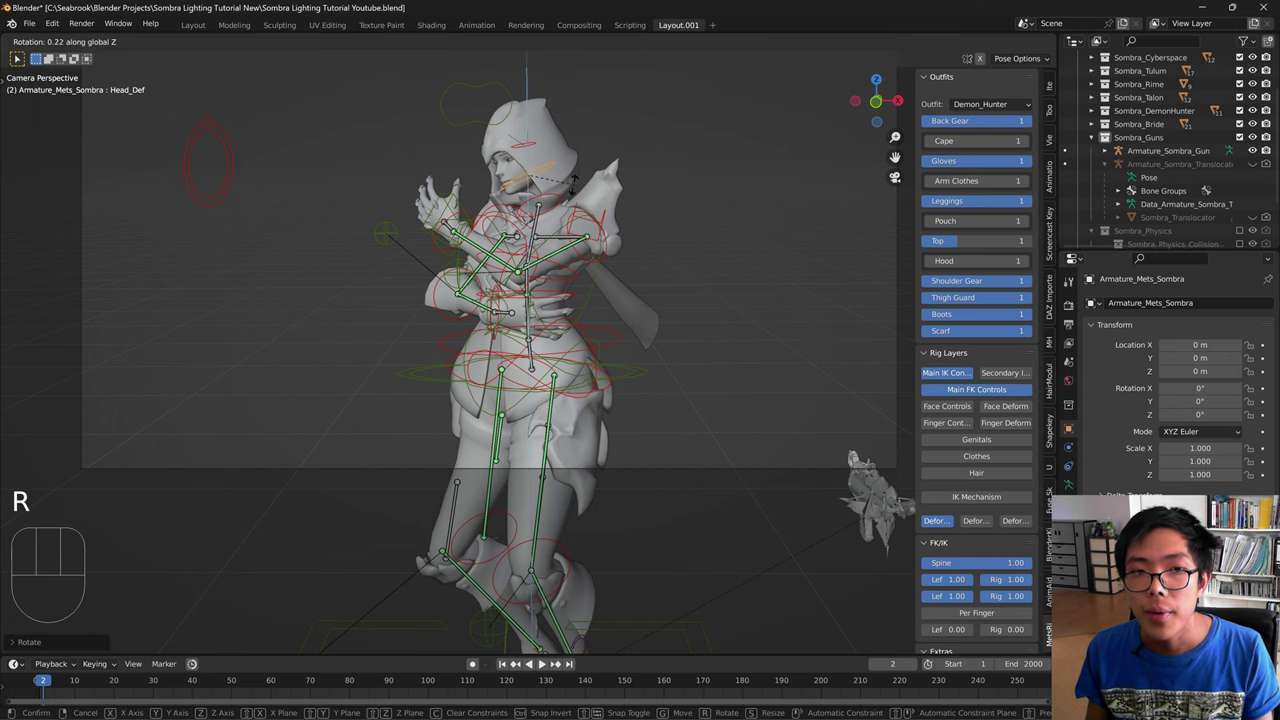
{"action": "key", "text": "r"}
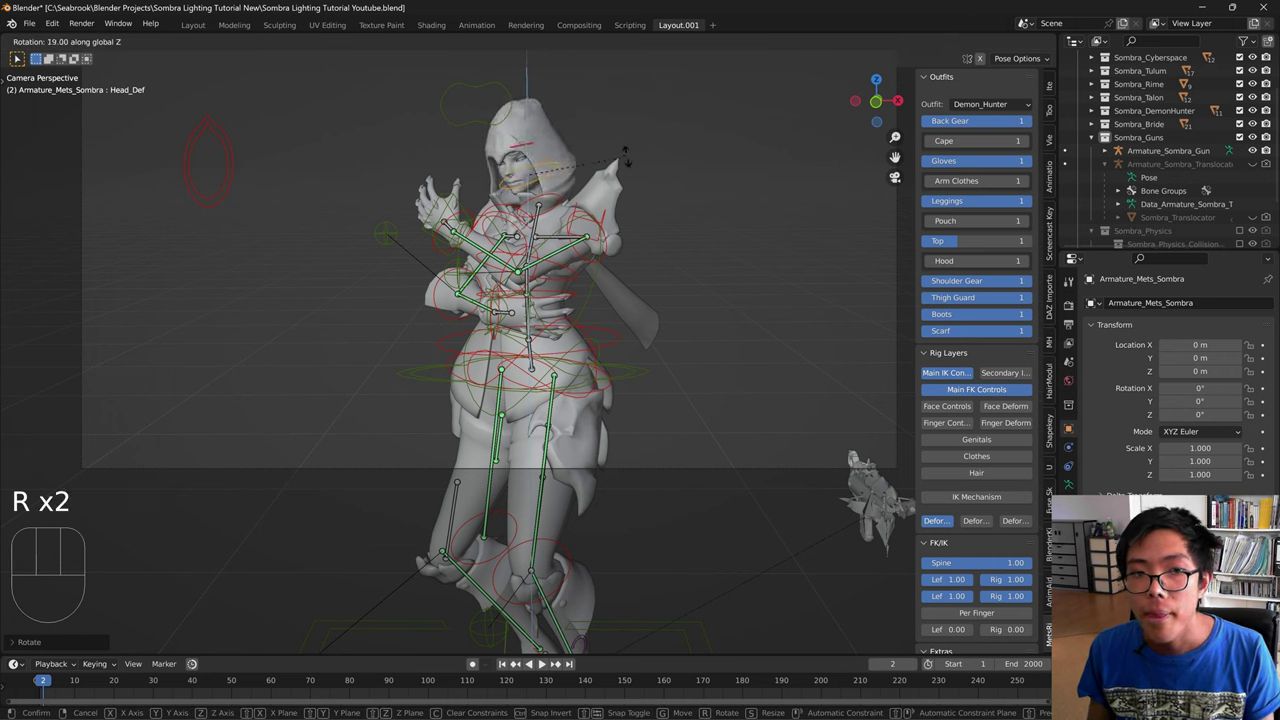
{"action": "scroll", "scroll_direction": "up", "scroll_amount": 3}
{"action": "middle_click", "coordinate": [488, 325]}
{"action": "scroll", "scroll_direction": "down", "scroll_amount": 3}
{"action": "key", "text": "KP_0"}
- Select IK_Elbow.R and move the right elbow, checking it through the camera
{"action": "left_click_drag", "start_coordinate": [396, 296], "coordinate": [468, 311]}
{"action": "middle_click", "coordinate": [419, 355]}
{"action": "left_click", "coordinate": [361, 350]}
{"action": "key", "text": "g"}
{"action": "key", "text": "KP_0"}
{"action": "key", "text": "g"}
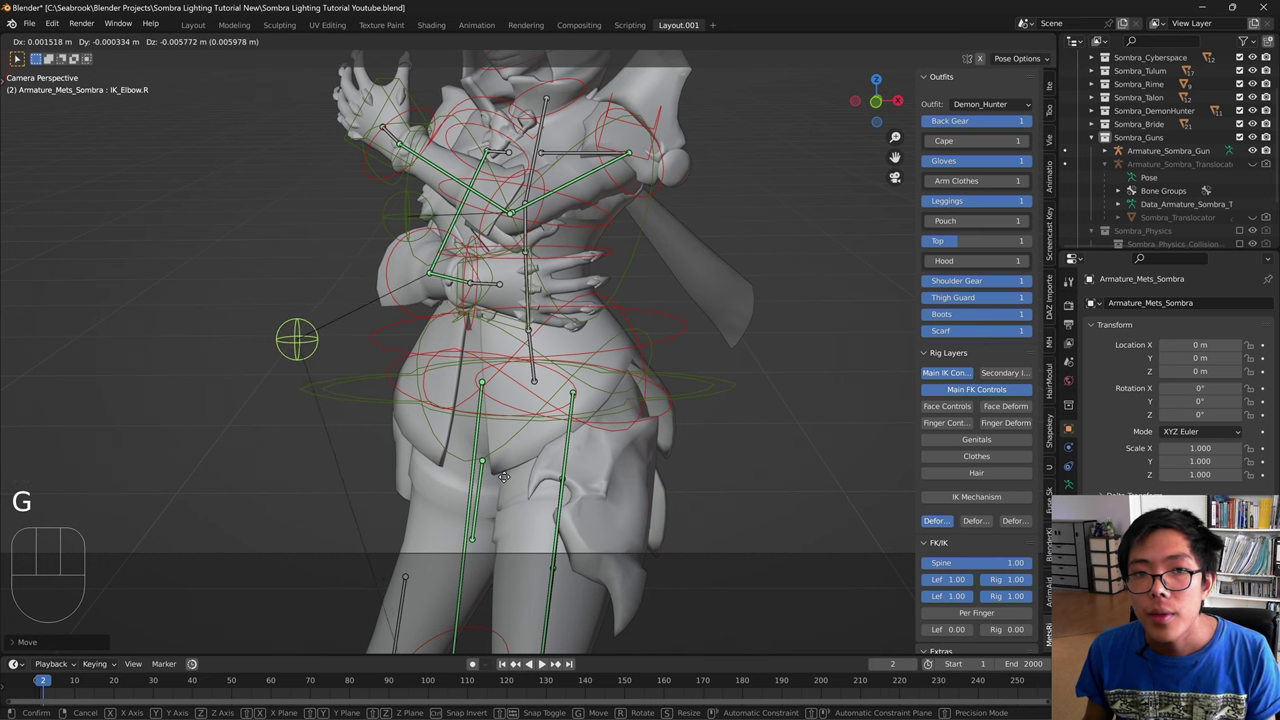
- Settle the right elbow position, then select IK_Foot_Master.L and start moving the left foot
{"action": "left_click_drag", "start_coordinate": [646, 290], "coordinate": [643, 354]}
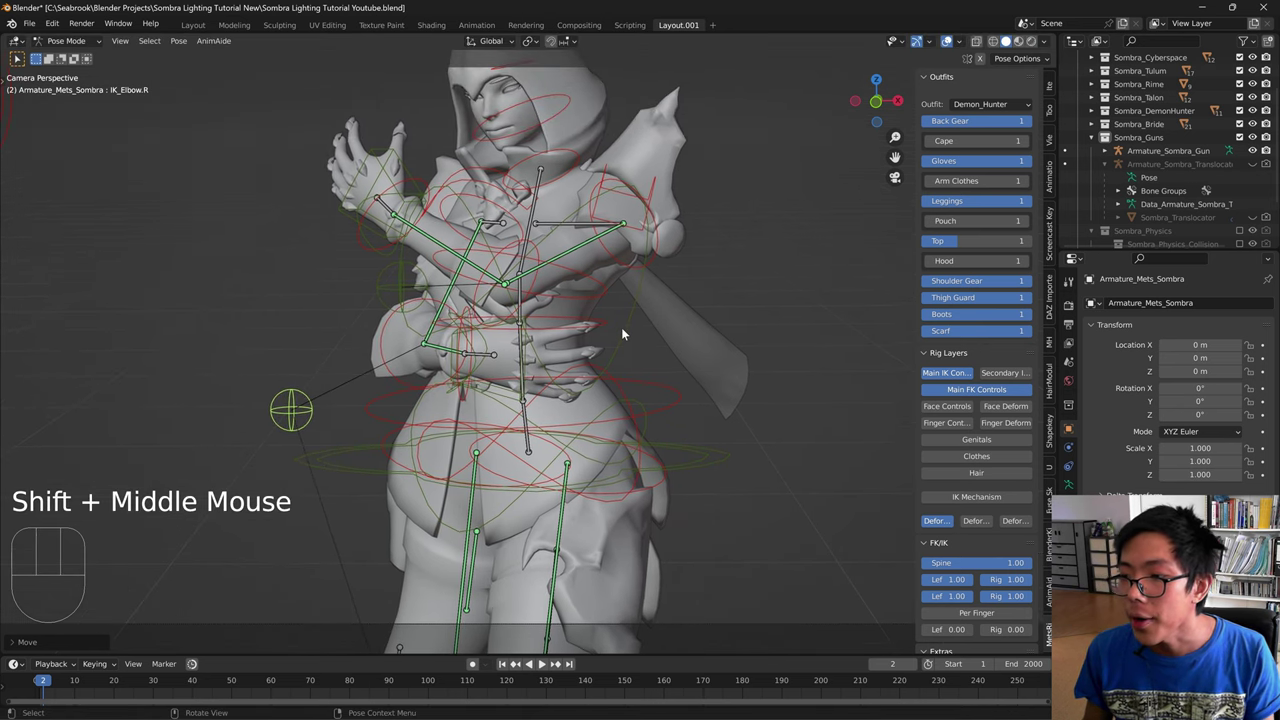
{"action": "scroll", "scroll_direction": "down", "scroll_amount": 3}
{"action": "scroll", "scroll_direction": "down", "scroll_amount": 3}
{"action": "left_click_drag", "start_coordinate": [594, 519], "coordinate": [579, 405]}
{"action": "middle_click", "coordinate": [579, 405]}
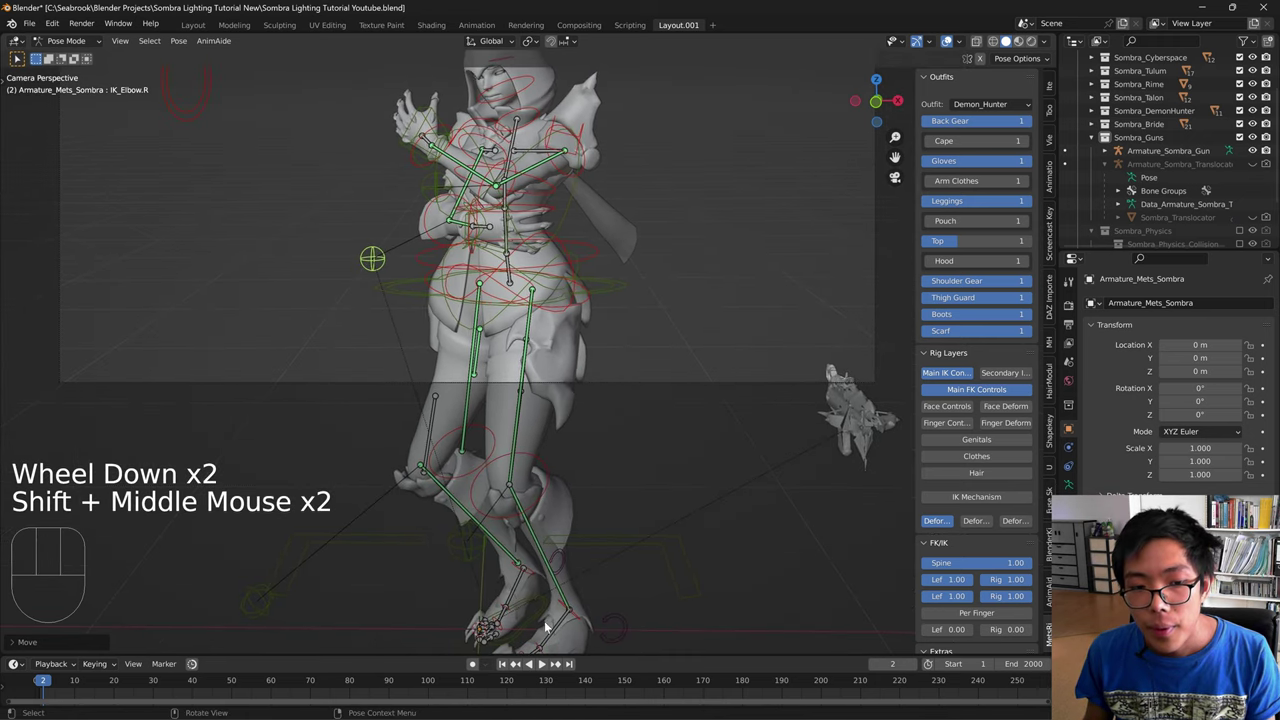
{"action": "scroll", "scroll_direction": "down", "scroll_amount": 3}
{"action": "left_click", "coordinate": [558, 625]}
{"action": "key", "text": "g"}
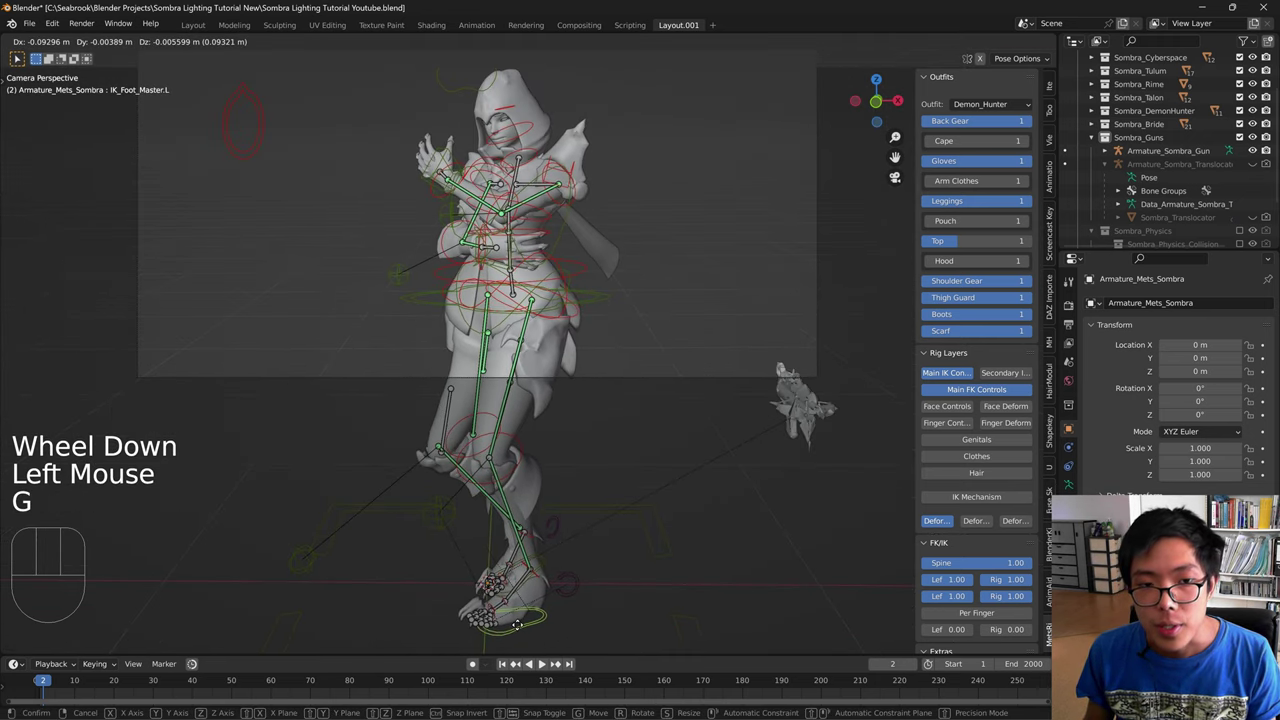
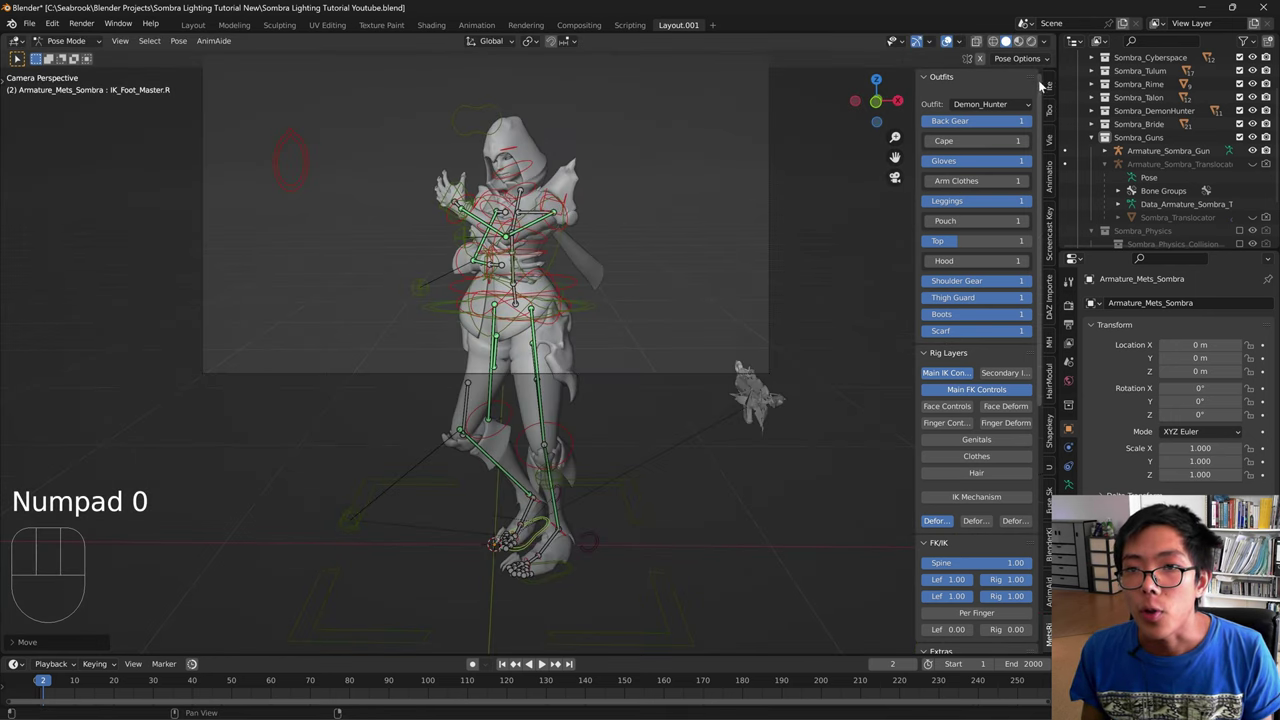
- Adjust viewport options and hide the N sidebar with the rig's outfit and layer panel
{"action": "left_click", "coordinate": [1054, 87]}
{"action": "left_click_drag", "start_coordinate": [684, 229], "coordinate": [725, 364]}
{"action": "left_click_drag", "start_coordinate": [723, 282], "coordinate": [709, 252]}
{"action": "left_click", "coordinate": [1054, 140]}
{"action": "left_click", "coordinate": [992, 252]}
{"action": "key", "text": "n"}
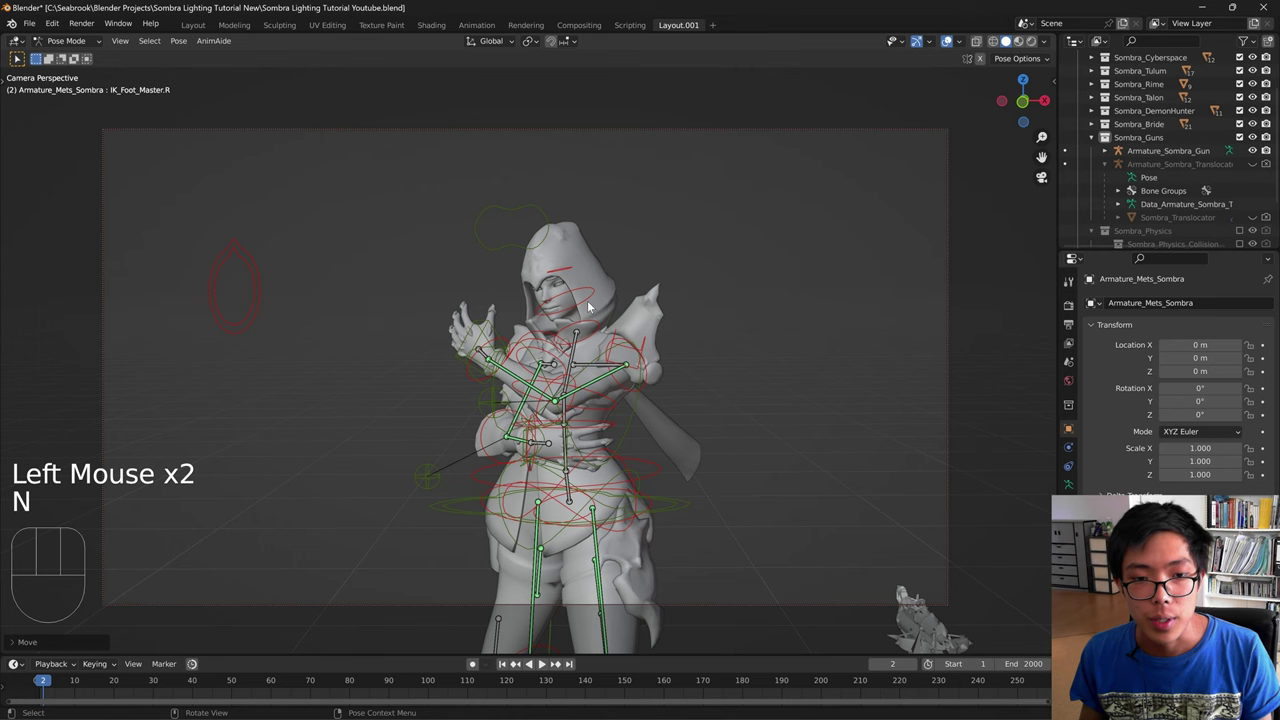
- With Lock Camera to View, orbit and pan the camera shot to reframe the posed Sombra
{"action": "middle_click", "coordinate": [566, 314]}
{"action": "middle_click", "coordinate": [563, 360]}
{"action": "middle_click", "coordinate": [529, 322]}
{"action": "left_click_drag", "start_coordinate": [543, 336], "coordinate": [572, 321]}
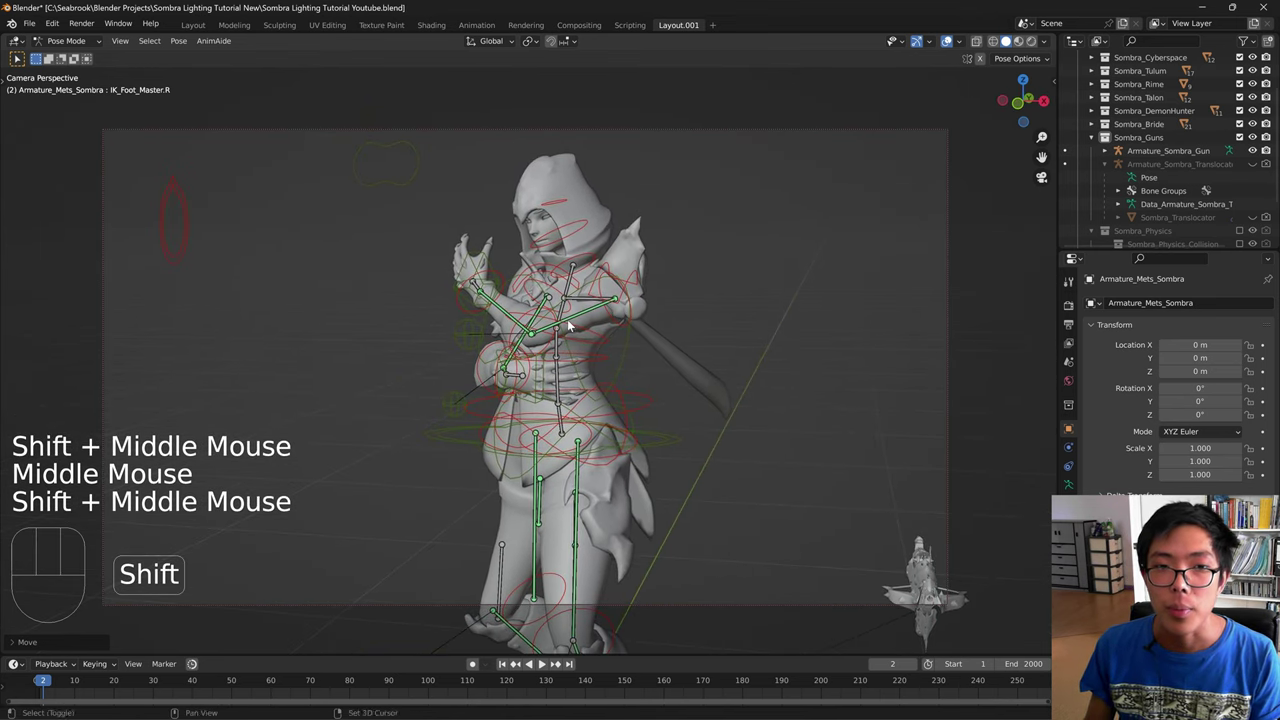
{"action": "left_click_drag", "start_coordinate": [579, 327], "coordinate": [582, 308]}
{"action": "middle_click", "coordinate": [620, 341]}
{"action": "left_click_drag", "start_coordinate": [614, 340], "coordinate": [615, 344]}
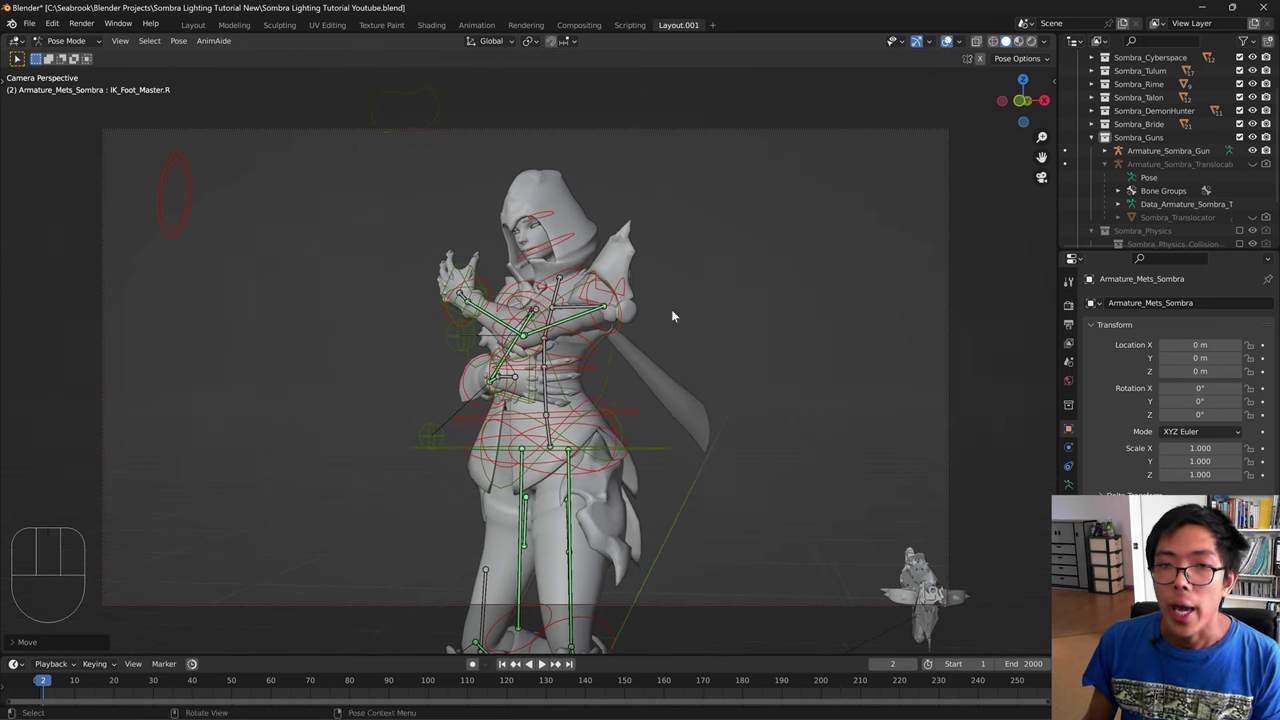